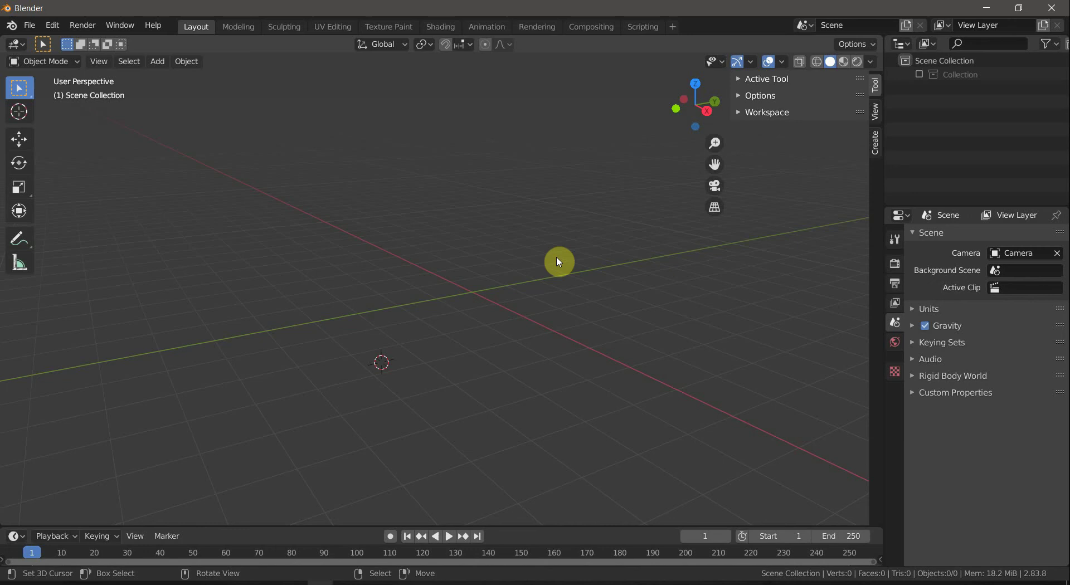
Add a plane mesh to the empty scene.
click(473, 299)
key(shift+s)
drag(469, 336, 506, 325)
key(shift+a)
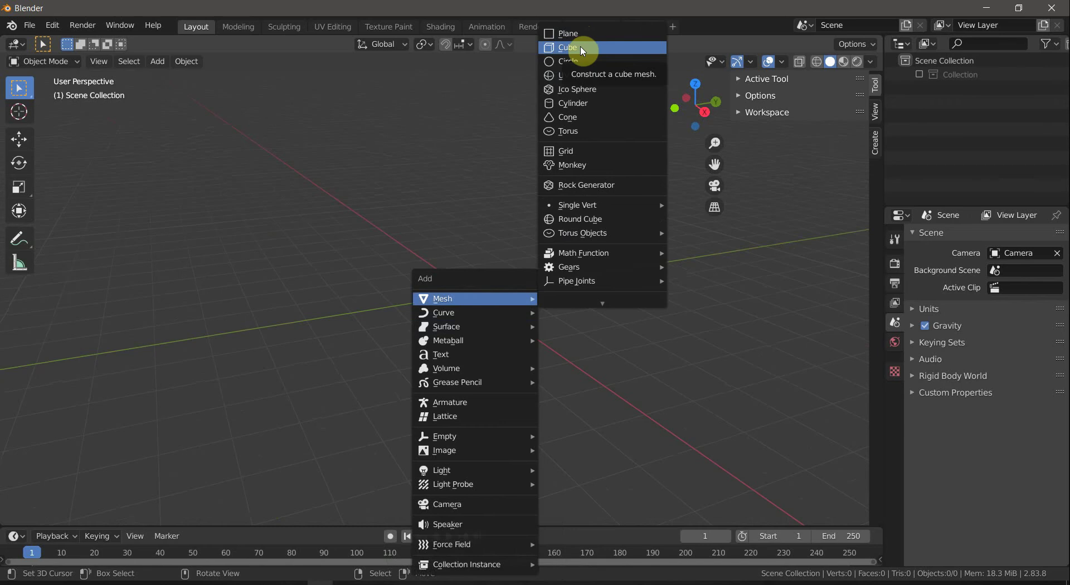
click(580, 35)
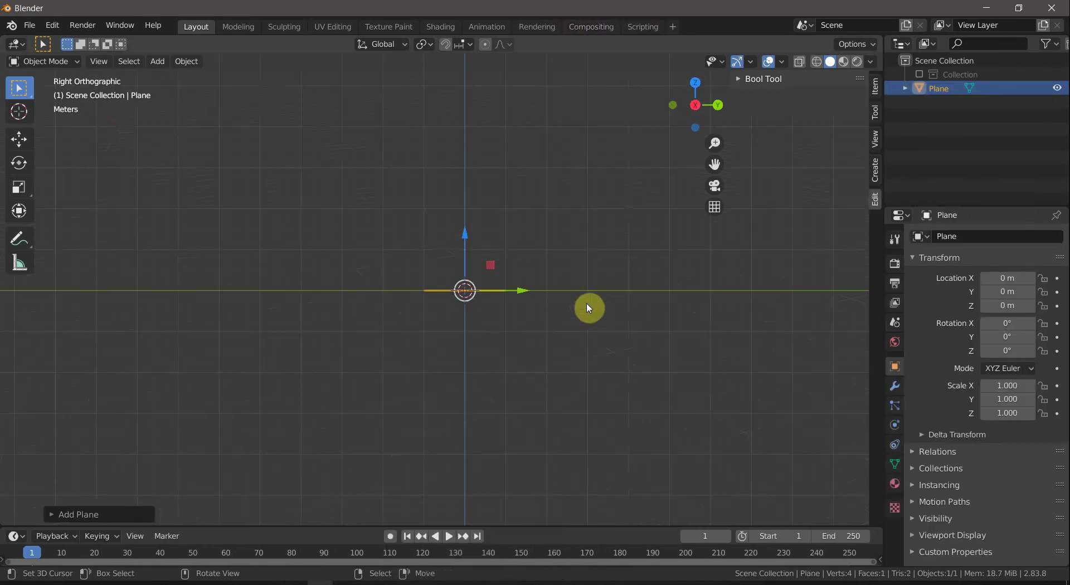
Enter Edit Mode on the plane and select one of its edges.
drag(545, 337, 553, 340)
key(Tab)
right_click(504, 296)
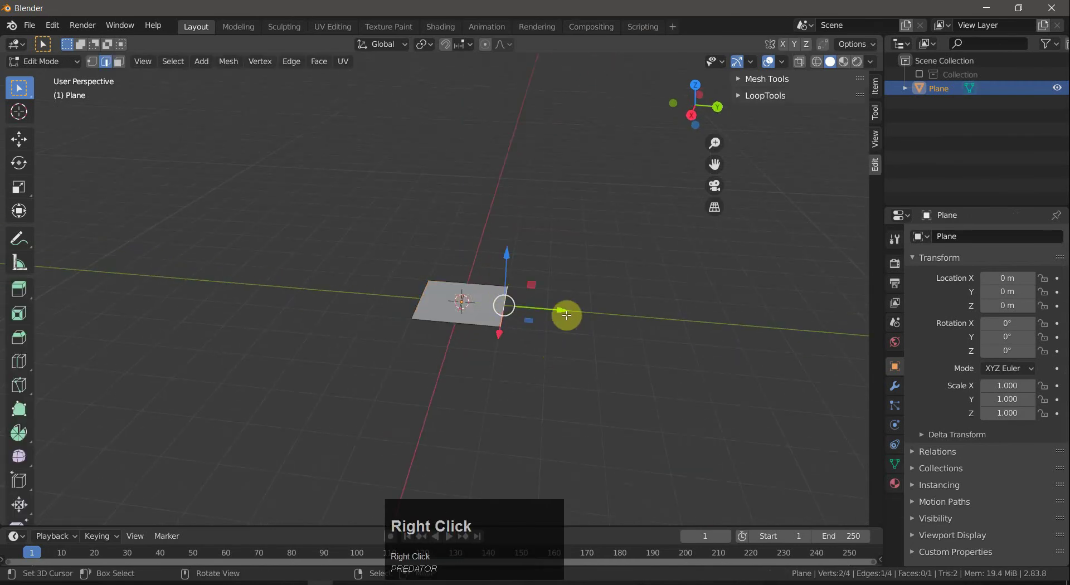
Stretch the plane along one axis into a long strip.
drag(566, 312, 656, 370)
key(a)
key(a)
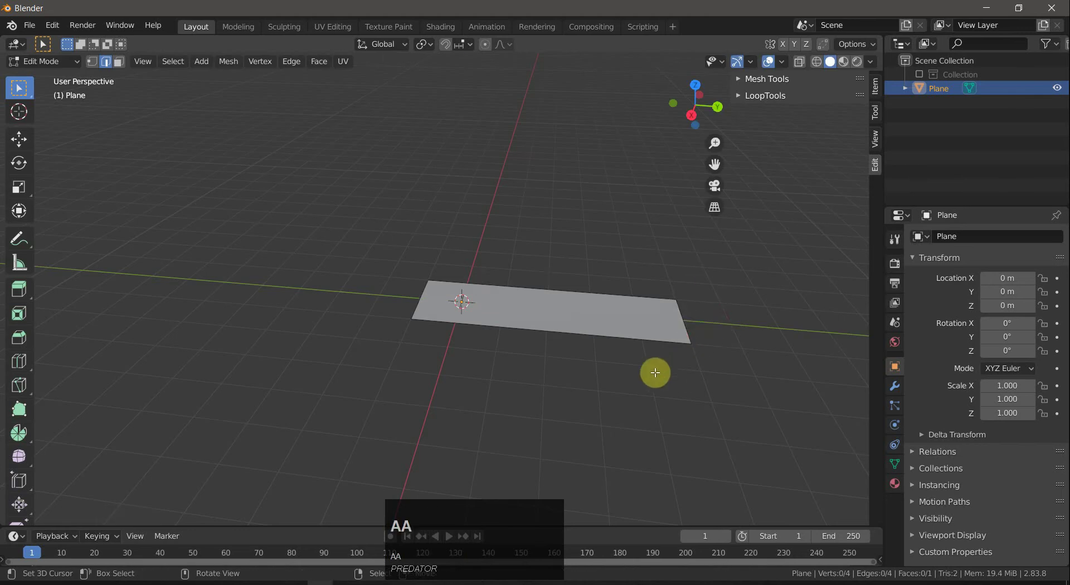
drag(647, 342, 629, 350)
key(Tab)
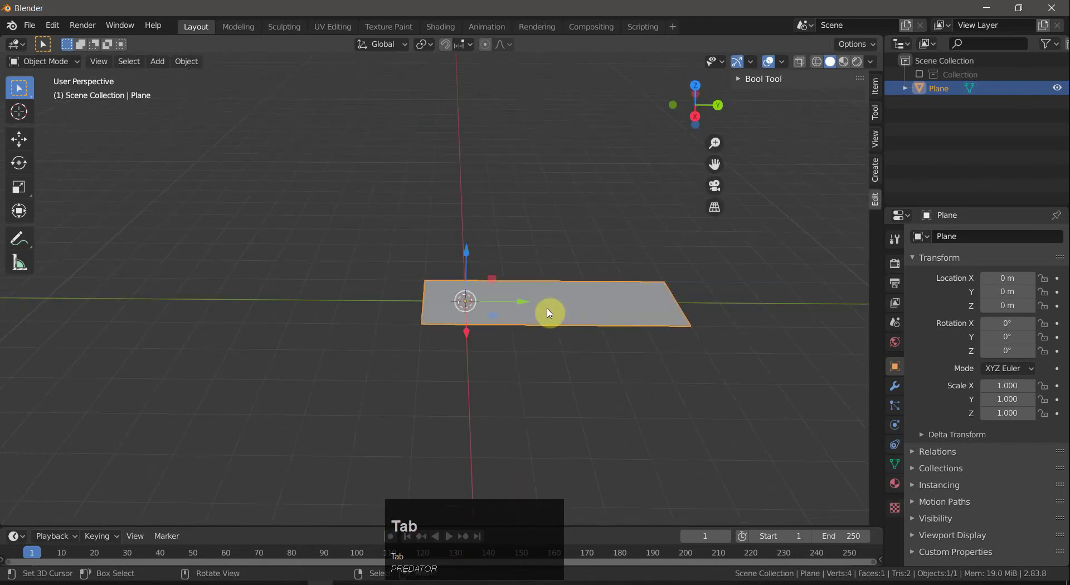
Add a loop cut across the strip near one end.
key(ctrl+r)
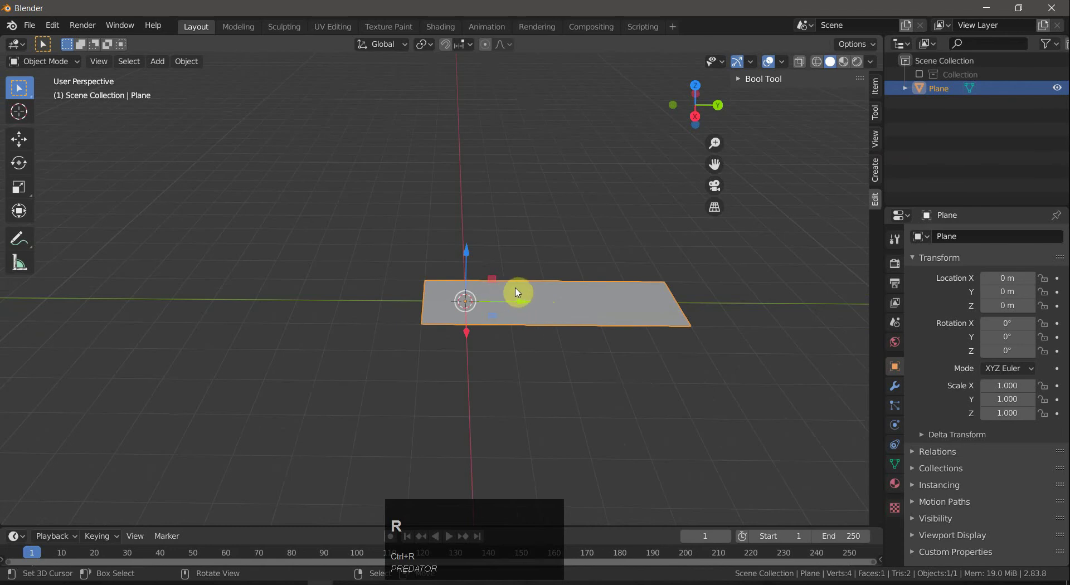
key(ctrl+Tab)
key(ctrl+r)
click(568, 295)
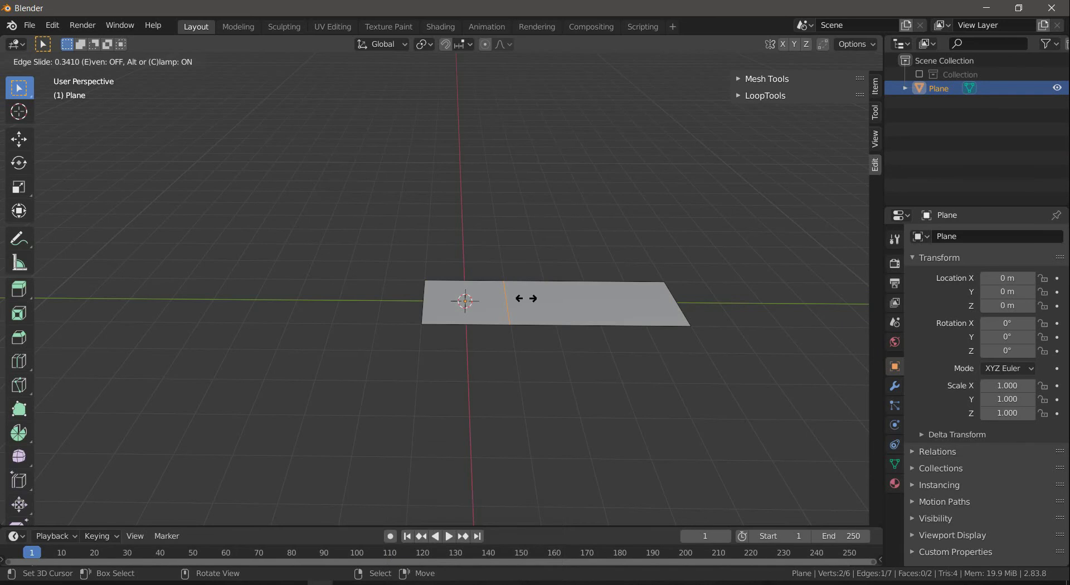
Confirm the cut's position and extrude the strip upward into a thin slab.
click(529, 299)
key(3)
drag(619, 321, 643, 329)
key(ctrl+z)
key(ctrl+z)
drag(626, 335, 608, 312)
key(3)
right_click(609, 307)
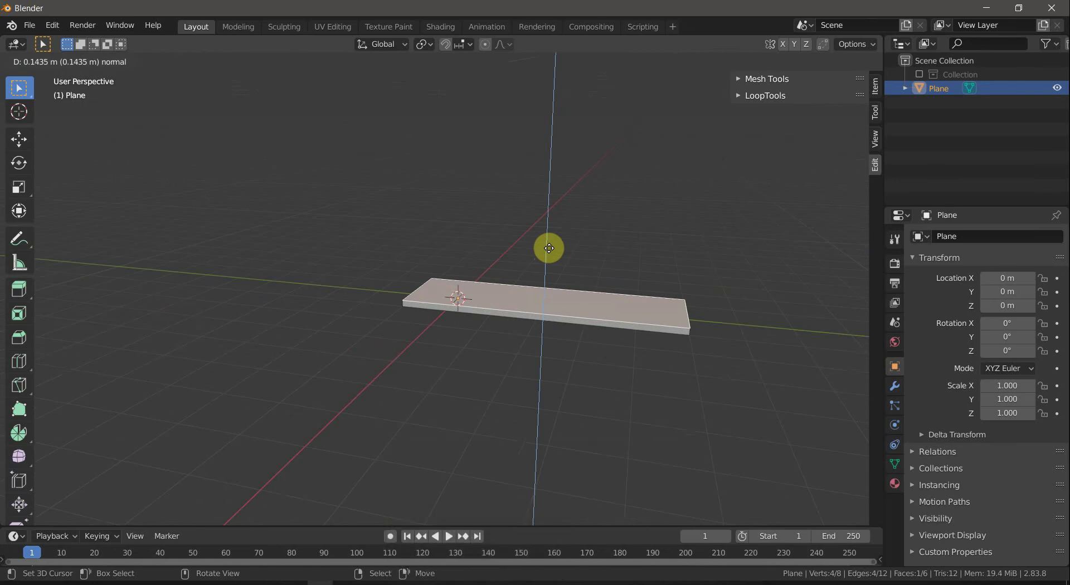
click(550, 246)
Add a second loop cut across the slab.
drag(559, 345, 505, 299)
key(ctrl+r)
click(505, 299)
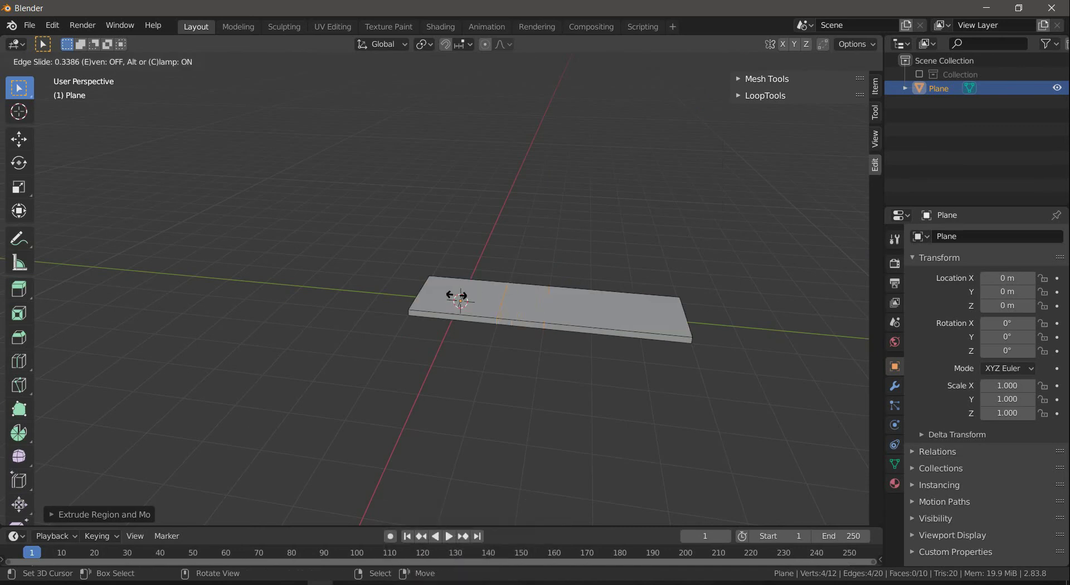
click(459, 292)
drag(579, 369, 606, 313)
Select the longer section's top faces, then select everything from above.
key(3)
right_click(610, 300)
click(604, 243)
key(ctrl+z)
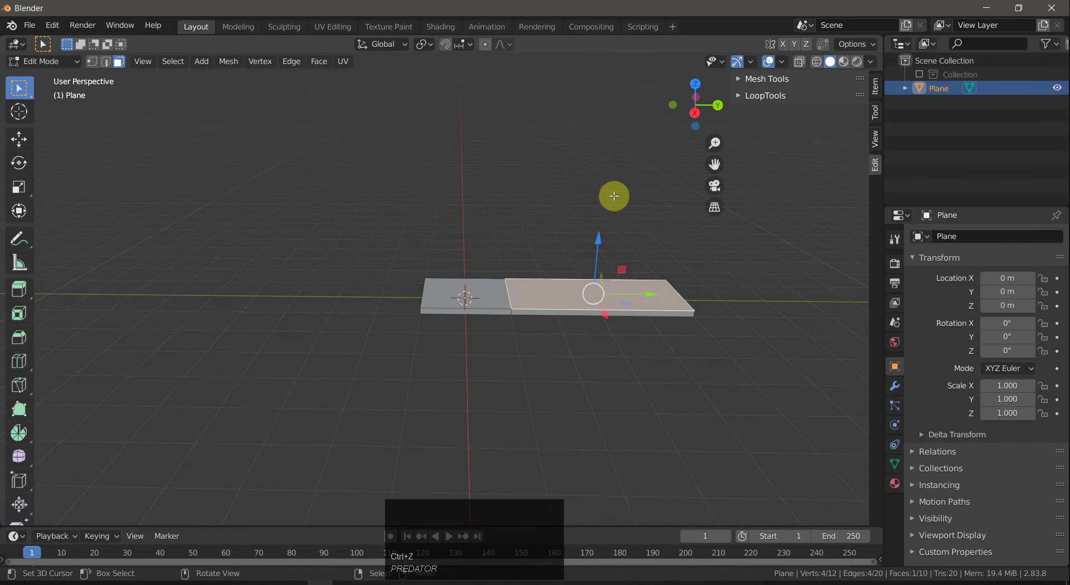
drag(625, 367, 672, 357)
key(a)
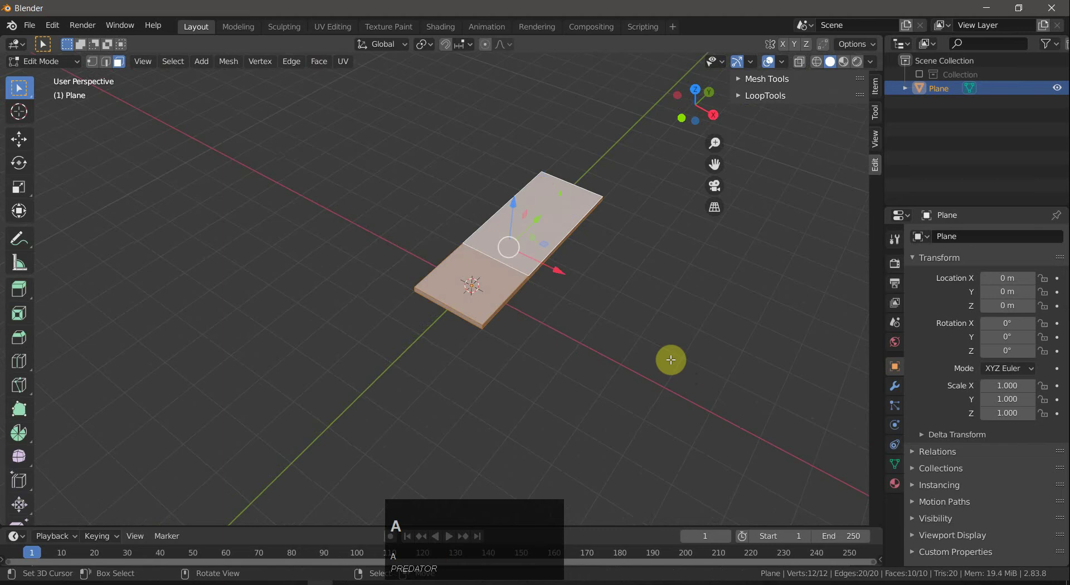
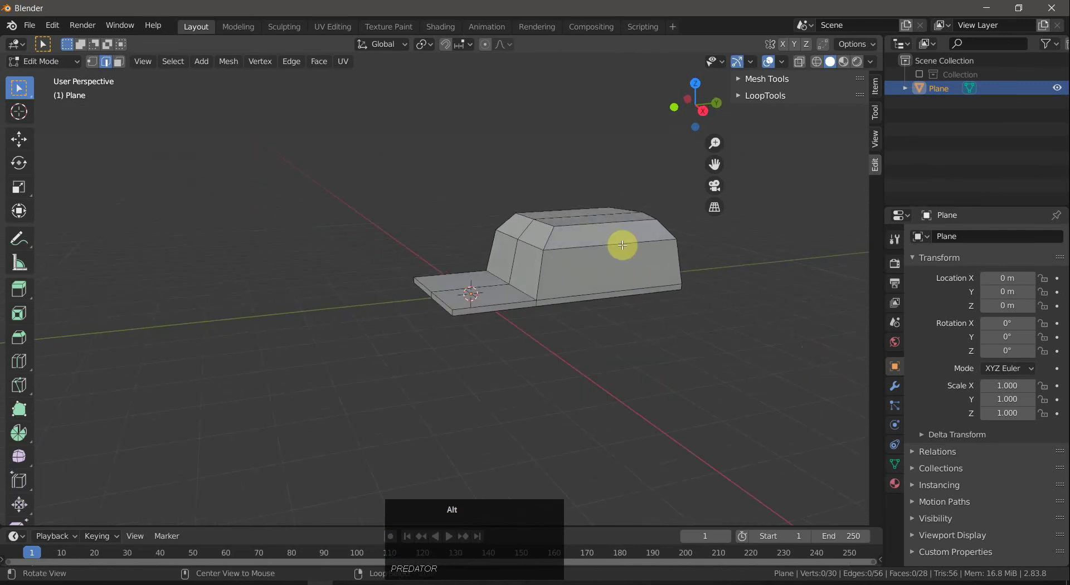
Place a horizontal loop cut running around the cabin's sides.
right_click(622, 242)
key(g)
key(g)
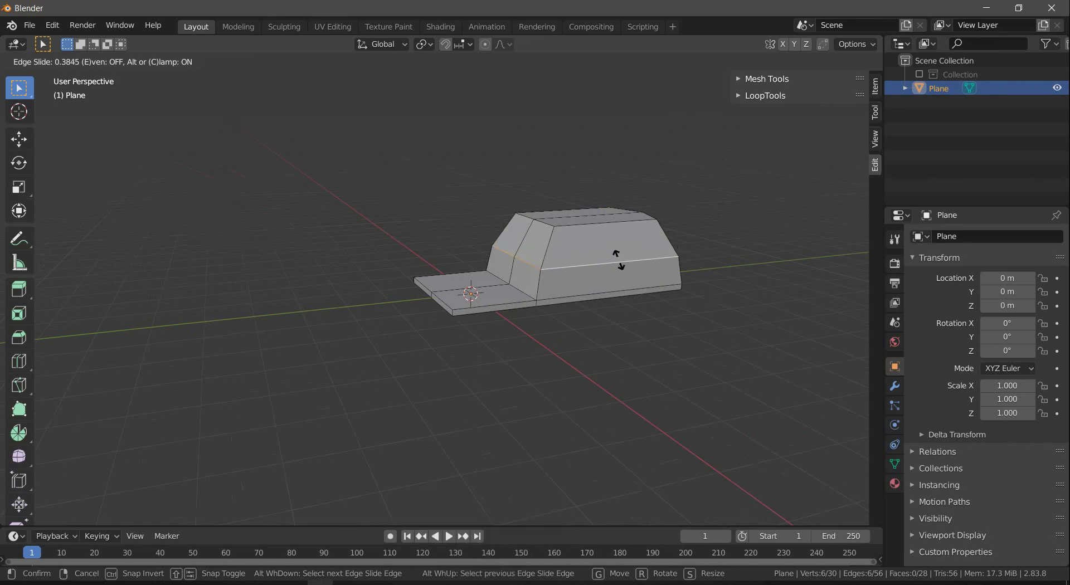
click(620, 257)
key(a)
key(a)
drag(655, 342, 622, 251)
Delete the cabin's lower side faces and rebuild them as one continuous wall.
right_click(576, 223)
key(3)
right_click(575, 227)
right_click(575, 250)
key(x)
click(464, 263)
key(2)
right_click(461, 242)
key(f)
key(a)
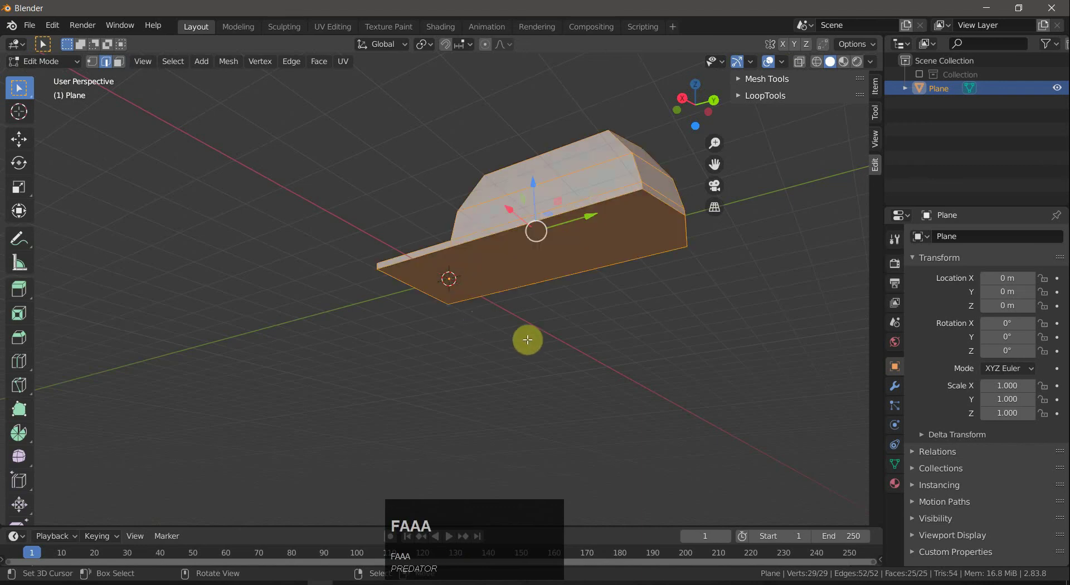
Select the car body's bottom face, then the front end face of the short section.
right_click(514, 273)
key(3)
right_click(538, 276)
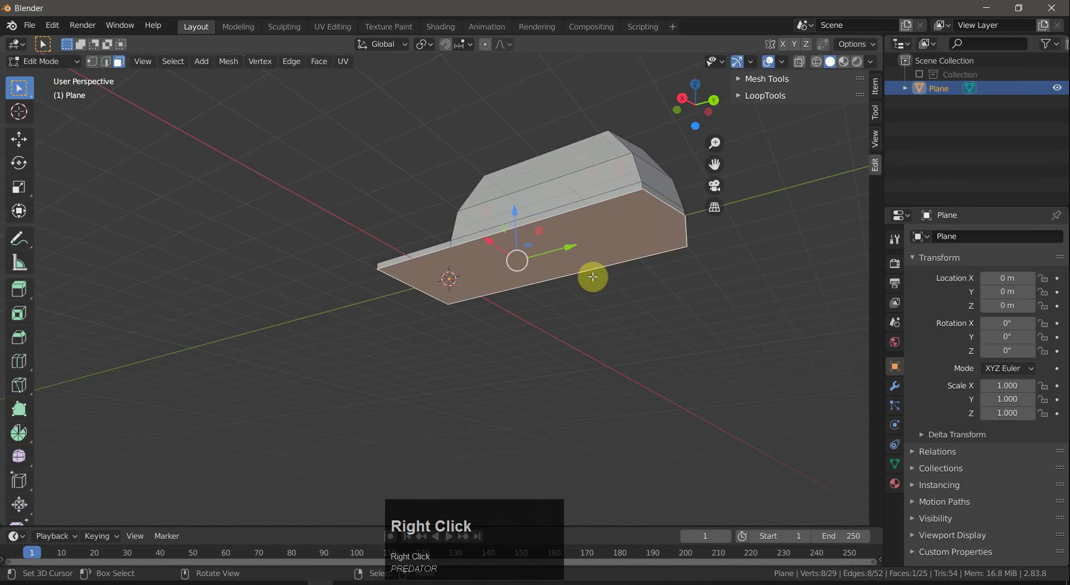
drag(542, 243, 539, 251)
key(a)
key(a)
drag(567, 343, 476, 315)
right_click(420, 291)
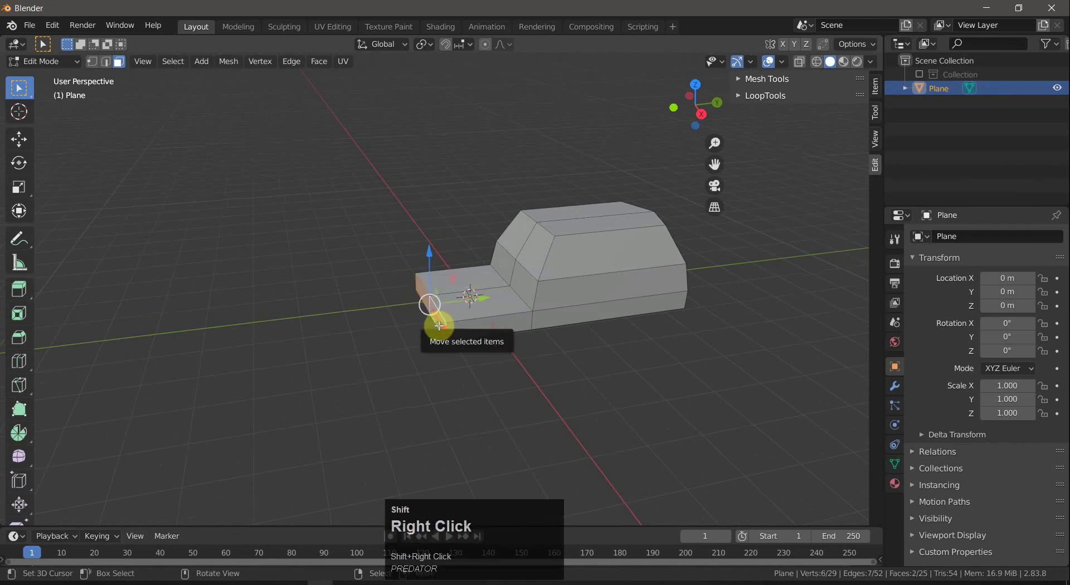
Extrude the front end face forward and select the front section's top faces.
key(e)
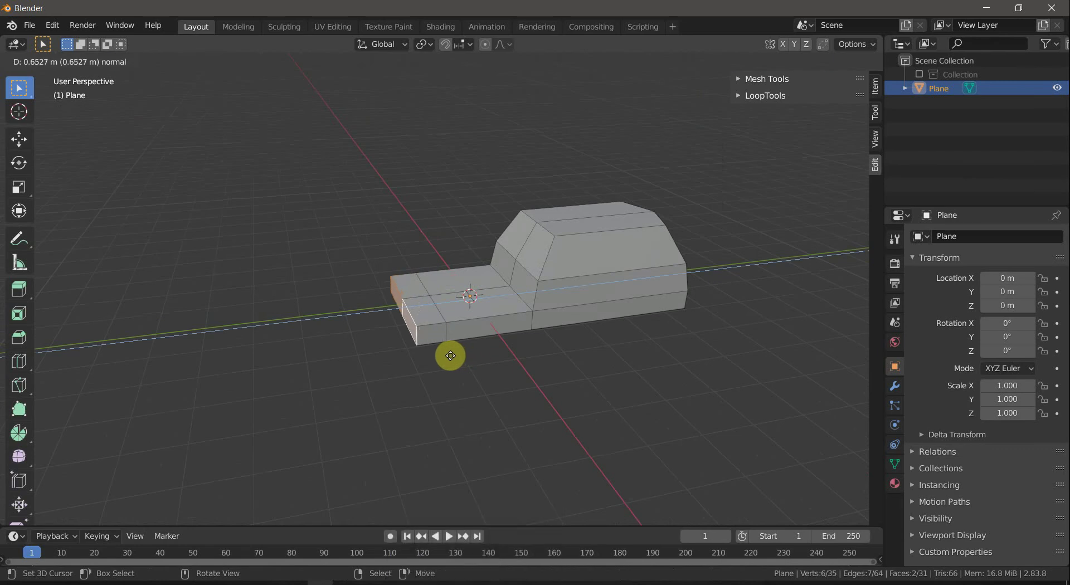
click(452, 354)
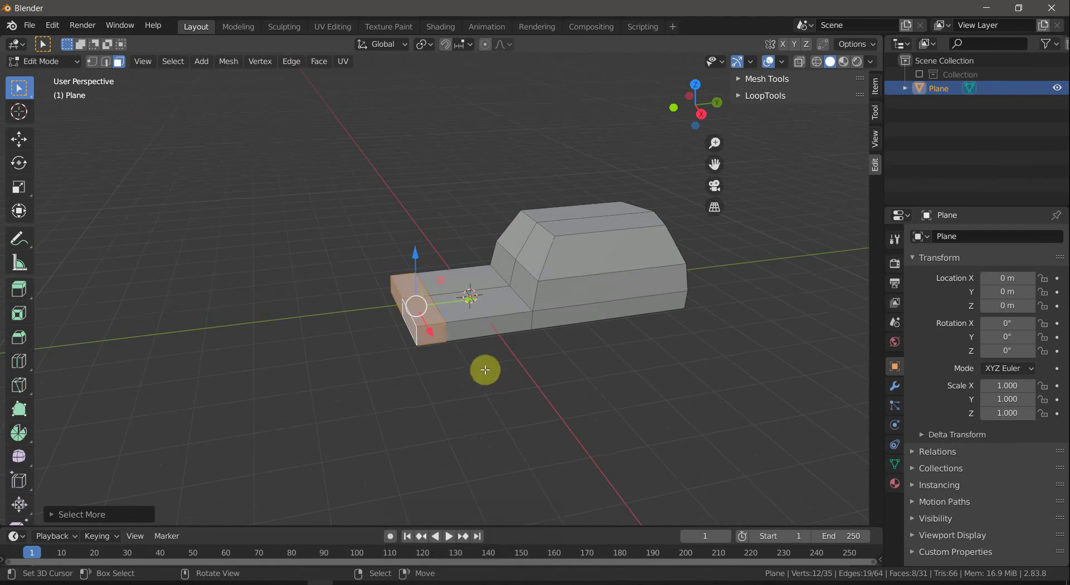
right_click(436, 312)
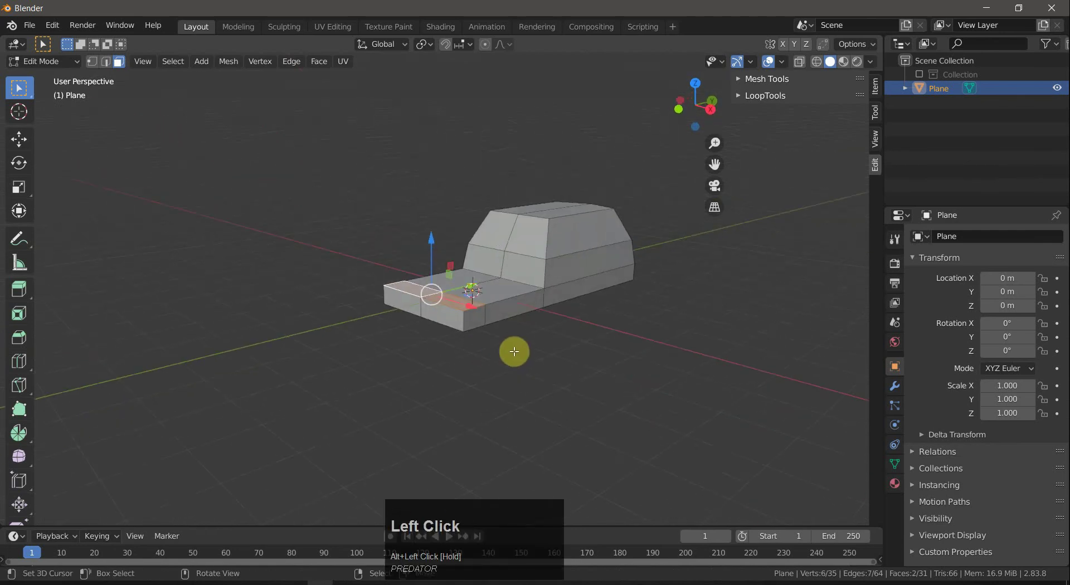
drag(436, 233, 435, 226)
Extrude the front top faces up into a block and scale its top narrower.
key(ctrl+z)
key(e)
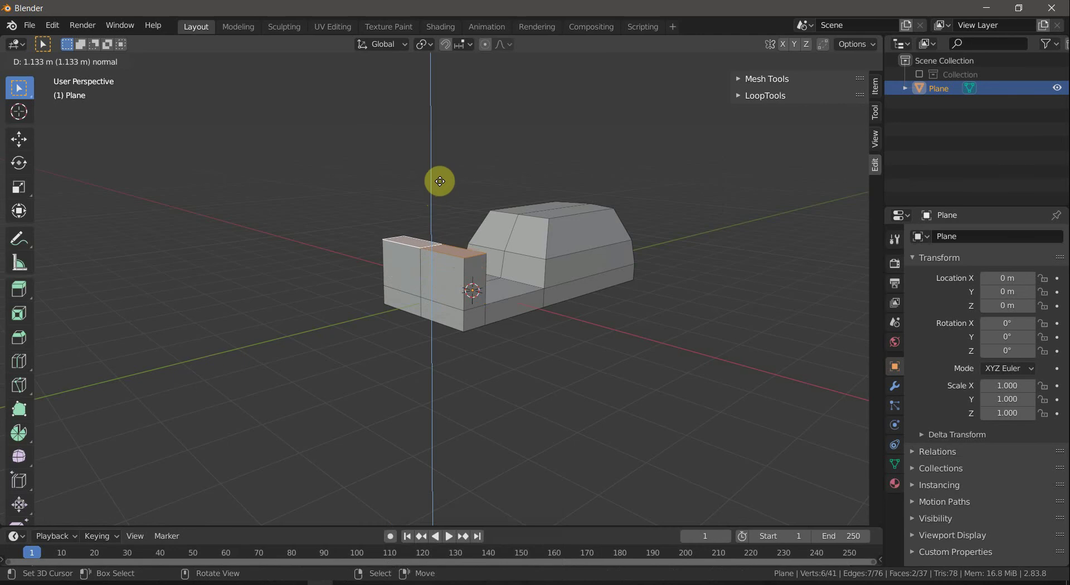
click(441, 189)
key(s)
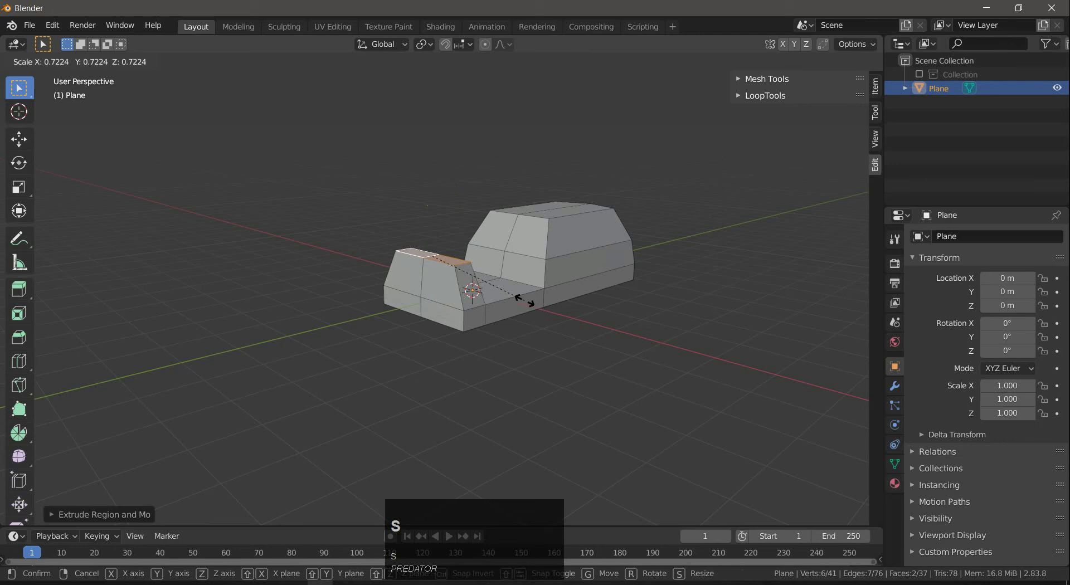
click(524, 298)
right_click(433, 256)
key(2)
right_click(433, 249)
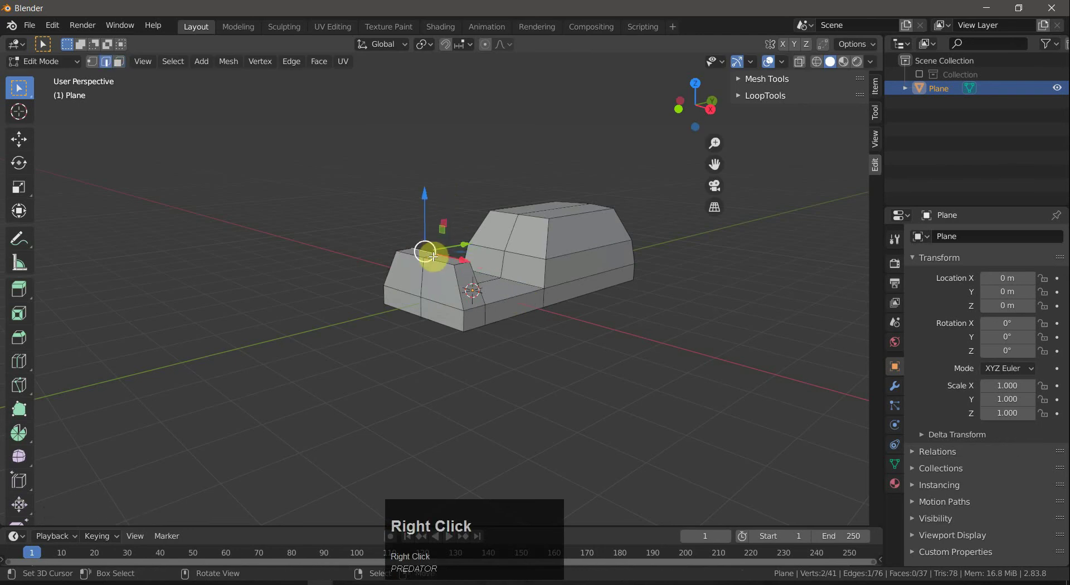
Angle the front block's top edge and select the block's end faces.
drag(436, 208, 531, 282)
key(a)
key(a)
drag(579, 364, 417, 279)
right_click(417, 279)
key(3)
right_click(407, 282)
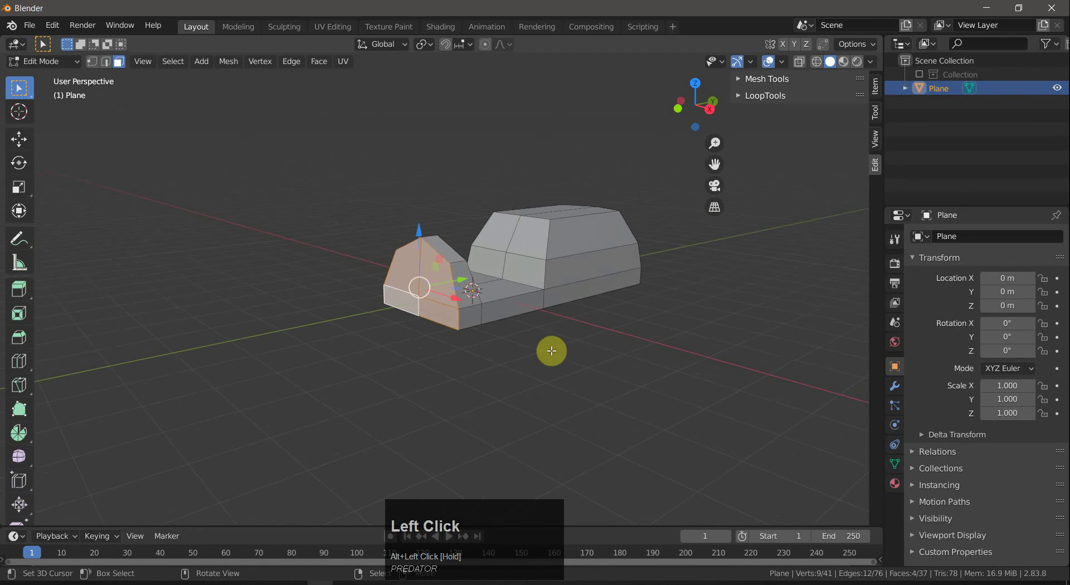
key(x)
click(554, 354)
key(2)
right_click(457, 286)
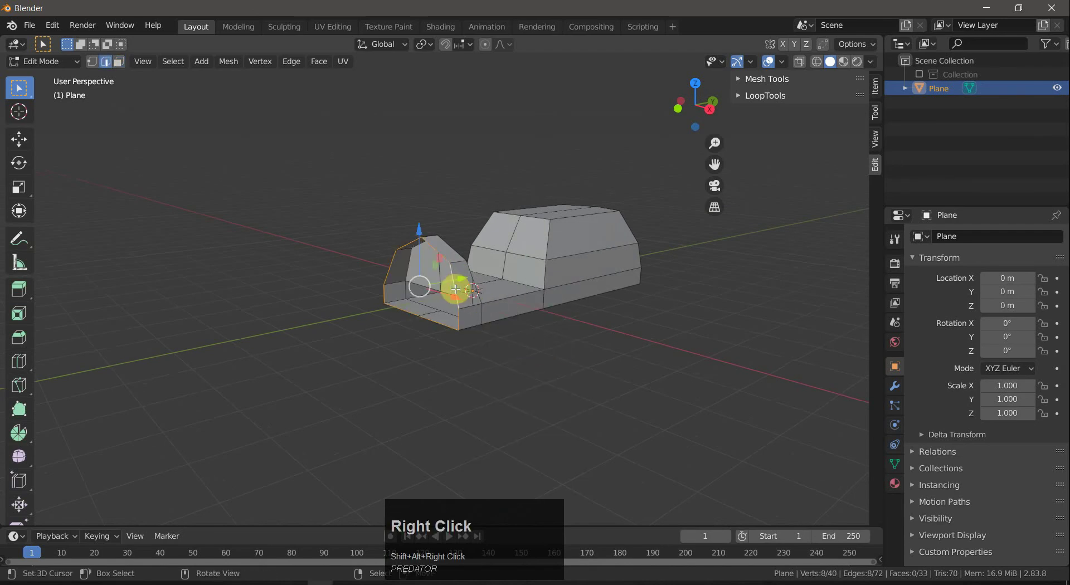
Inset the block faces into a thin rim and extrude the centre inward as a recess.
key(f)
drag(464, 280, 554, 338)
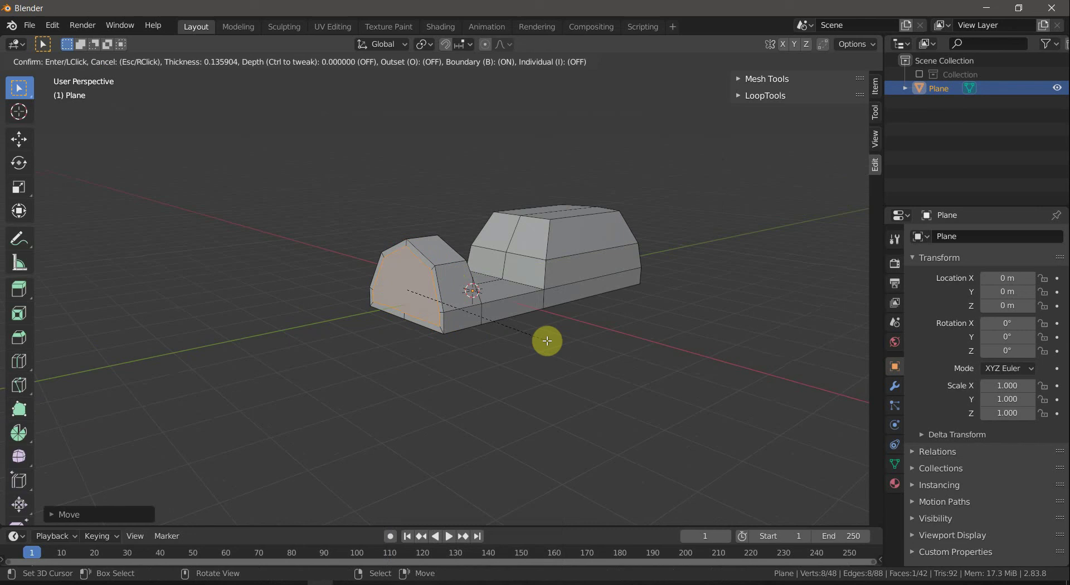
click(548, 338)
key(e)
click(554, 338)
Deselect everything and bring up the Add menu at the car's front end.
key(a)
key(a)
drag(602, 385, 567, 376)
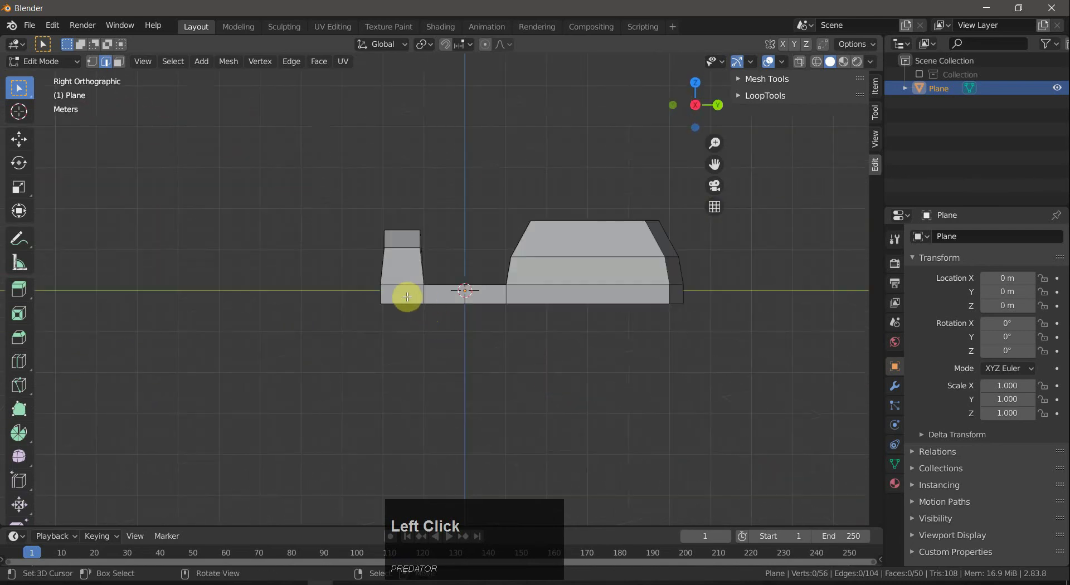
key(shift+a)
Add a cylinder with 12 vertices to the mesh and begin rotating it on one axis.
click(388, 333)
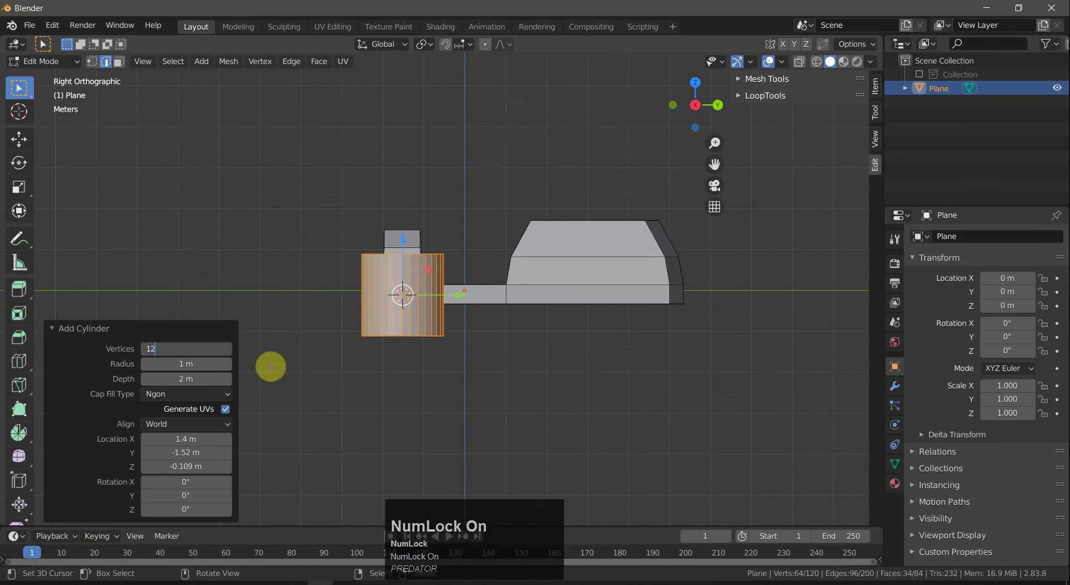
key(Return)
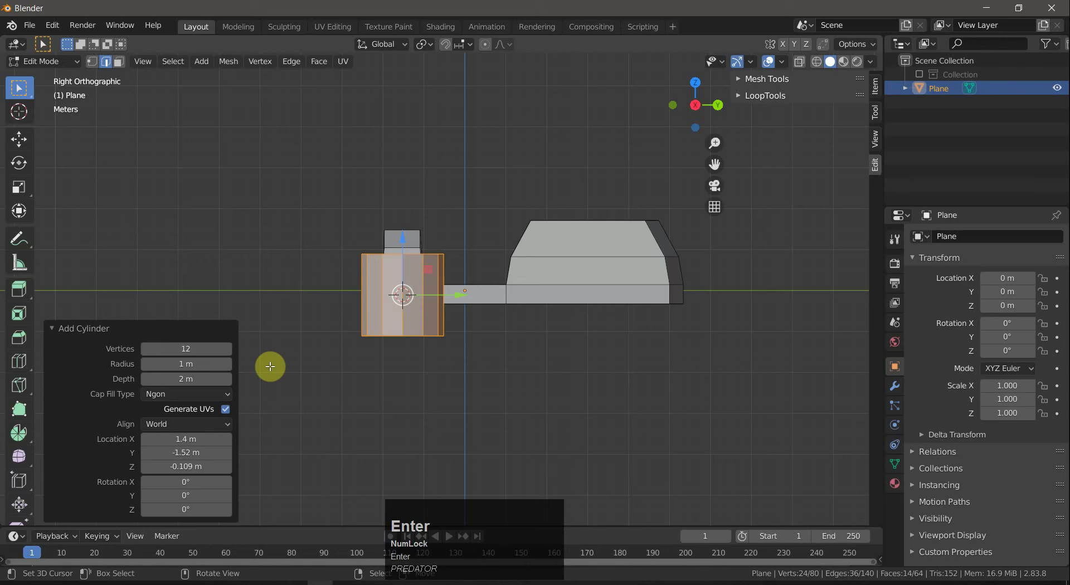
click(138, 323)
key(r)
key(u)
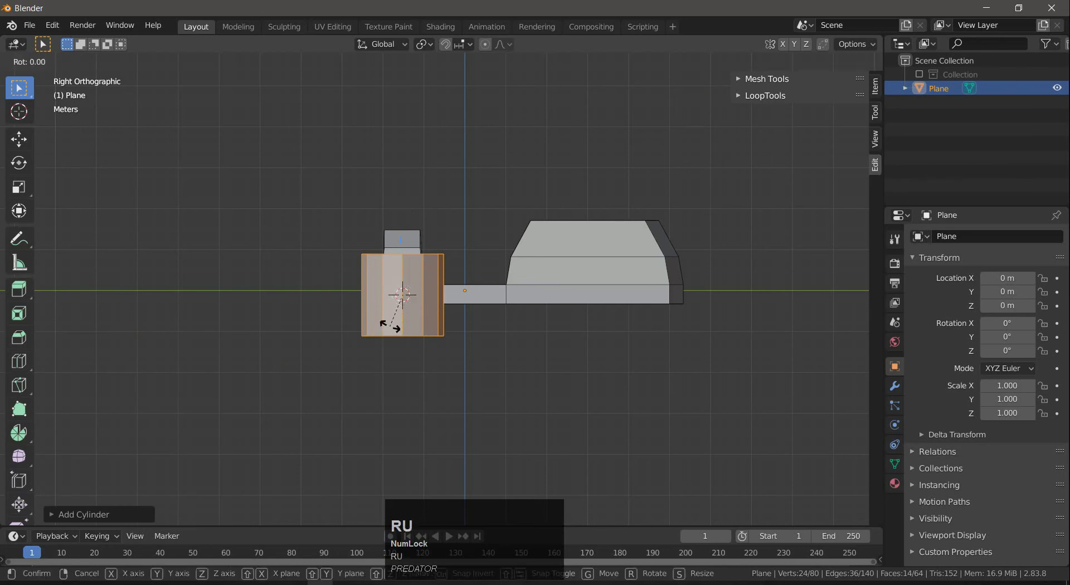
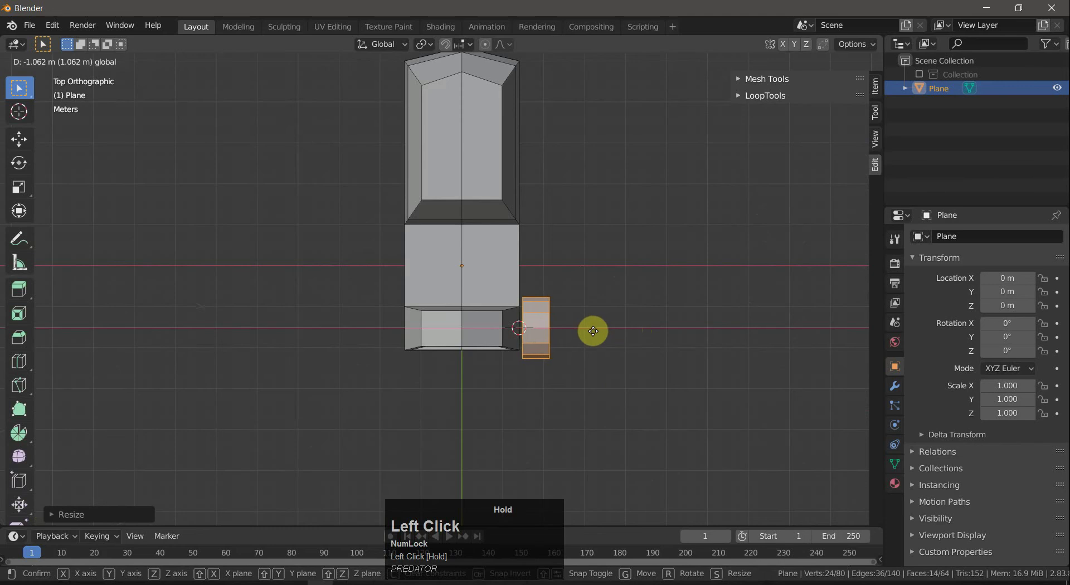
Confirm the wheel's position beside the front block and view the car in perspective.
key(a)
key(a)
drag(643, 311, 614, 243)
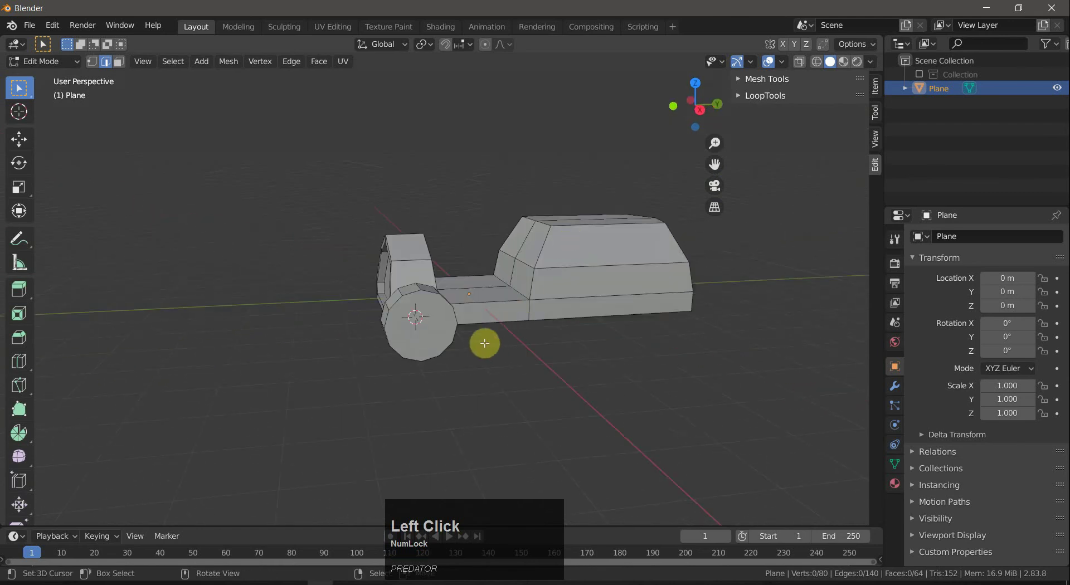
Inset the wheel's outer face into a rim and extrude it inward to form a recess.
key(3)
right_click(443, 327)
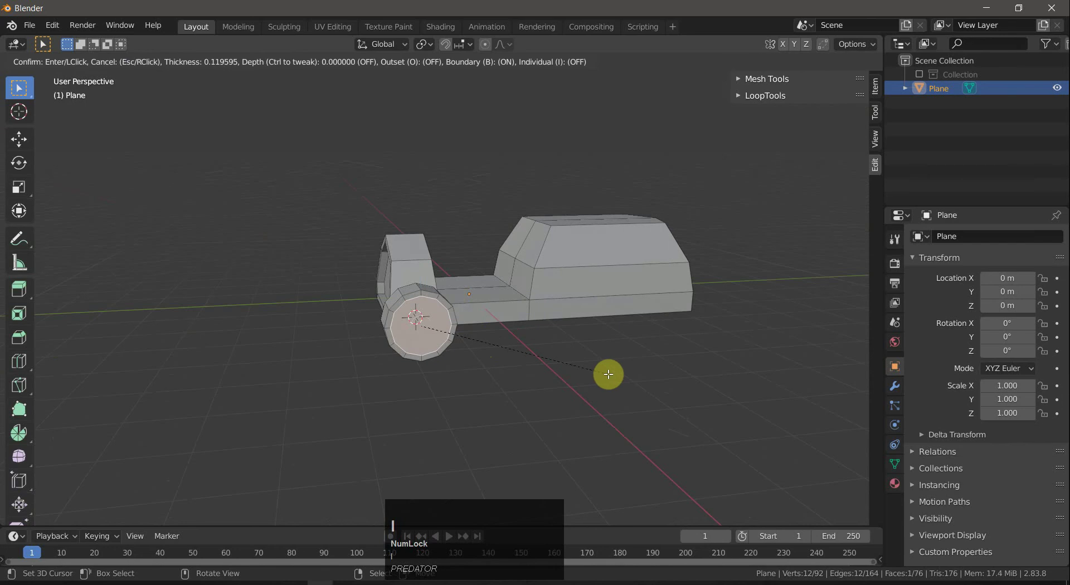
click(611, 375)
key(e)
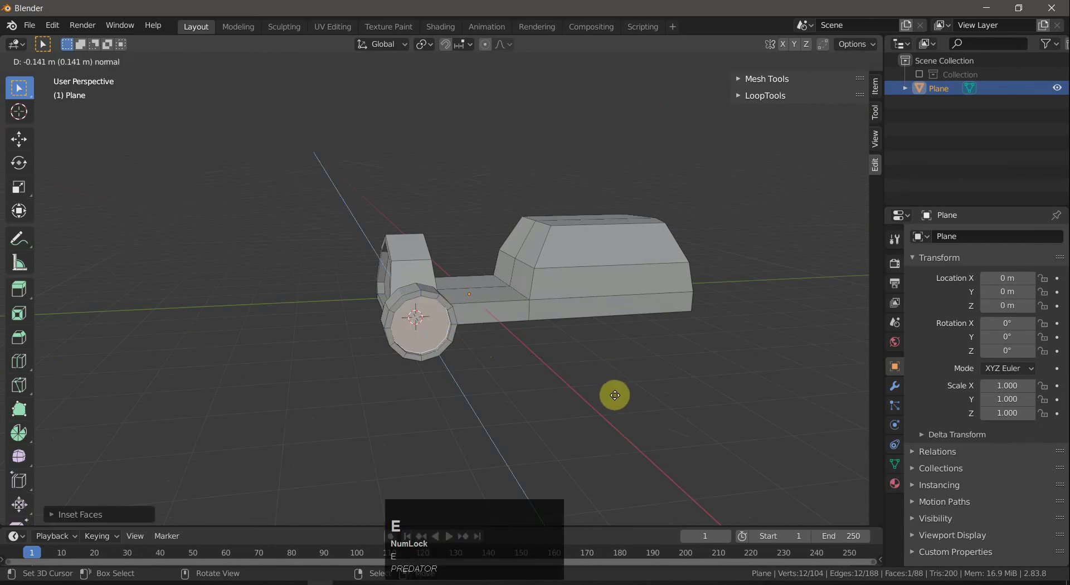
click(616, 393)
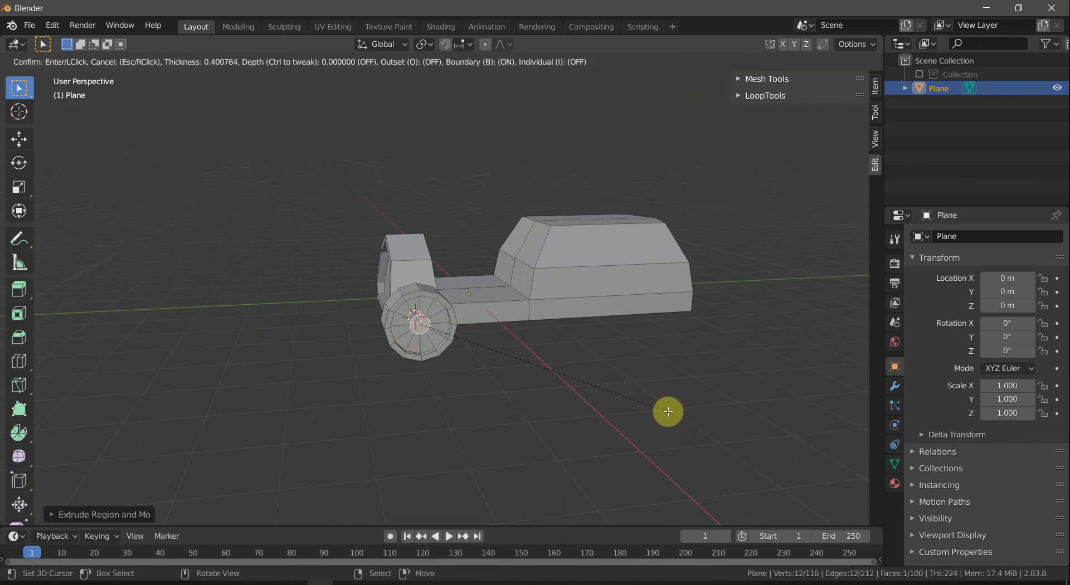
Inset the inner hub and extrude alternating faces outward to form the spokes.
key(shift+Num_Lock)
click(430, 302)
right_click(427, 302)
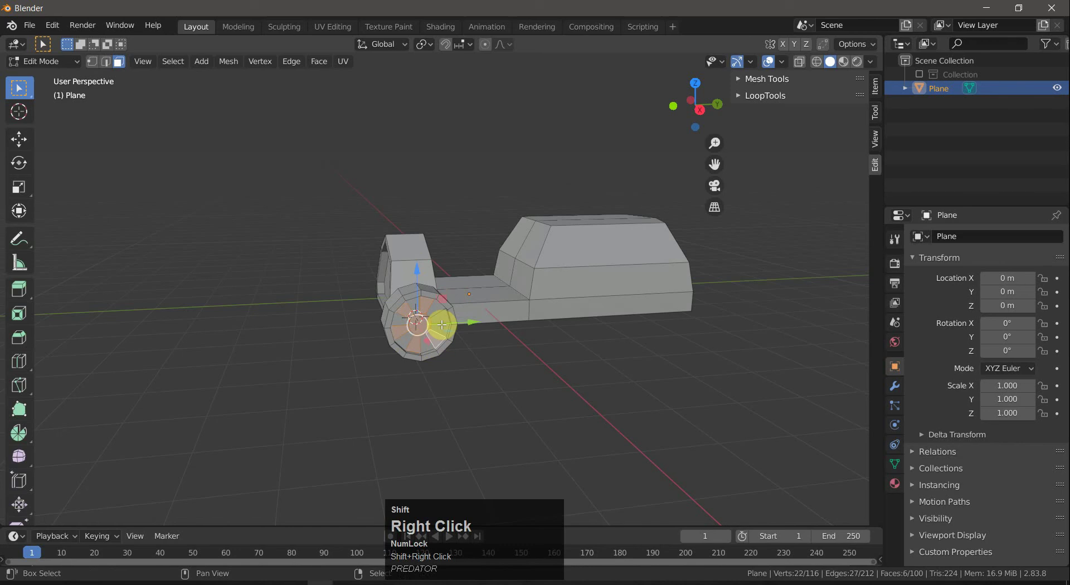
key(e)
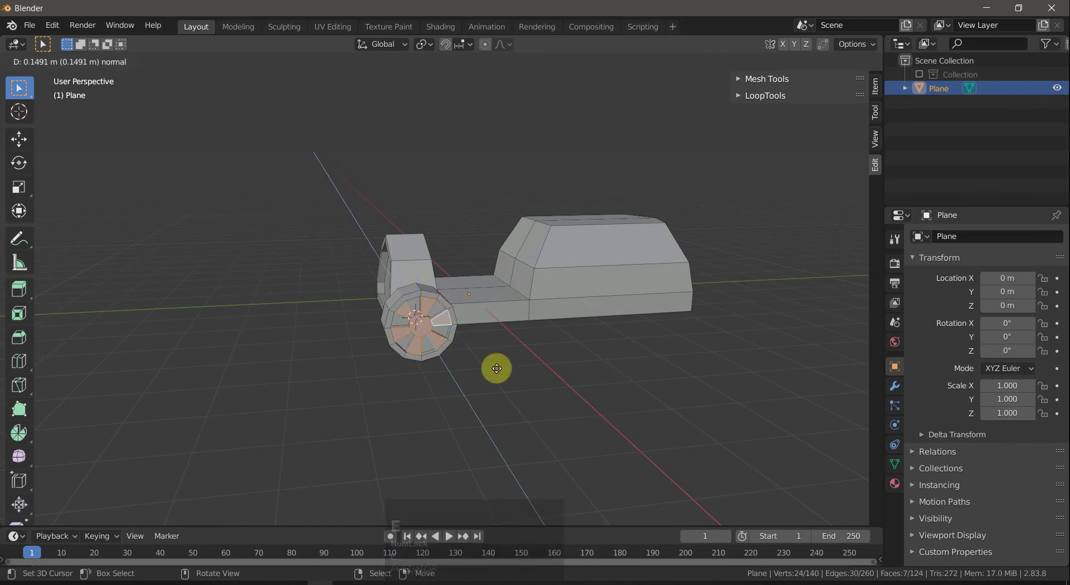
click(497, 366)
key(a)
key(a)
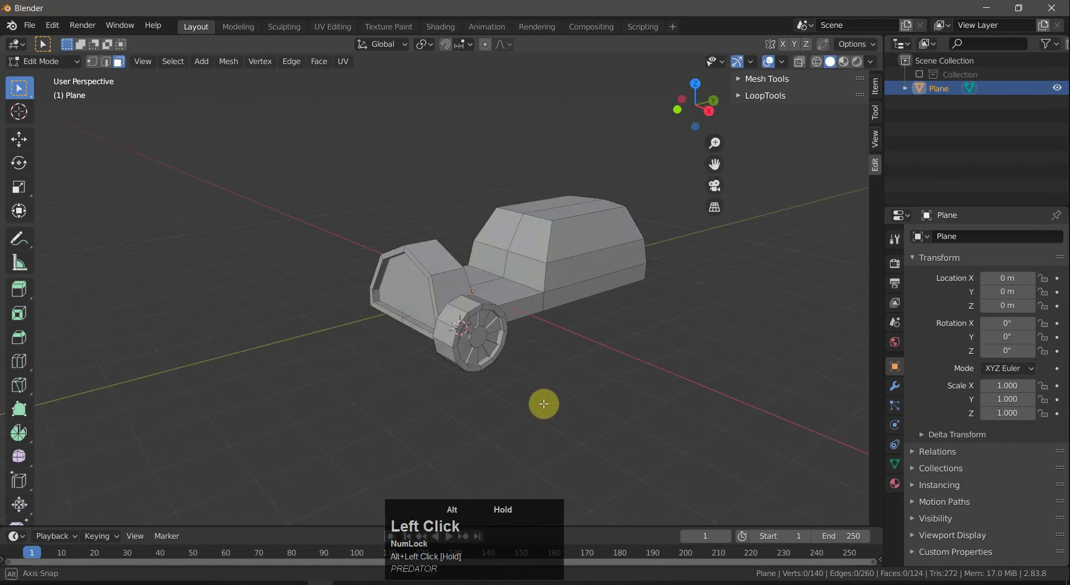
Separate the wheel into its own object named Wheel with its origin at the geometry centre.
key(Tab)
right_click(550, 383)
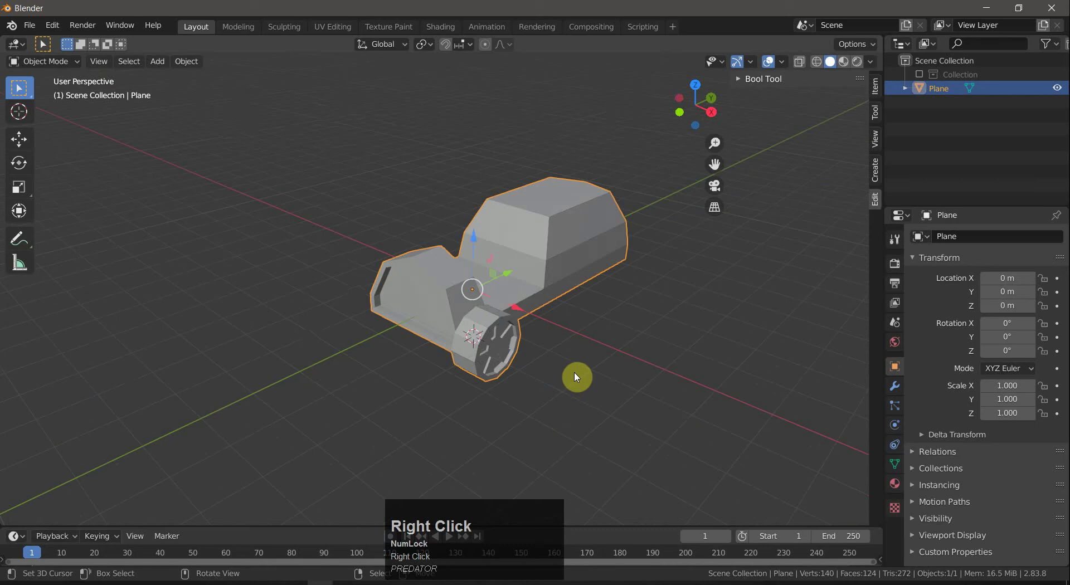
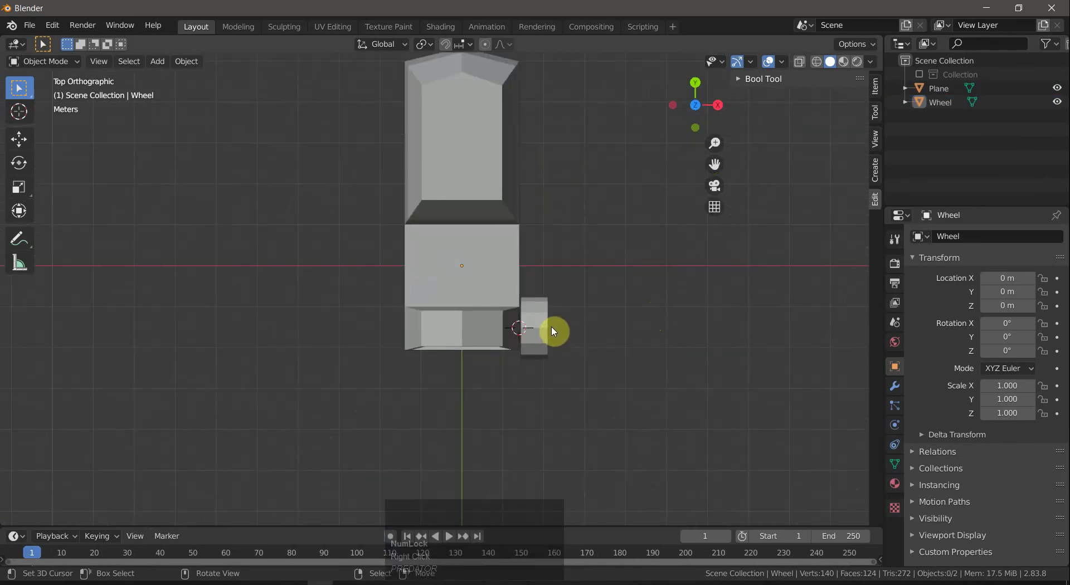
right_click(548, 325)
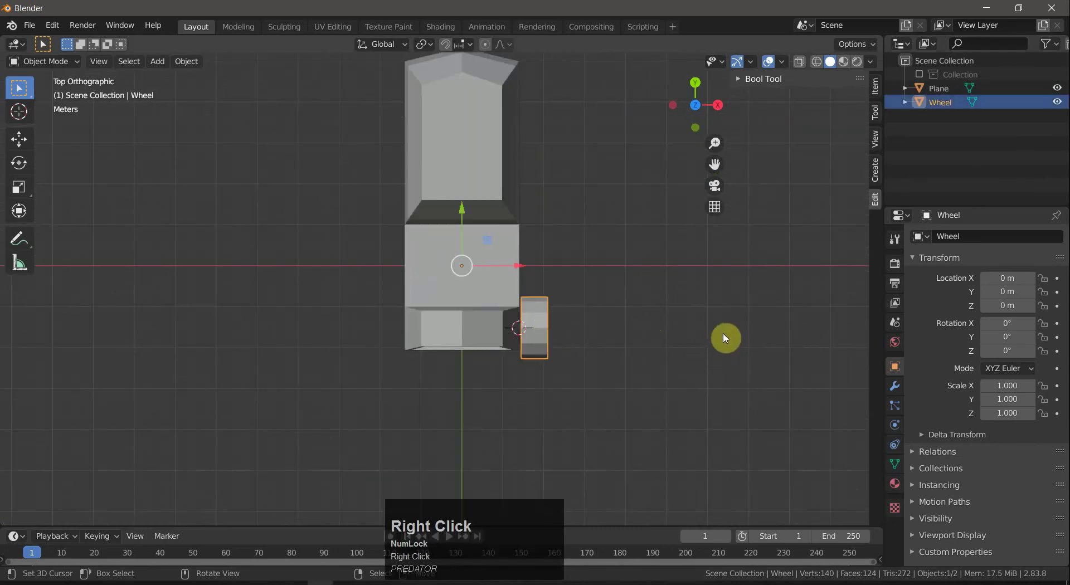
Add a Mirror modifier on X to the Wheel using Plane as the mirror object.
click(194, 68)
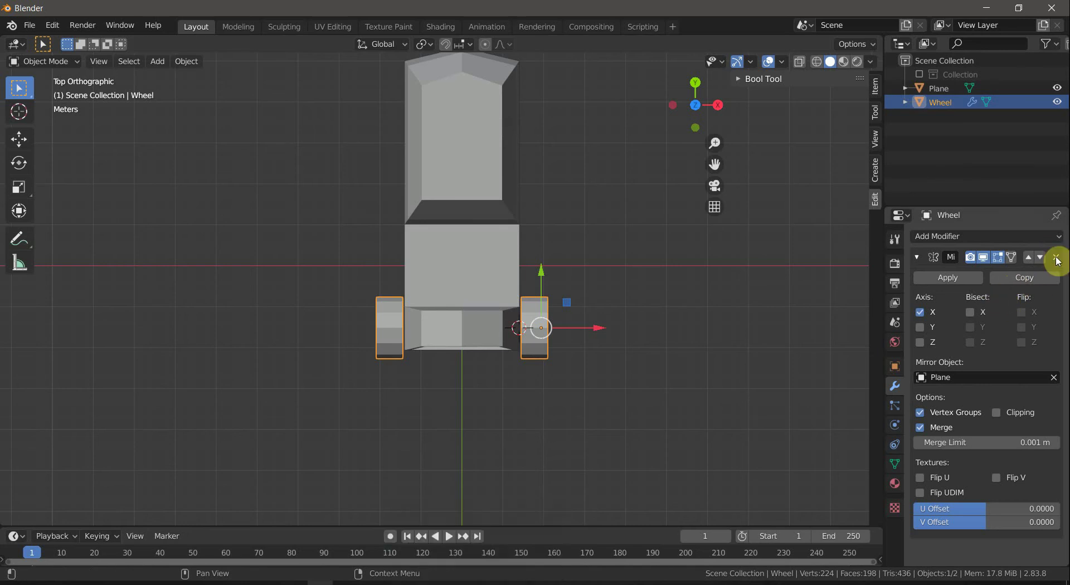
click(918, 257)
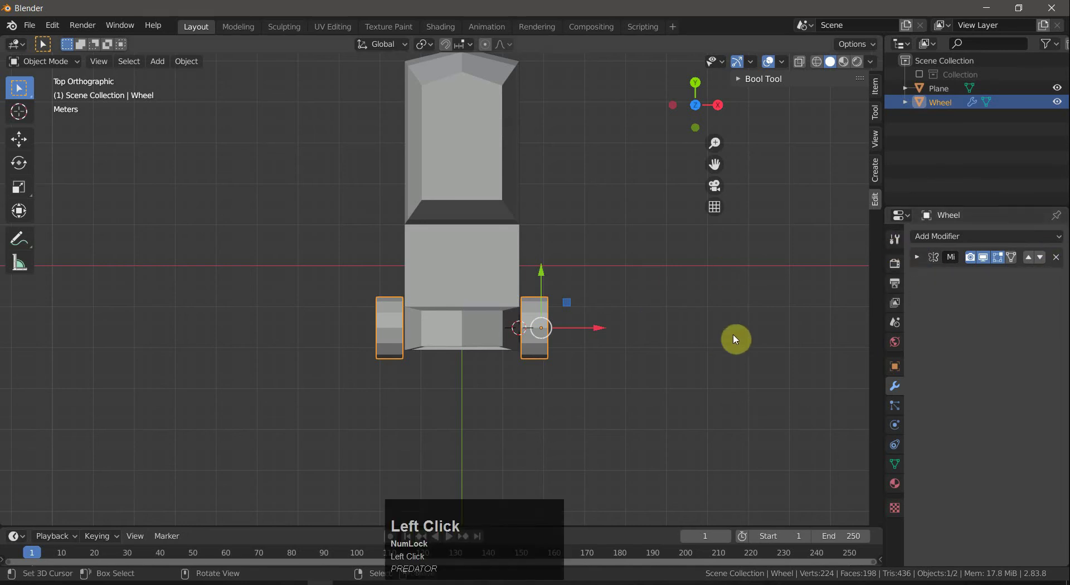
drag(695, 290, 531, 241)
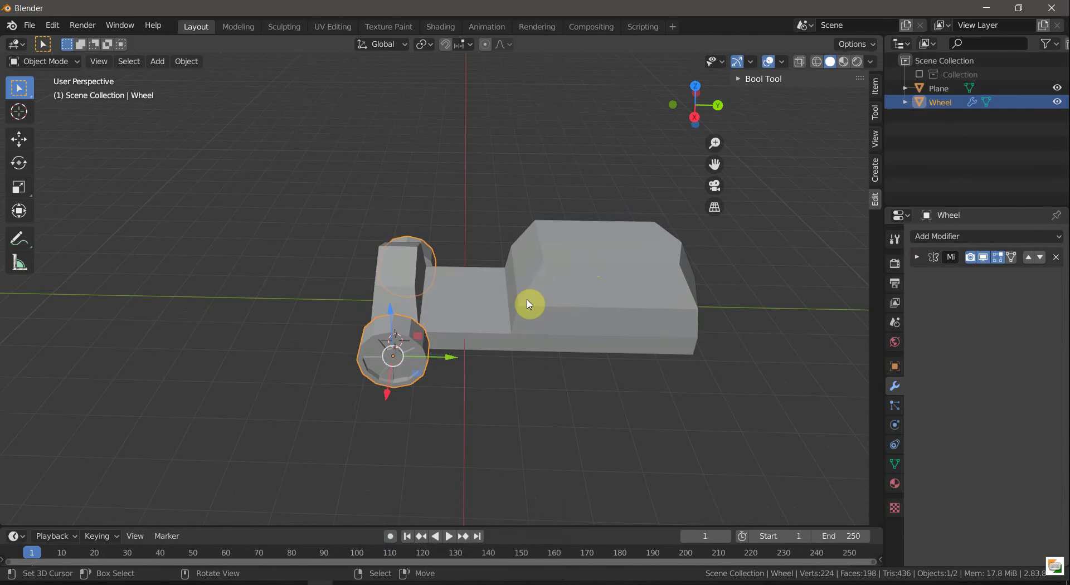
Duplicate the wheel pair and slide the copy along Y toward the rear.
key(shift+Num_Lock)
key(shift+d)
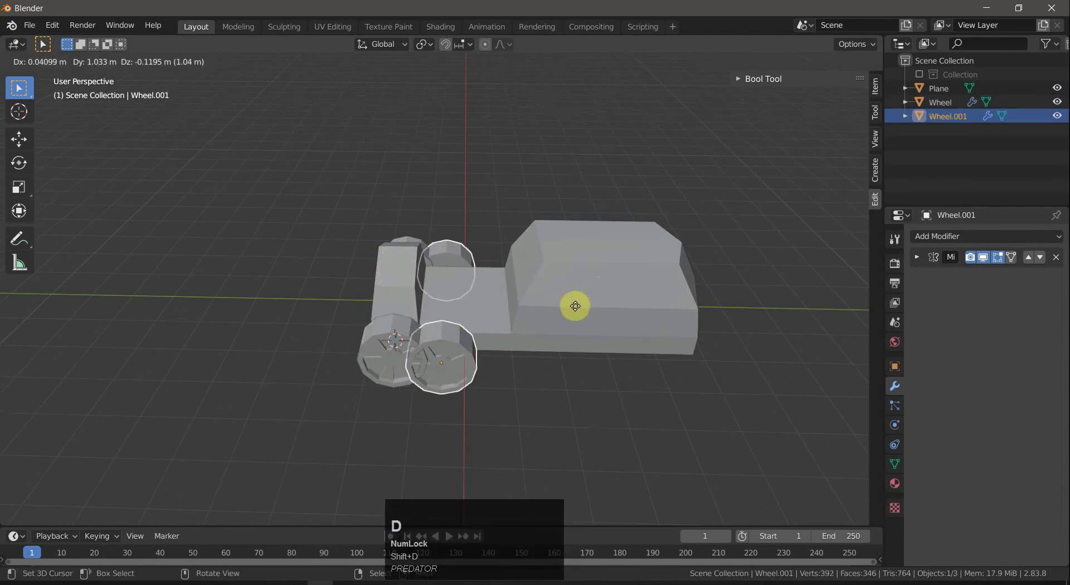
key(y)
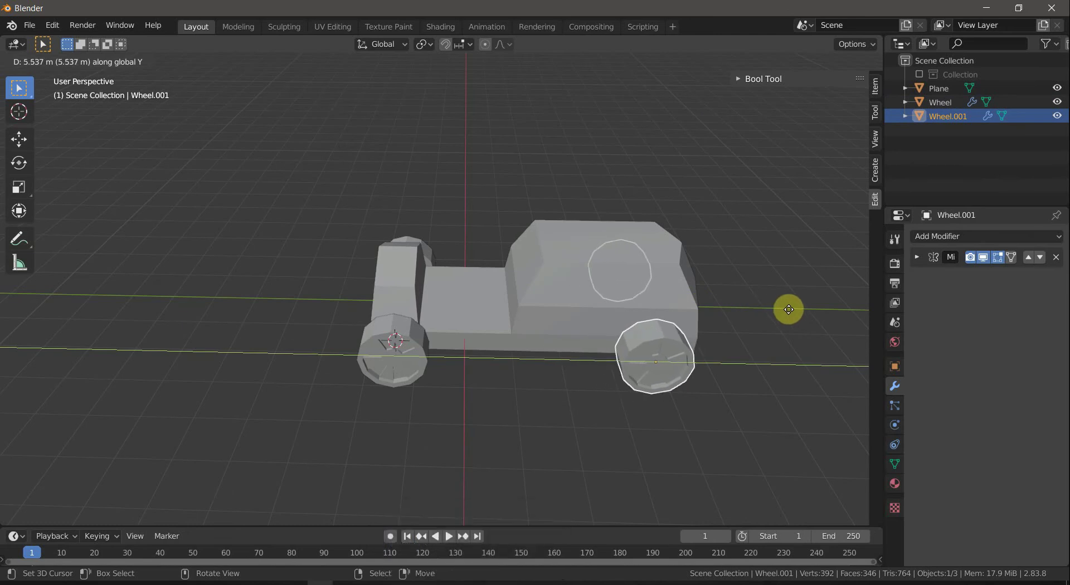
drag(789, 313, 764, 376)
drag(722, 340, 844, 358)
Duplicate the wheels again, move the copy to the rear and scale it up slightly.
key(shift+d)
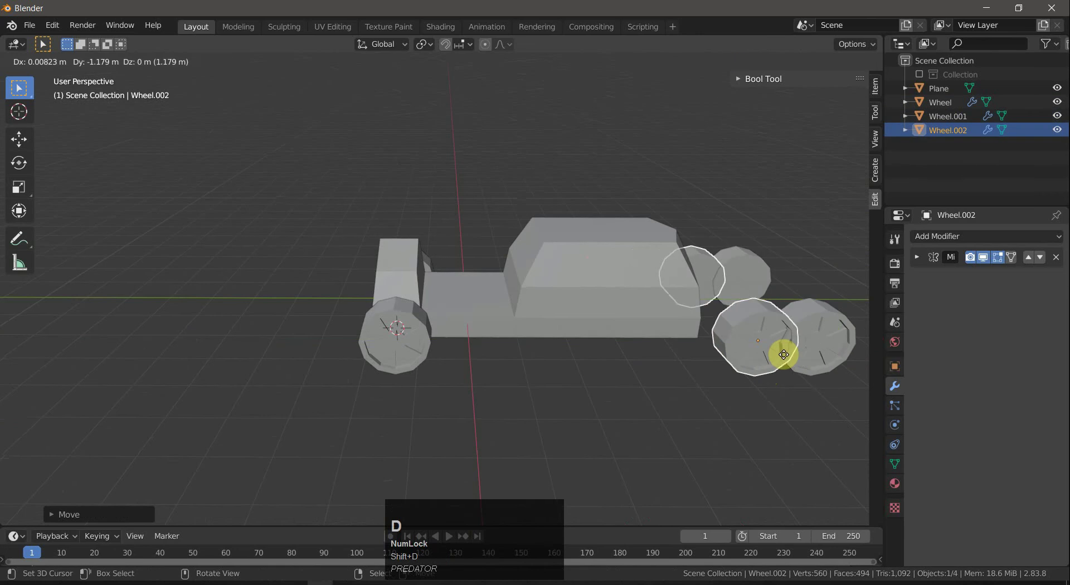
key(y)
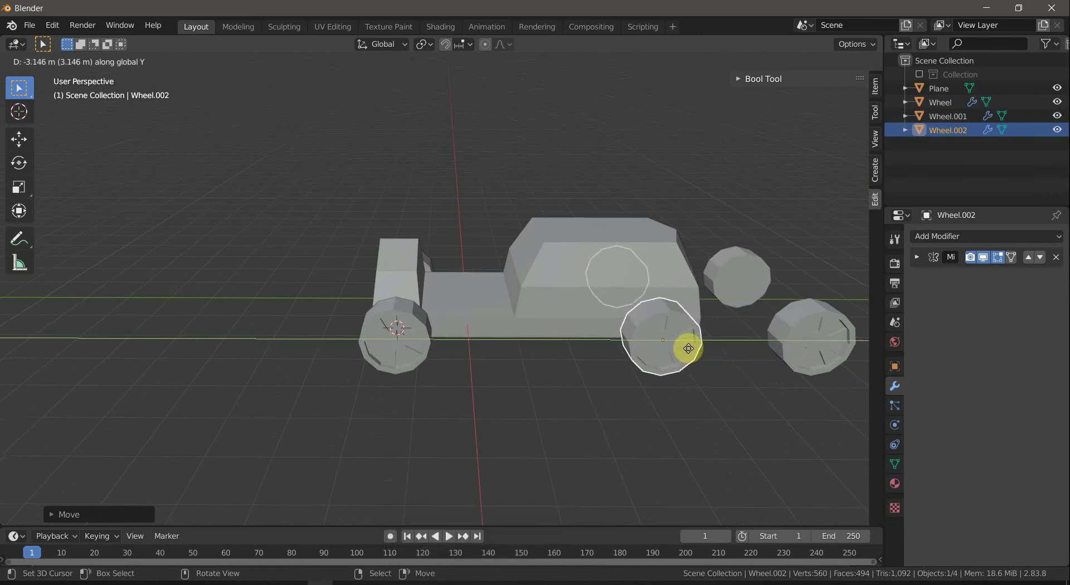
drag(692, 351, 731, 388)
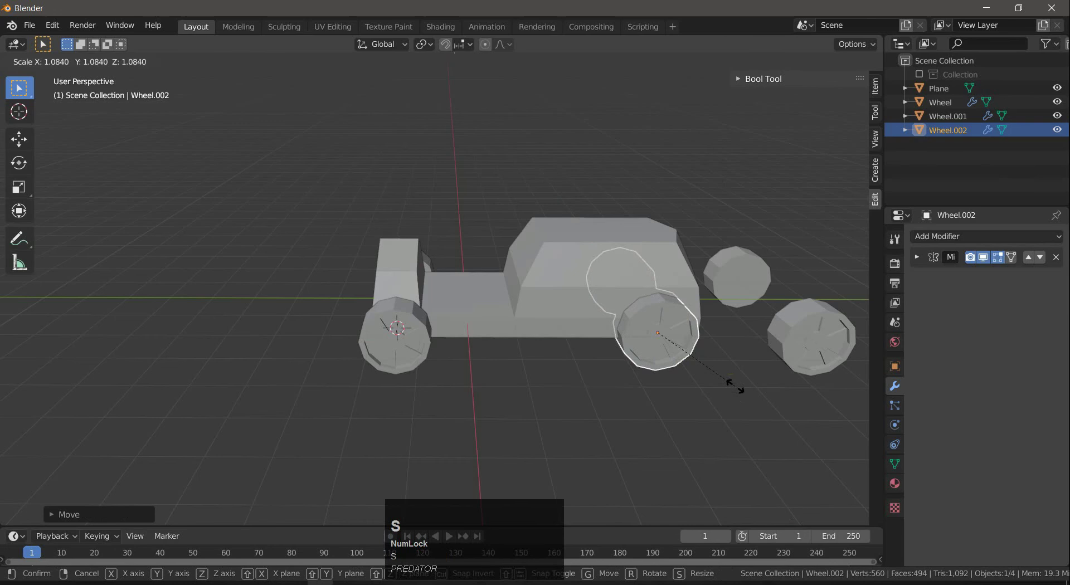
drag(740, 390, 659, 293)
Cut rear wheel arches into the body with a Bool Tool Difference using Wheel.002.
right_click(659, 294)
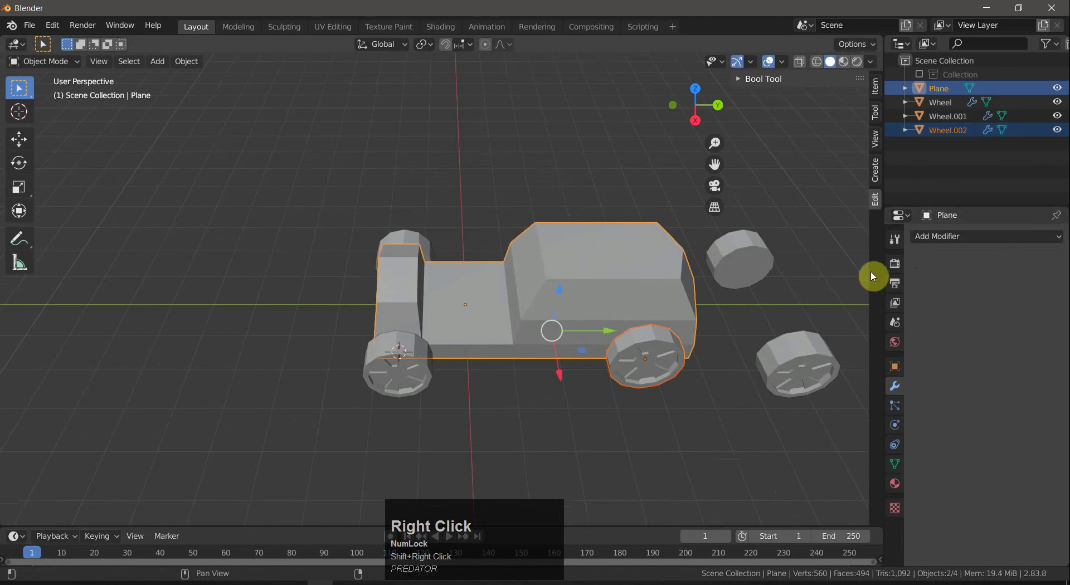
click(200, 59)
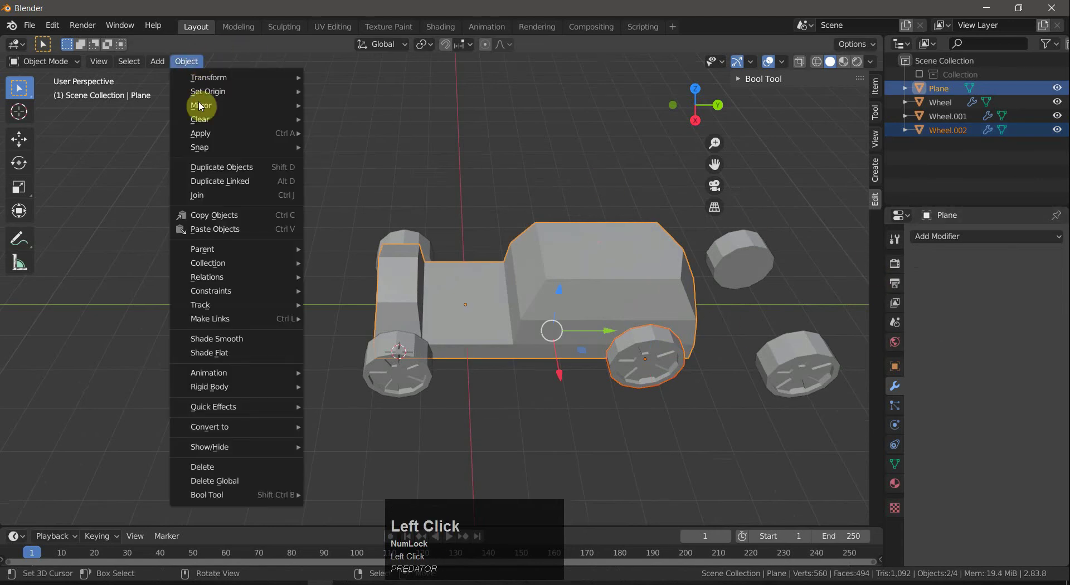
click(353, 459)
key(a)
key(a)
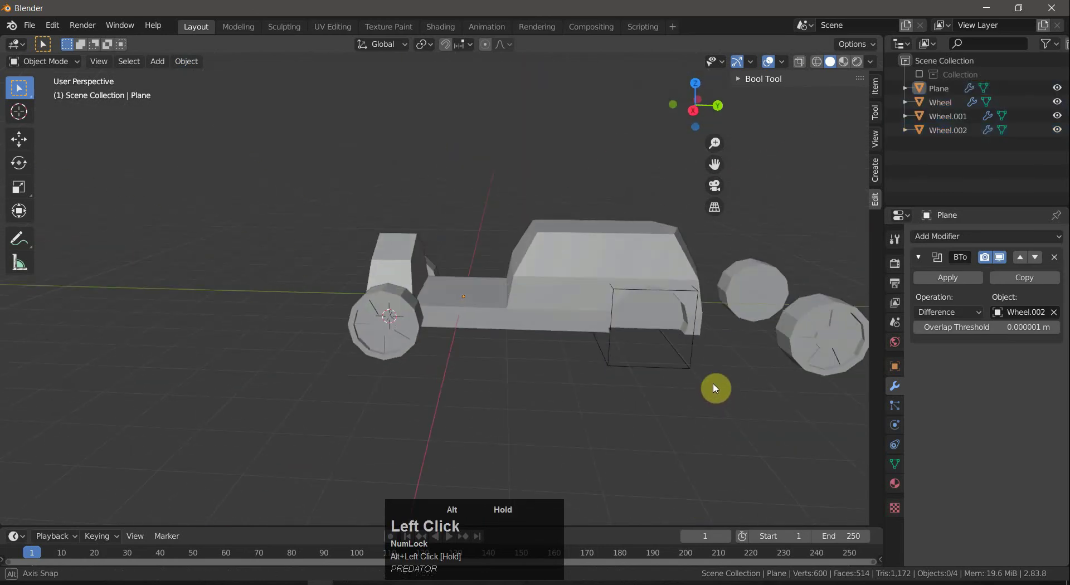
Move the spare Wheel.001 copy along Y into the rear position.
right_click(758, 302)
drag(805, 297, 657, 417)
drag(657, 417, 770, 345)
key(a)
key(a)
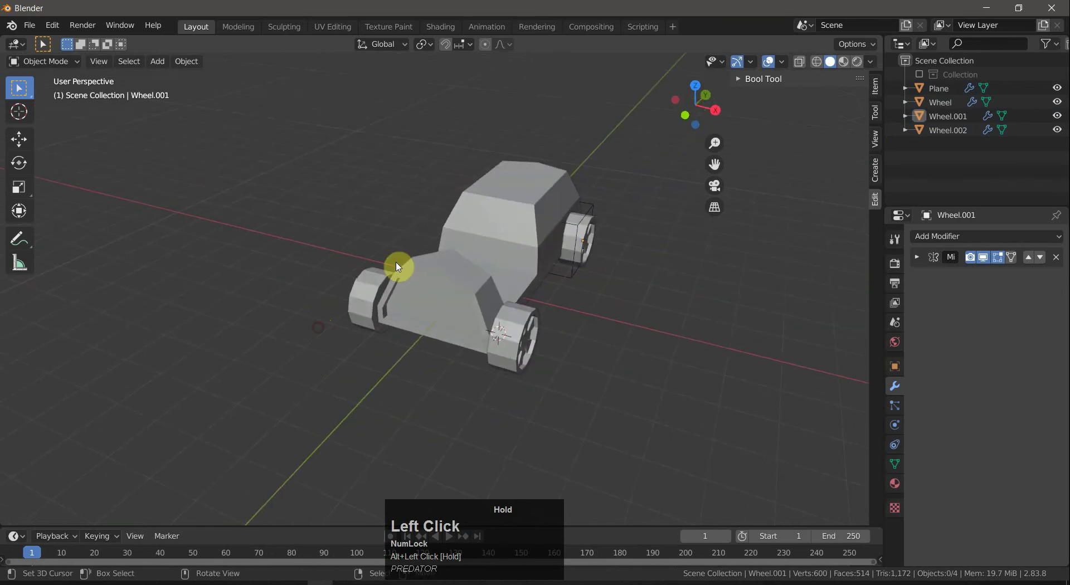
Tweak the body mesh edges around the rear arch in Edit Mode.
right_click(498, 209)
key(Tab)
right_click(512, 182)
key(2)
right_click(516, 182)
drag(527, 125, 620, 170)
key(a)
key(a)
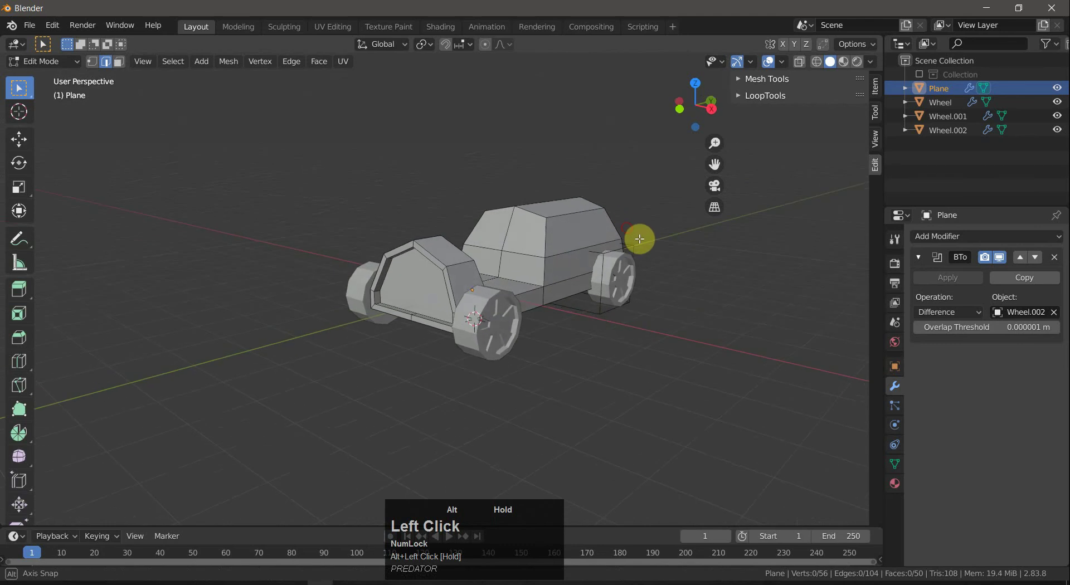
key(a)
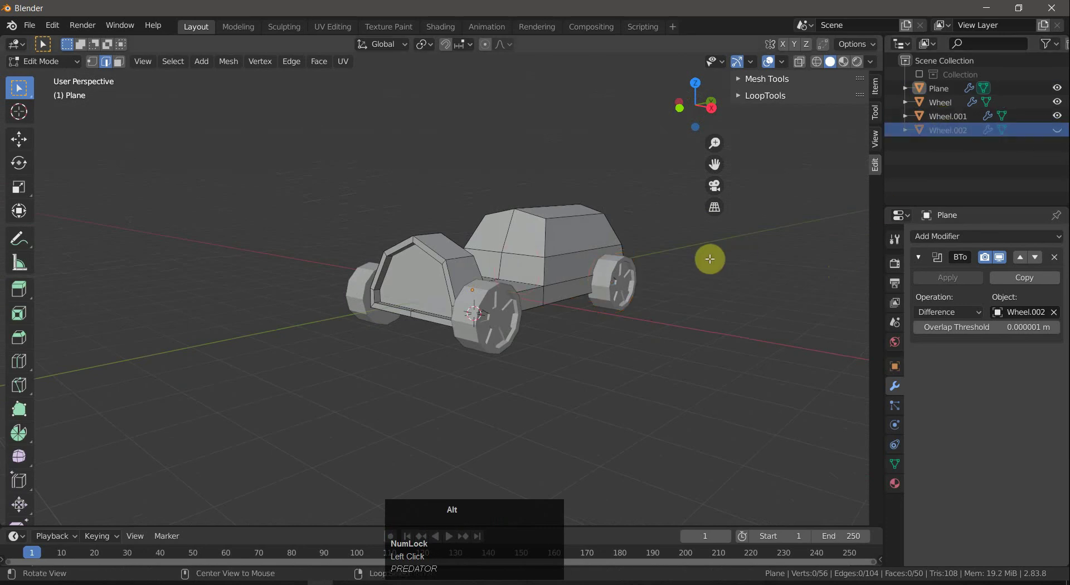
Hide the Wheel.002 cutter in the Outliner so the rear arches show clearly.
drag(687, 260, 1058, 132)
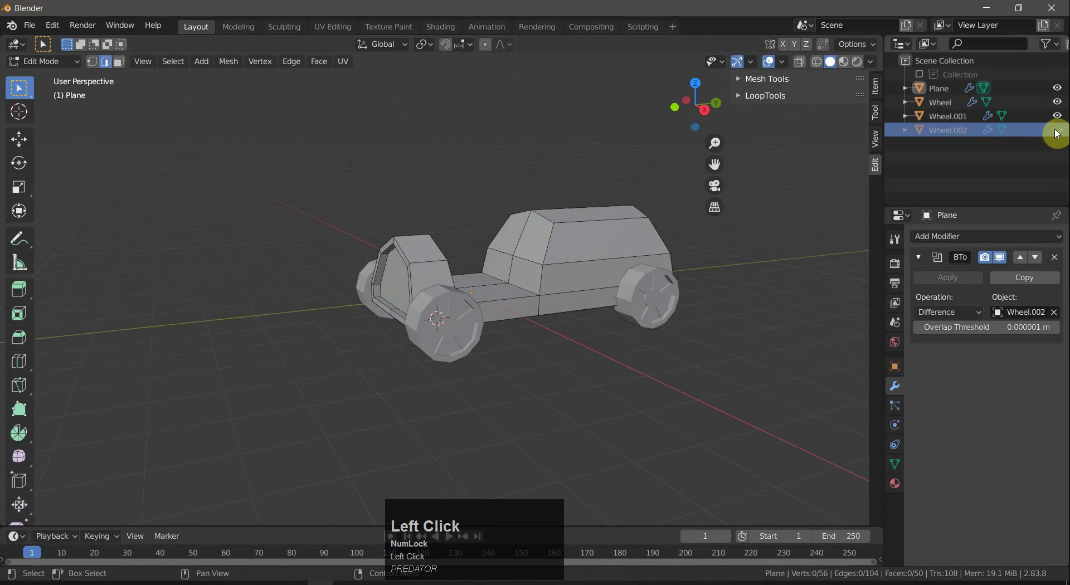
click(938, 120)
key(s)
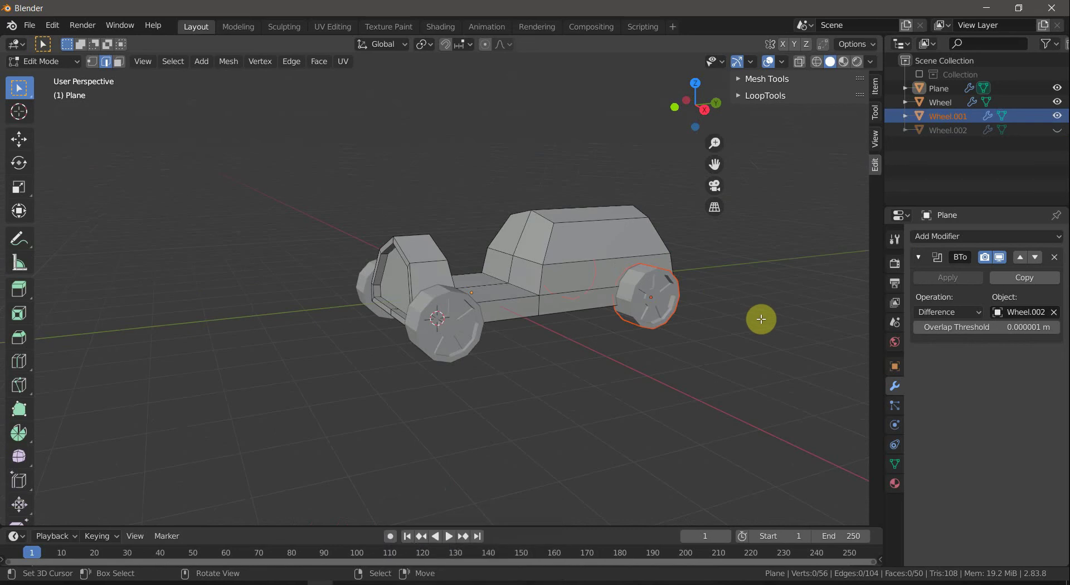
key(Tab)
Nudge the rear wheel pair Wheel.001 into the freshly cut arches.
right_click(764, 323)
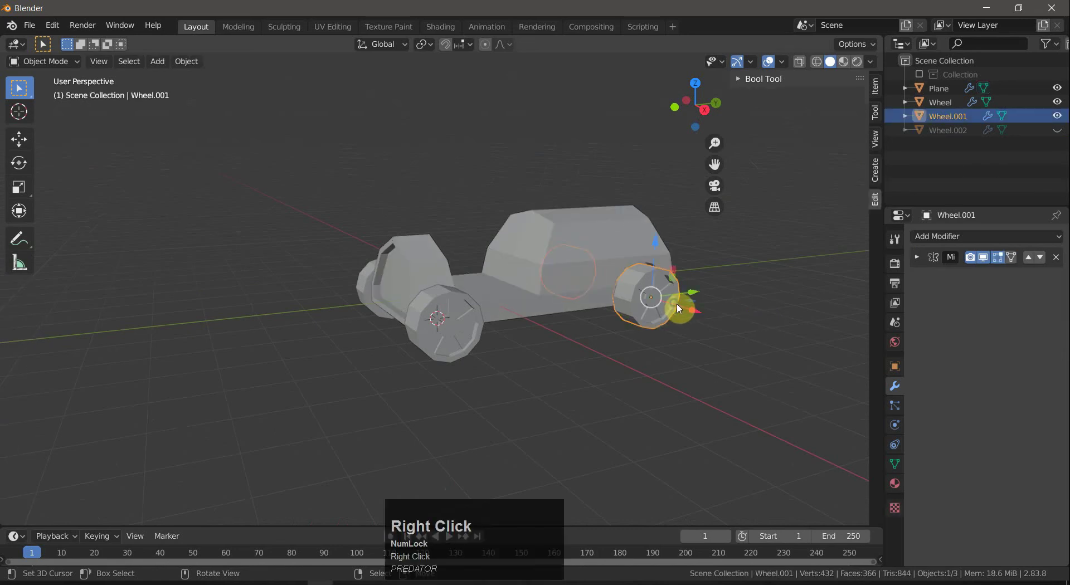
drag(777, 338, 755, 348)
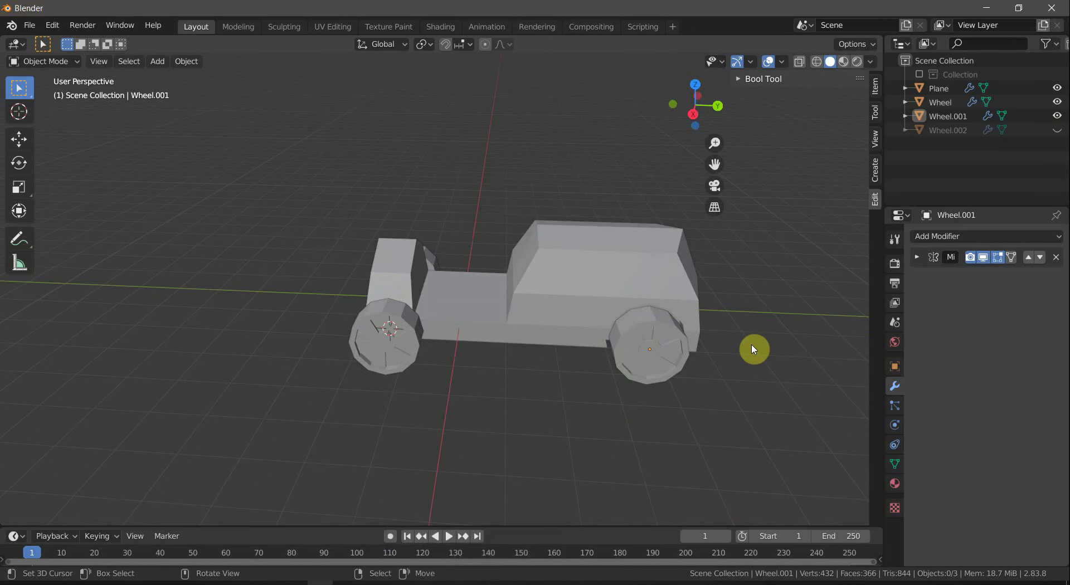
drag(540, 437, 574, 277)
Enter Edit Mode on the body and select the side cabin panel faces.
right_click(574, 277)
key(Tab)
right_click(586, 256)
key(3)
right_click(590, 245)
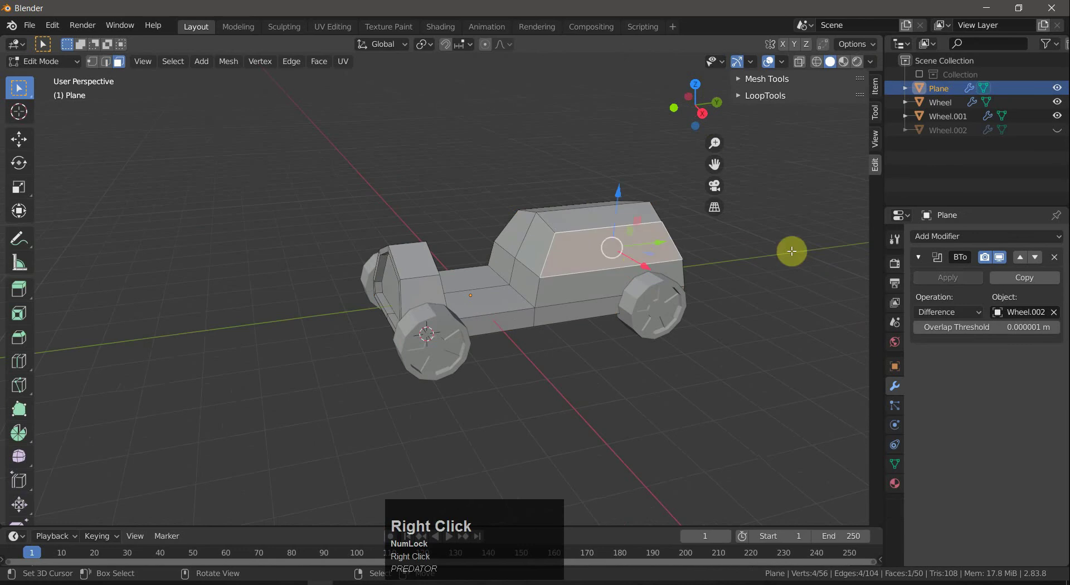
right_click(527, 246)
drag(627, 352, 503, 218)
right_click(504, 218)
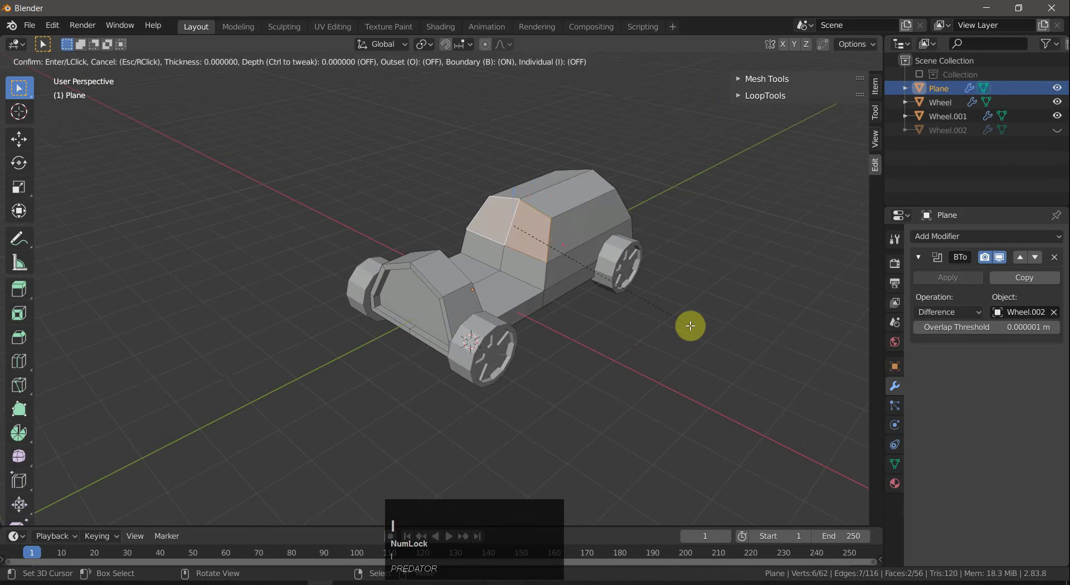
click(688, 325)
key(e)
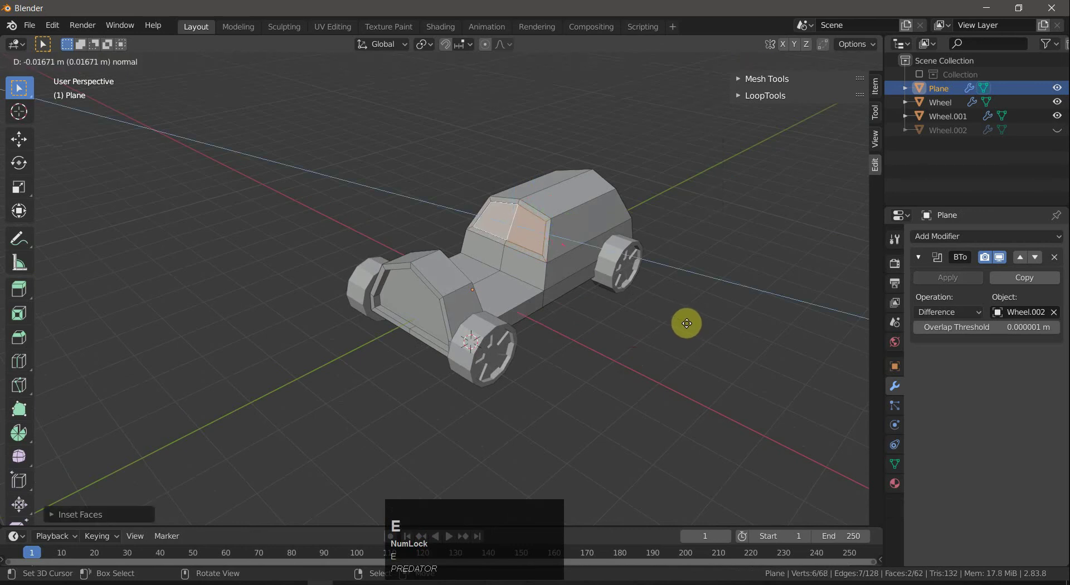
click(687, 321)
key(a)
key(a)
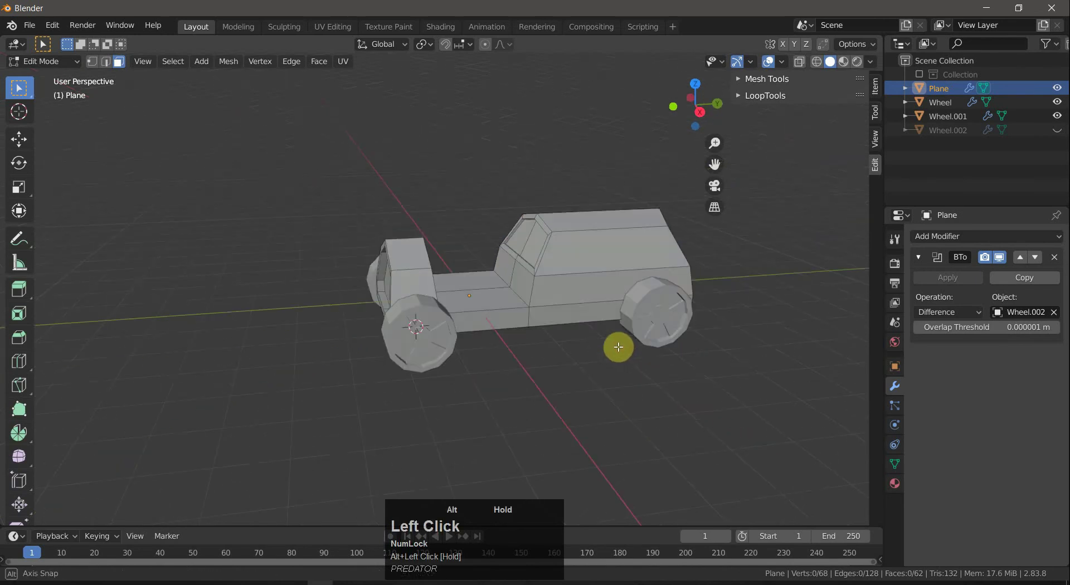
right_click(607, 271)
key(a)
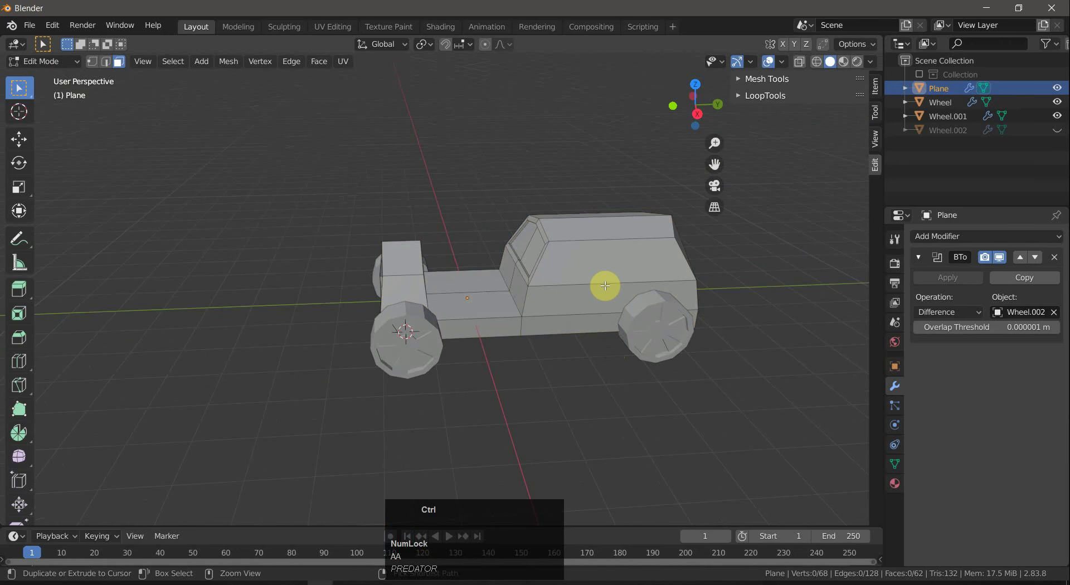
Add a vertical loop cut through the cab and flatten it along Y.
key(ctrl+r)
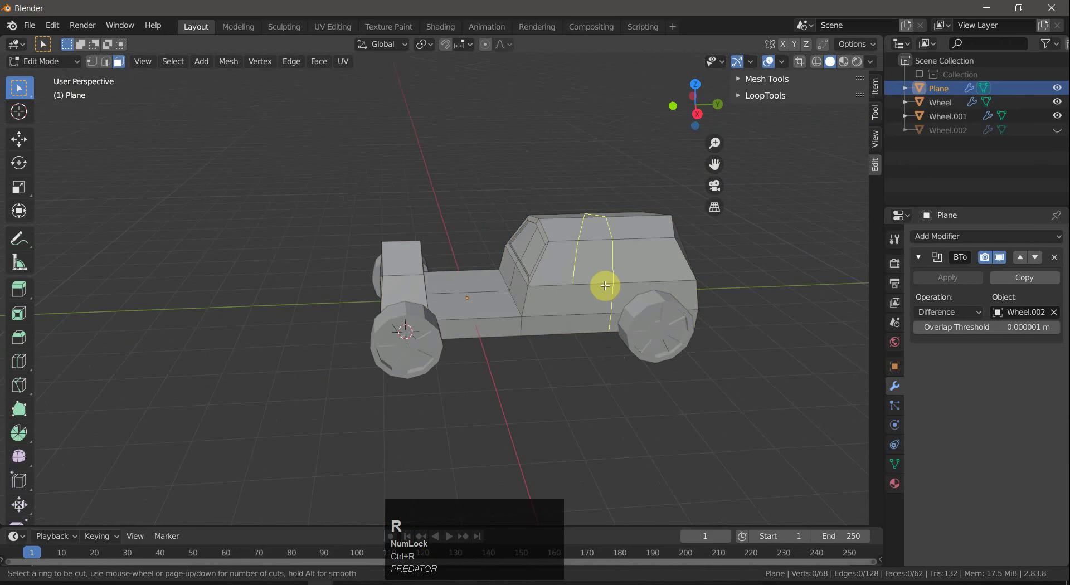
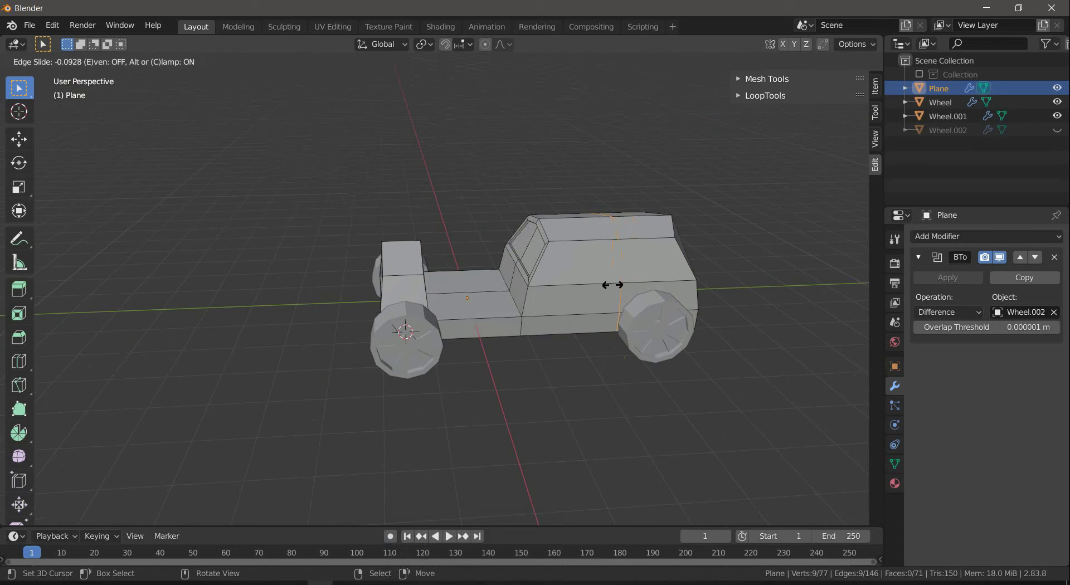
click(611, 284)
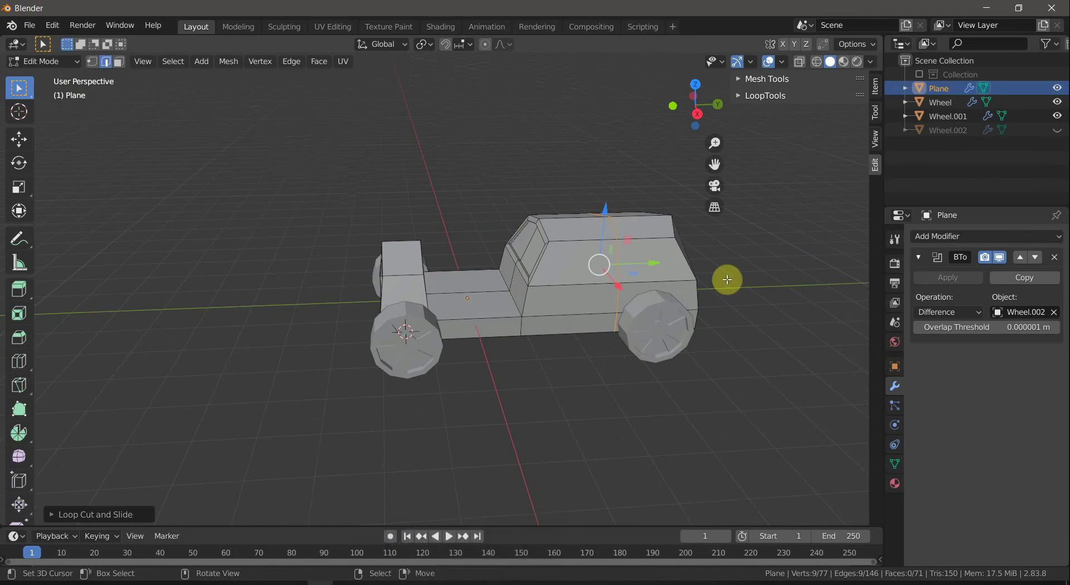
key(s)
key(z)
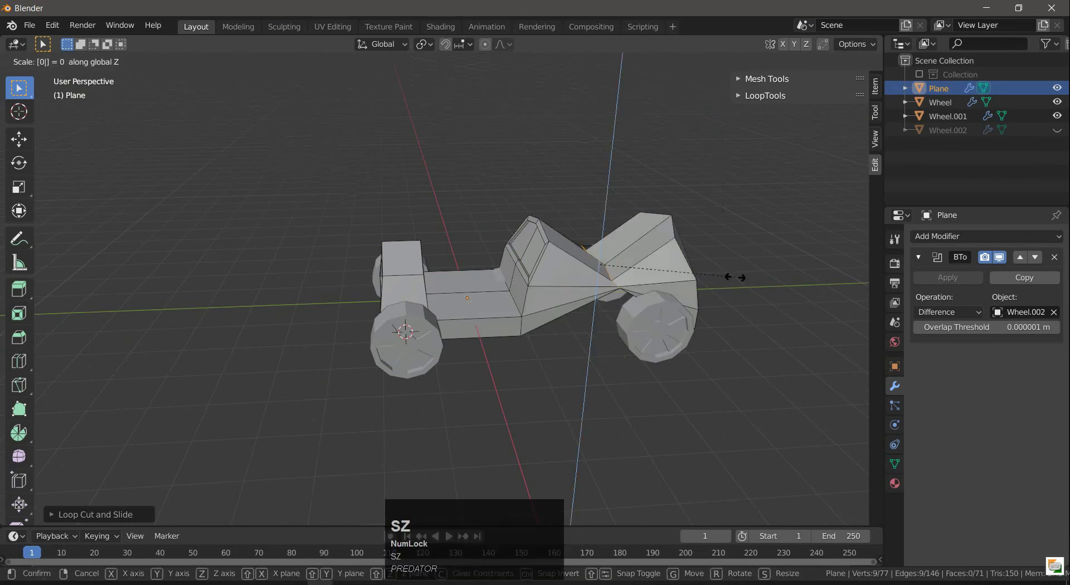
right_click(737, 275)
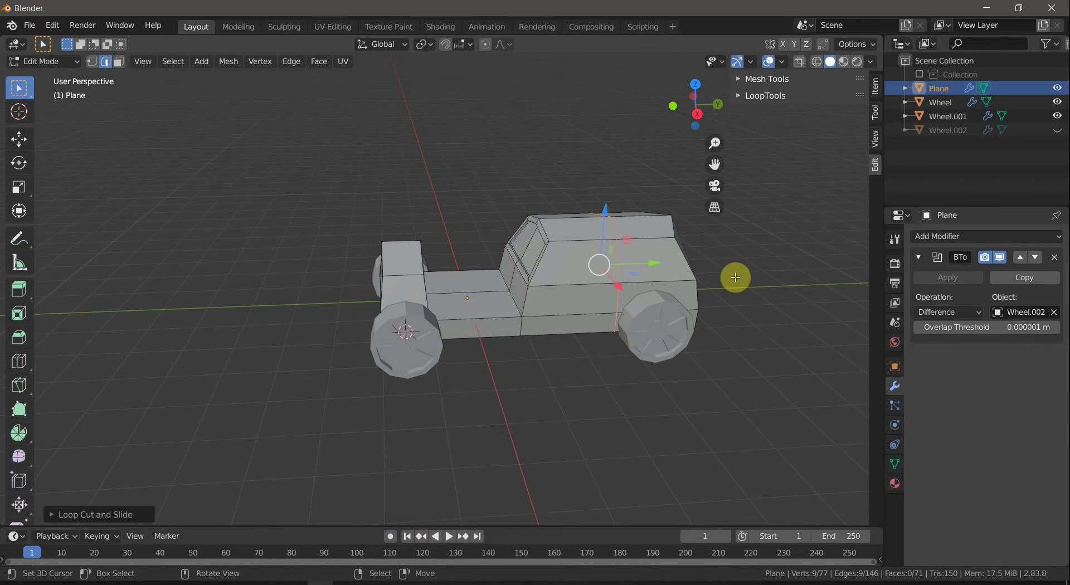
key(s)
key(y)
key(Return)
key(a)
key(a)
Select the rear side cabin face and inset a window frame into it.
drag(725, 274, 585, 265)
right_click(586, 266)
key(3)
right_click(587, 271)
drag(640, 332, 393, 204)
right_click(392, 204)
drag(632, 245, 712, 318)
click(709, 316)
key(alt+e)
Extrude the window face inward along its normals, then return the body to Object Mode.
click(712, 324)
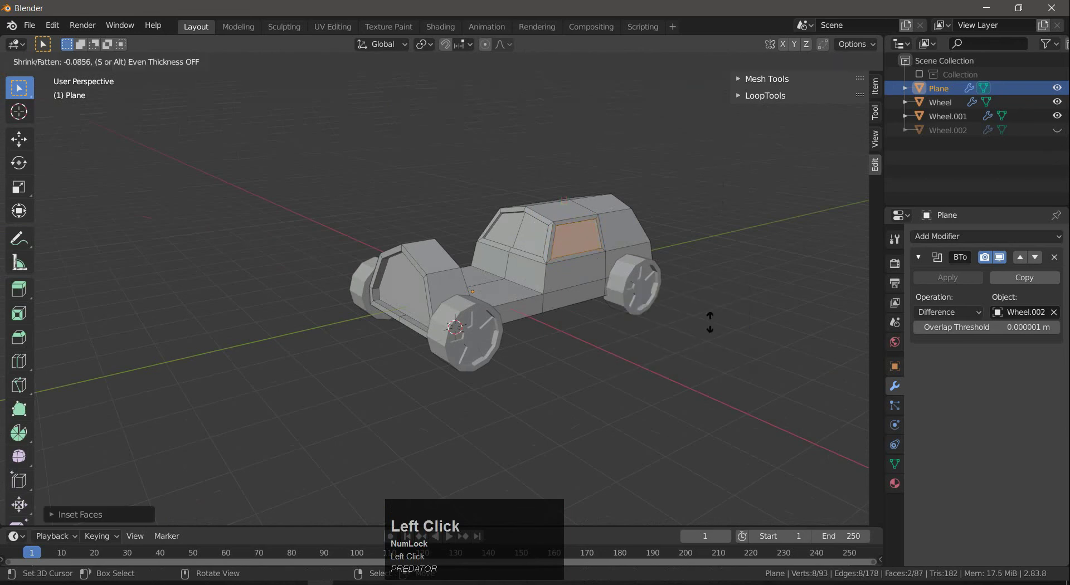
click(713, 323)
key(a)
key(a)
key(a)
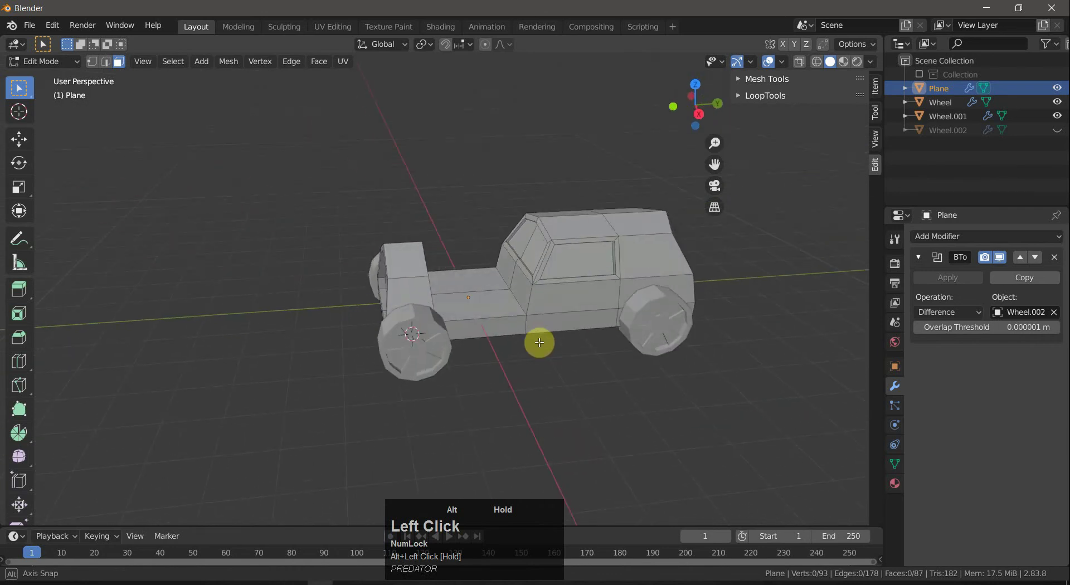
scroll(down, 3)
drag(558, 346, 604, 276)
key(Tab)
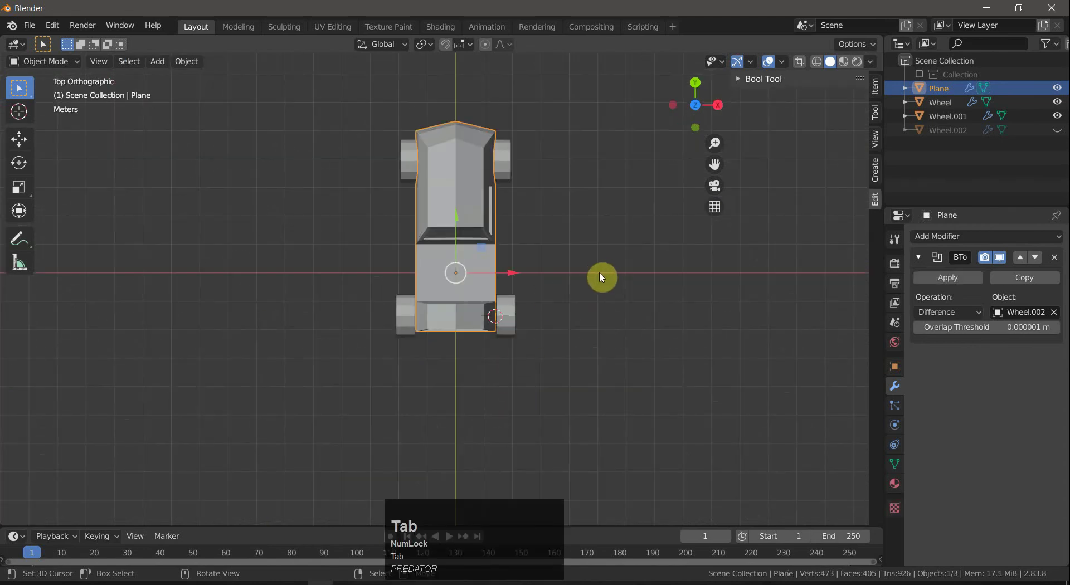
Add a cube beside the car and scale it down.
click(601, 276)
key(shift+a)
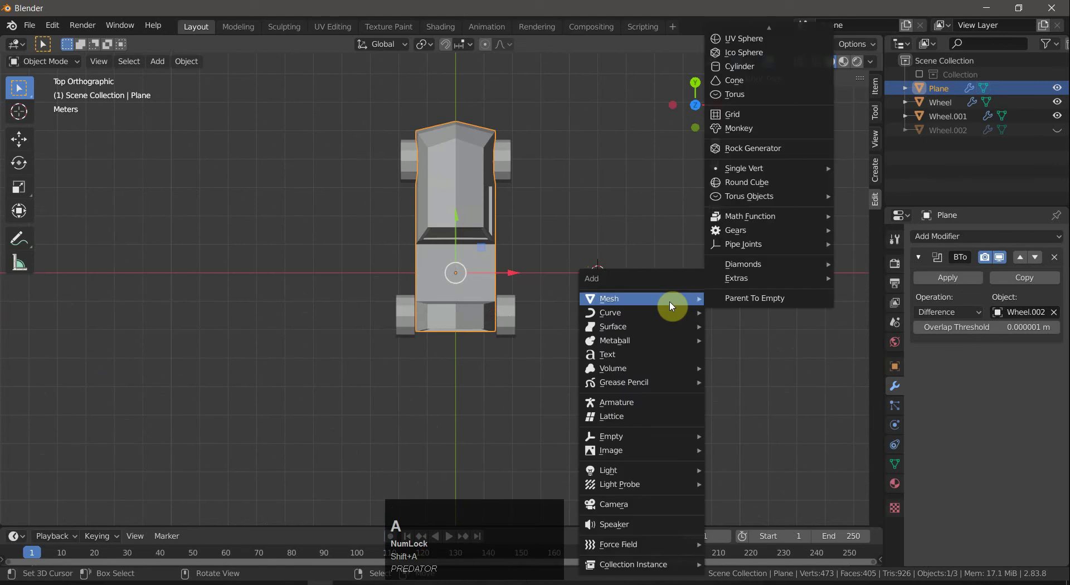
click(752, 48)
drag(724, 241, 710, 375)
key(s)
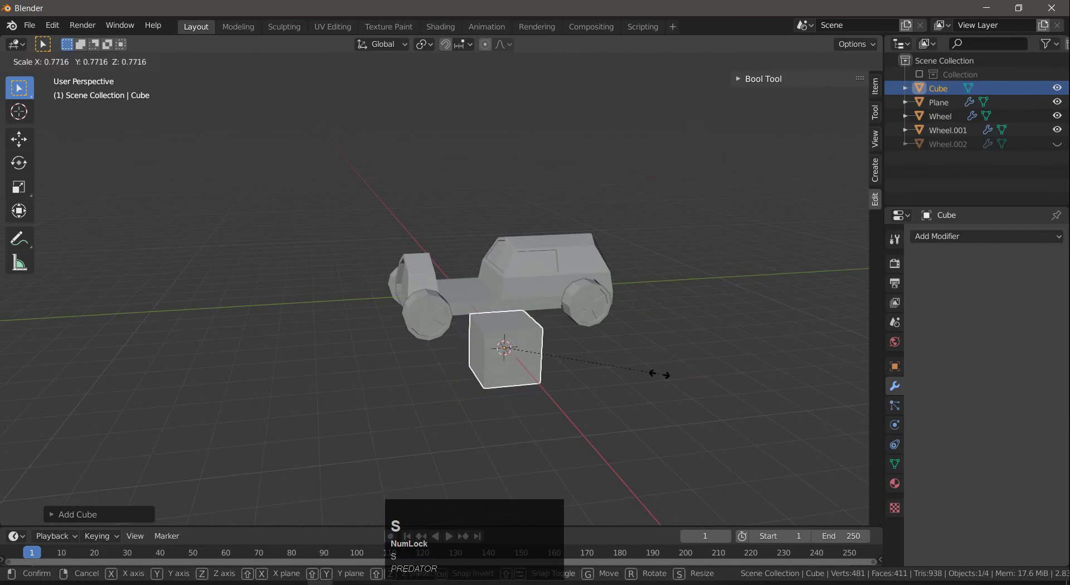
click(638, 378)
Flatten the cube along Z and isolate it in Local View.
key(s)
key(z)
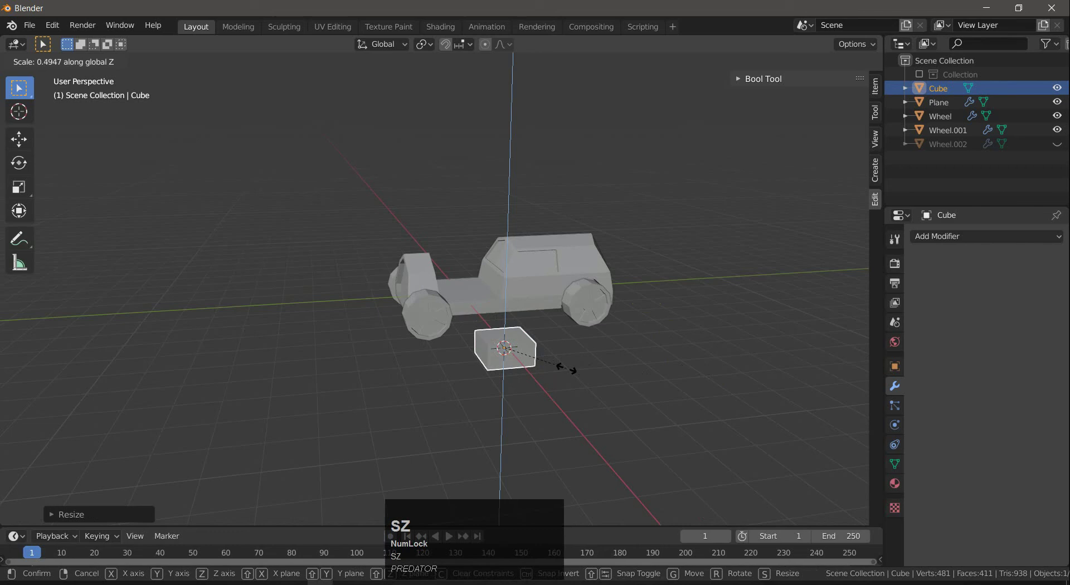
click(560, 369)
scroll(up, 3)
scroll(down, 3)
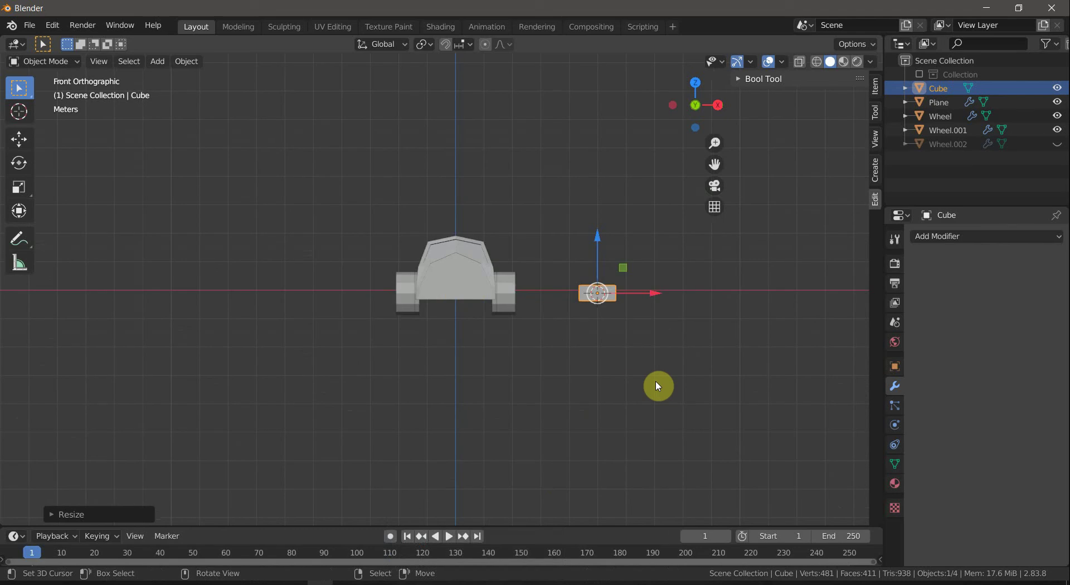
scroll(down, 3)
drag(609, 314, 511, 315)
Slice the isolated box into strips with a 3-cut loop cut and select the alternating end faces.
key(Tab)
key(ctrl+r)
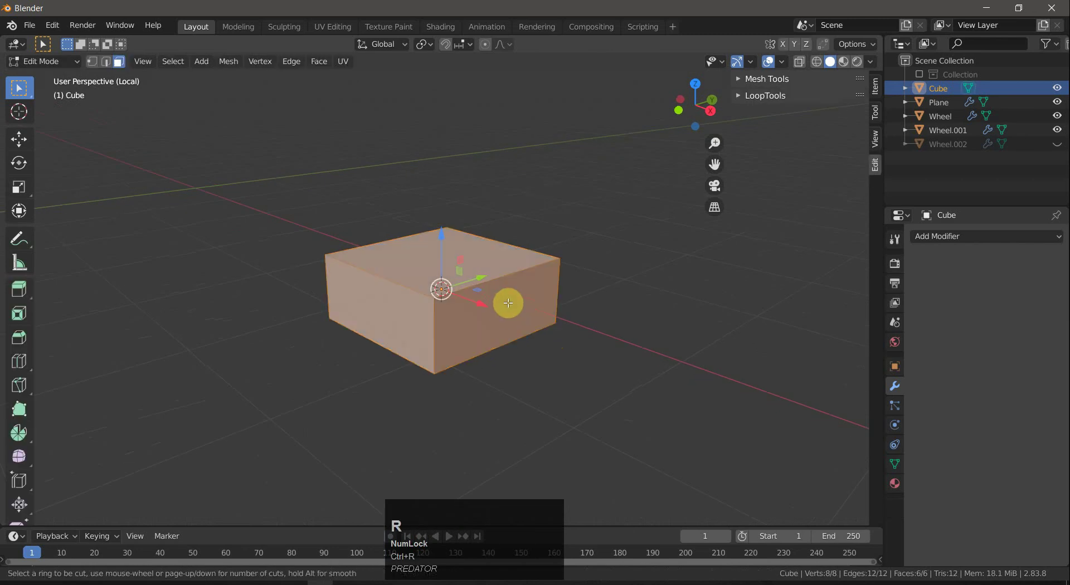
scroll(up, 3)
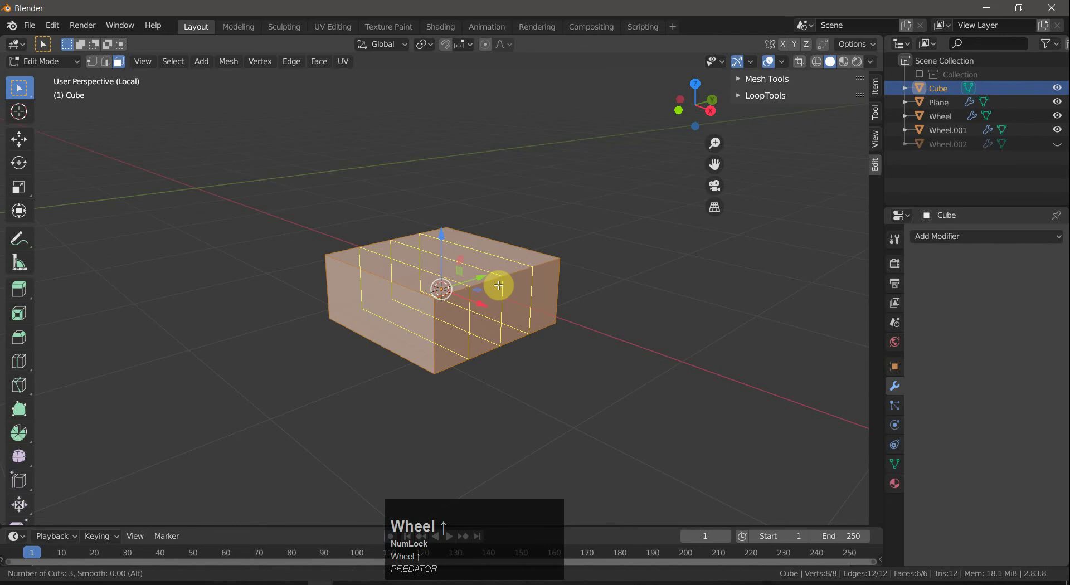
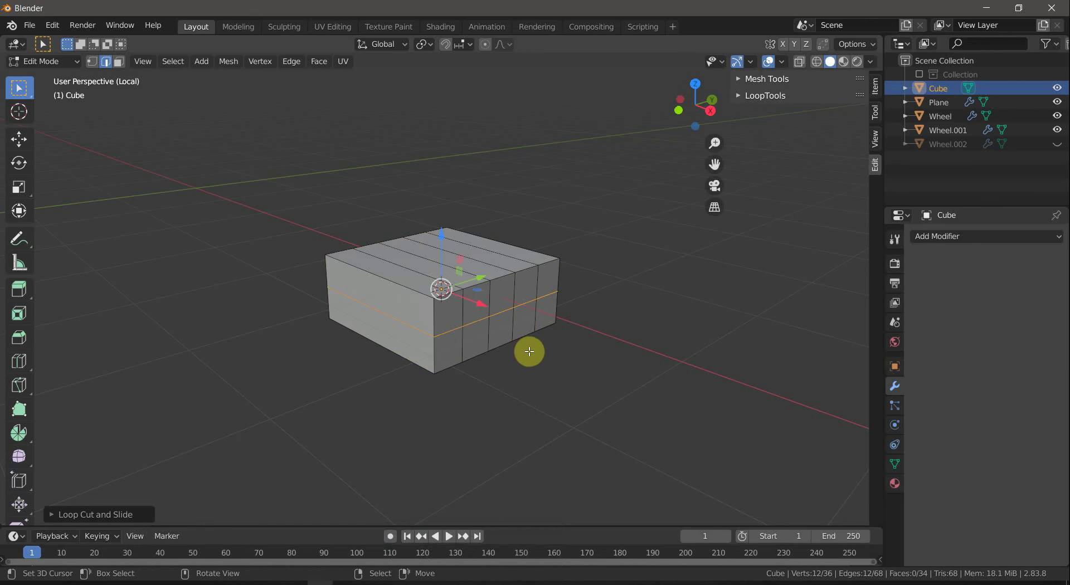
key(ctrl+Num_Lock)
key(ctrl+z)
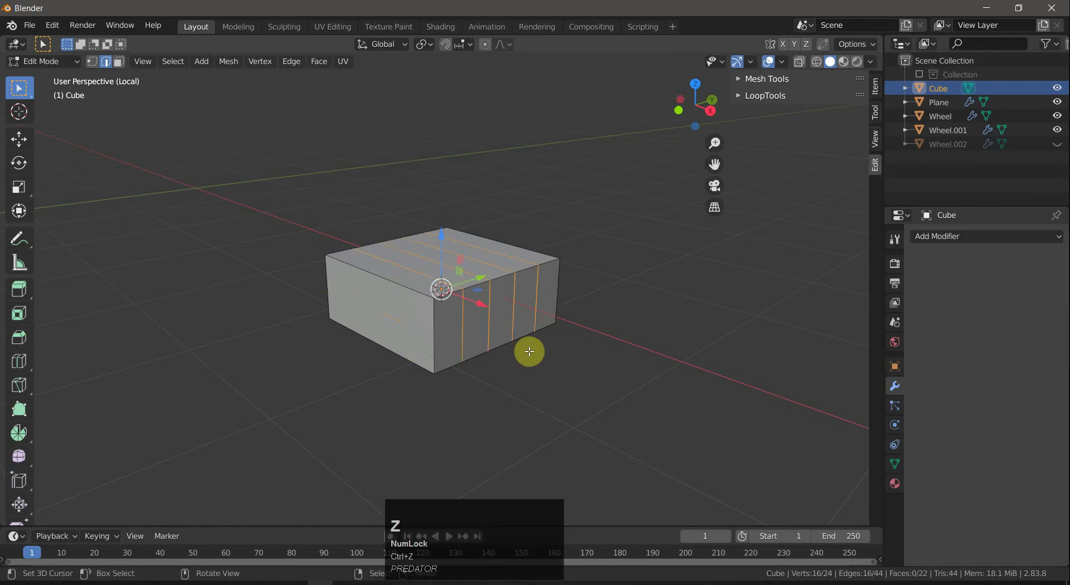
right_click(530, 348)
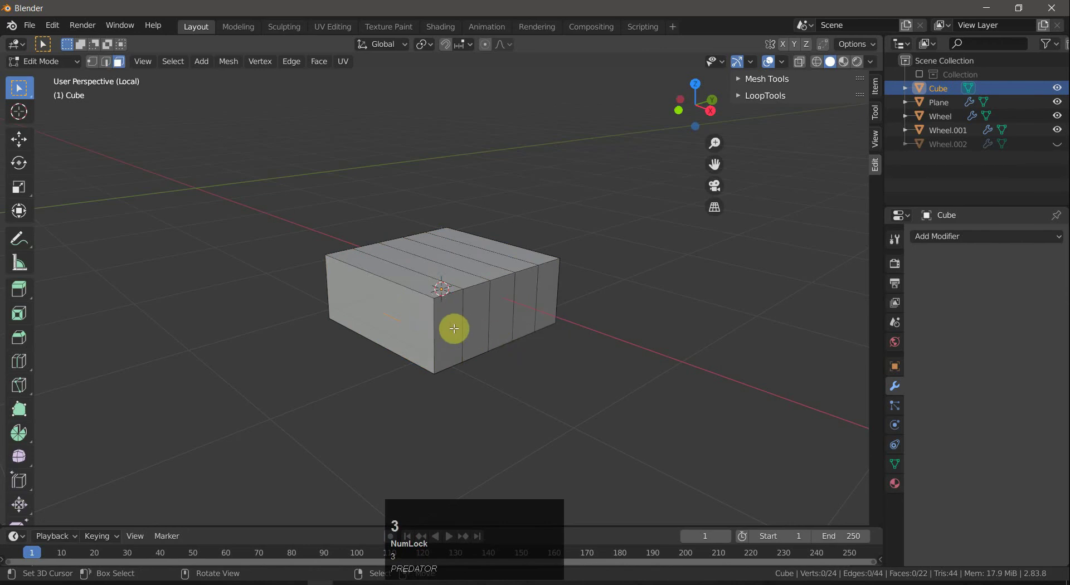
right_click(453, 326)
right_click(504, 317)
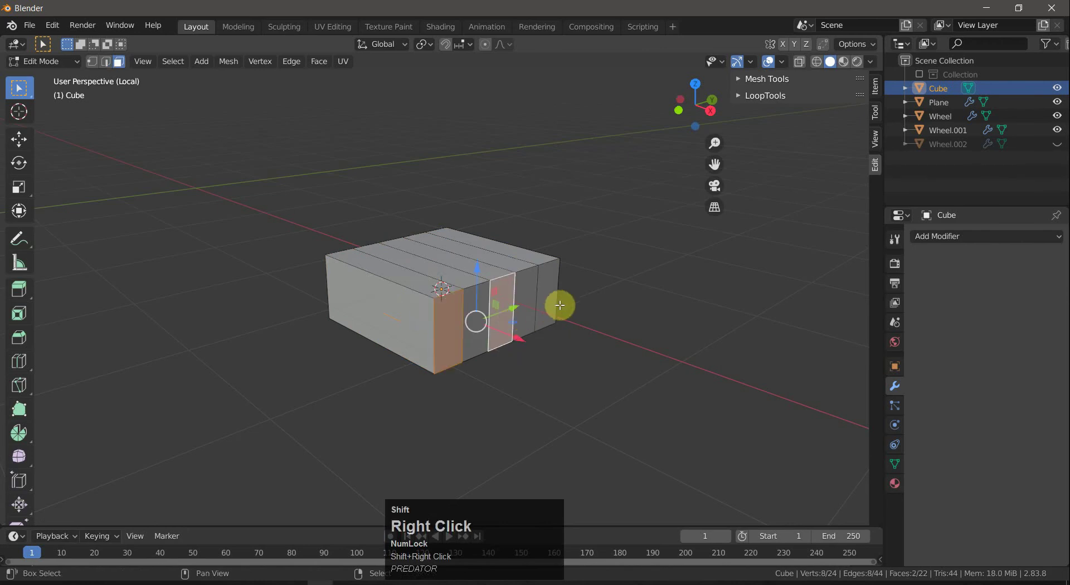
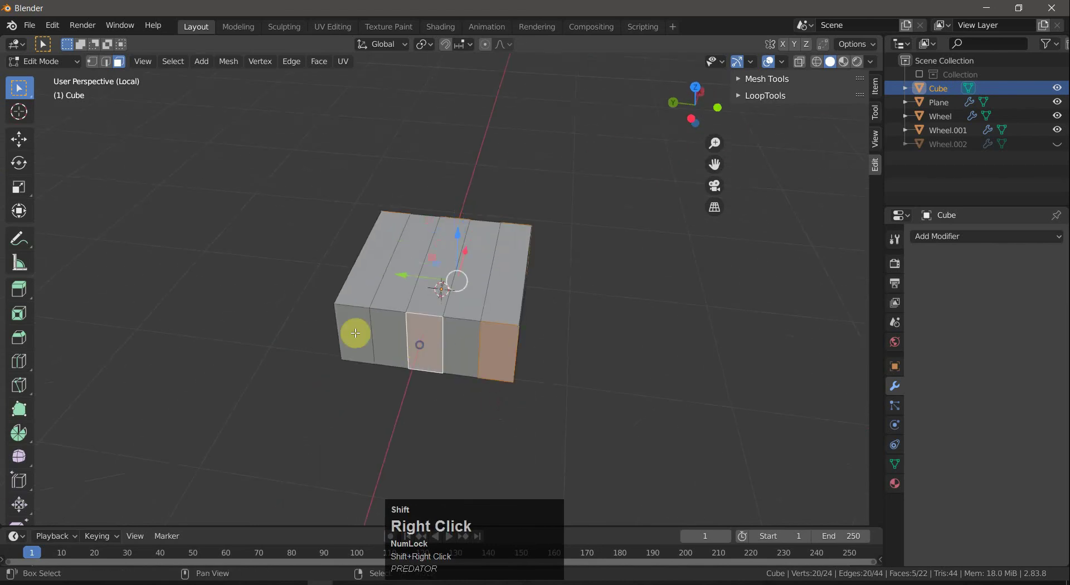
Extrude the selected end strips outward along their normals into prongs.
drag(600, 344, 560, 368)
click(560, 368)
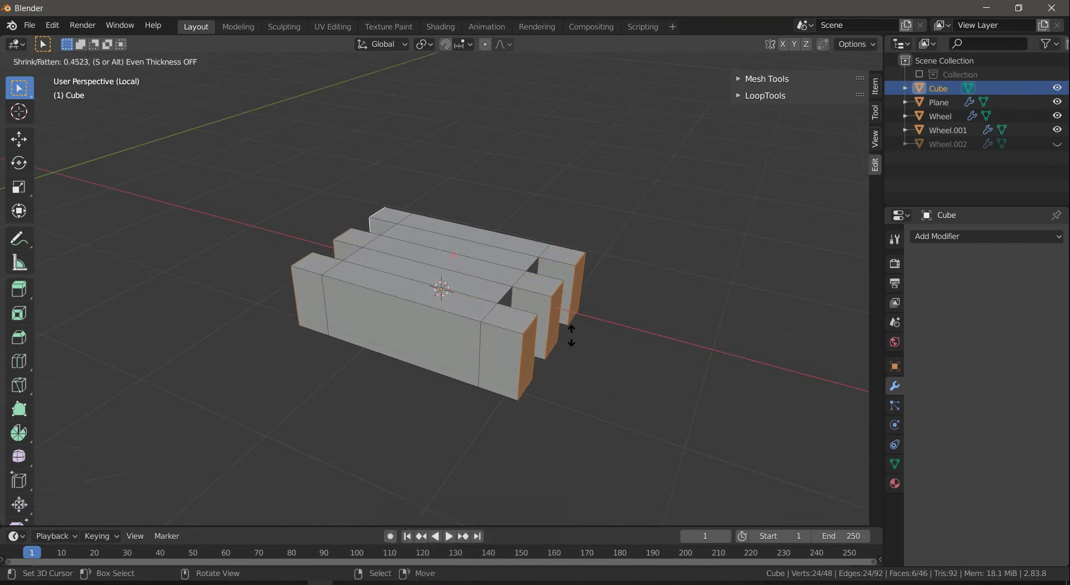
click(573, 334)
Bevel the block's outer corner edges, then select the prong tip edges for chamfering.
key(ctrl+b)
right_click(607, 376)
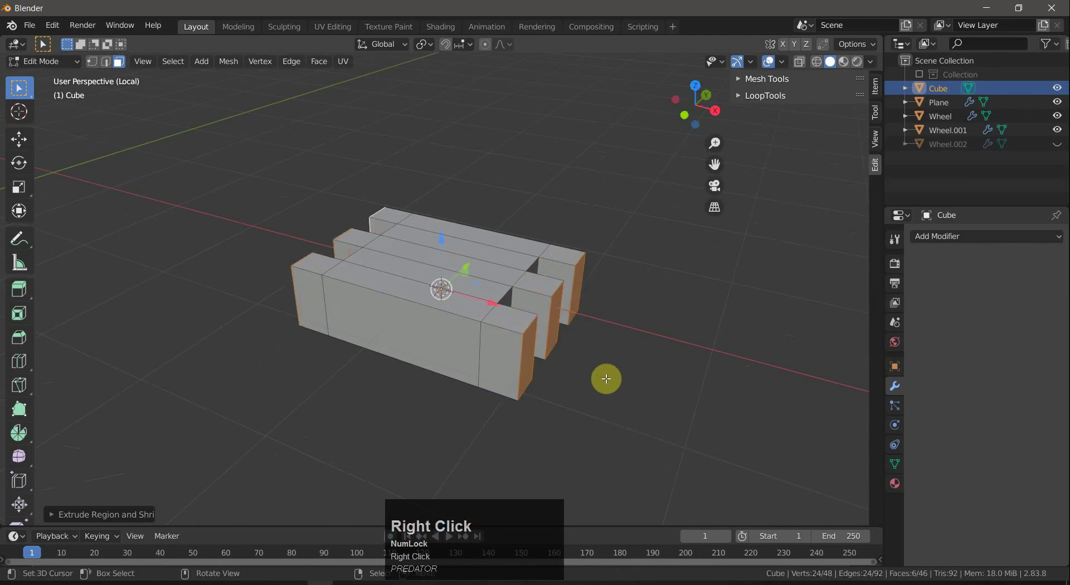
key(a)
key(a)
right_click(531, 326)
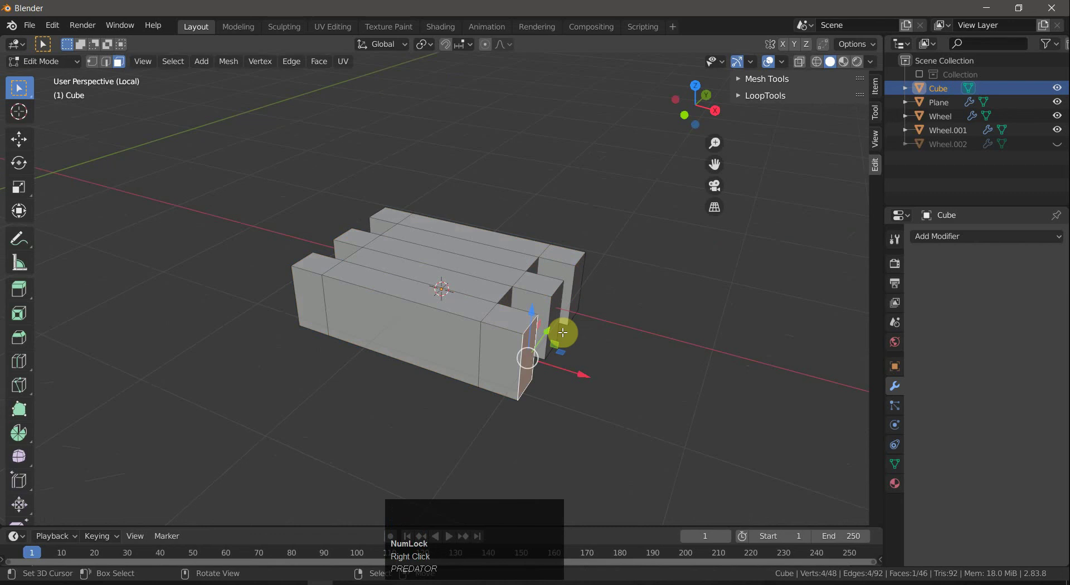
key(2)
right_click(528, 327)
right_click(559, 288)
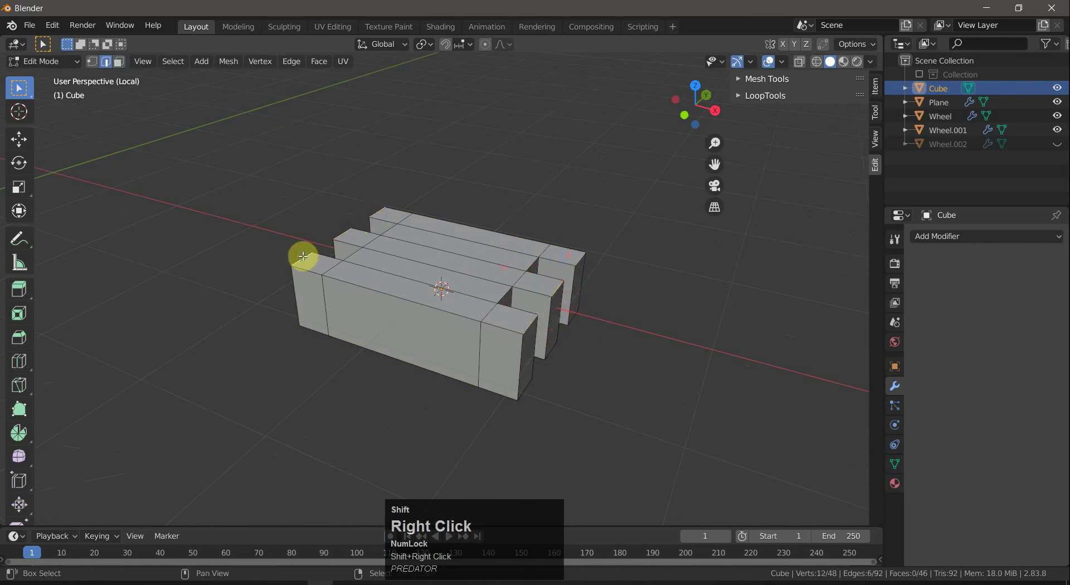
key(ctrl+b)
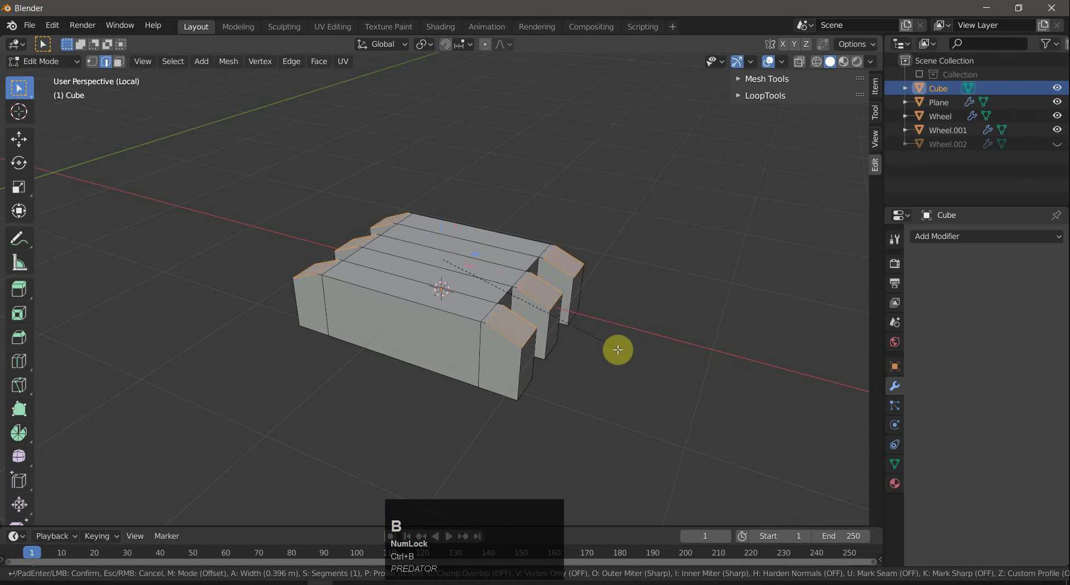
Chamfer the prong tips with the bevel and clear the selection.
scroll(up, 3)
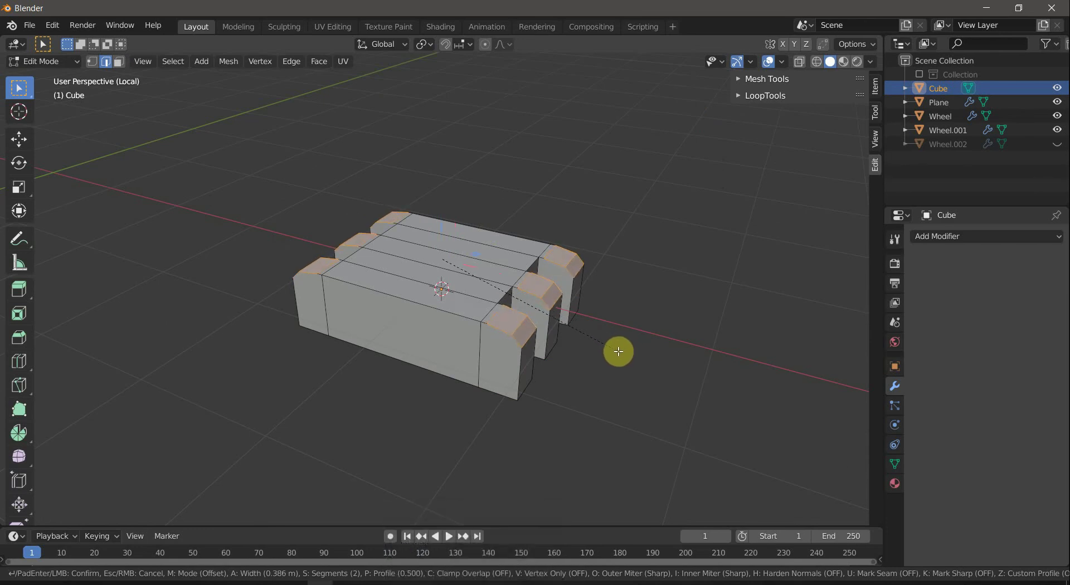
click(621, 352)
key(a)
key(a)
click(628, 374)
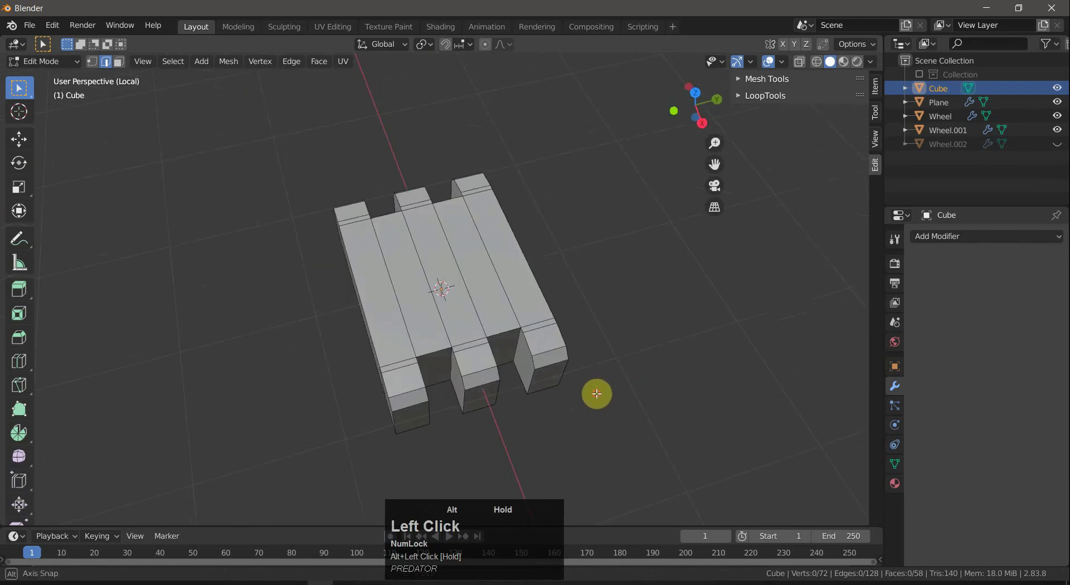
Select the block's top faces and raise them along Z to thicken the top surface.
right_click(376, 295)
key(3)
right_click(381, 289)
right_click(407, 277)
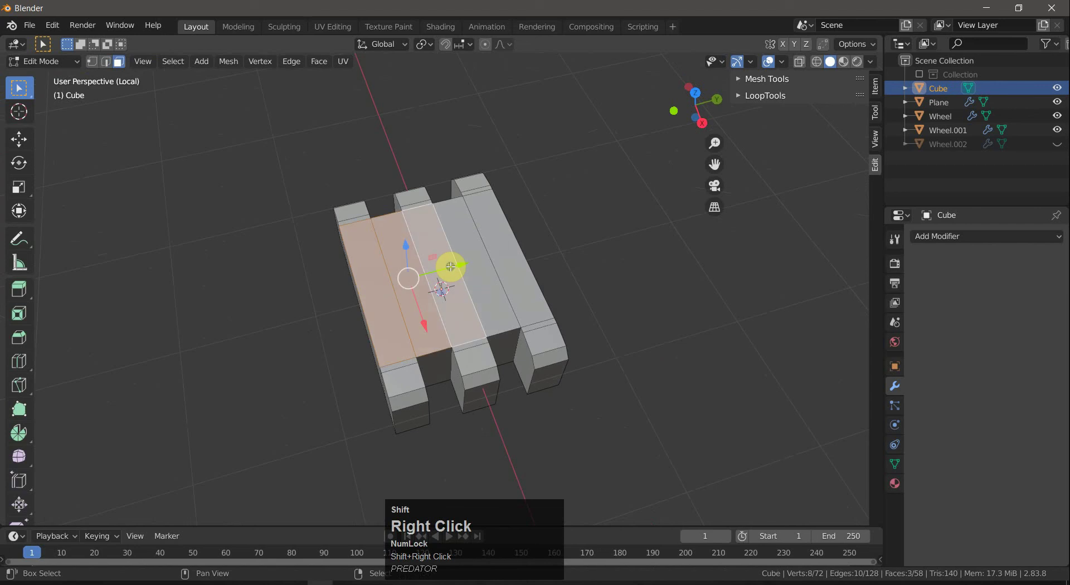
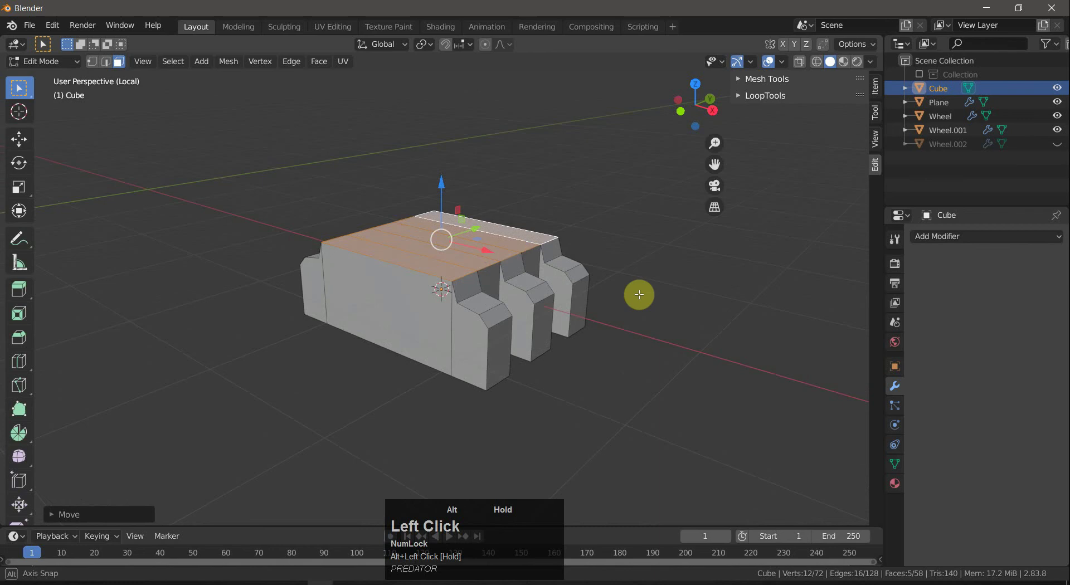
key(x)
click(633, 318)
key(2)
right_click(556, 251)
key(f)
View the box straight down from above in top orthographic view.
key(a)
drag(576, 274, 609, 310)
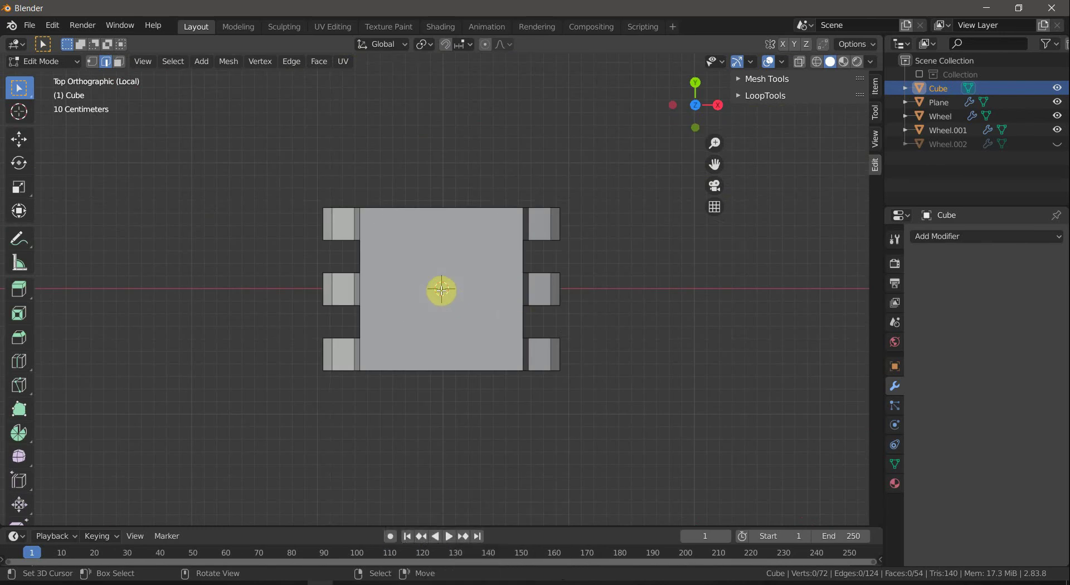
Add a cube into the base mesh, start scaling it, then undo the addition.
click(442, 288)
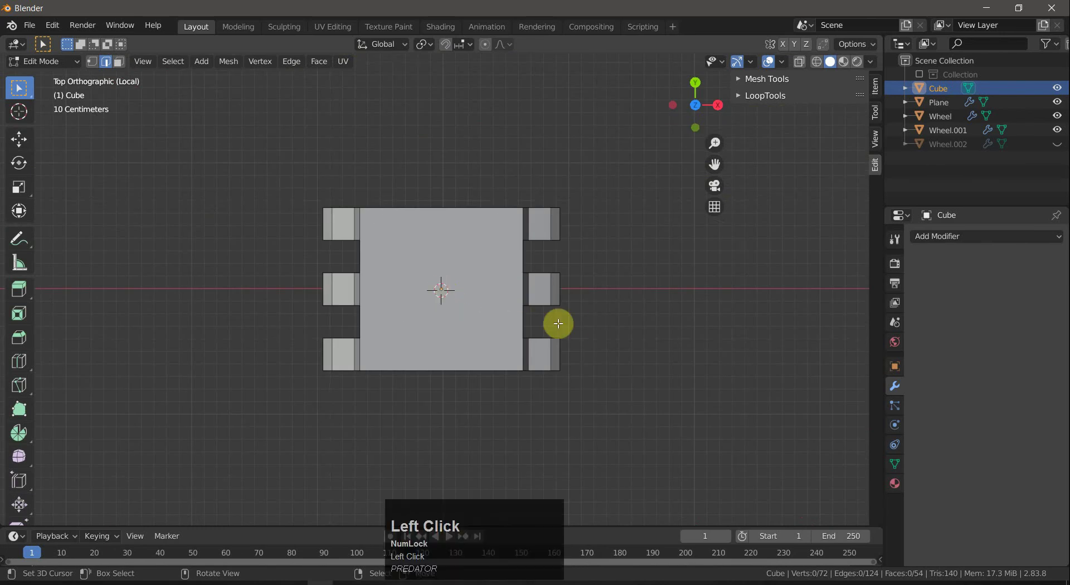
drag(647, 295, 602, 241)
key(shift+a)
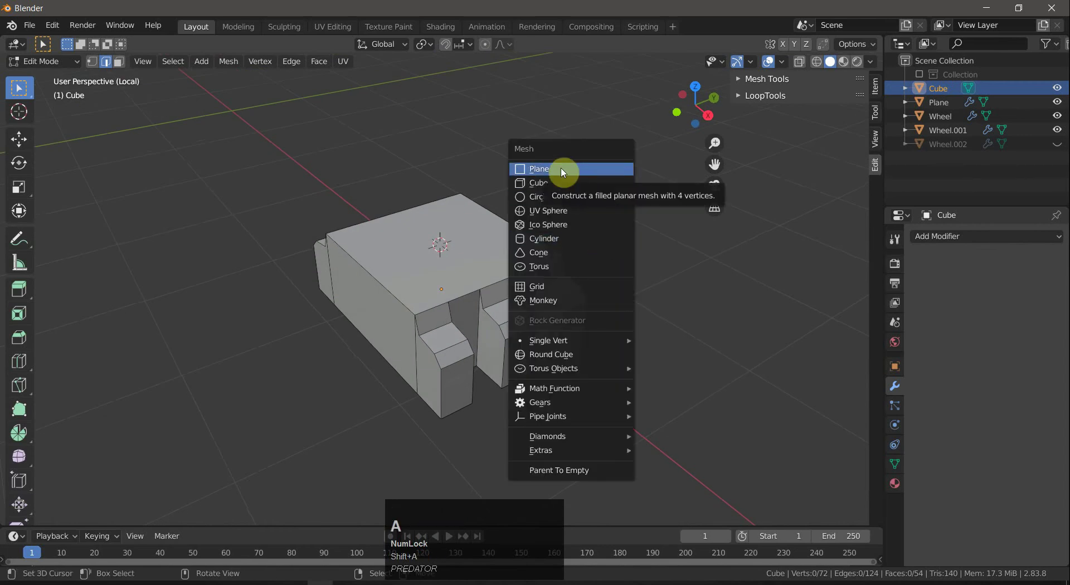
click(559, 180)
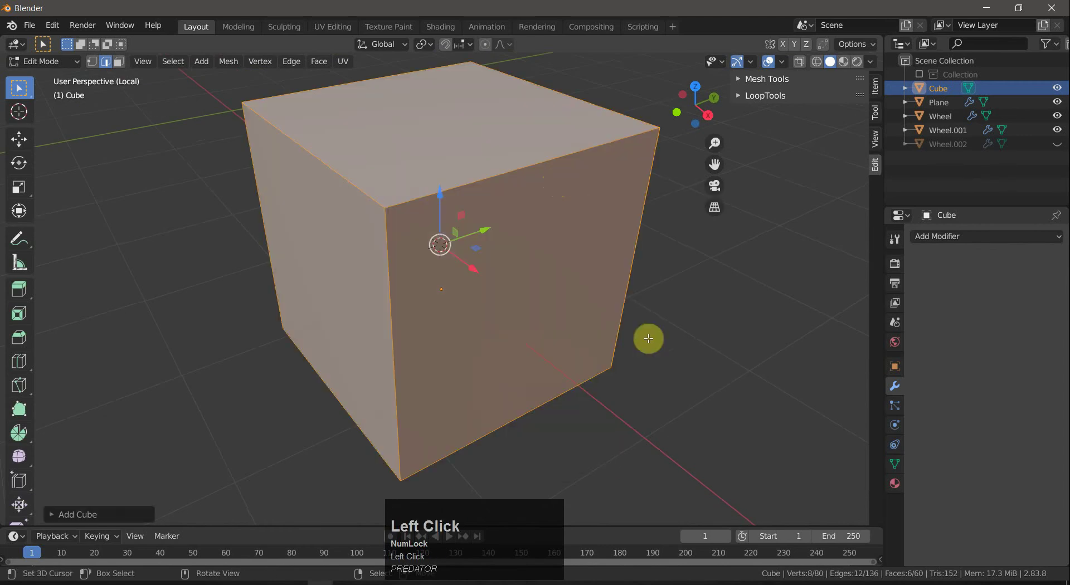
key(Tab)
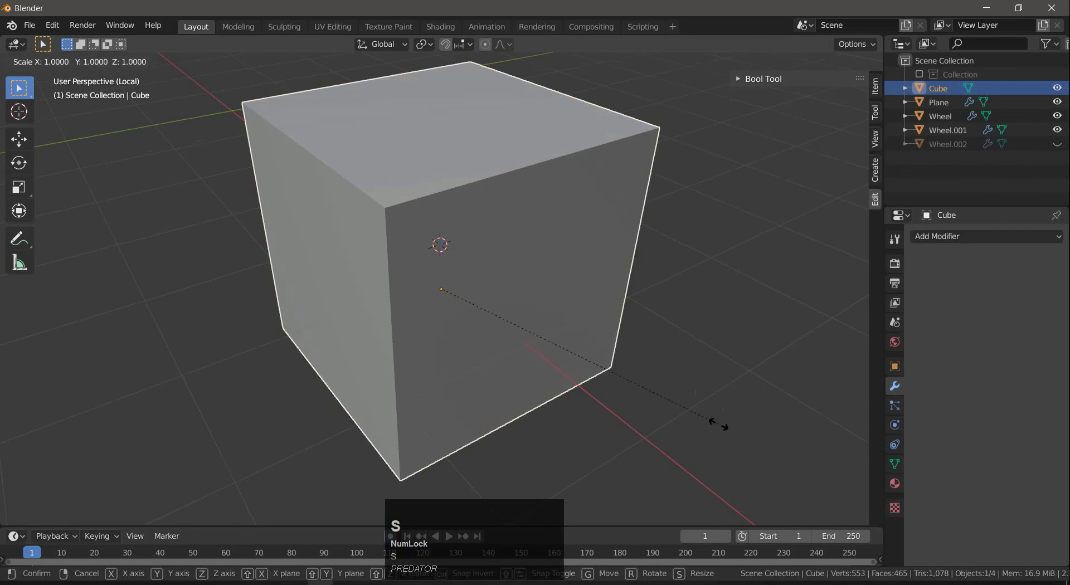
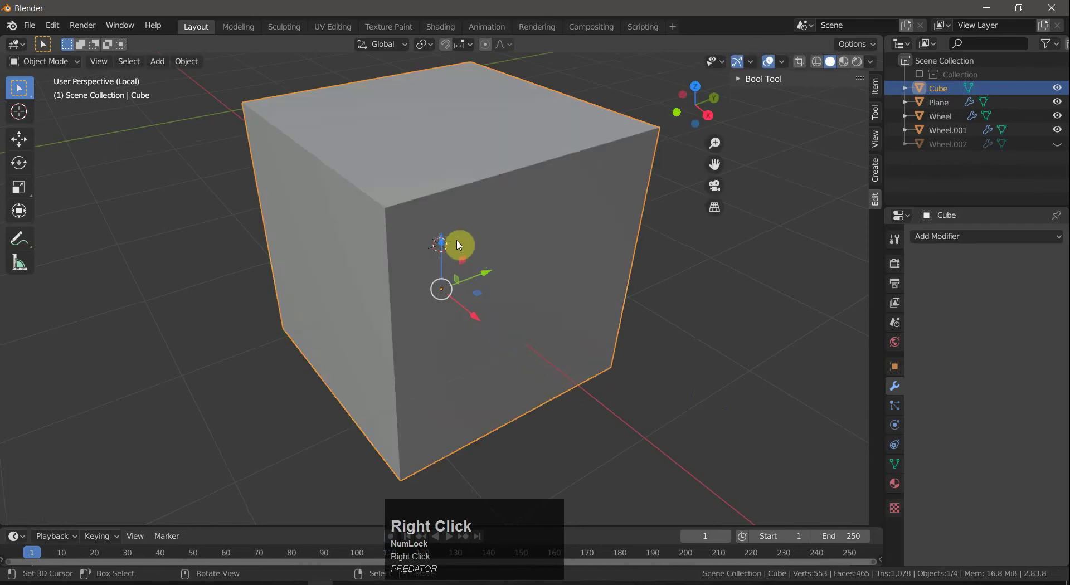
drag(450, 229, 544, 445)
key(ctrl+z)
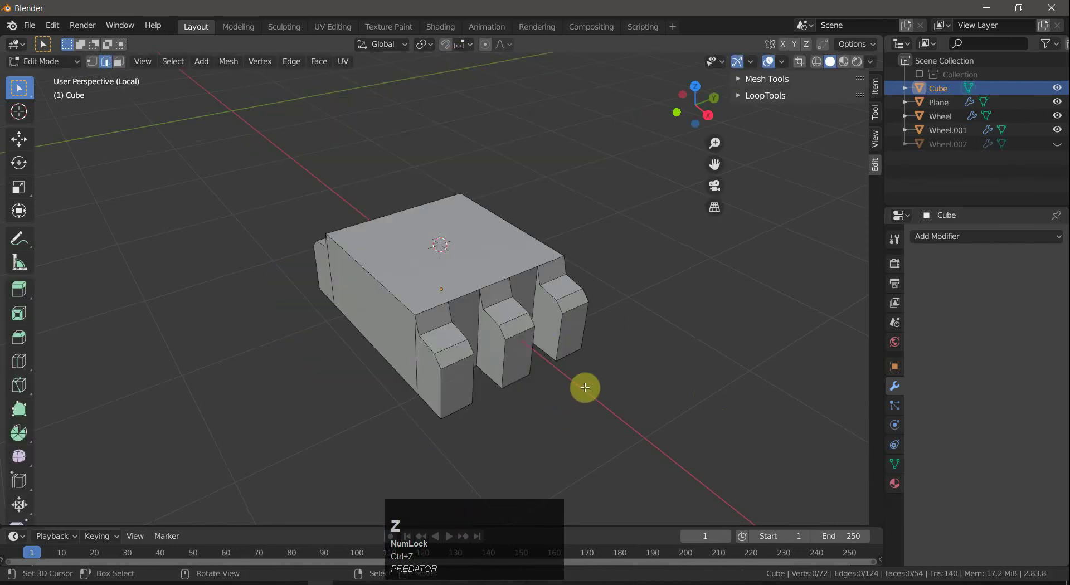
Return to Object Mode with nothing selected, leaving the notched base unchanged.
key(Tab)
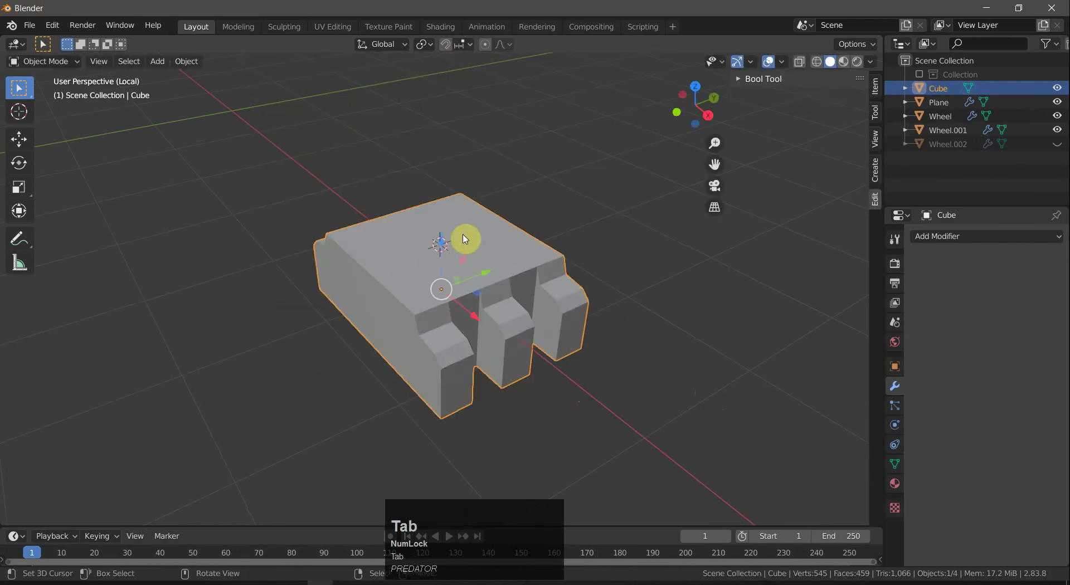
key(a)
key(a)
right_click(583, 240)
Add a new cube object, shrink it to sit on the base and flatten it along Z.
key(shift+a)
click(558, 253)
key(s)
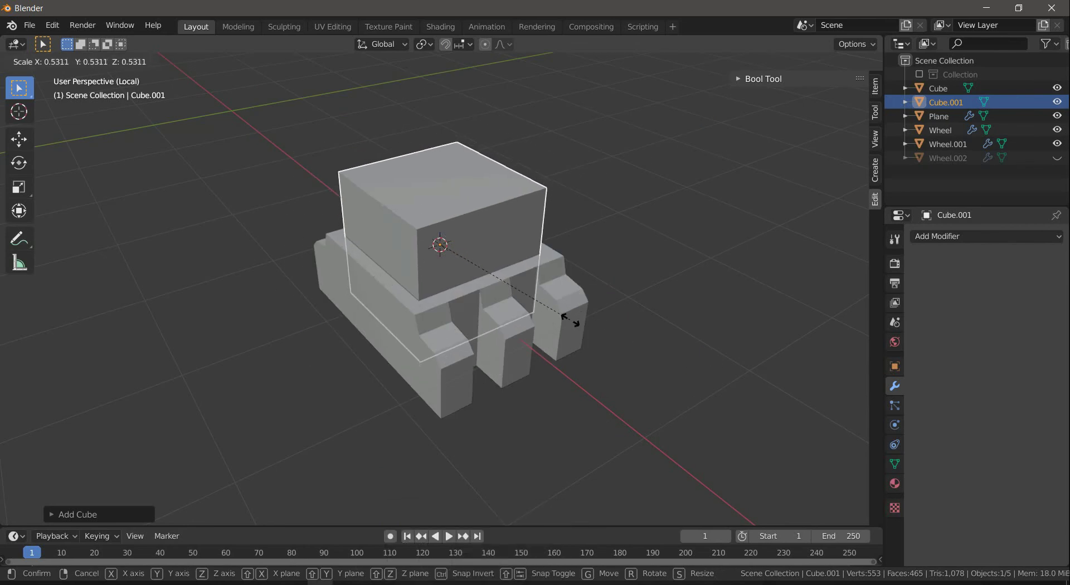
click(574, 323)
key(s)
key(z)
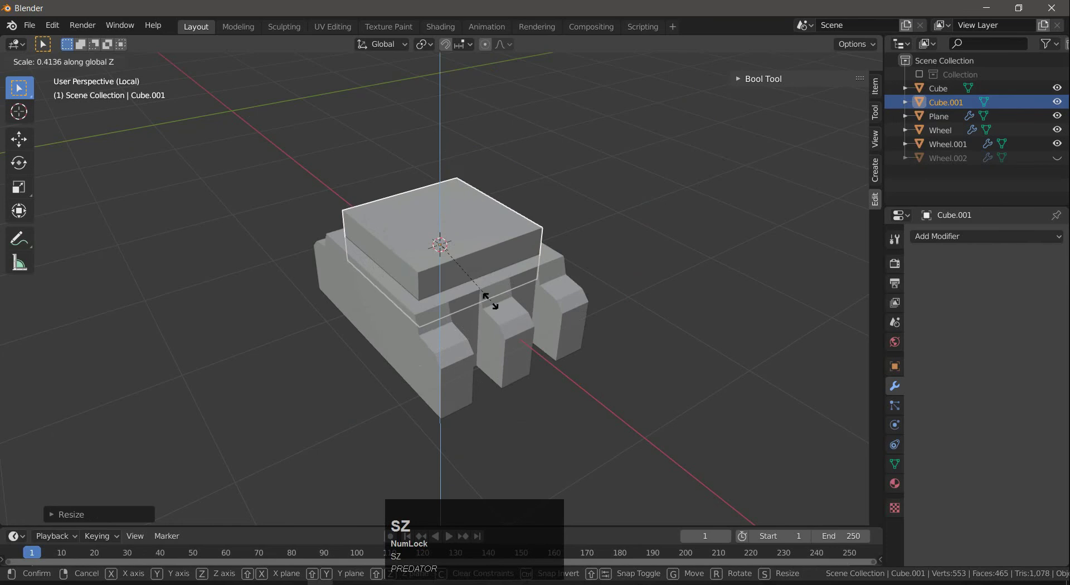
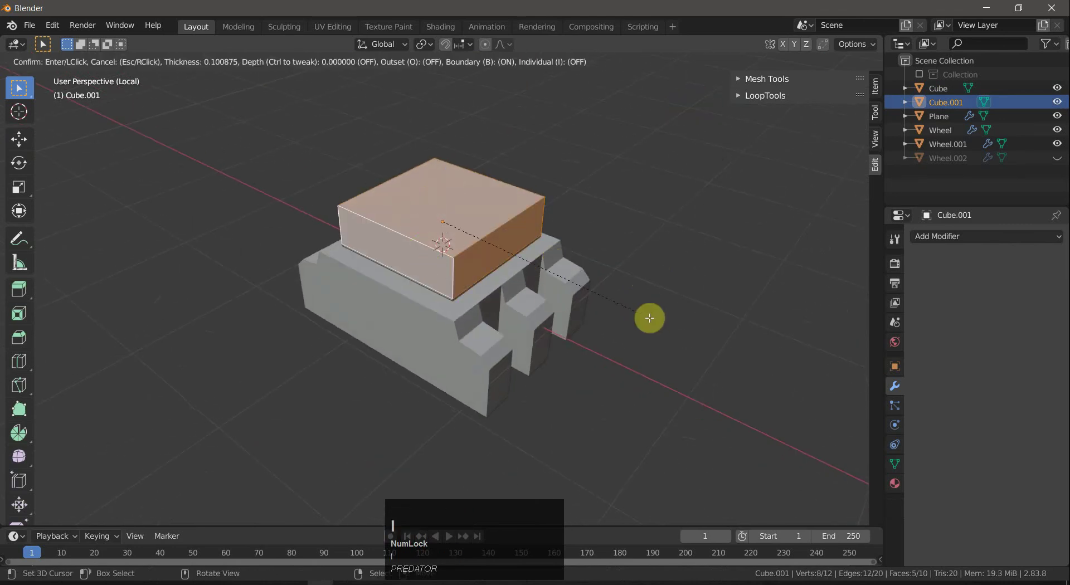
Inset the top box's upper face and extrude it down into a shallow tray with a rim.
right_click(650, 316)
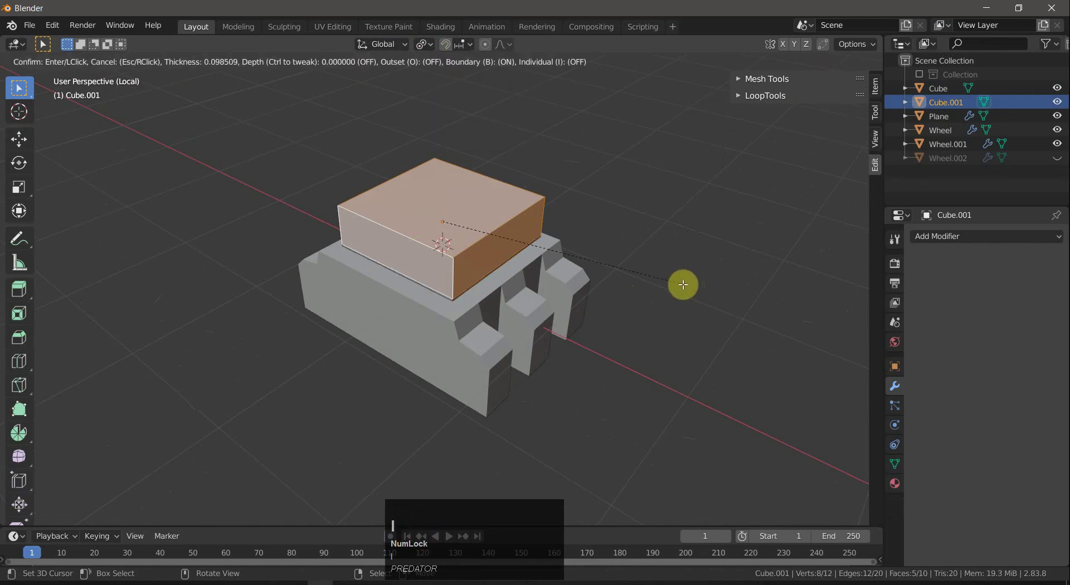
right_click(678, 280)
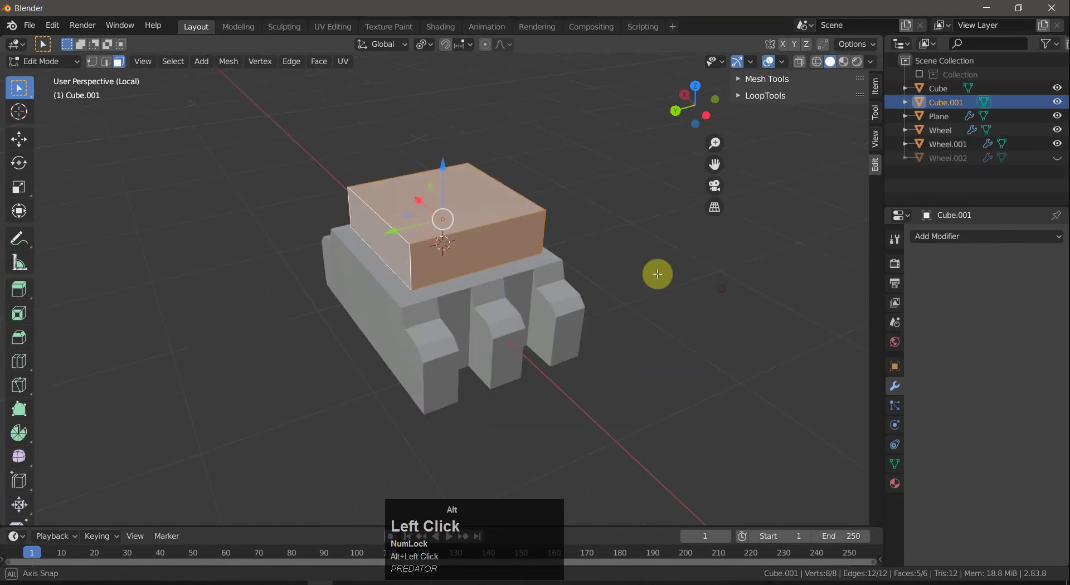
right_click(495, 214)
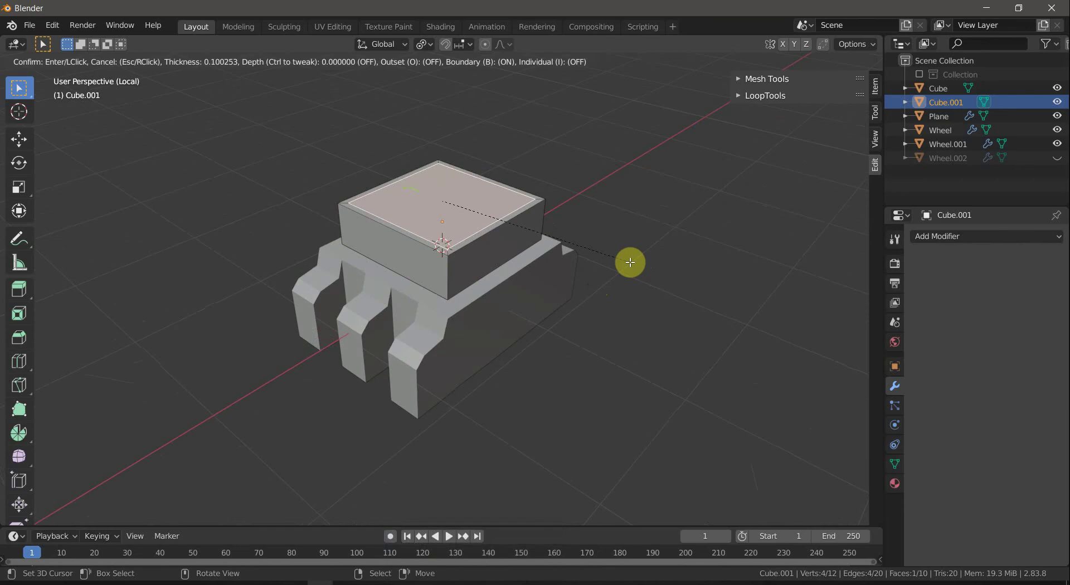
click(631, 260)
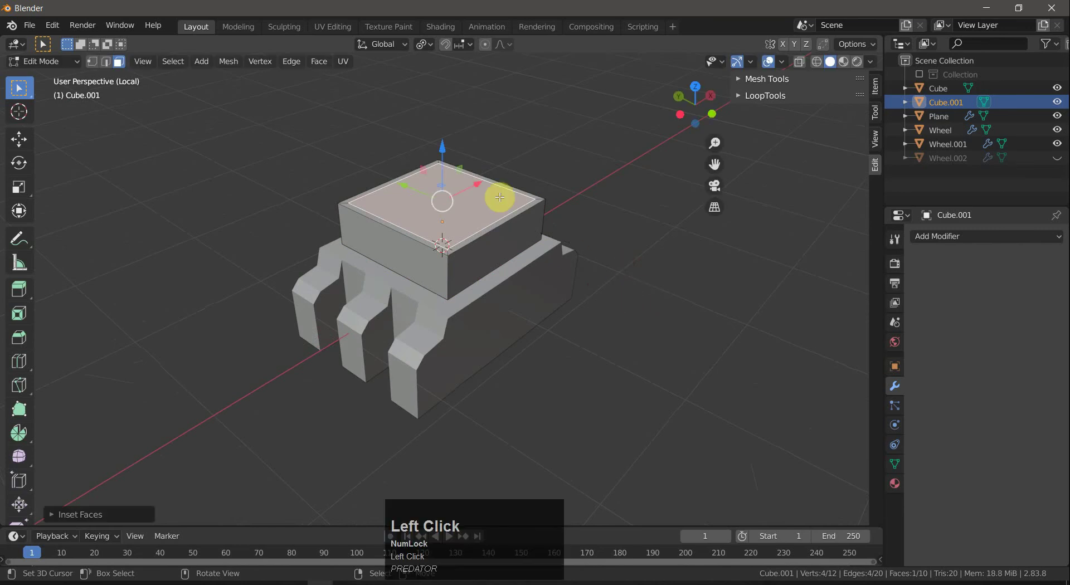
key(e)
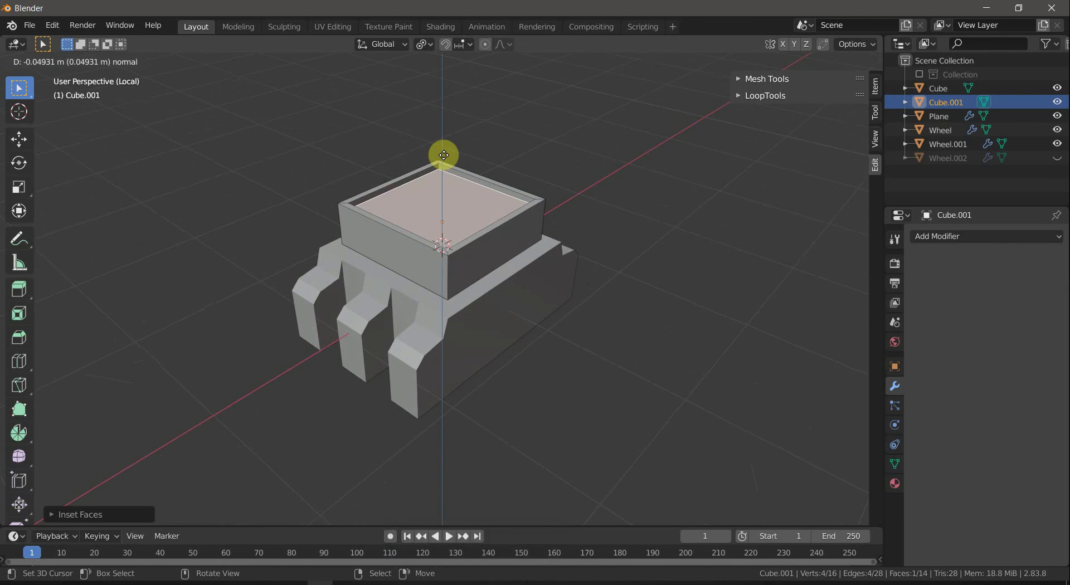
click(445, 153)
key(a)
key(a)
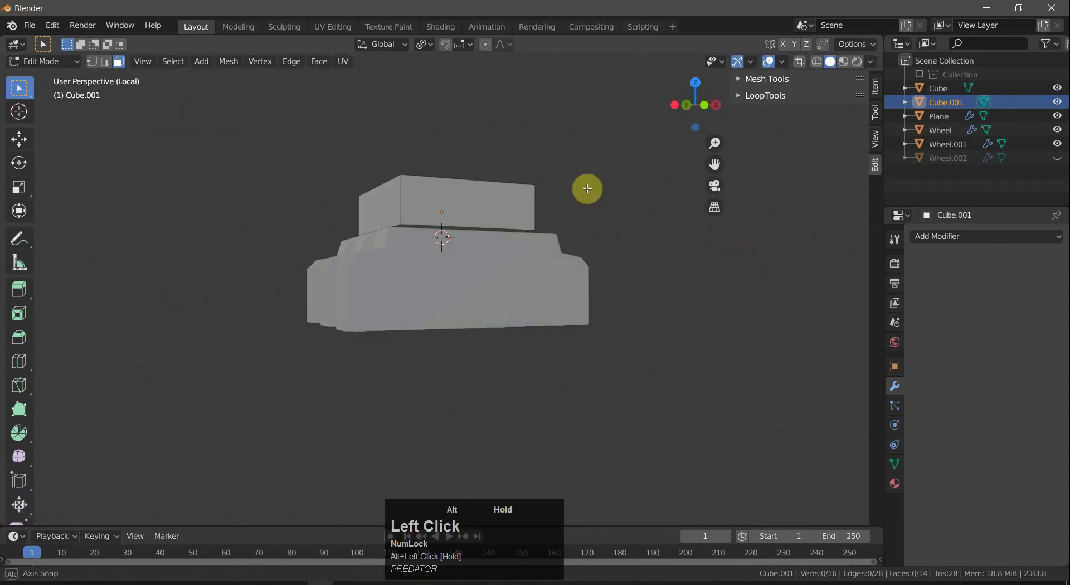
key(Tab)
Add a Bevel modifier to the tray, adjust its width and apply it.
click(926, 234)
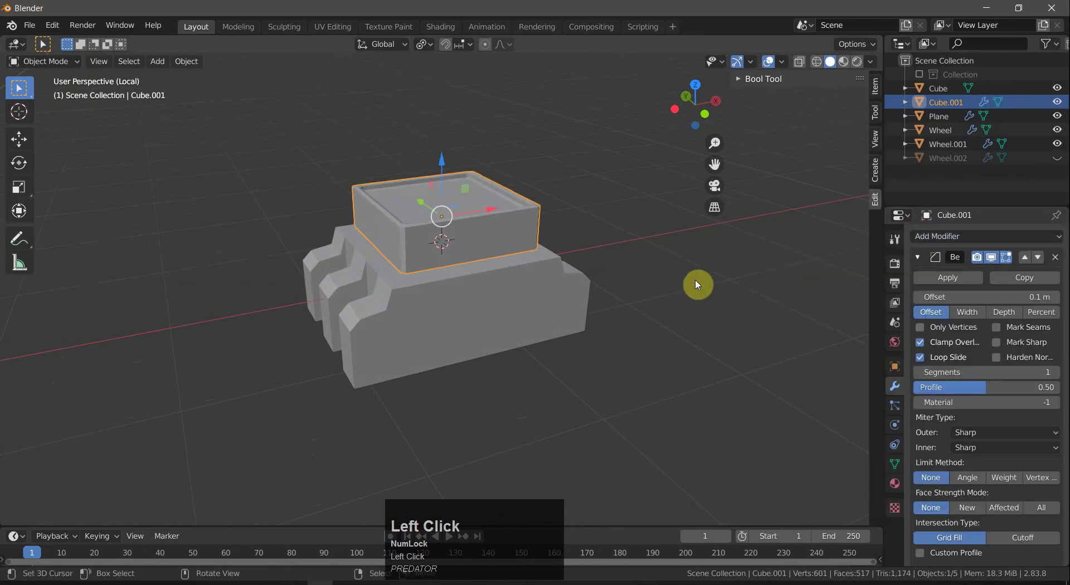
drag(664, 283, 1061, 377)
drag(662, 318, 938, 286)
drag(606, 316, 609, 293)
key(a)
key(a)
click(623, 319)
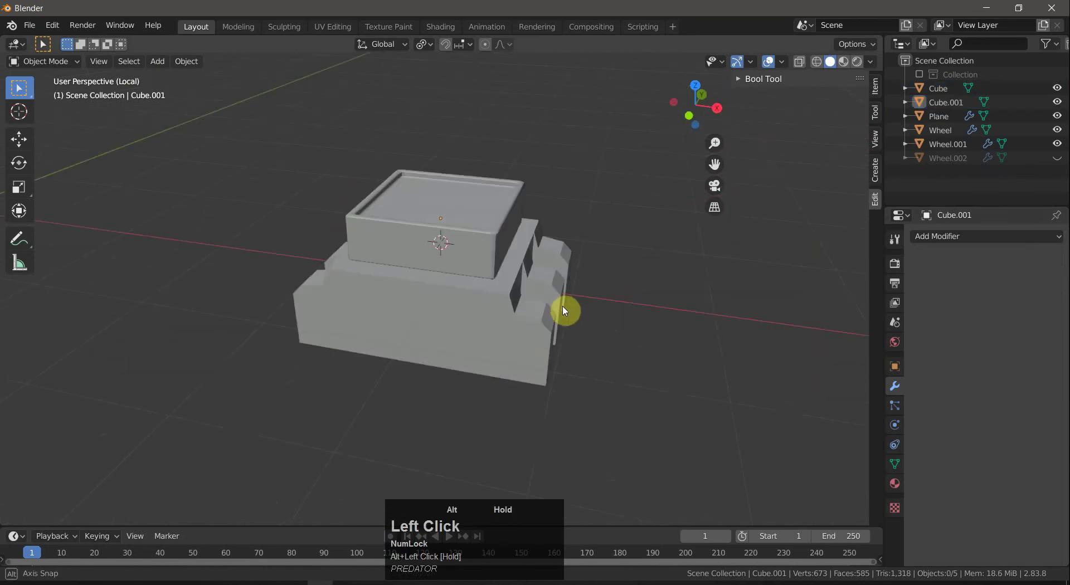
Subdivide the tray's floor face into a grid of squares.
key(Tab)
right_click(466, 241)
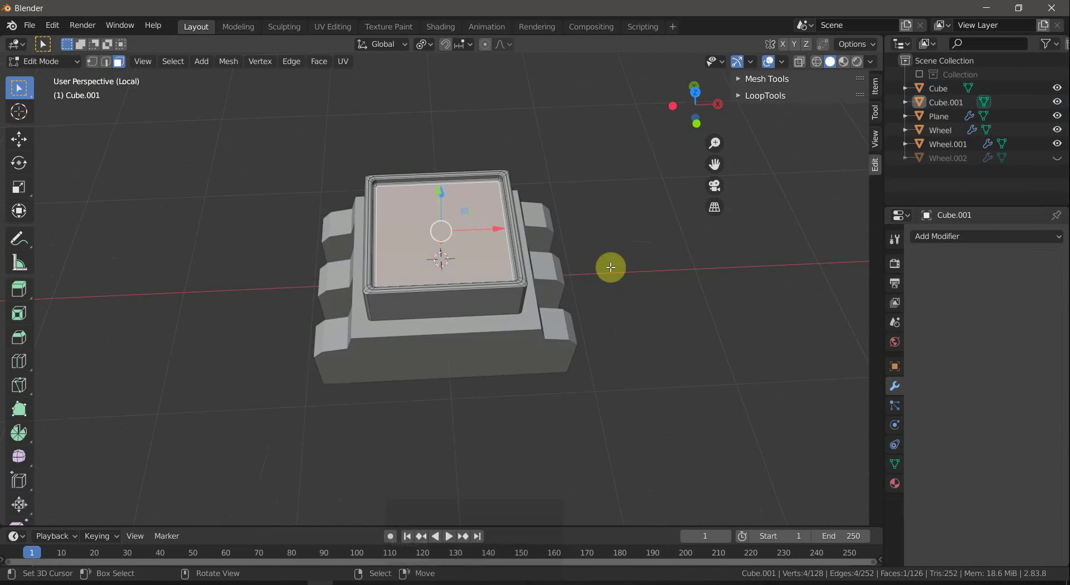
key(w)
click(583, 268)
key(w)
click(483, 232)
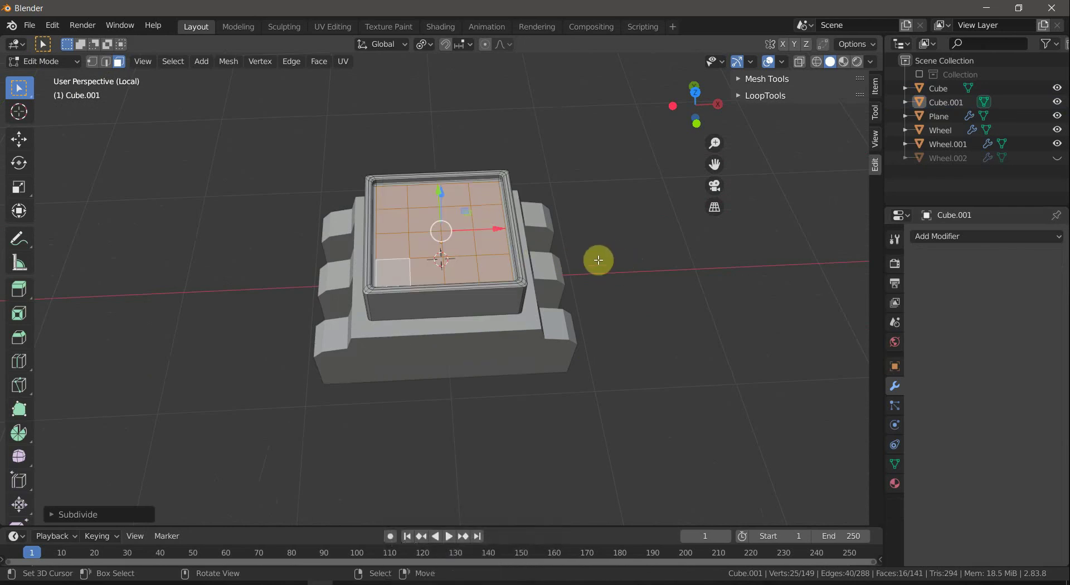
Select central grid squares and switch the pivot to Individual Origins for insetting.
right_click(431, 197)
right_click(449, 197)
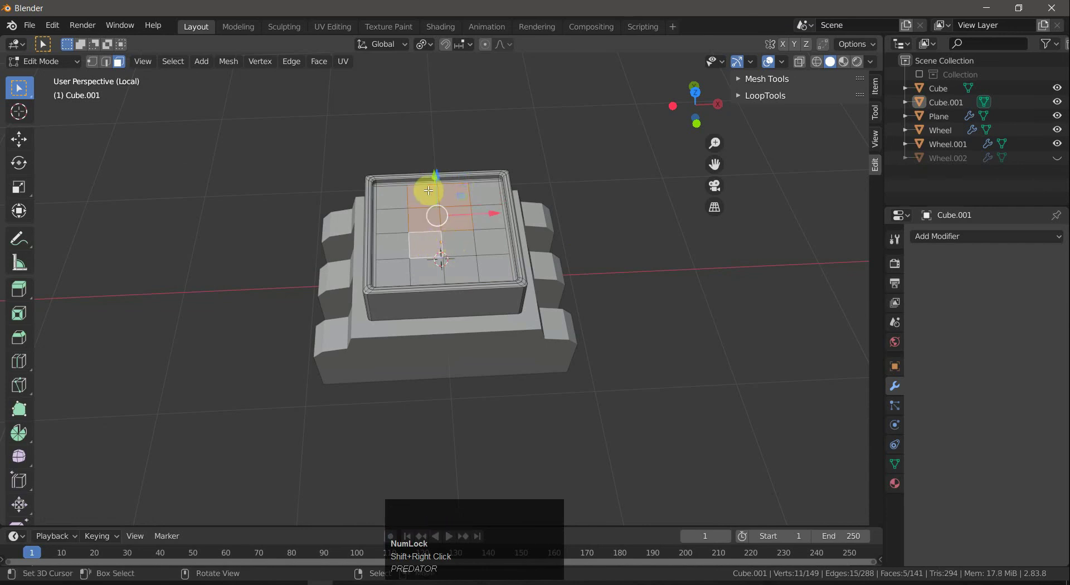
right_click(442, 190)
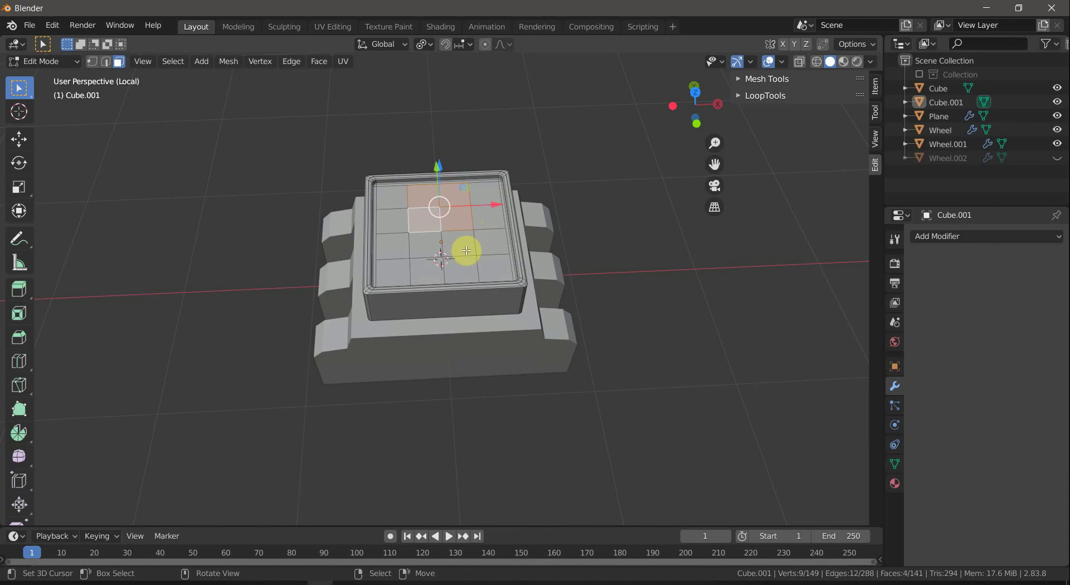
click(429, 53)
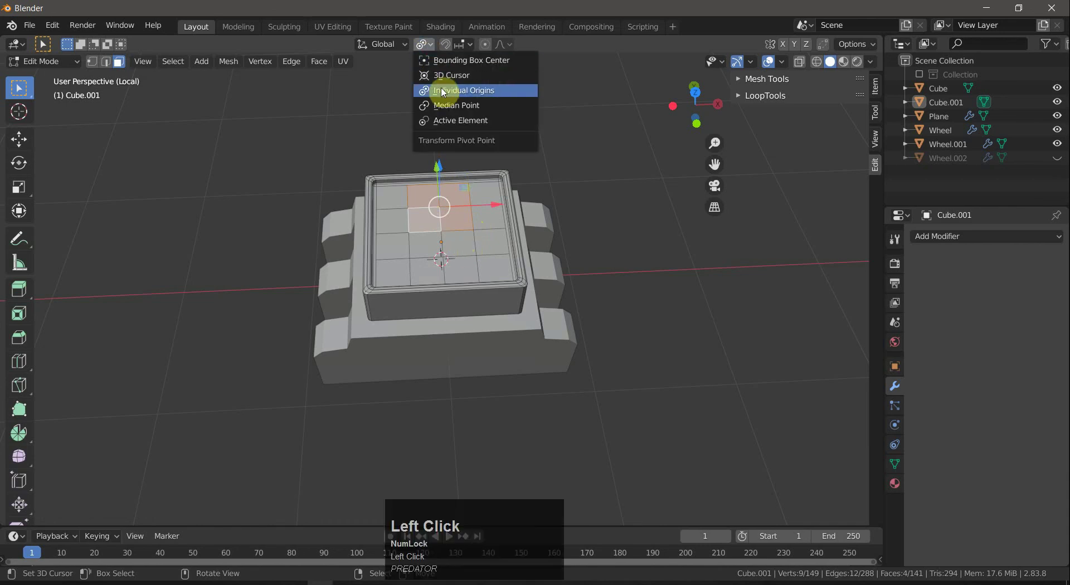
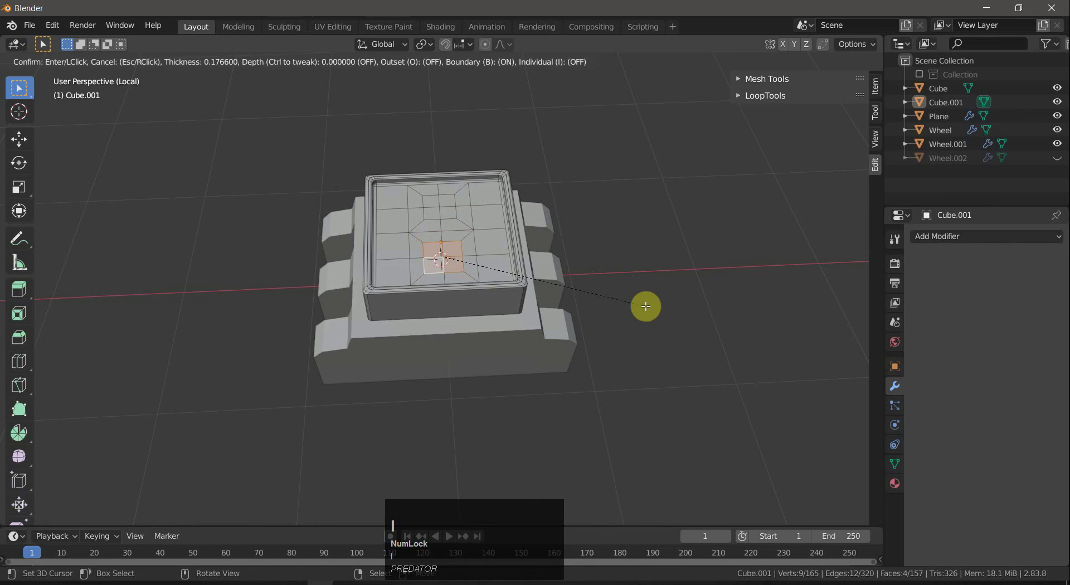
Inset the two squares, round their loops into octagons and try extruding them up, then cancel.
click(648, 306)
right_click(432, 201)
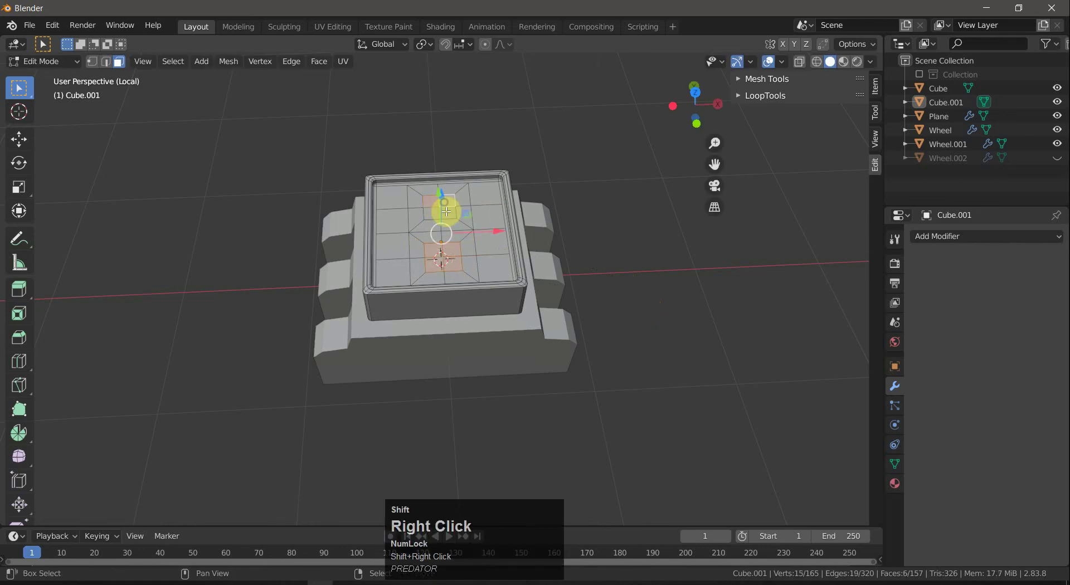
key(x)
click(456, 221)
right_click(433, 255)
key(2)
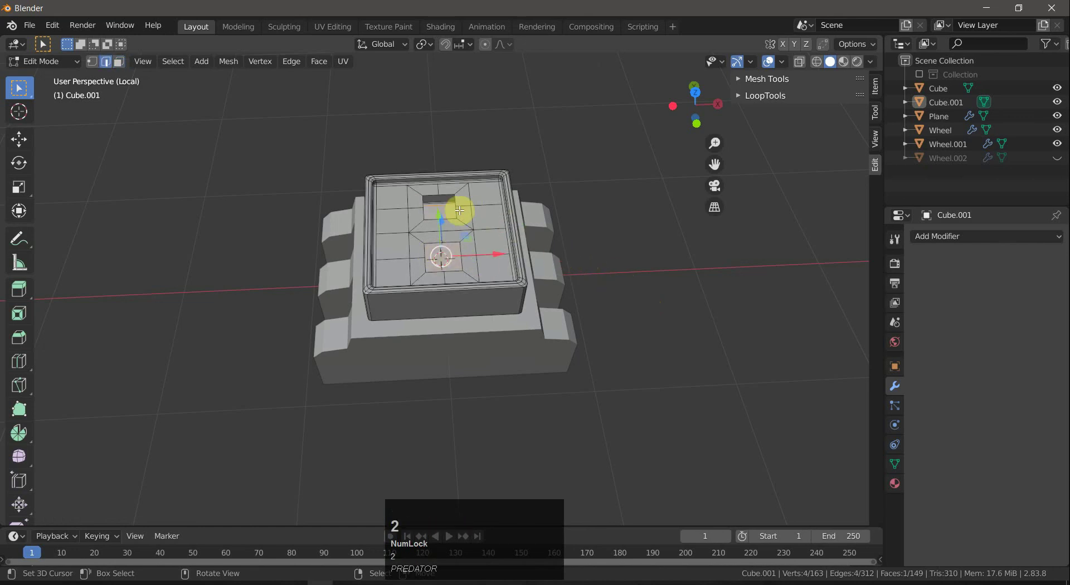
right_click(460, 211)
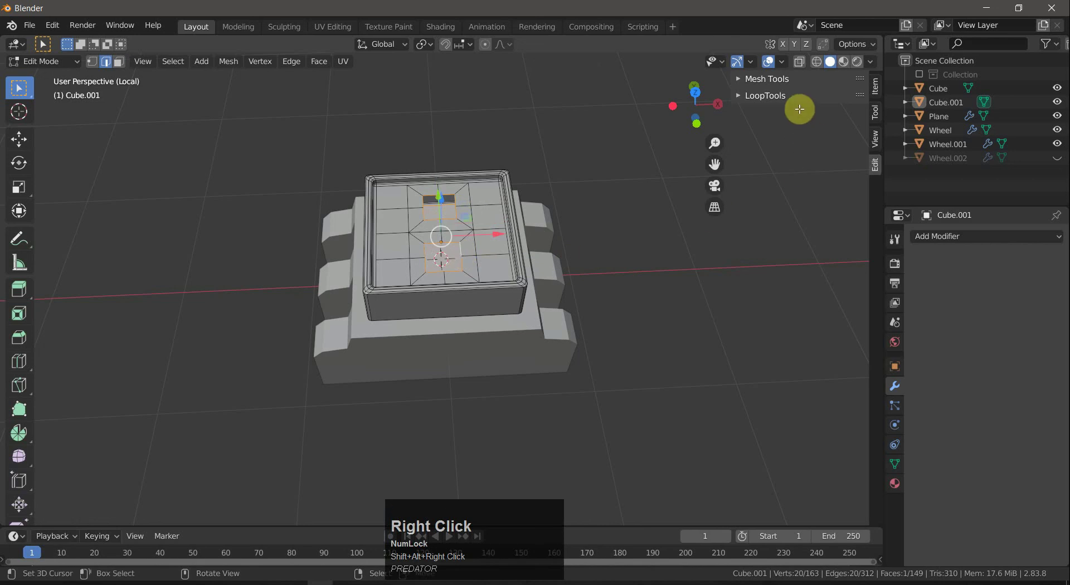
click(790, 101)
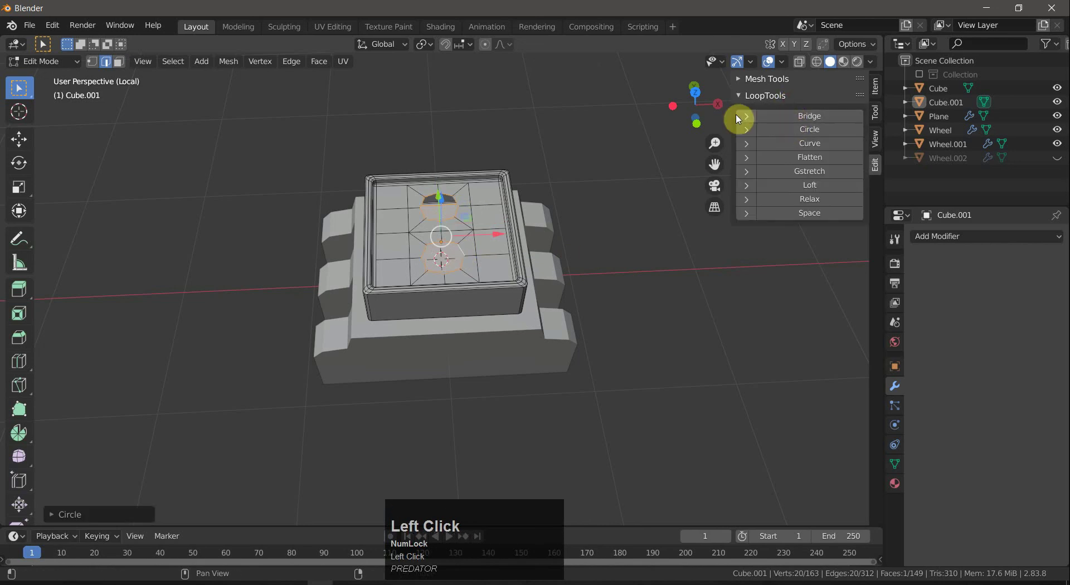
click(600, 167)
key(e)
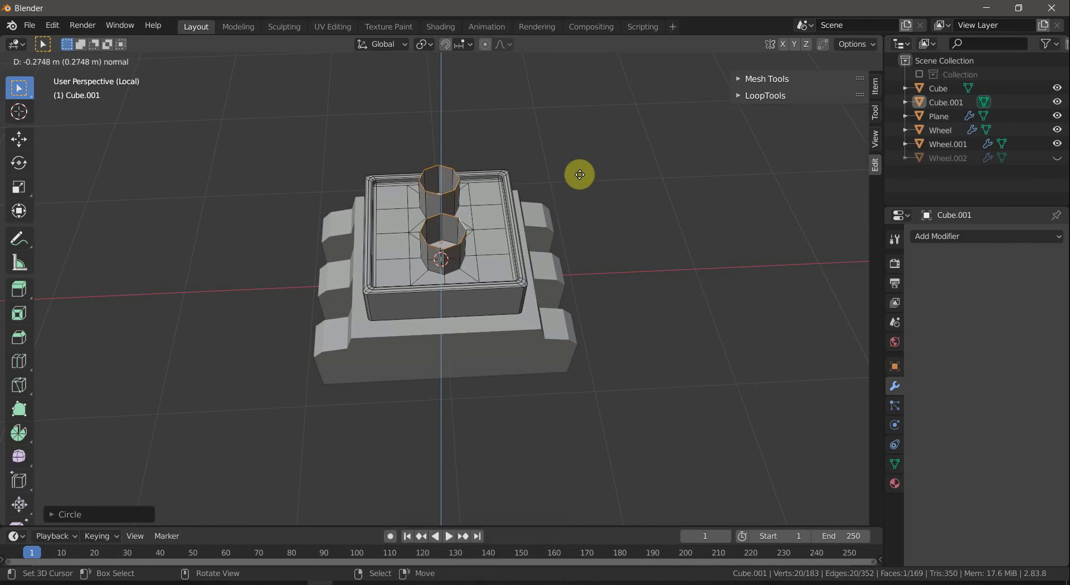
right_click(582, 163)
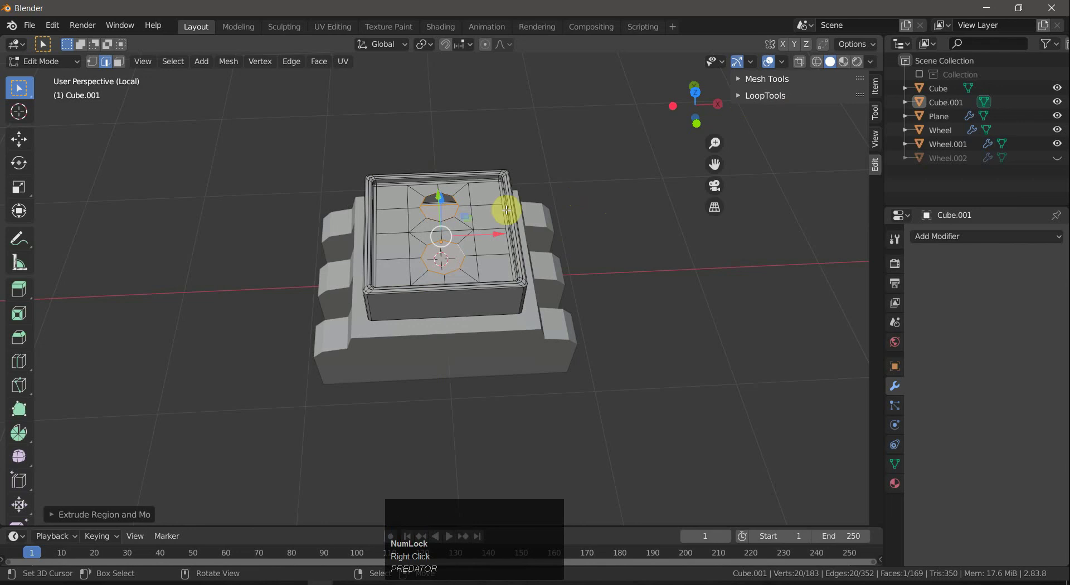
Extrude both octagonal faces straight up along Z into tall pillars and start tilting their tops.
right_click(449, 207)
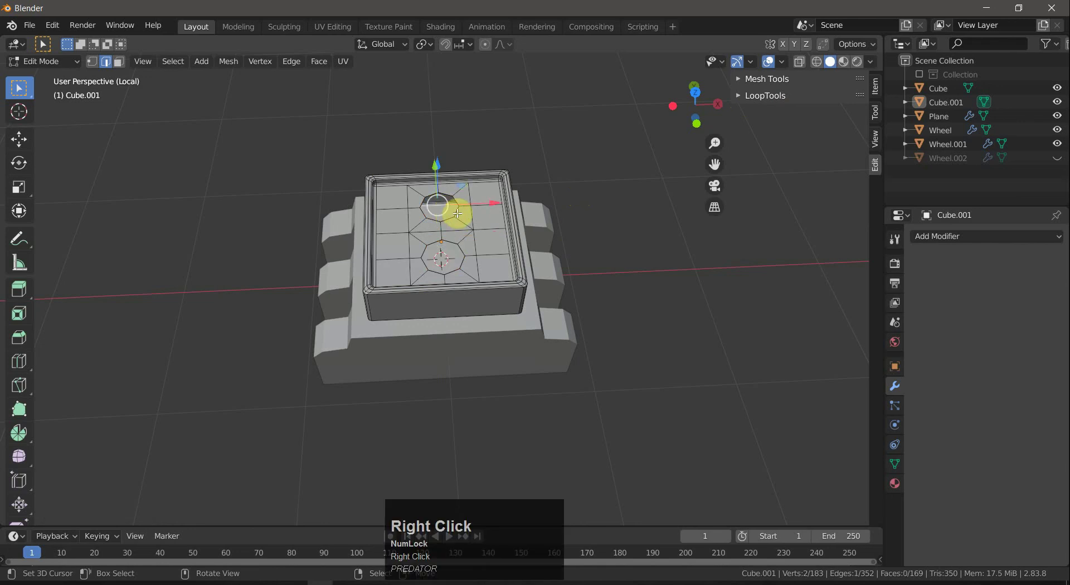
right_click(458, 210)
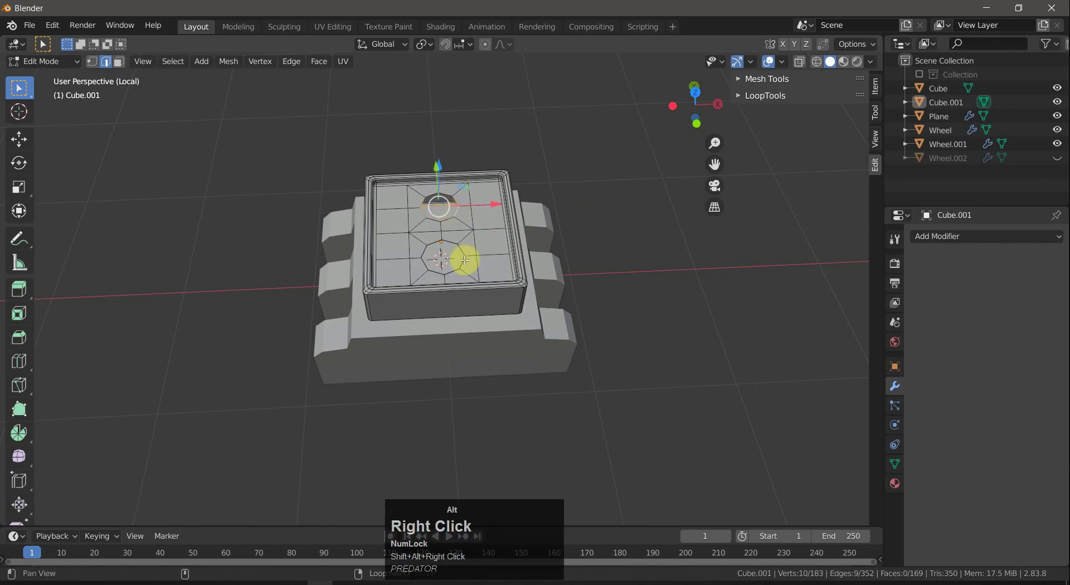
drag(605, 260, 540, 225)
key(a)
key(a)
right_click(440, 205)
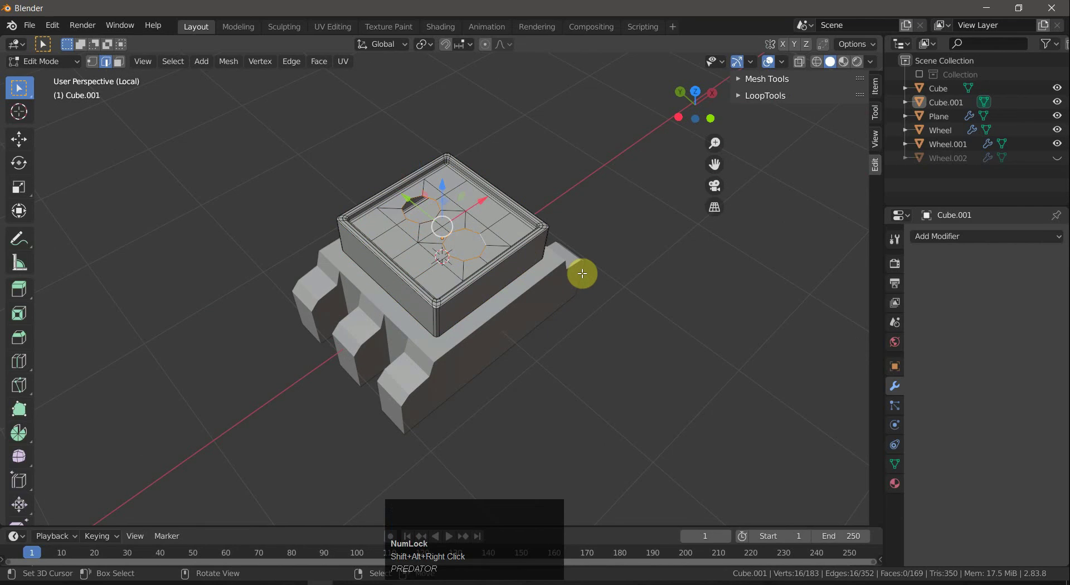
key(e)
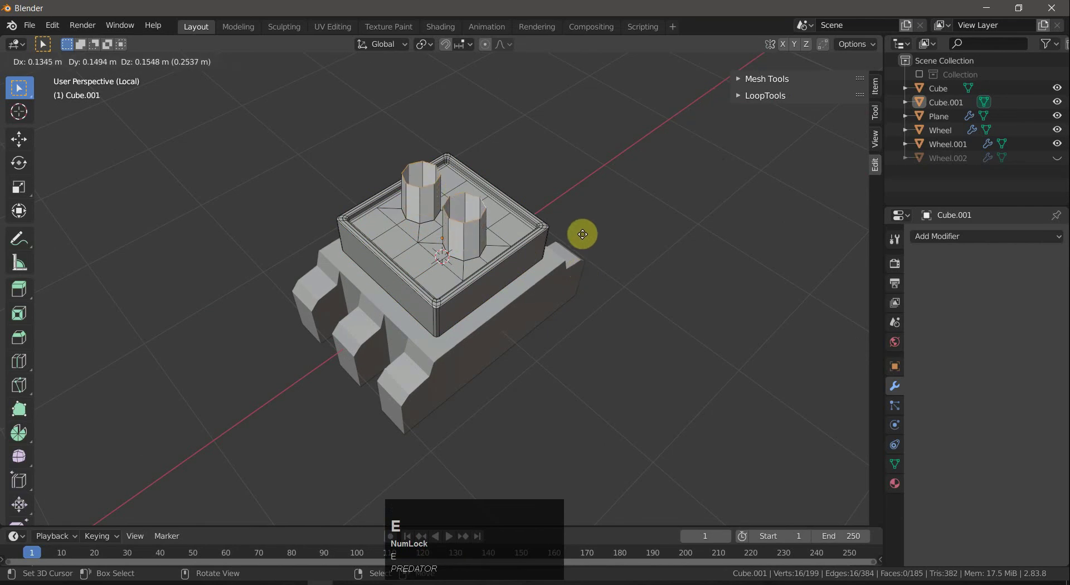
key(z)
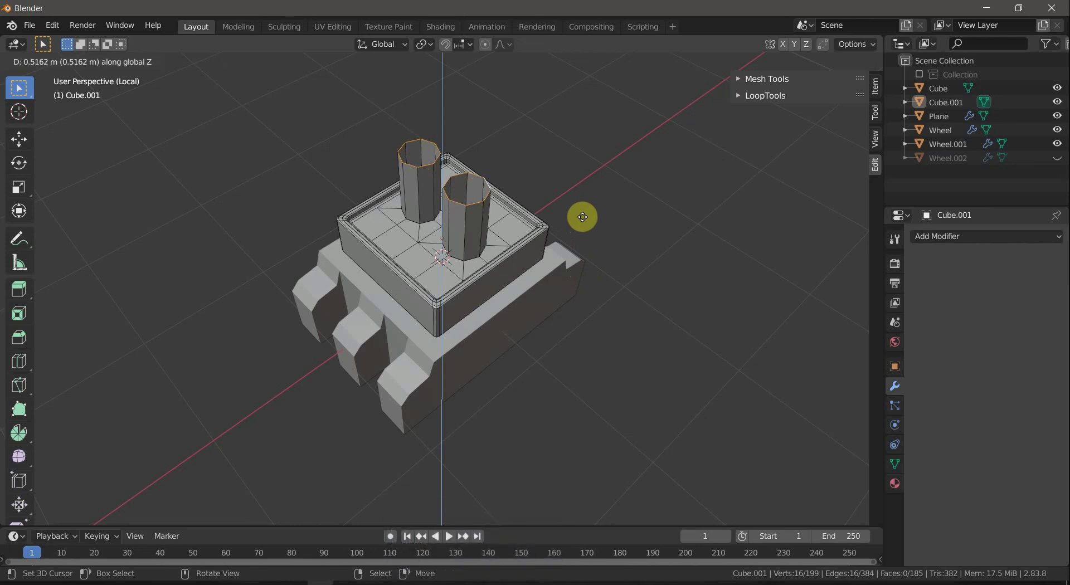
click(584, 215)
drag(618, 229, 567, 161)
key(r)
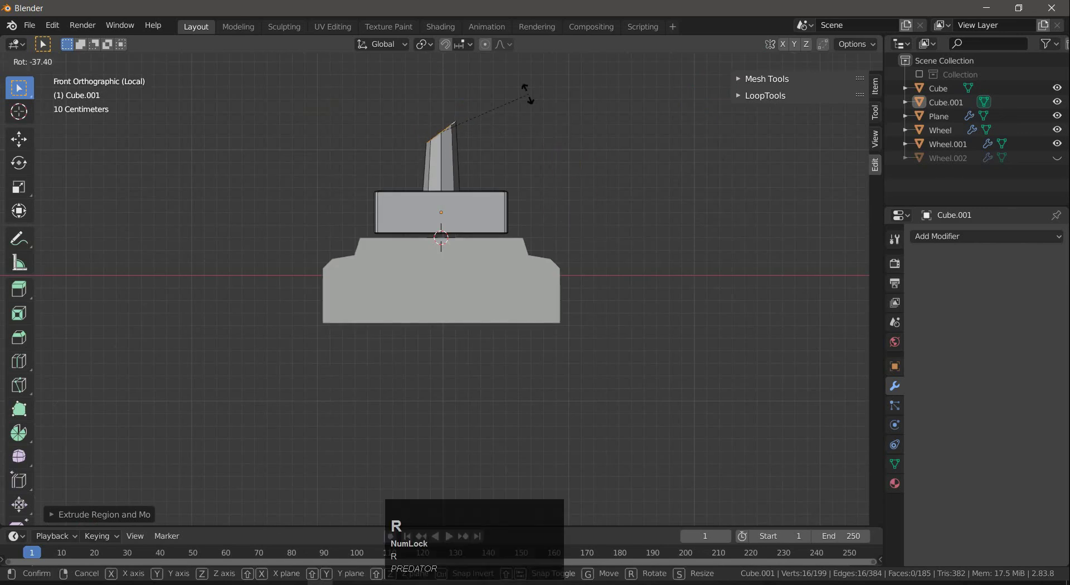
Abandon the tilt and cut a centred edge loop around the first pillar.
right_click(530, 101)
drag(563, 177, 565, 176)
scroll(down, 3)
drag(566, 183, 565, 190)
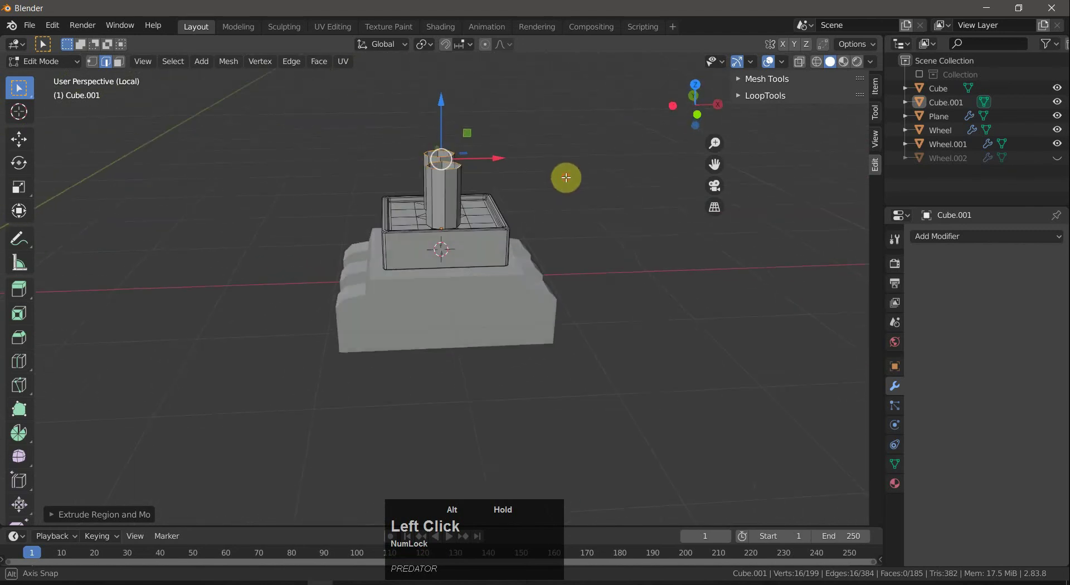
key(ctrl+r)
click(455, 190)
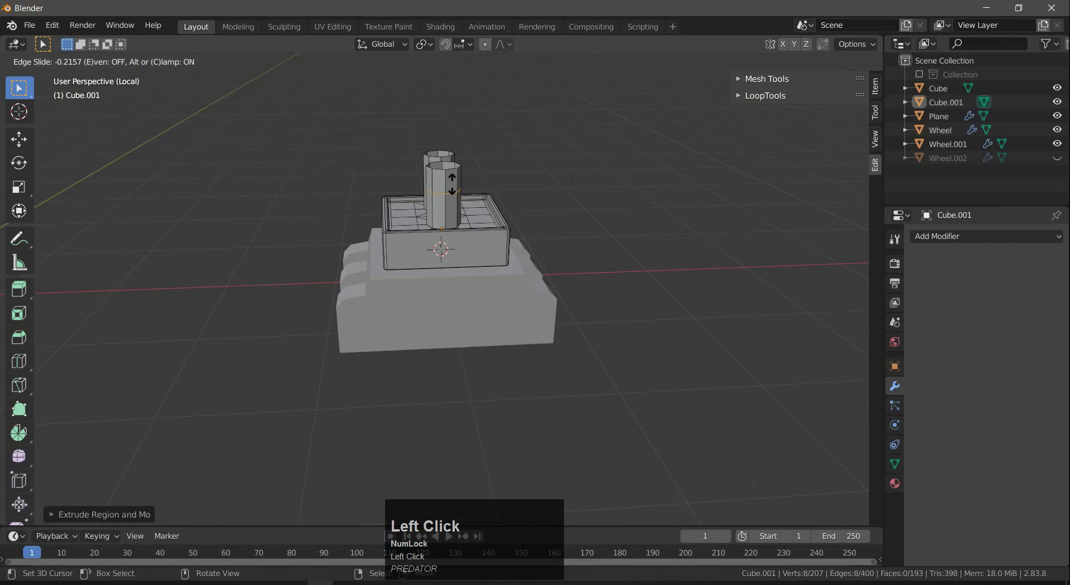
right_click(455, 184)
Cut a matching edge loop around the second pillar near its upper end, checked from the side view.
drag(567, 211, 420, 186)
key(ctrl+r)
click(420, 187)
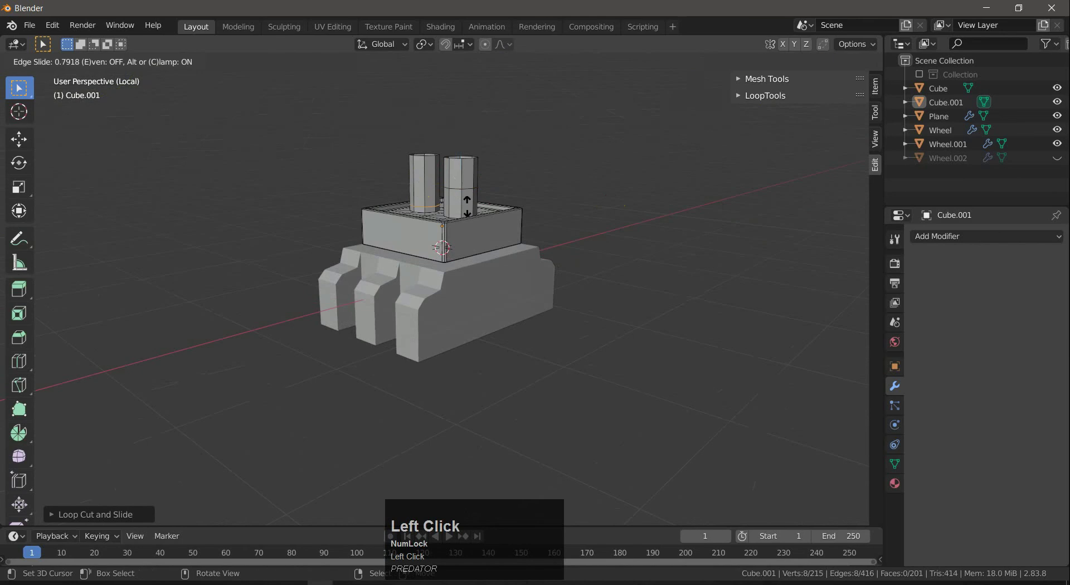
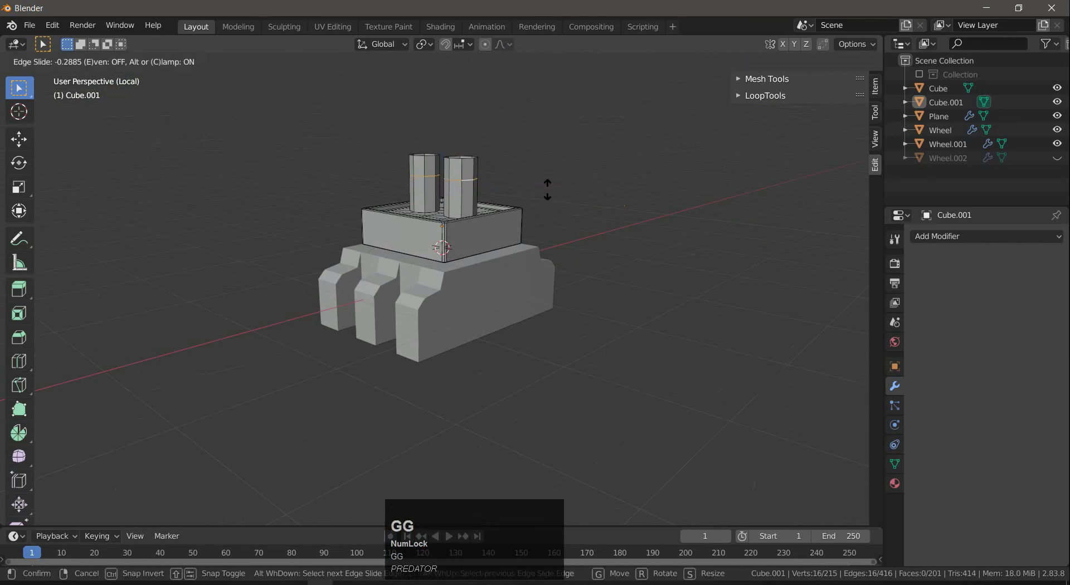
click(551, 190)
drag(571, 210, 501, 210)
key(z)
key(z)
click(585, 207)
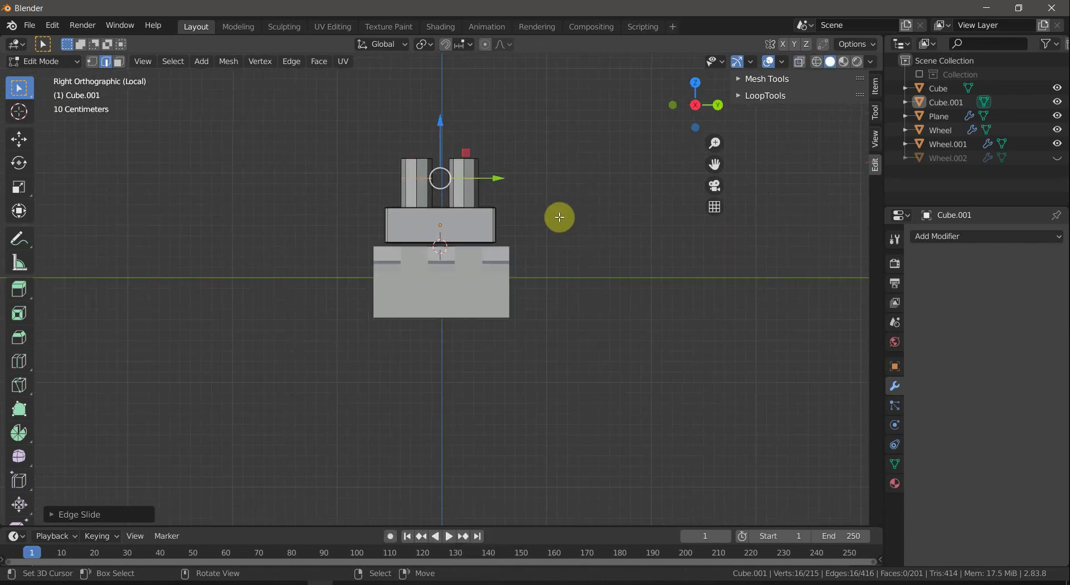
Select the upper side faces of both pillars and extrude them outward into short arms.
key(a)
key(a)
right_click(404, 168)
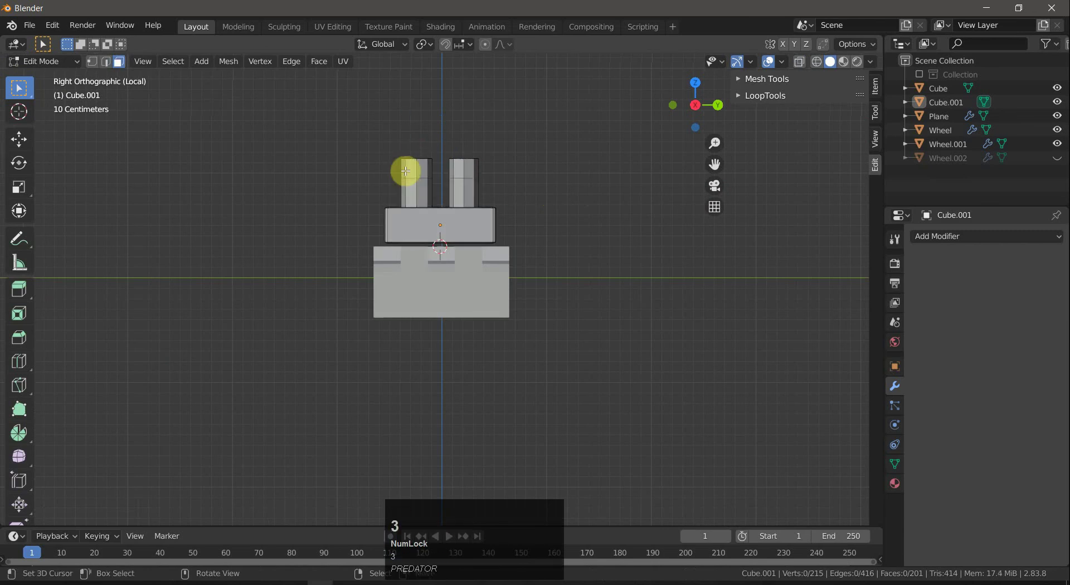
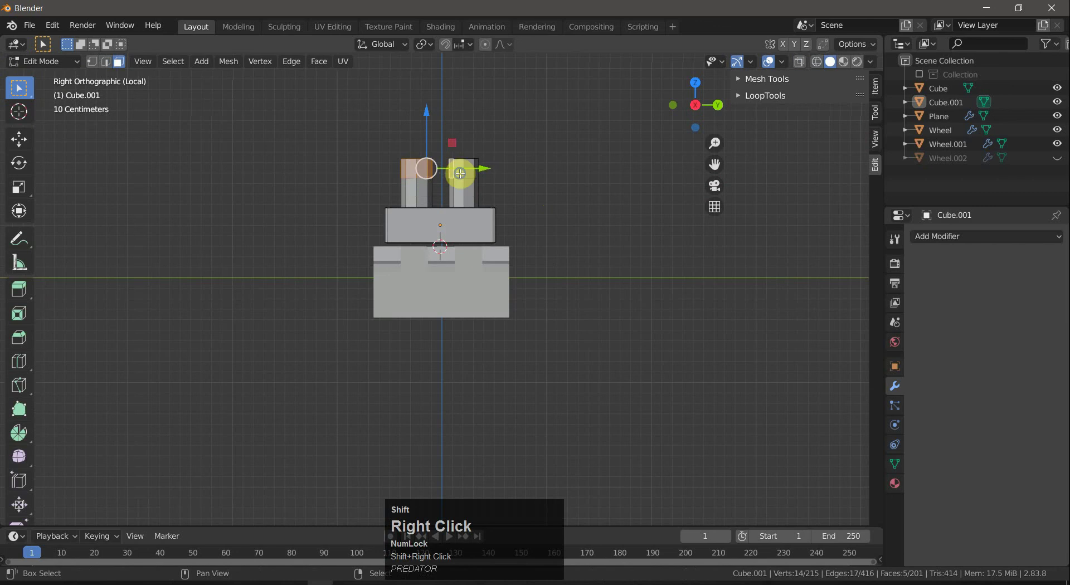
drag(591, 222, 563, 223)
key(e)
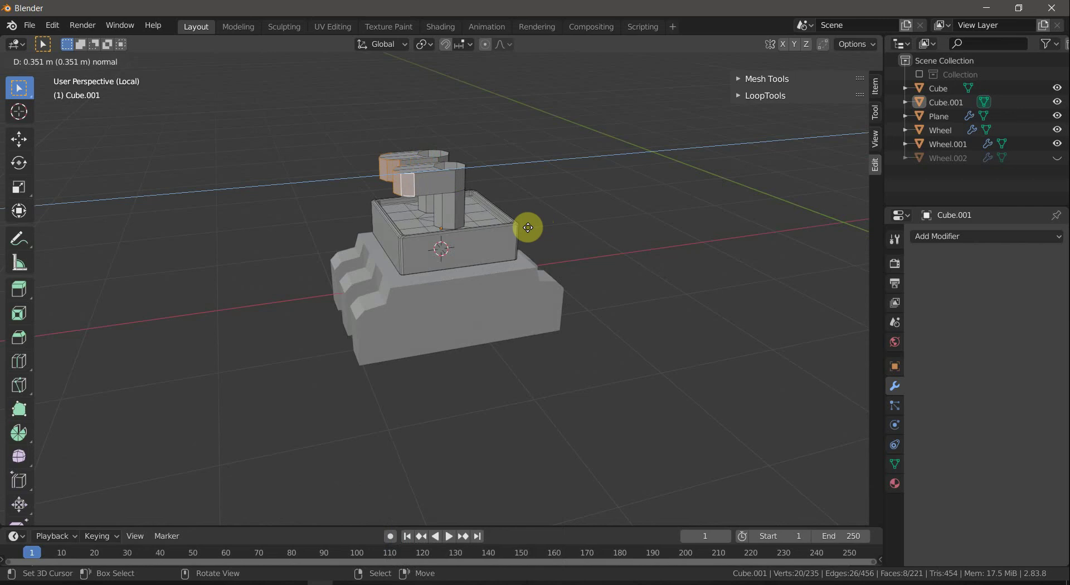
click(531, 228)
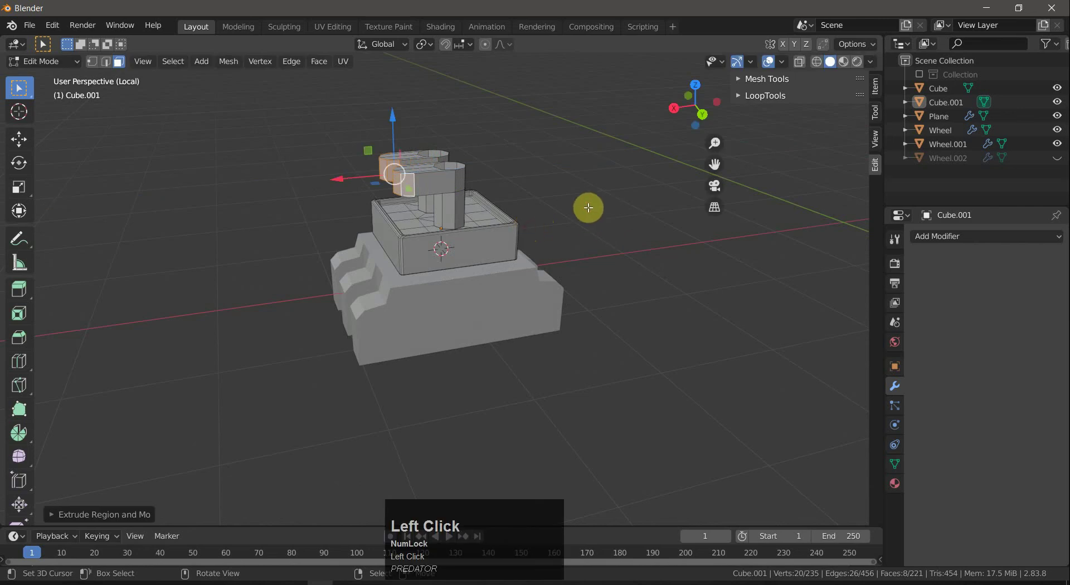
Scale the extruded arm ends along X to flatten them evenly.
key(s)
key(x)
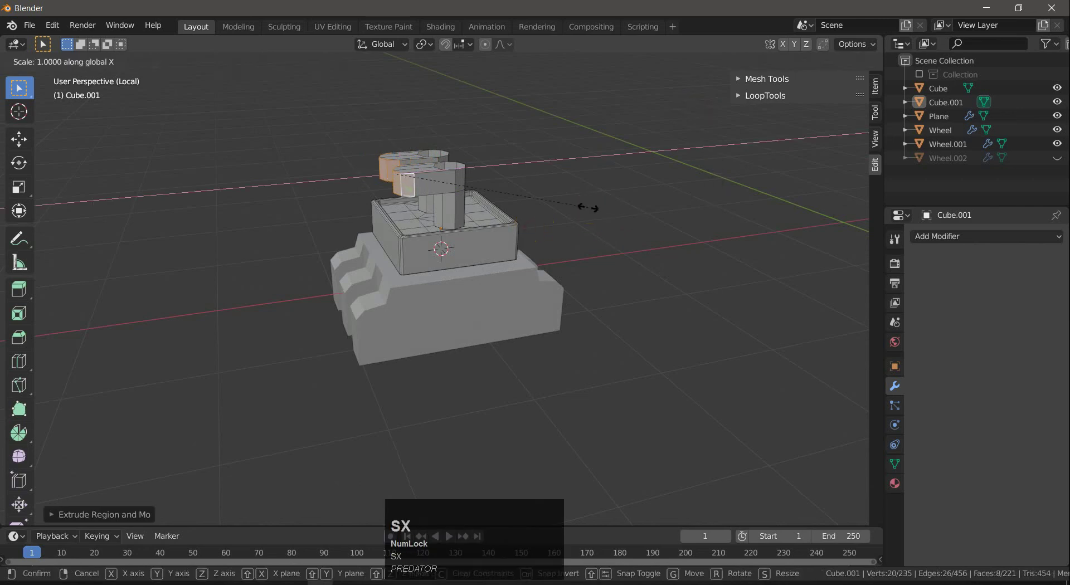
key(Return)
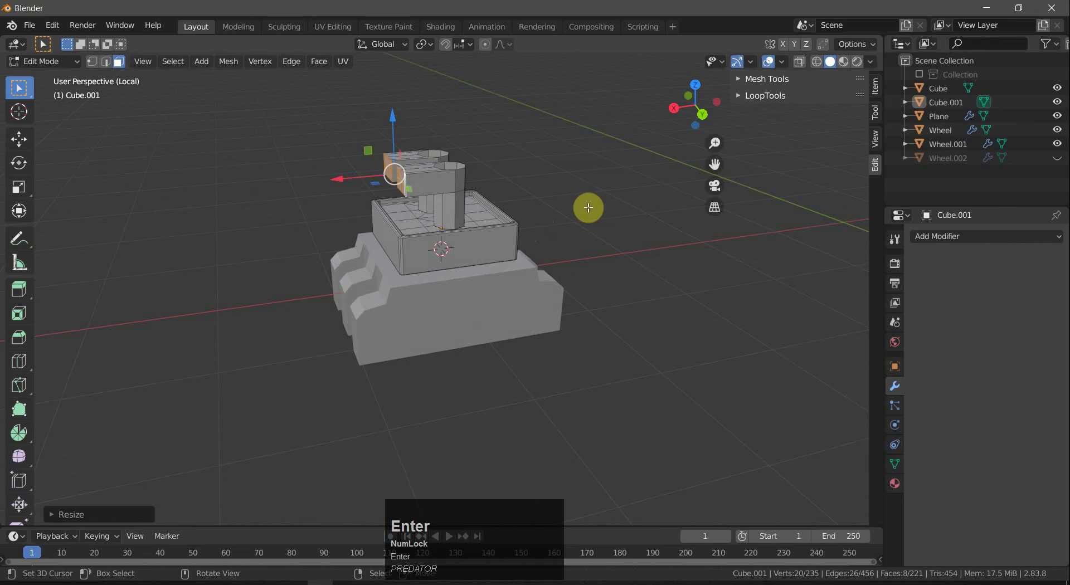
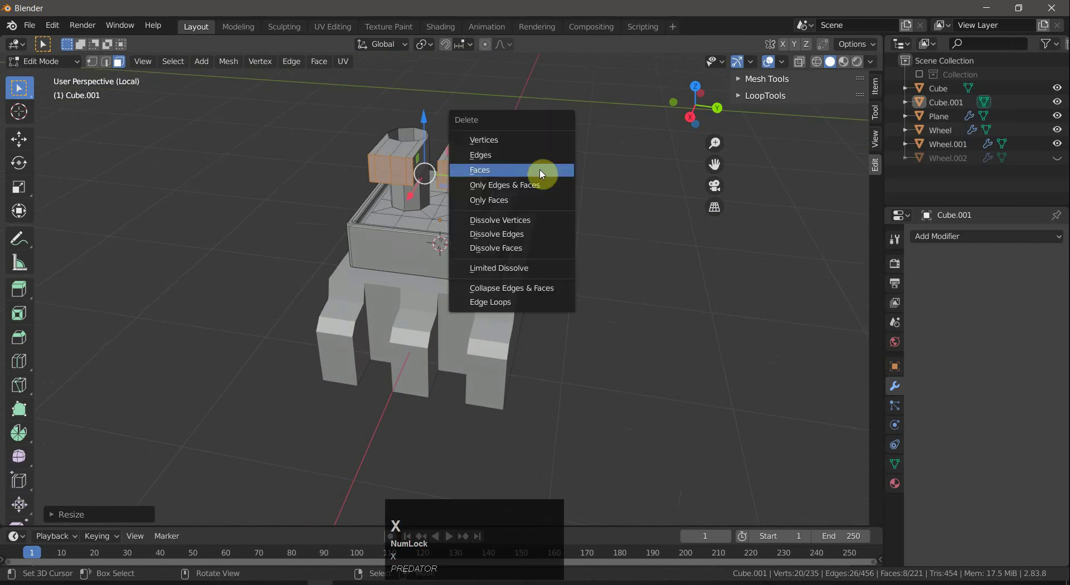
Delete the selected pillar faces and select the edges around both openings to bridge them into hooked ends.
click(543, 173)
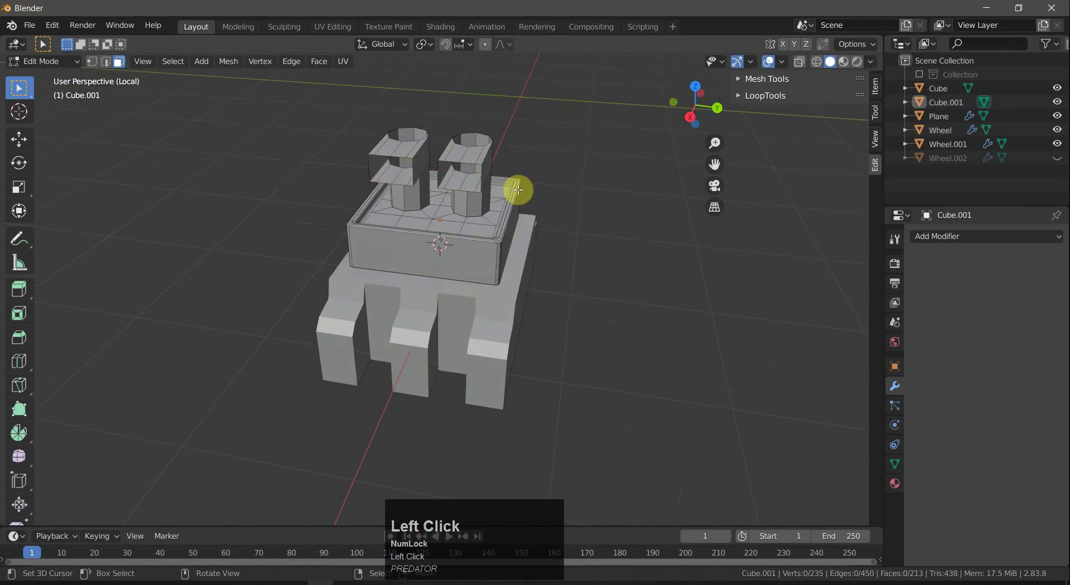
drag(582, 181, 439, 187)
right_click(439, 187)
key(2)
right_click(433, 189)
right_click(387, 154)
drag(410, 130, 434, 140)
key(x)
right_click(536, 143)
key(ctrl+z)
right_click(461, 188)
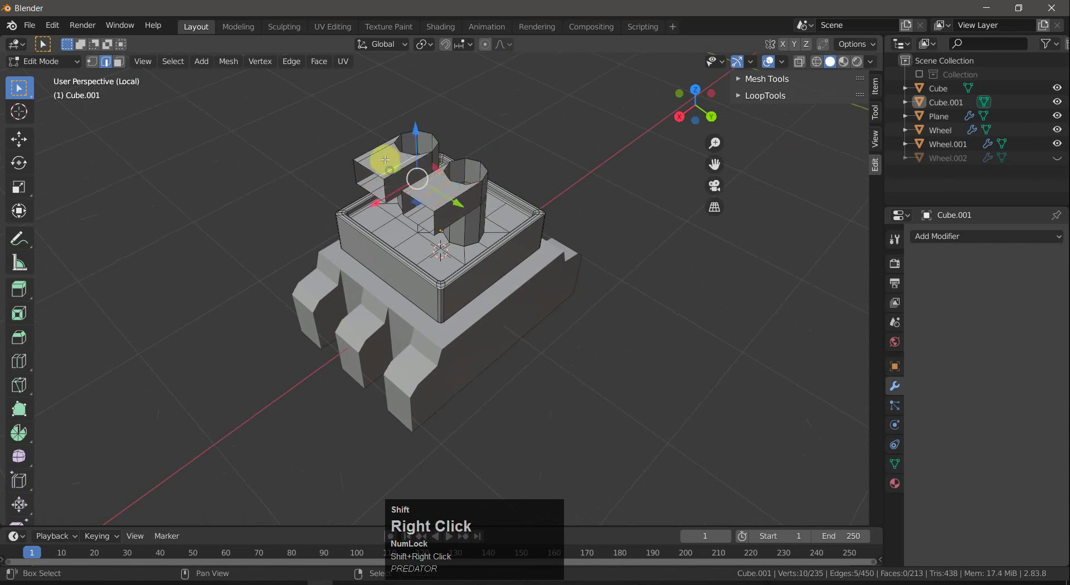
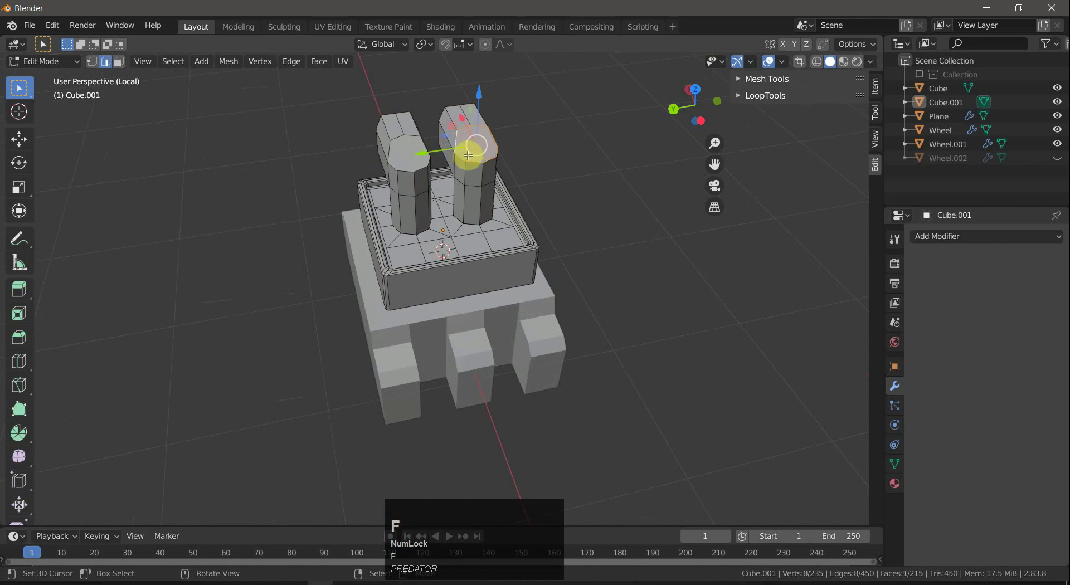
Return to Object Mode and inspect the bent pillar heads above the tray.
key(Tab)
right_click(606, 186)
drag(635, 207, 494, 182)
scroll(up, 3)
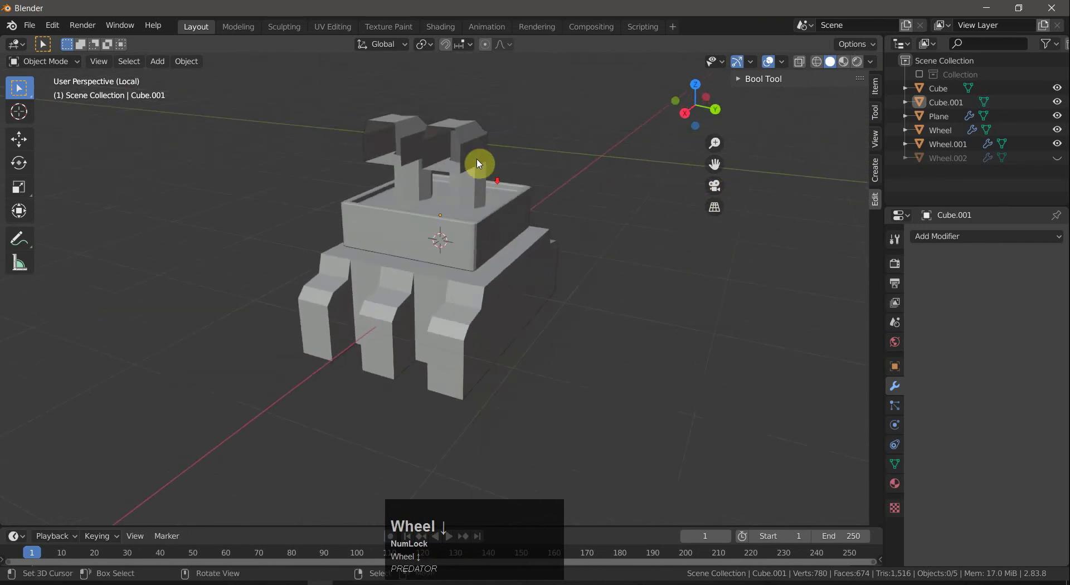
Extrude the open end loops of both hooked pipes into a short new section.
key(Tab)
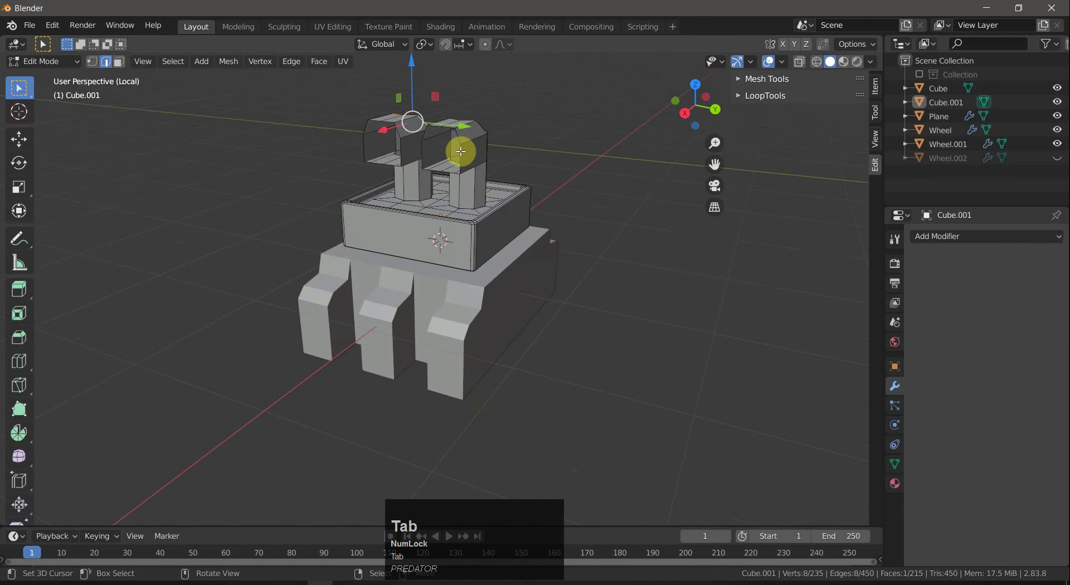
right_click(462, 149)
key(a)
key(a)
right_click(460, 149)
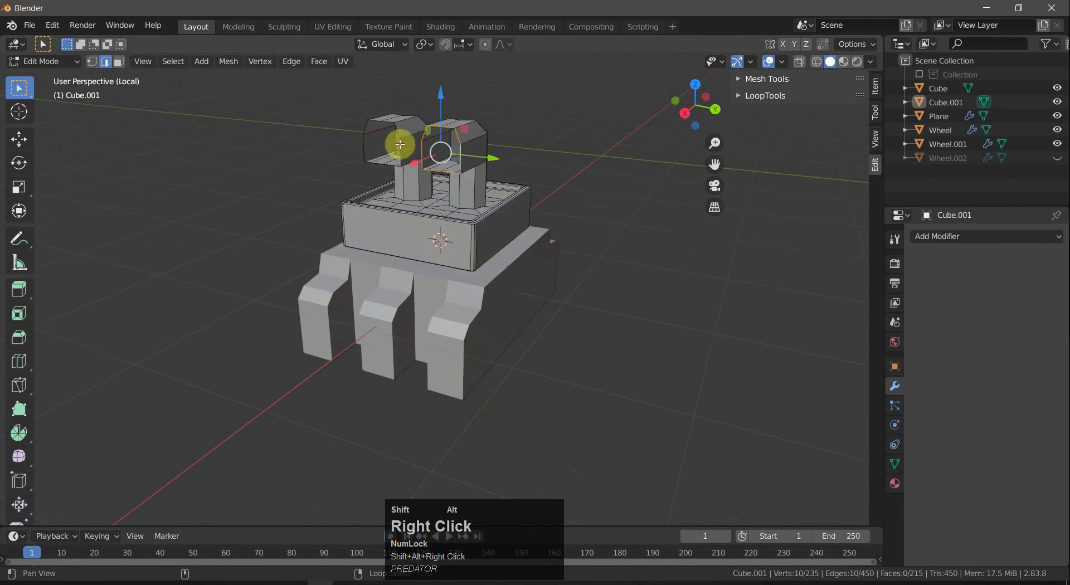
key(e)
right_click(563, 178)
key(alt+e)
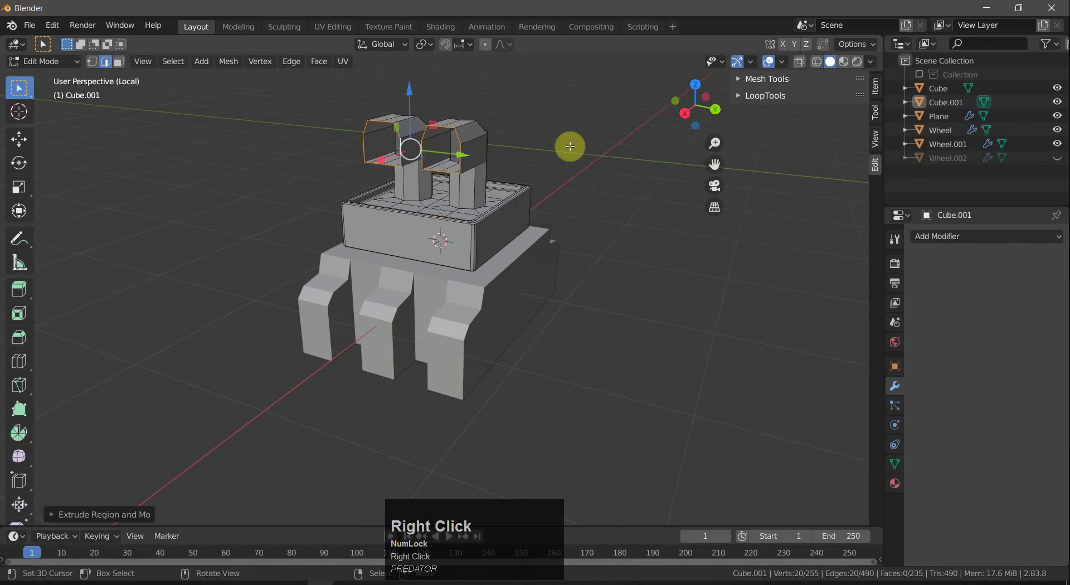
click(554, 157)
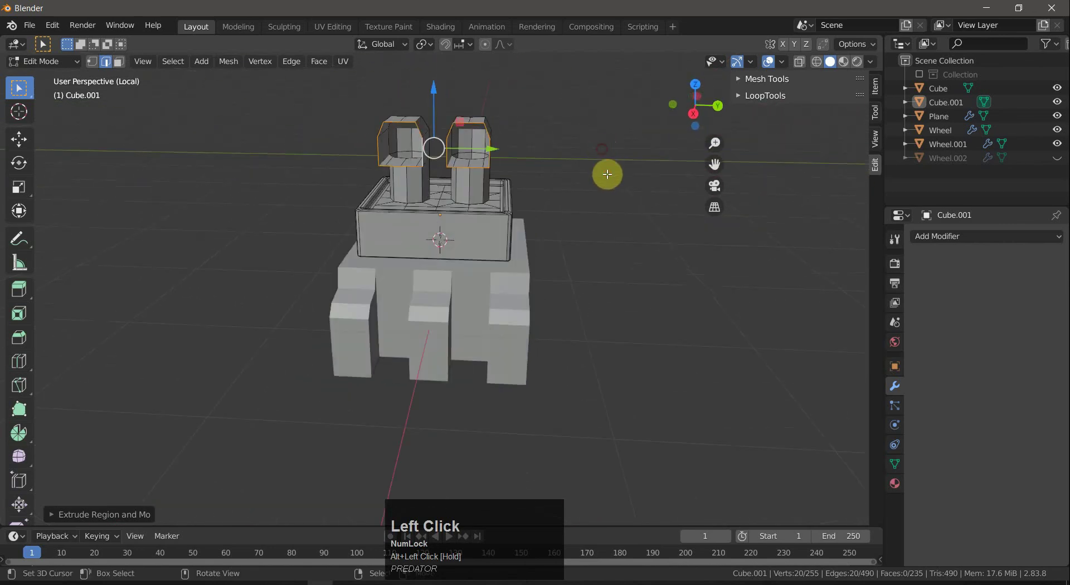
Scale the new pipe-end sections slightly narrower, then select the vehicle body in Object Mode.
key(s)
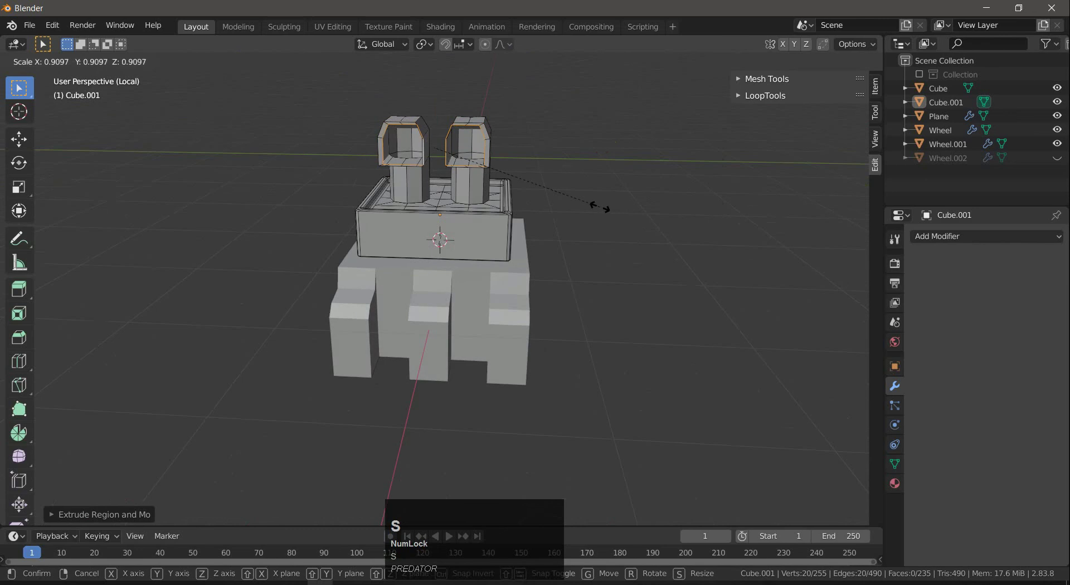
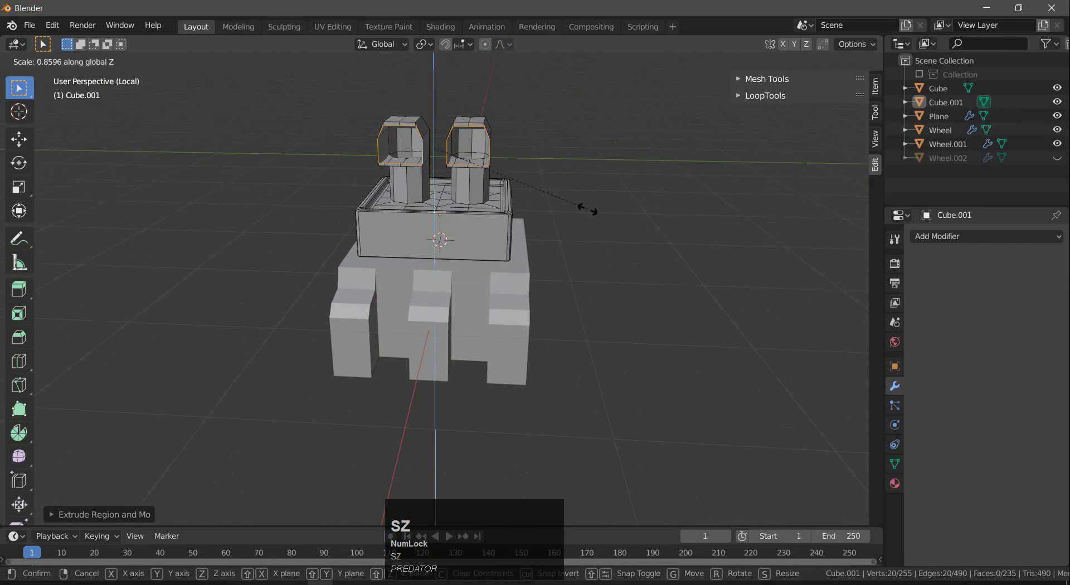
right_click(589, 206)
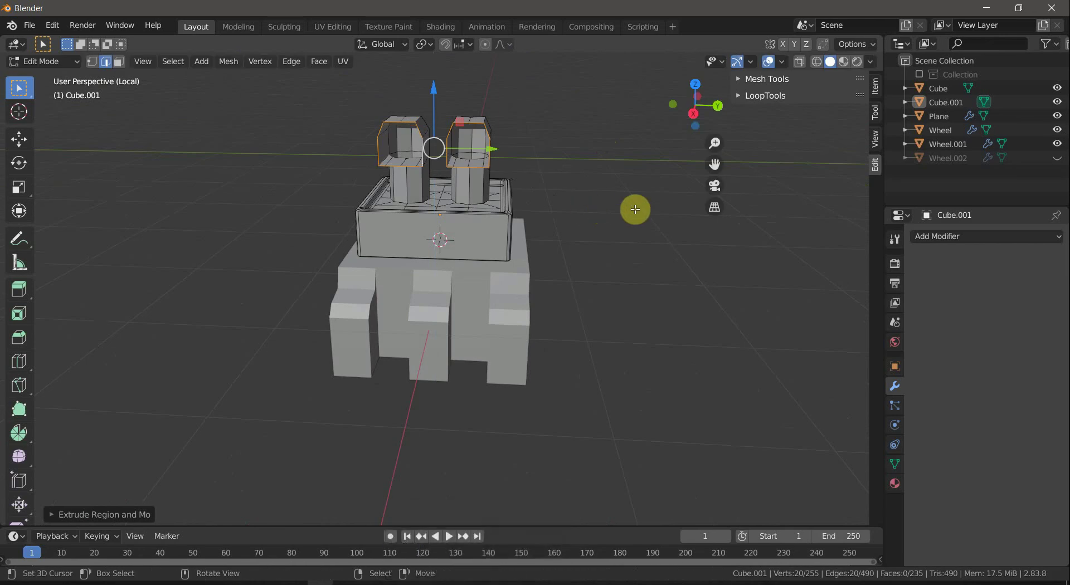
key(s)
key(shift+x)
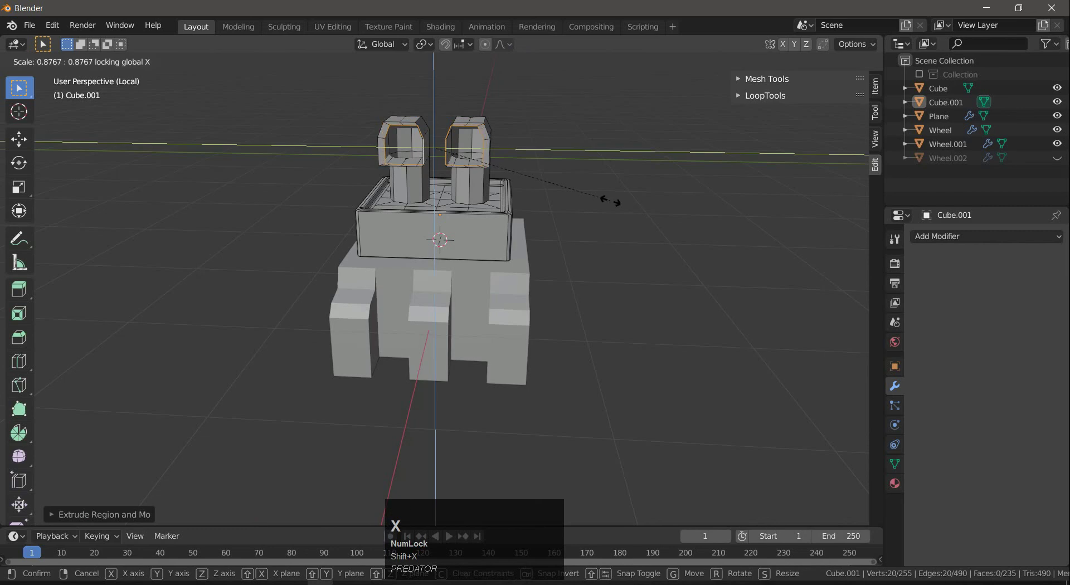
right_click(611, 198)
key(a)
key(a)
drag(593, 208, 519, 215)
key(Tab)
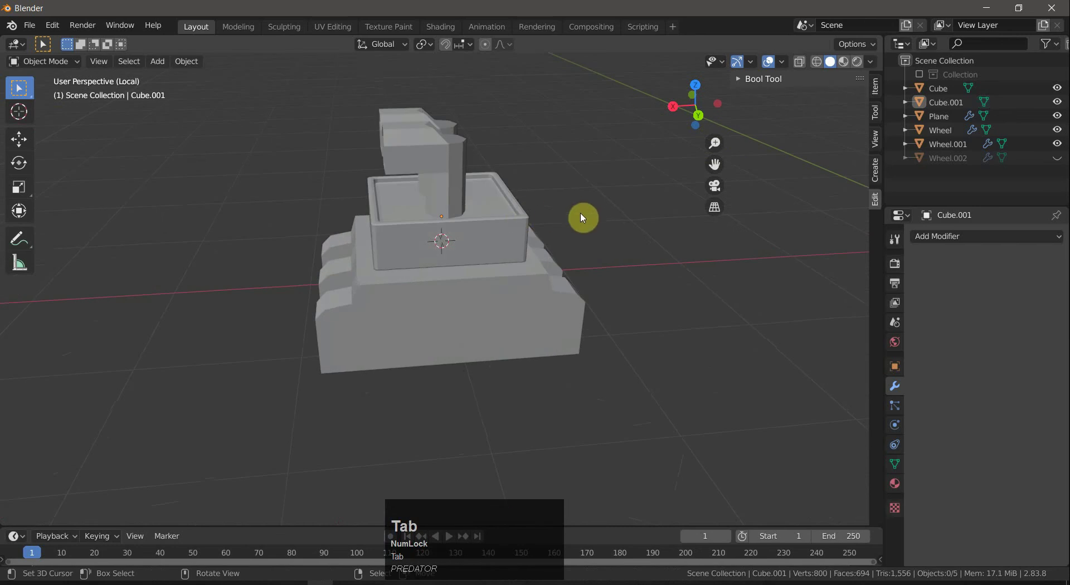
right_click(585, 238)
Bring the engine blocks into view and select the engine's top block.
drag(605, 237, 917, 244)
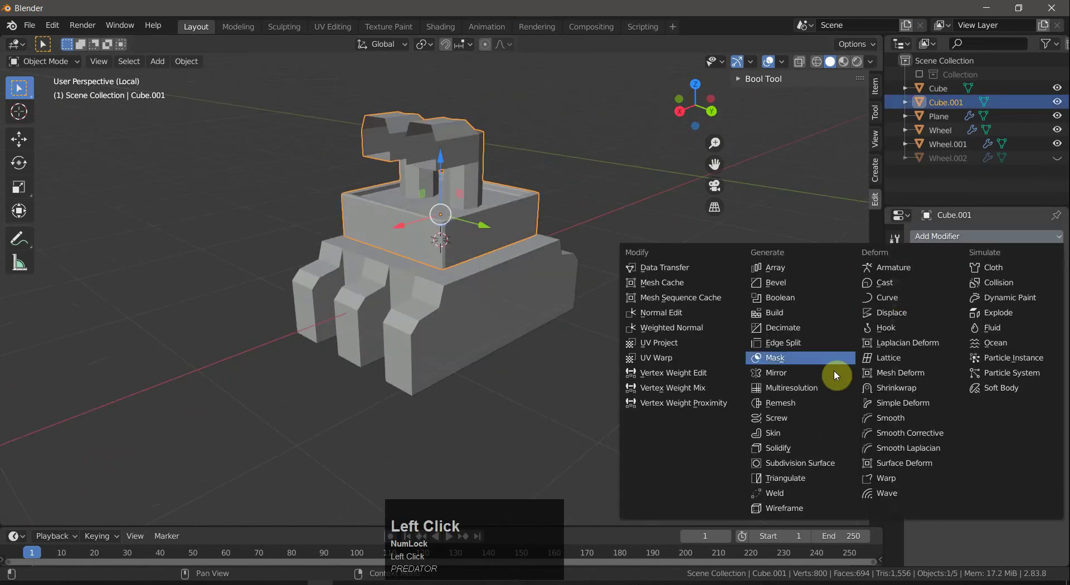
drag(697, 374, 618, 267)
key(Tab)
right_click(629, 254)
scroll(down, 3)
drag(582, 310, 531, 342)
scroll(up, 3)
scroll(up, 3)
right_click(555, 397)
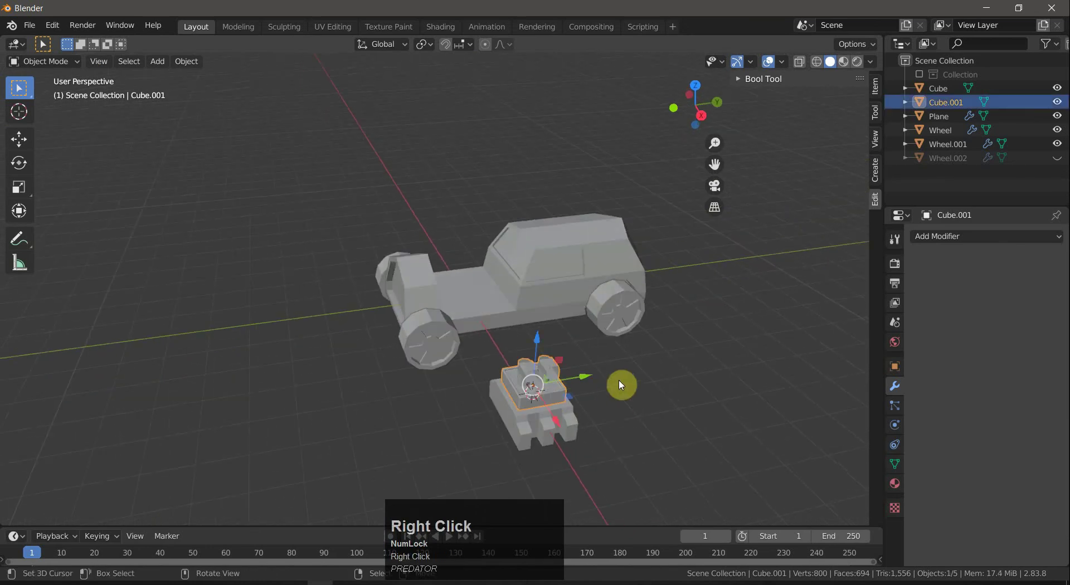
Try a vertical-axis rotation of the top block, cancel it, and add the lower block to the selection.
key(r)
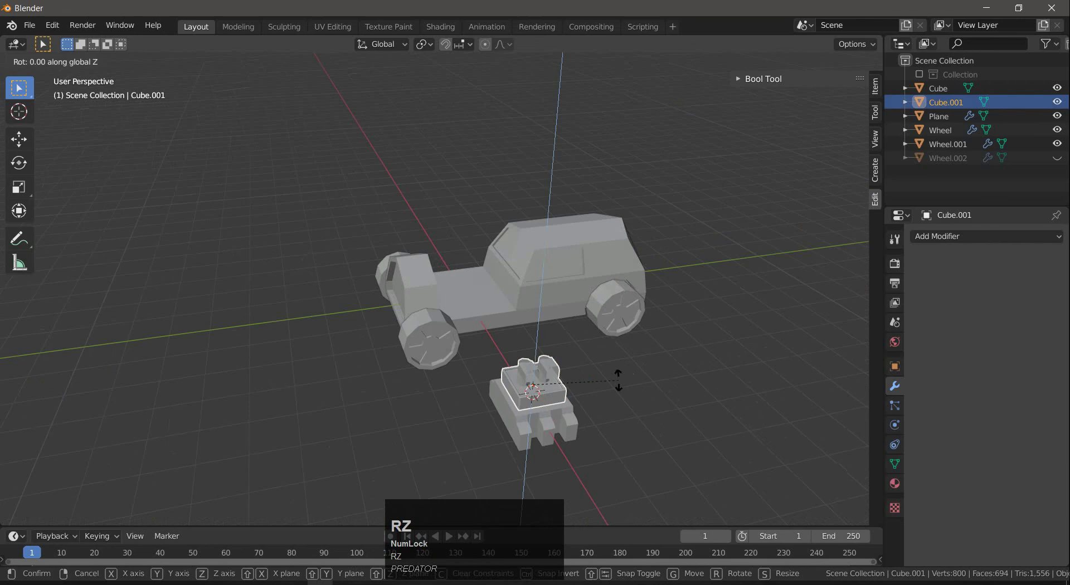
key(Return)
right_click(622, 383)
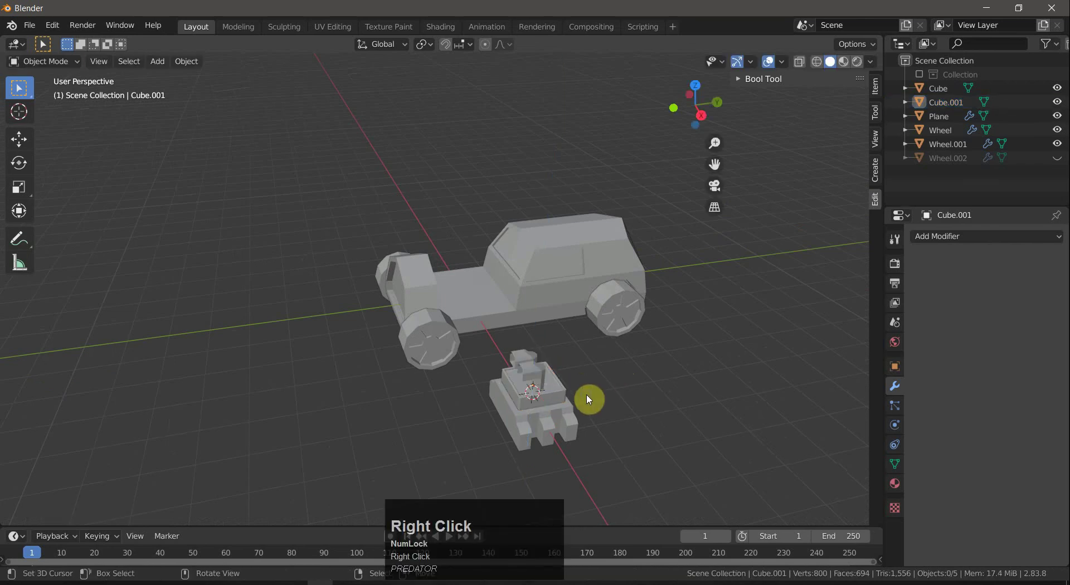
right_click(569, 420)
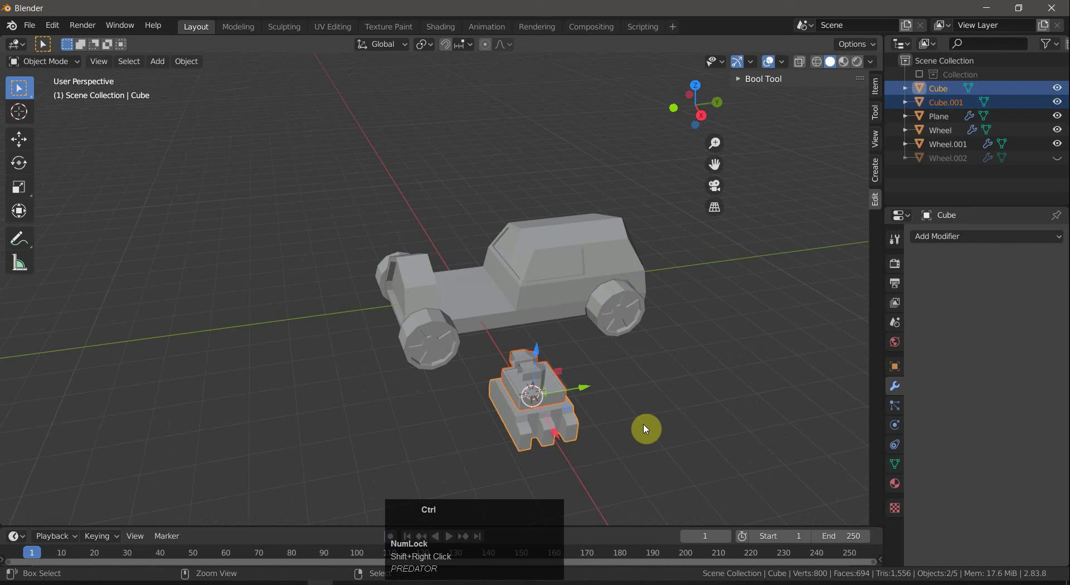
Join the two engine blocks into one Cube object and stretch it wider across the hood.
key(ctrl+j)
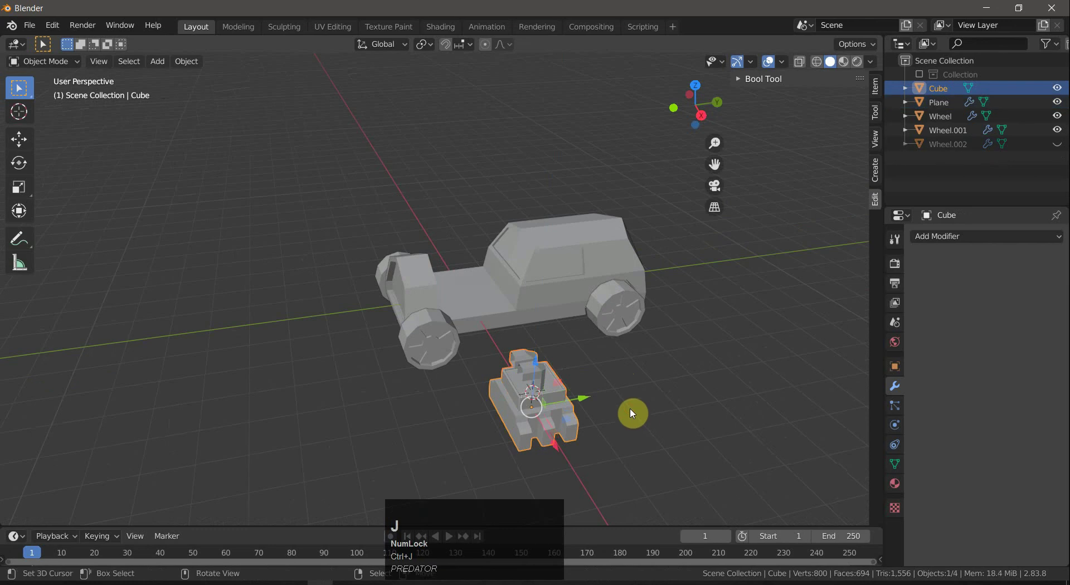
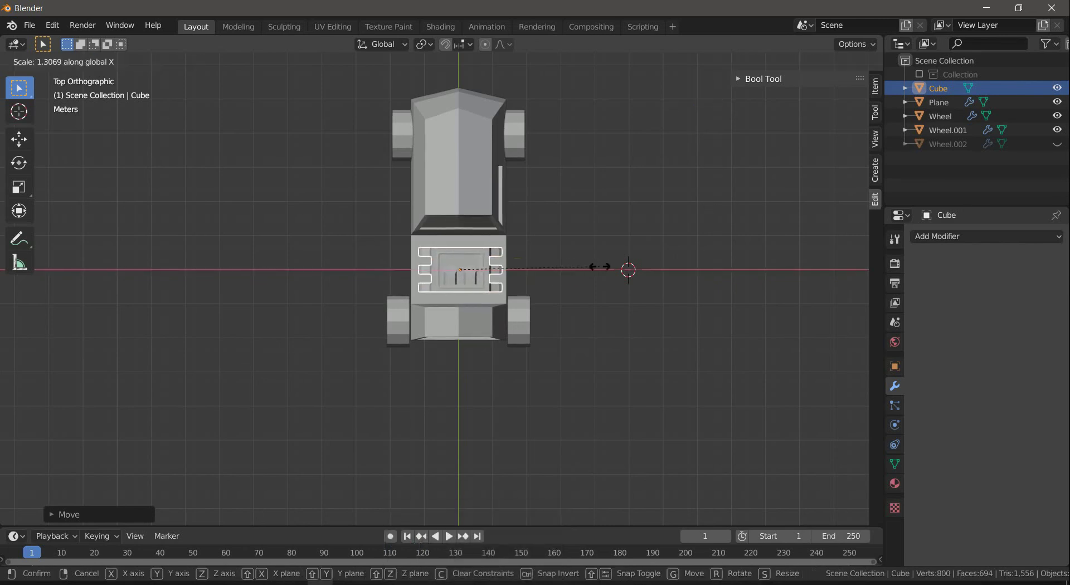
drag(603, 269, 588, 276)
drag(588, 275, 541, 347)
key(s)
Lengthen the joined engine along the car's Y axis and deselect everything.
text(sy)
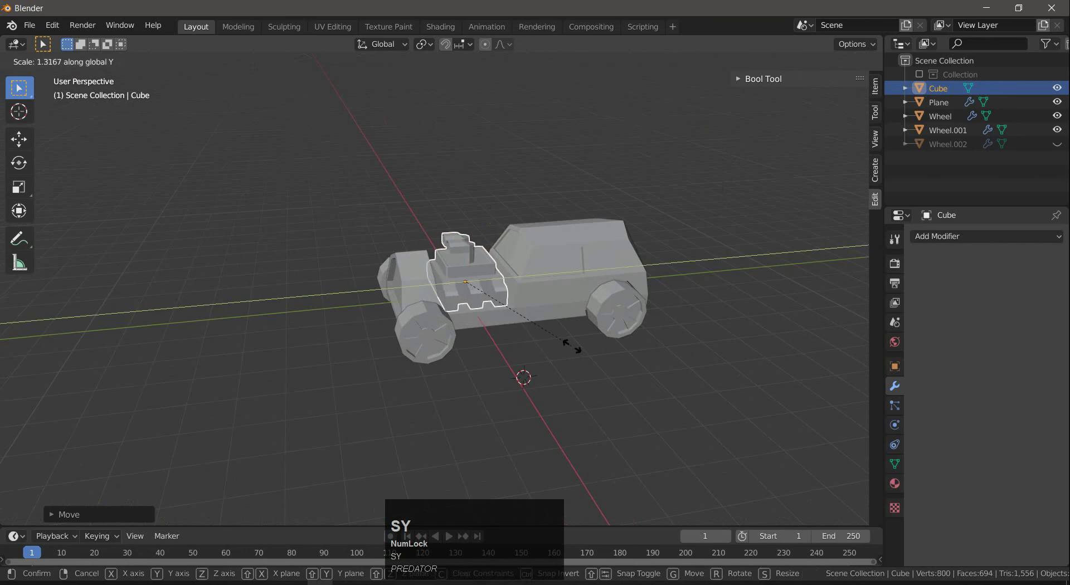
drag(580, 352, 584, 385)
key(a)
text(aa)
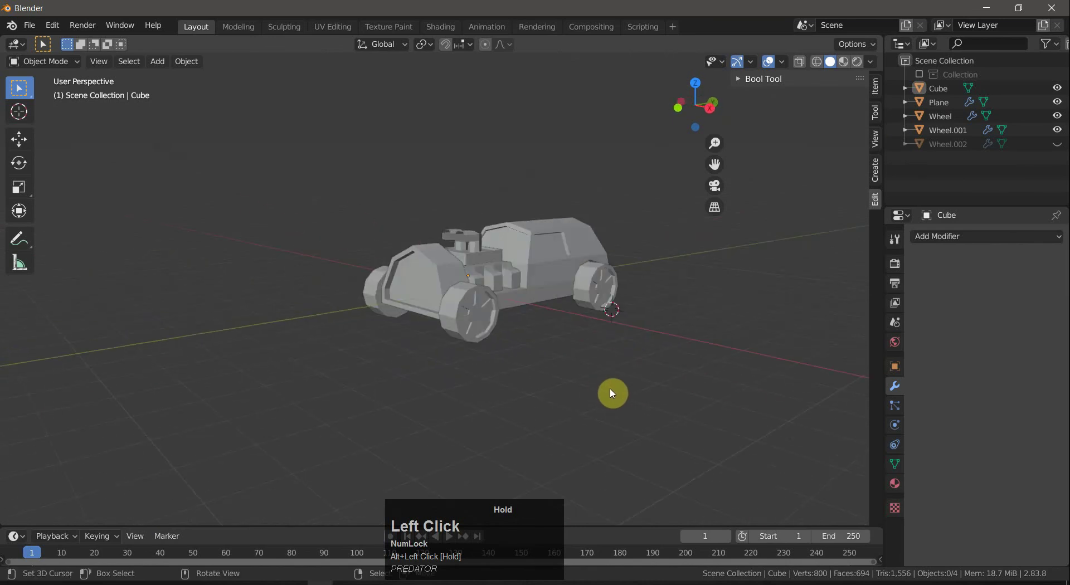
Frame the car's front grille in view and bring up the Add menu's mesh list.
key(shift+s)
drag(516, 398, 511, 324)
scroll(up, 3)
scroll(down, 3)
drag(532, 357, 509, 341)
scroll(up, 3)
drag(565, 347, 490, 293)
drag(569, 343, 664, 339)
key(shift+a)
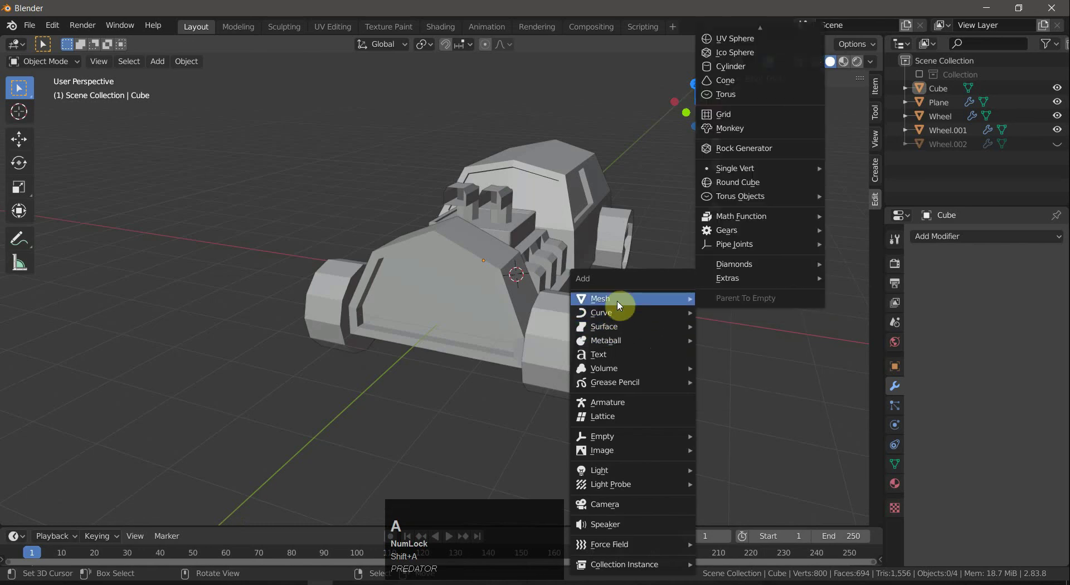
Add a cylinder, turn it onto its side, shrink it to about 0.22 and place it at the car's front.
click(739, 68)
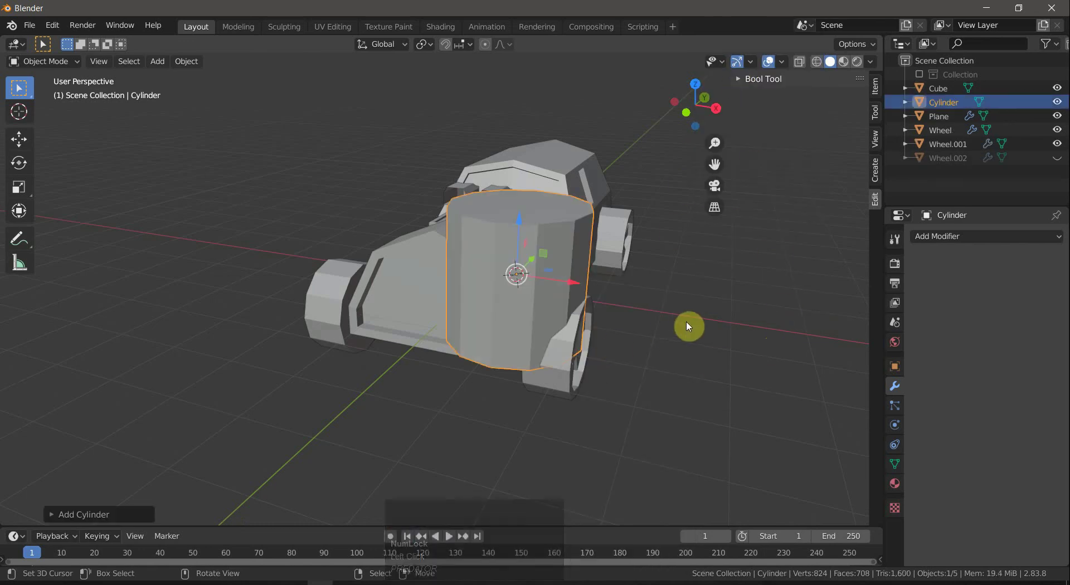
key(r)
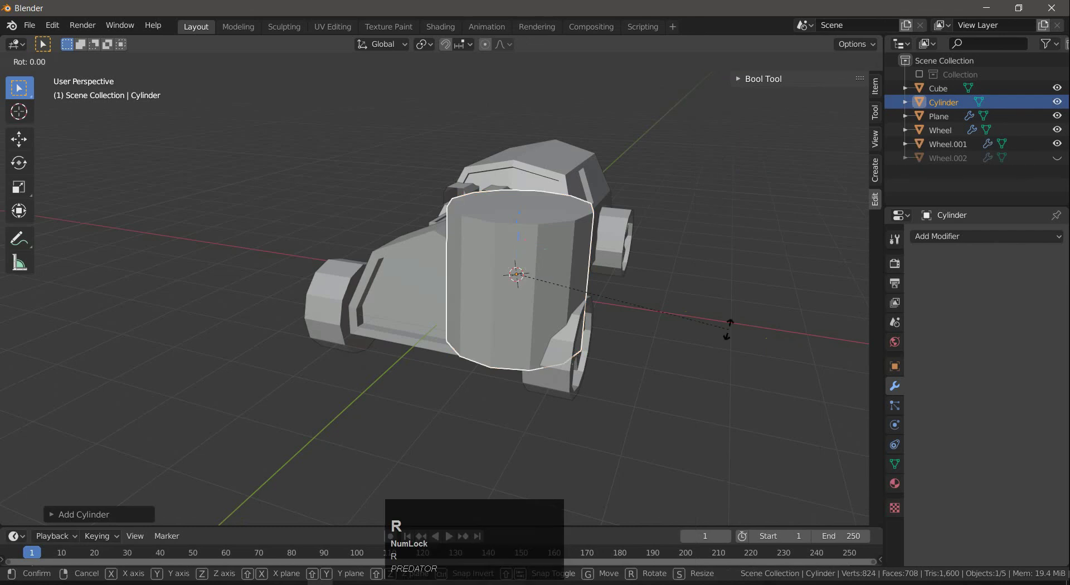
key(Return)
key(s)
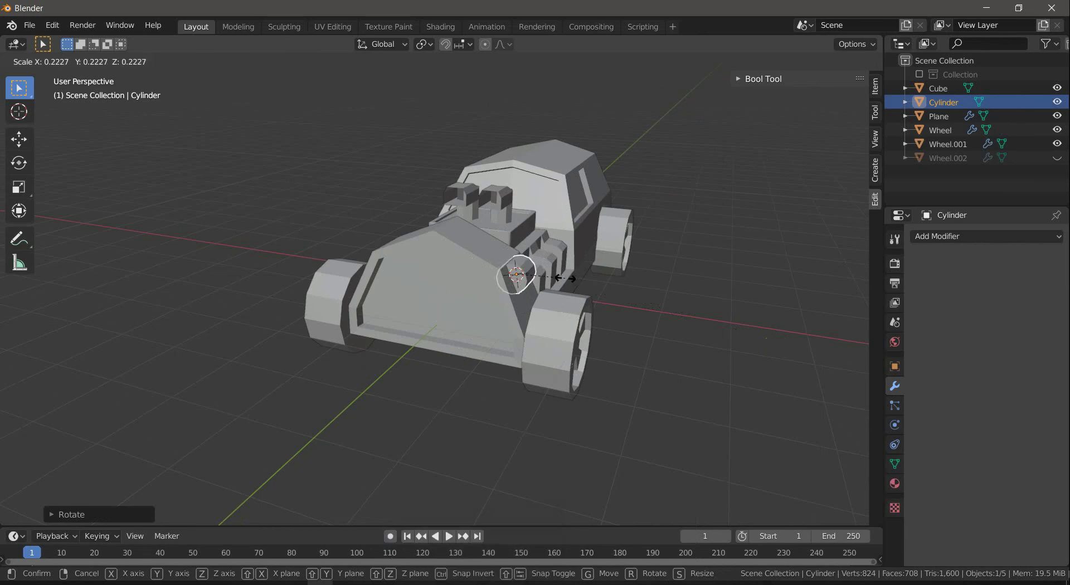
drag(560, 282, 617, 319)
key(s)
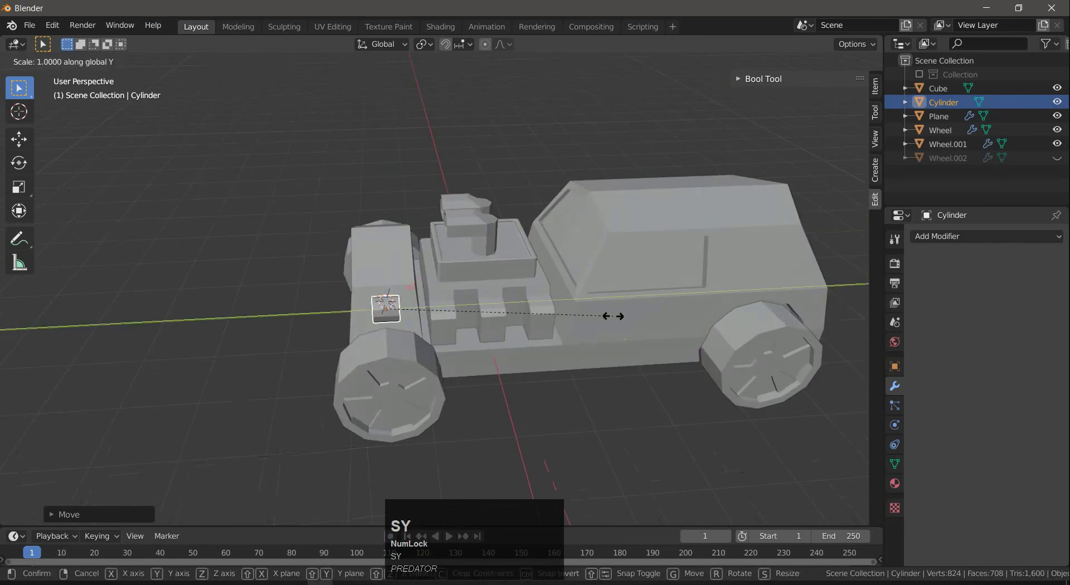
click(596, 319)
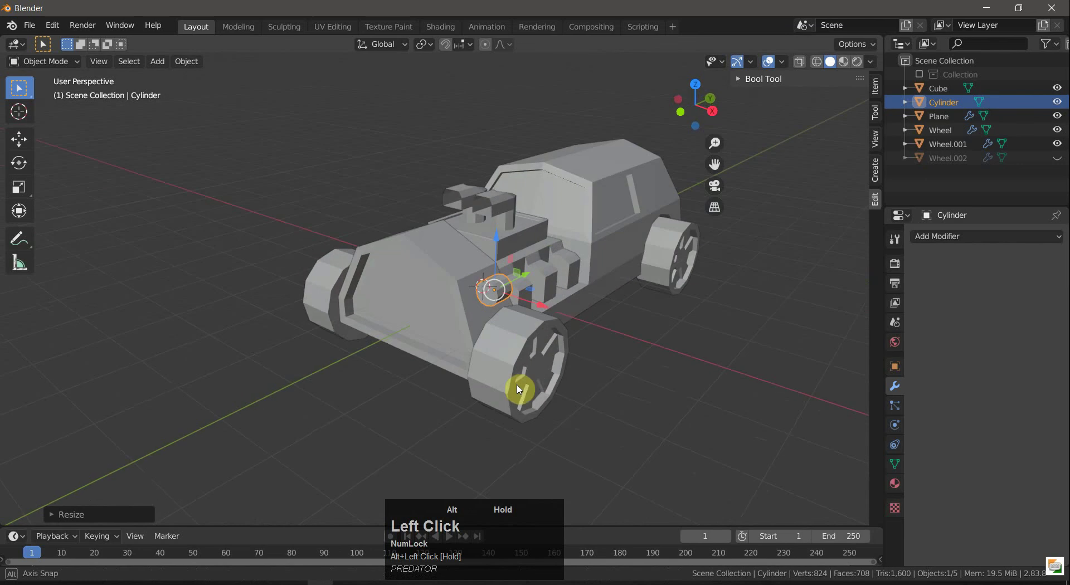
Select the headlight cylinder and extrude its front face to lengthen it.
key(a)
key(a)
click(627, 361)
scroll(up, 3)
right_click(544, 321)
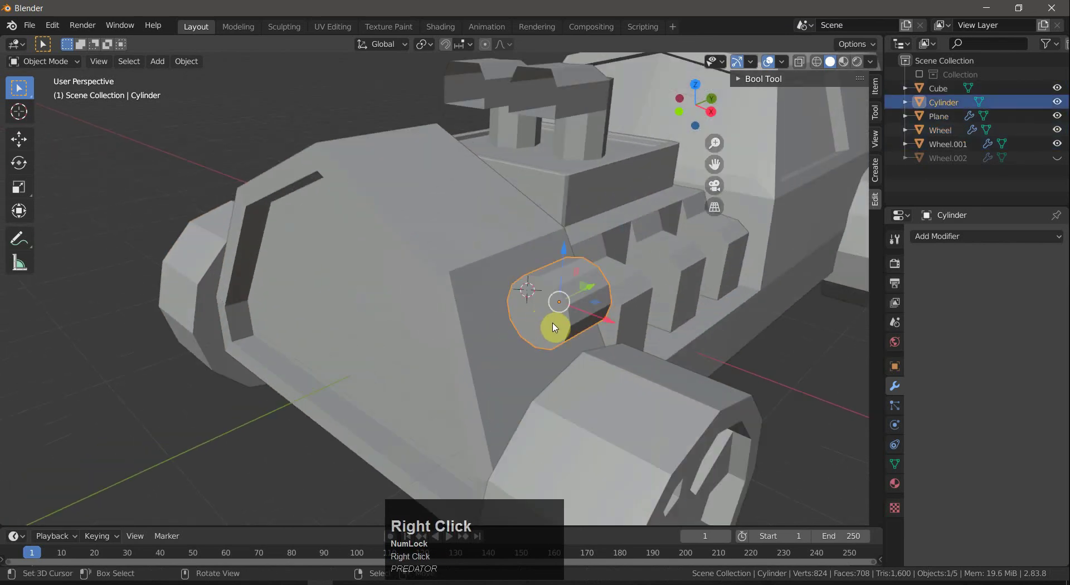
key(Tab)
right_click(545, 318)
key(3)
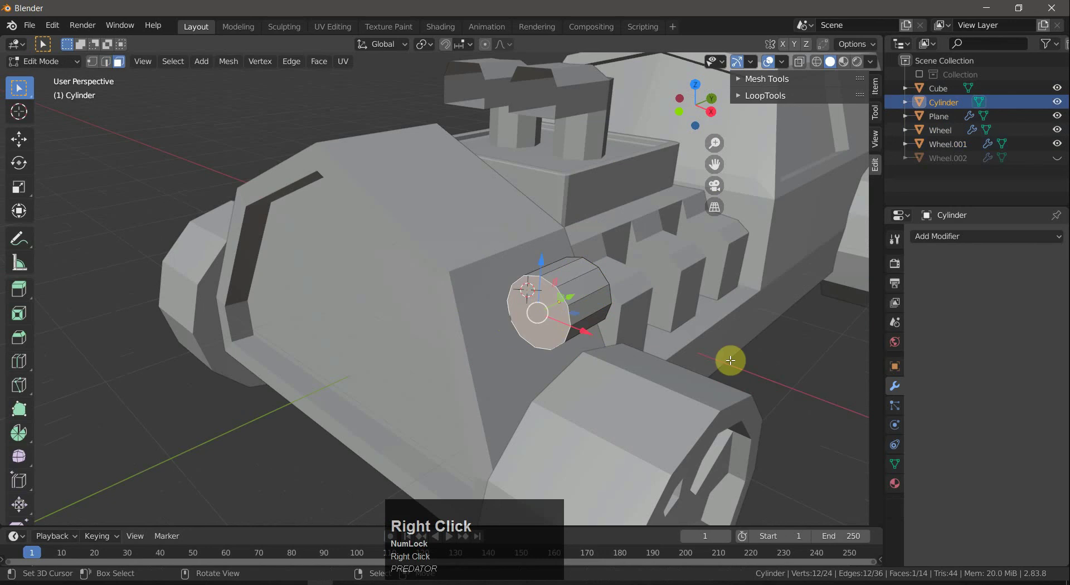
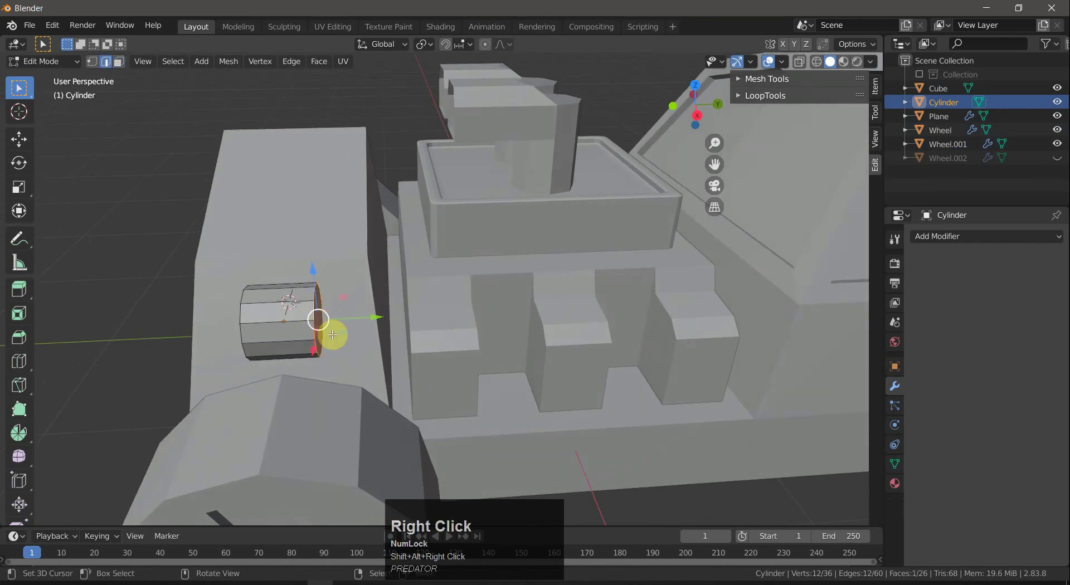
Bevel the cylinder's front edge ring to round off the rim and leave Edit Mode.
key(2)
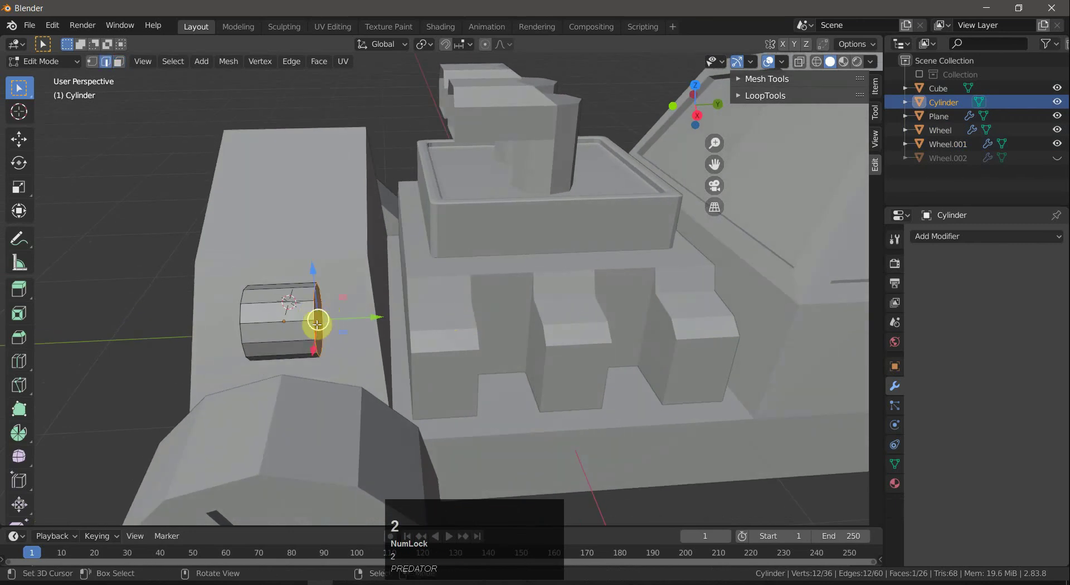
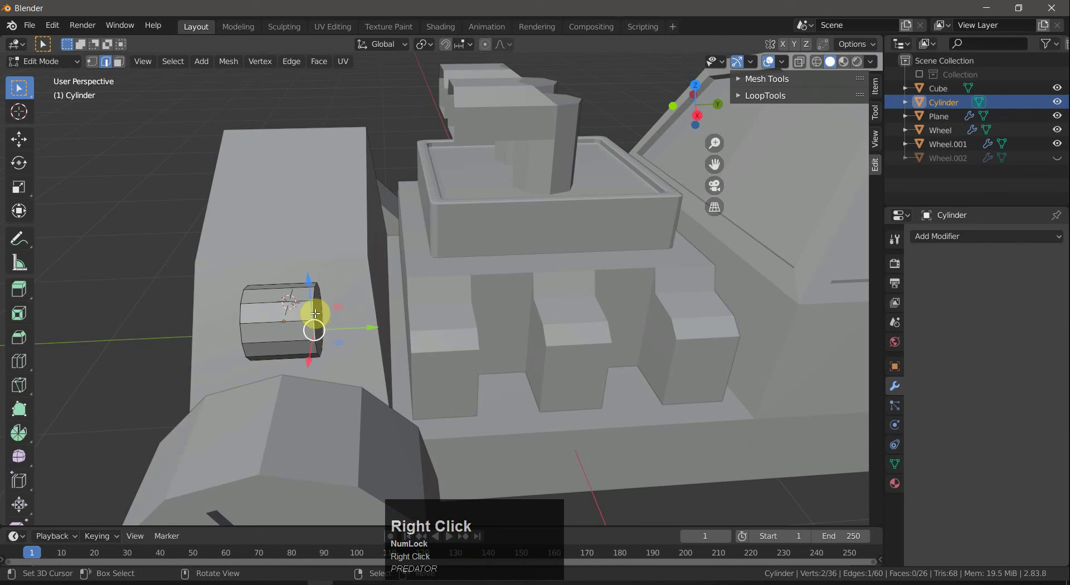
right_click(315, 308)
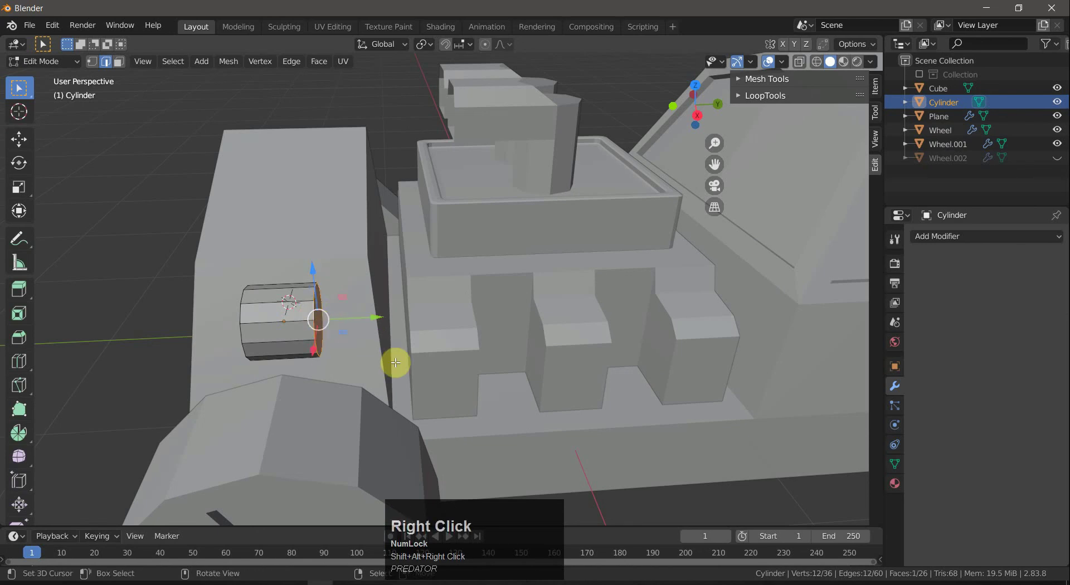
key(ctrl+b)
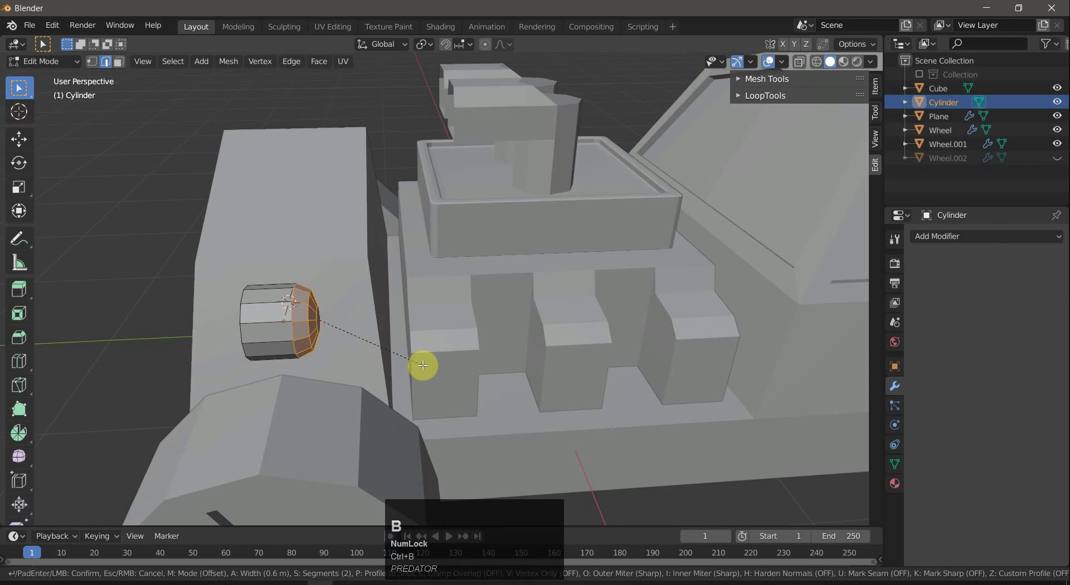
click(424, 363)
key(a)
key(Tab)
Inspect the rounded headlight and reselect it in Object Mode for a modifier.
click(490, 421)
scroll(down, 3)
drag(606, 420, 613, 415)
key(a)
key(a)
right_click(519, 321)
click(933, 242)
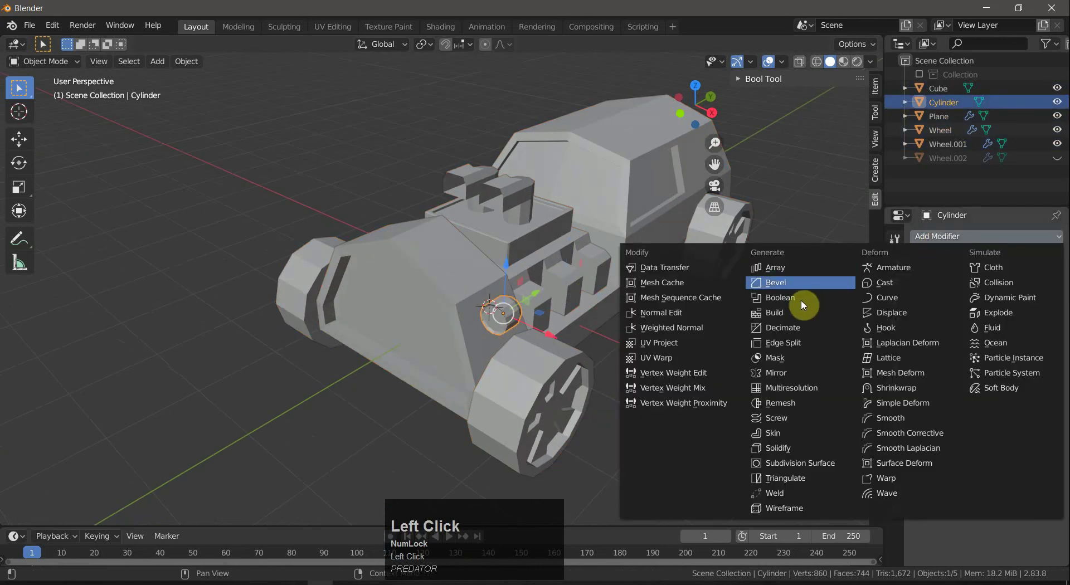
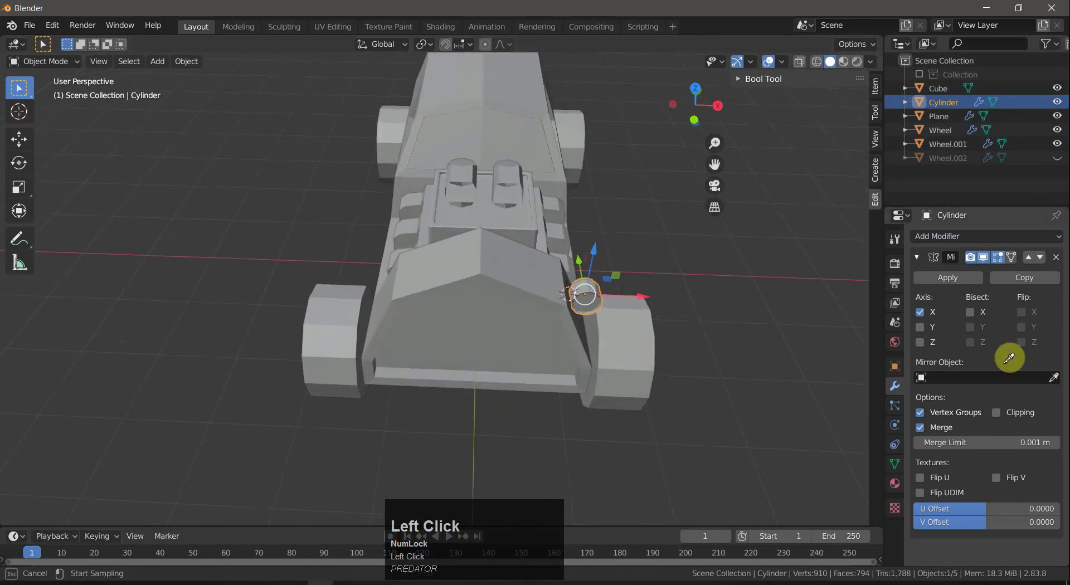
Add a Mirror modifier with Plane as mirror object, duplicating the headlight on the other side.
key(a)
key(a)
click(751, 305)
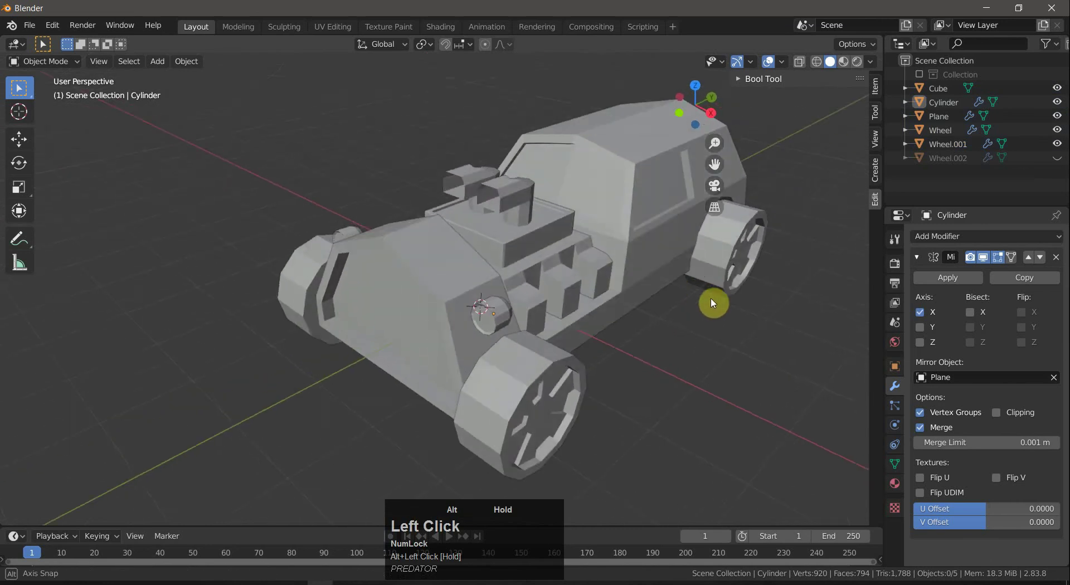
scroll(down, 3)
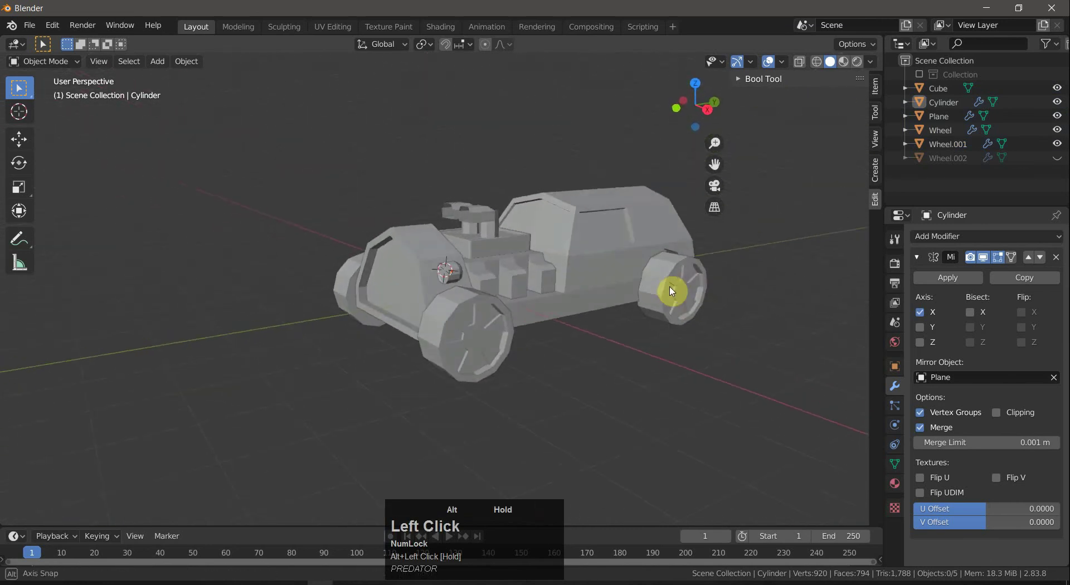
scroll(down, 3)
drag(613, 302, 852, 60)
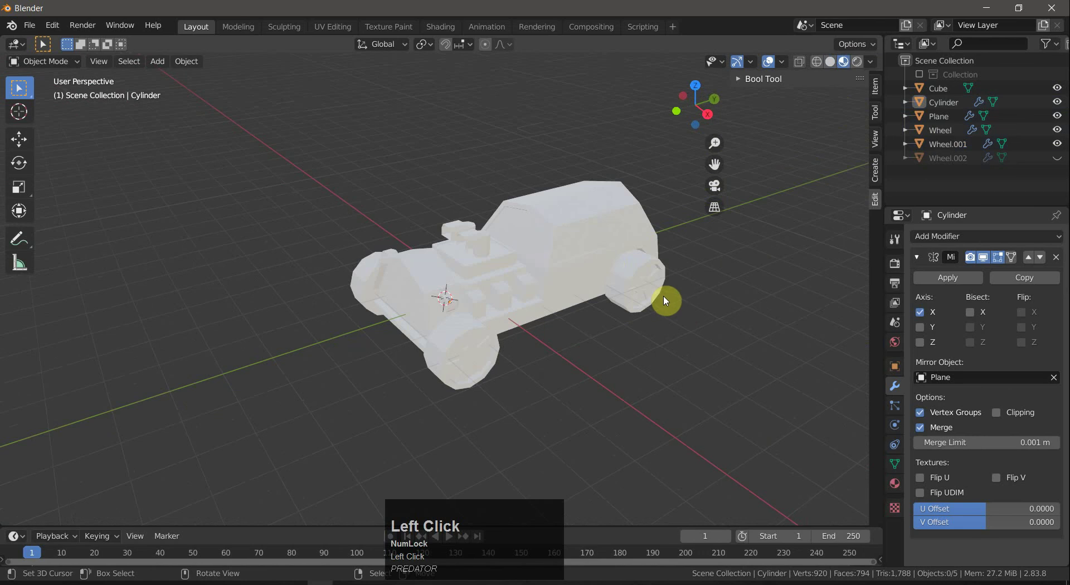
Give the car body Plane a new material renamed 'Black'.
right_click(565, 249)
key(Tab)
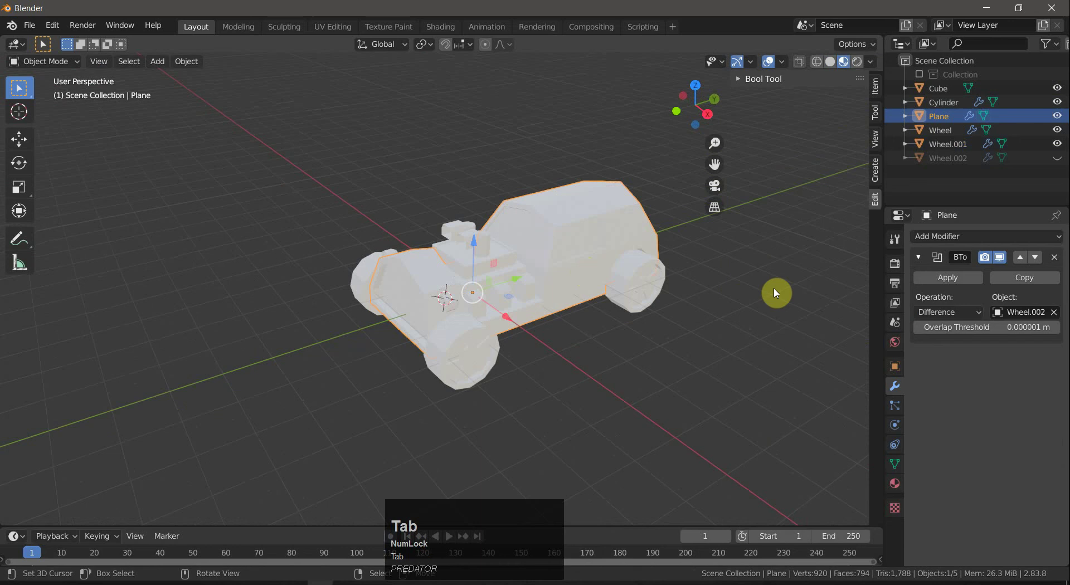
click(895, 478)
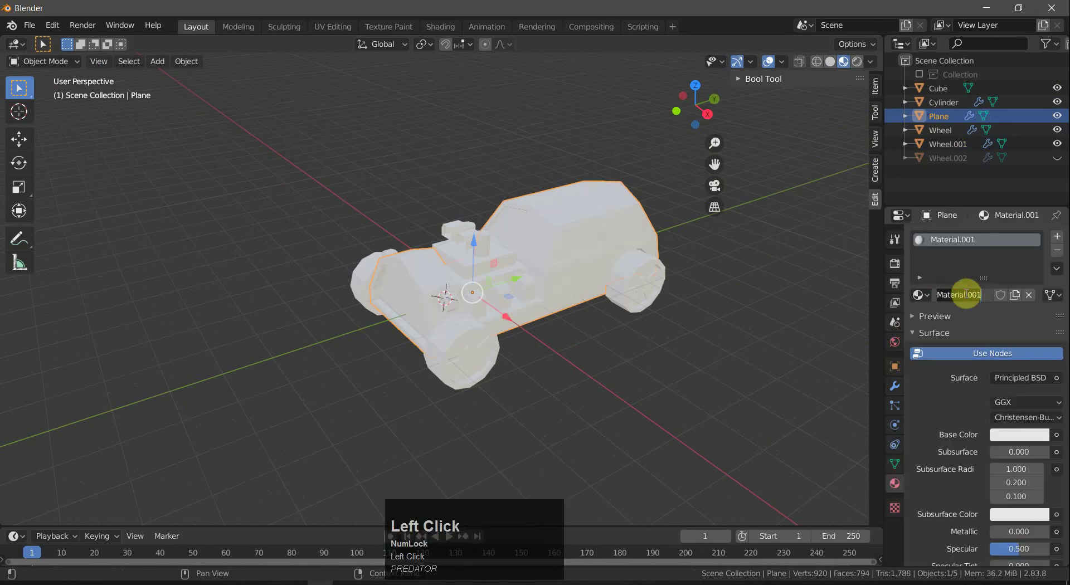
key(shift+b)
key(l)
text(lack)
key(Return)
Set Black's base colour to near-black and enter Edit Mode on the body.
click(1021, 437)
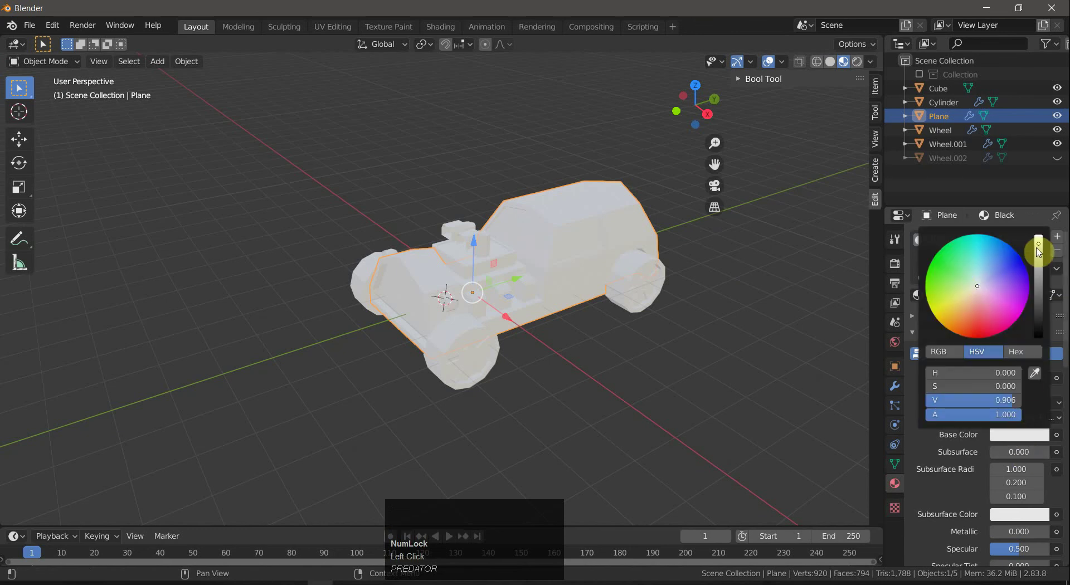
drag(1041, 247, 636, 326)
key(Tab)
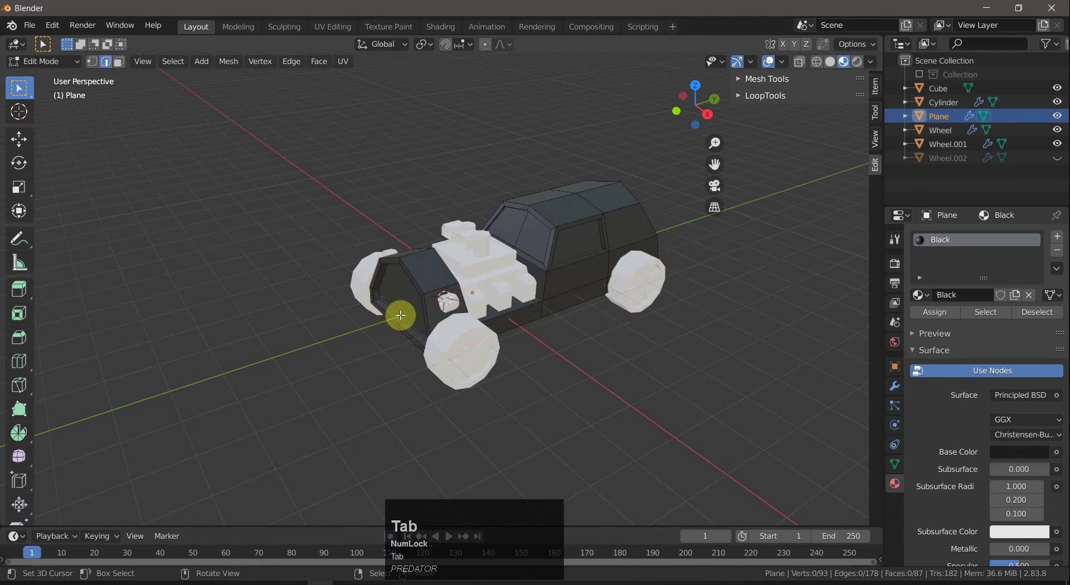
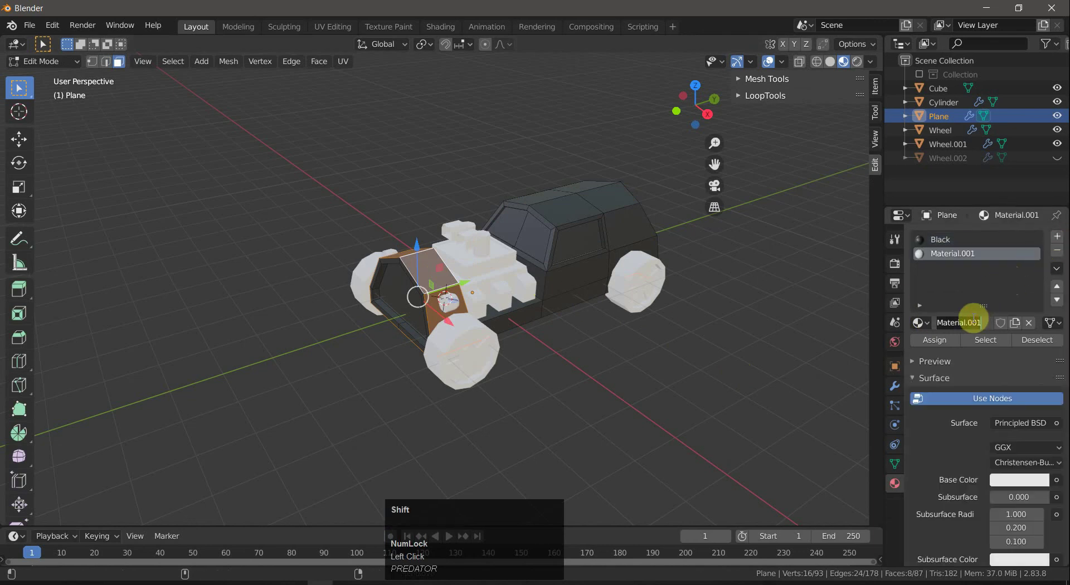
Rename the second material slot to 'Orange' and set its base colour to orange.
key(shift+o)
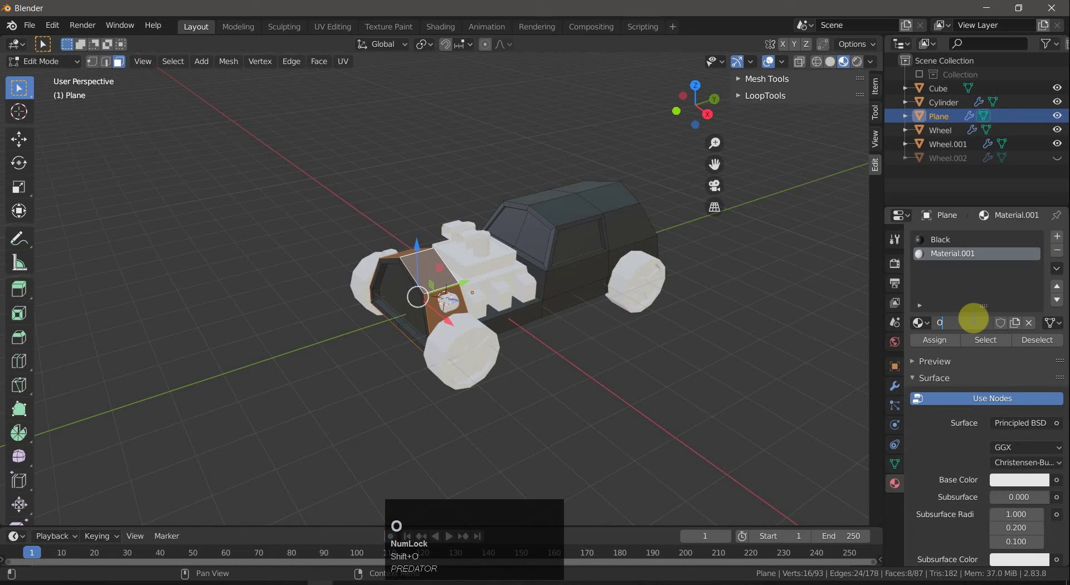
key(r)
text(range)
key(Return)
drag(1030, 486, 921, 344)
key(a)
key(alt+a)
drag(667, 350, 496, 321)
Assign Orange to the front frame faces, keeping the inner frame faces black.
right_click(496, 321)
key(a)
key(a)
right_click(505, 318)
click(582, 360)
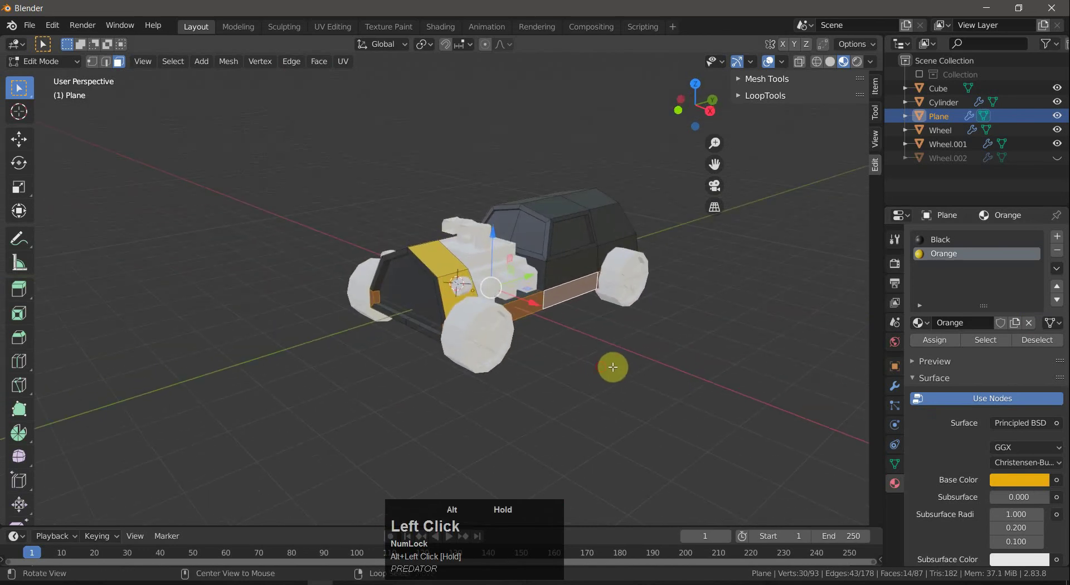
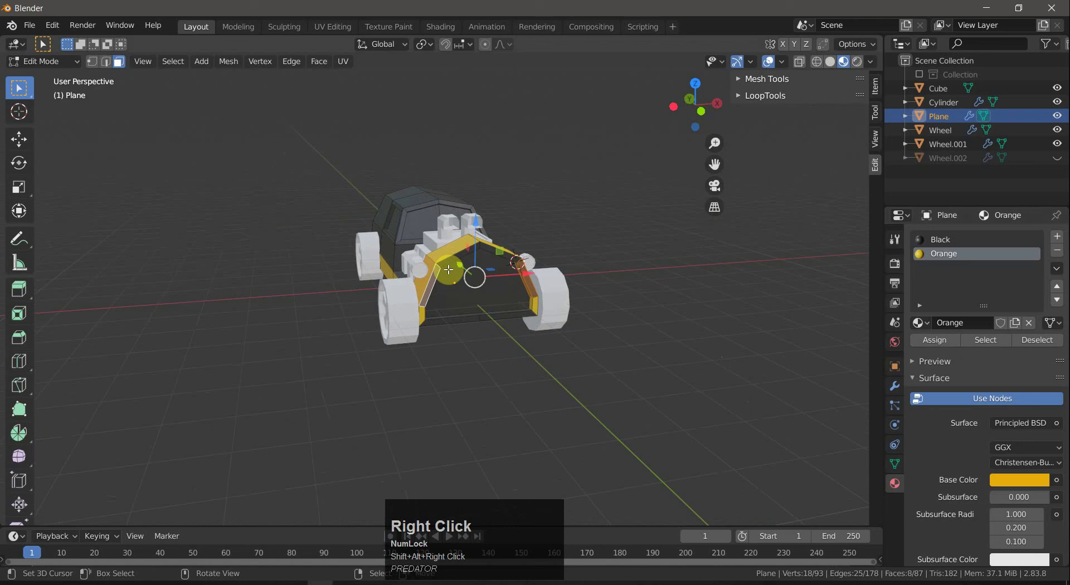
key(a)
key(a)
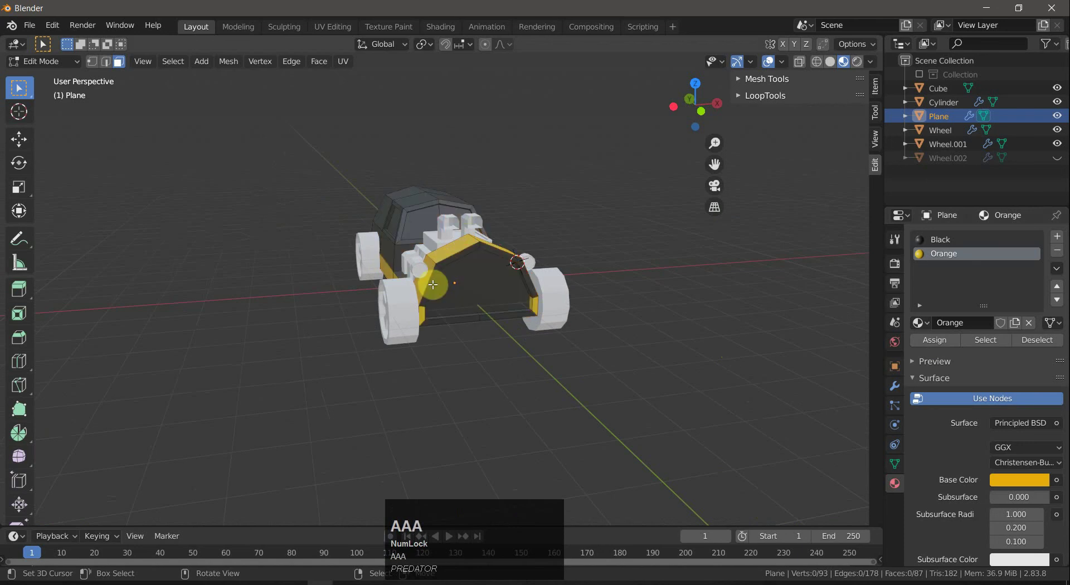
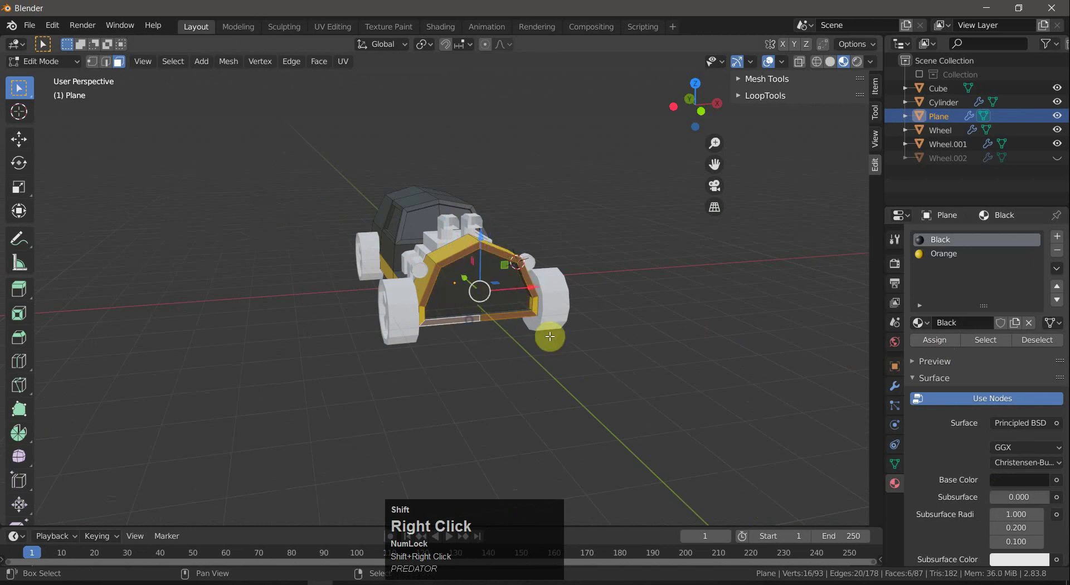
click(956, 261)
Assign Orange to the lower side rail and start selecting the cab roof faces.
key(a)
key(a)
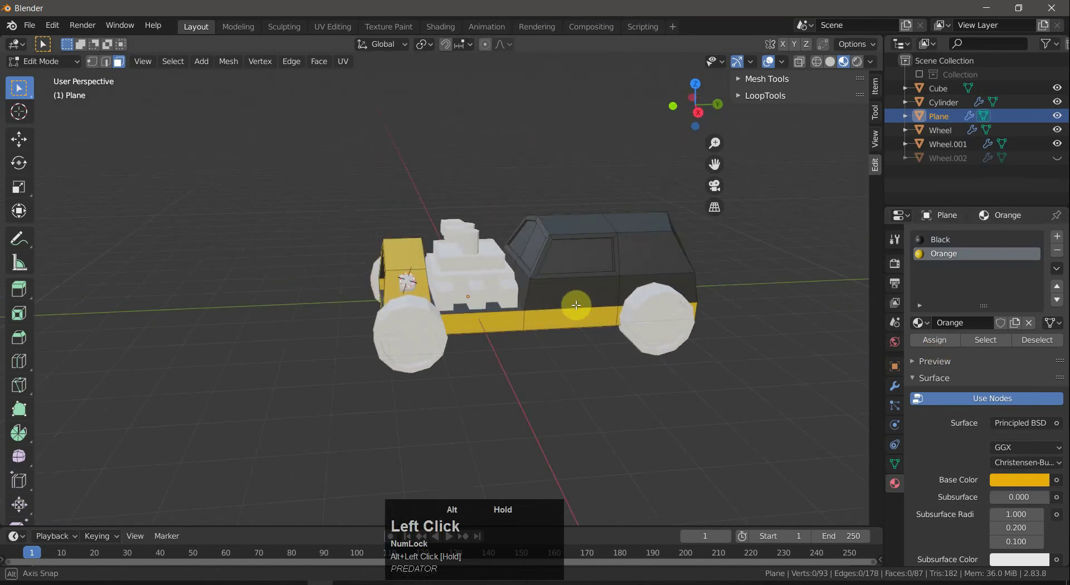
drag(577, 303, 568, 219)
right_click(567, 219)
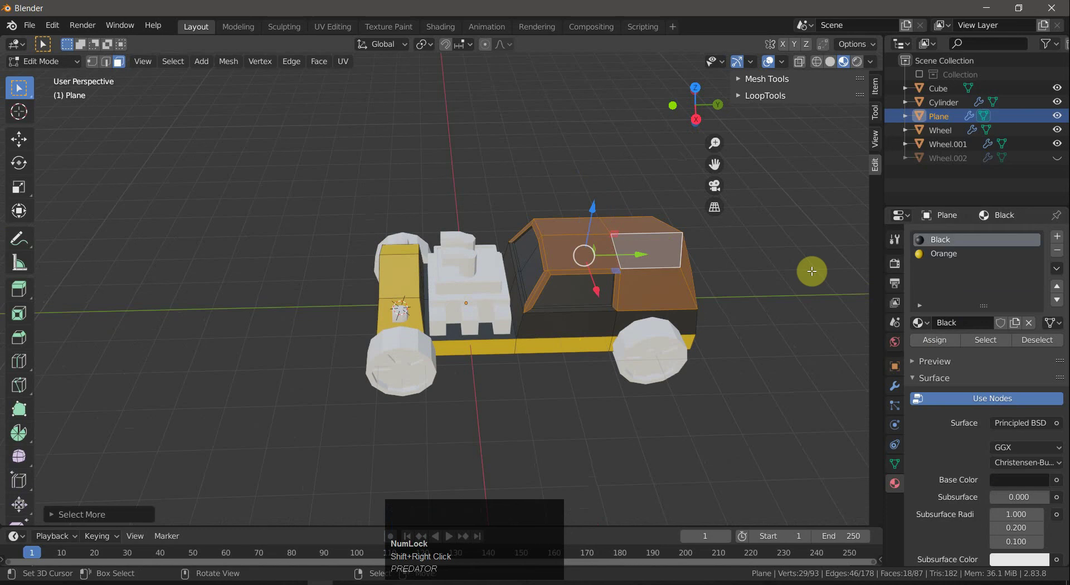
Assign Orange to the whole cab, then undo it so the cab sides stay black.
drag(784, 275, 614, 381)
right_click(614, 381)
drag(750, 365, 376, 424)
right_click(375, 424)
drag(501, 420, 943, 254)
click(943, 255)
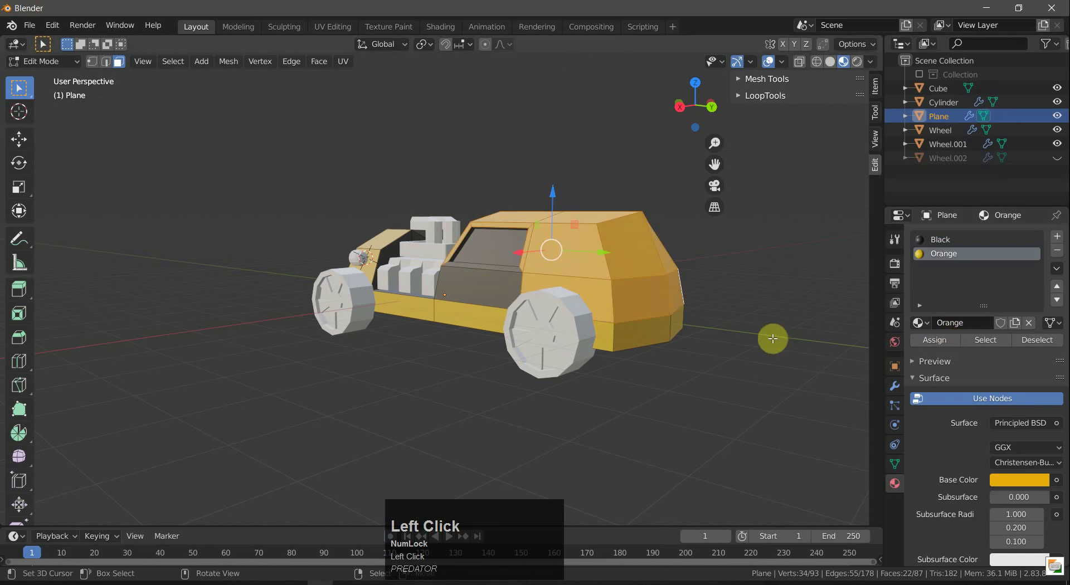
key(a)
key(alt+a)
drag(776, 356, 650, 298)
key(ctrl+z)
key(ctrl+z)
Select only the roof's top edge strip faces and assign them the Orange material.
right_click(708, 303)
right_click(584, 245)
click(693, 297)
right_click(592, 224)
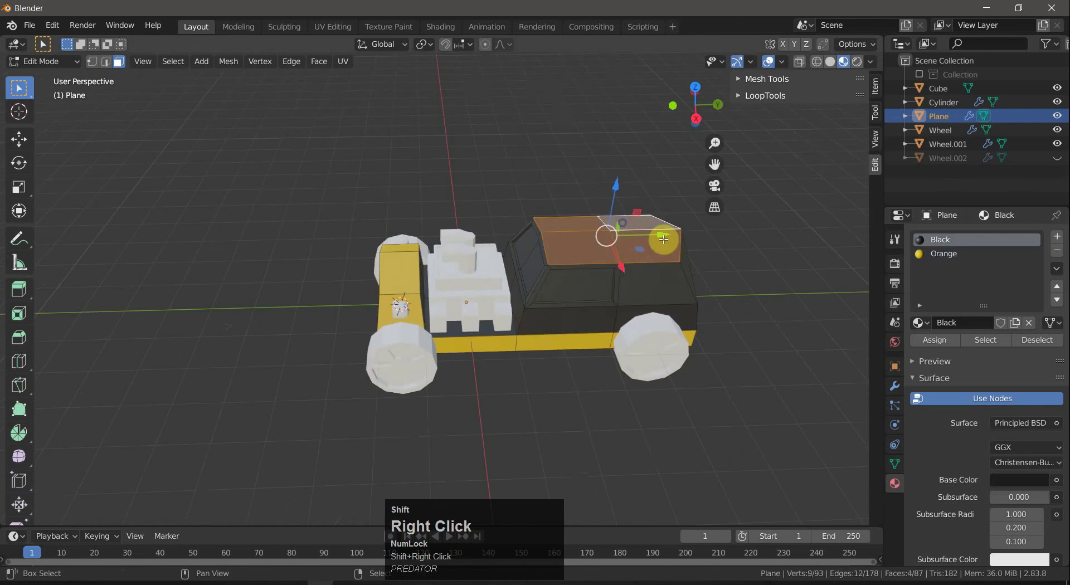
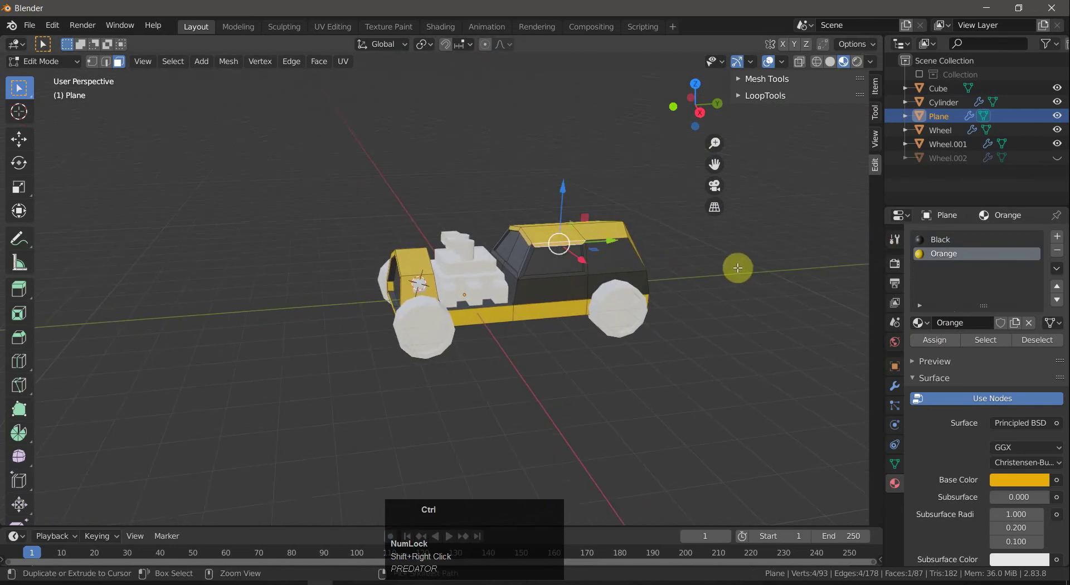
key(ctrl+z)
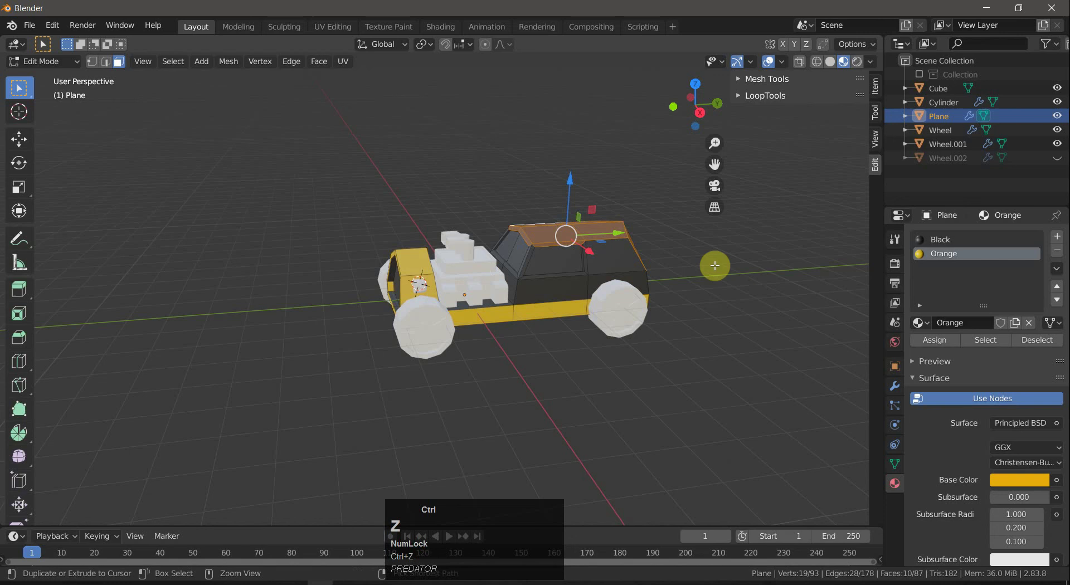
click(705, 275)
right_click(549, 236)
right_click(528, 246)
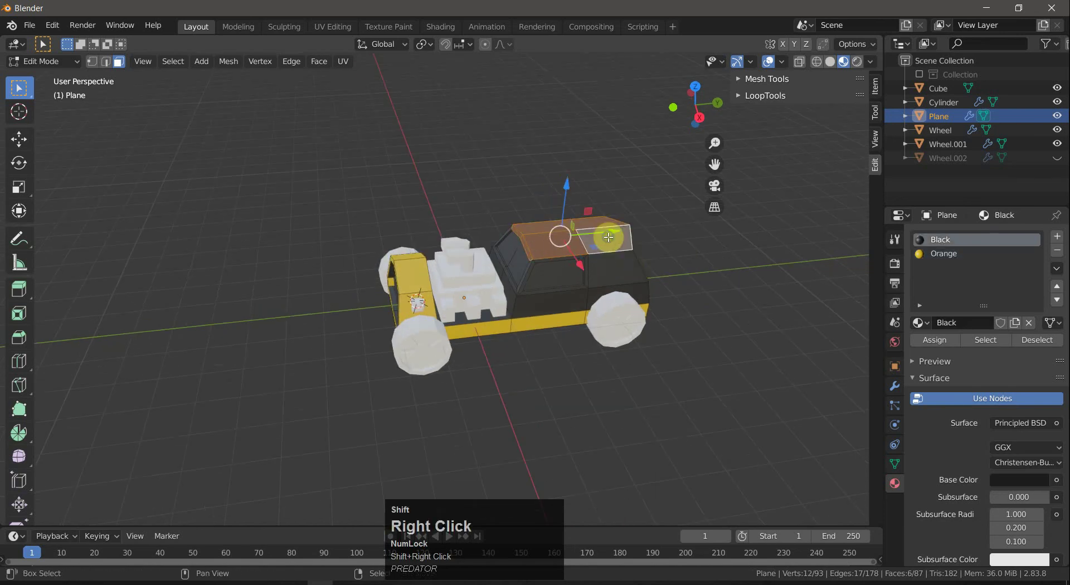
click(947, 257)
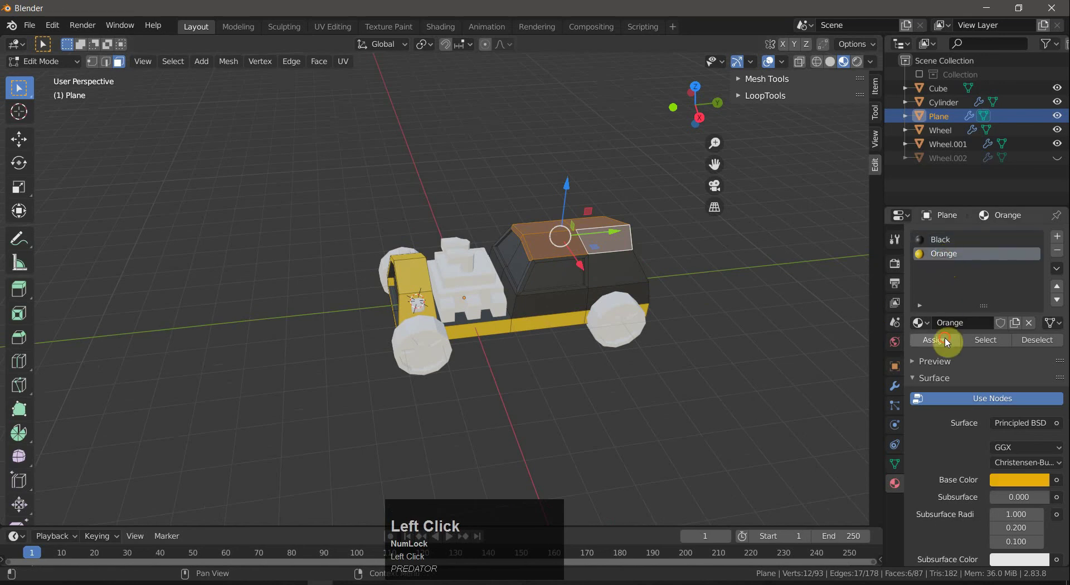
key(a)
Start placing a new loop cut across the cab's side.
key(a)
scroll(up, 3)
drag(674, 296, 621, 290)
right_click(621, 290)
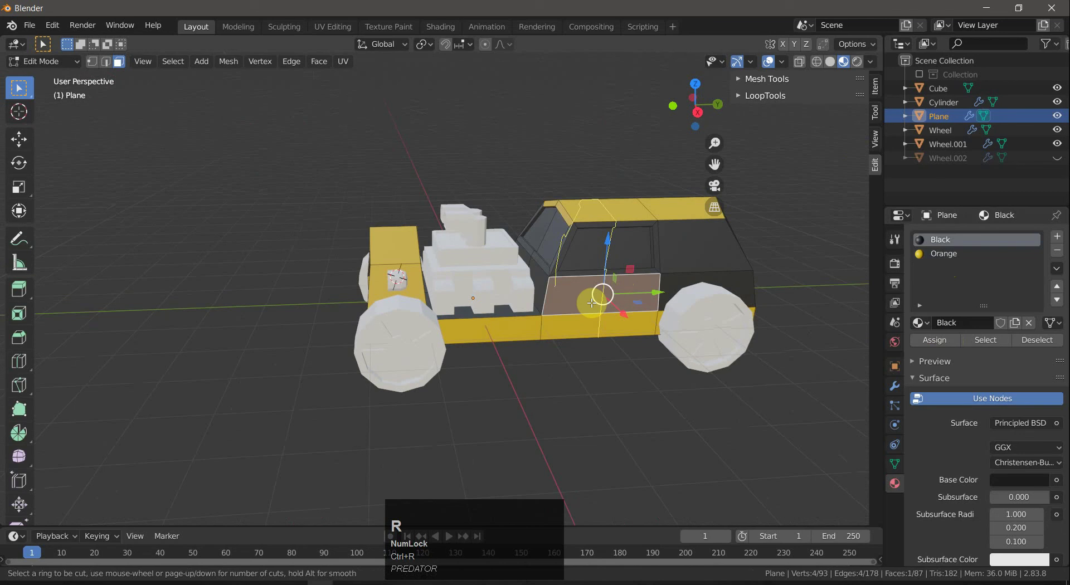
Try extra loop cuts across the cab side, then cancel them.
key(ctrl+r)
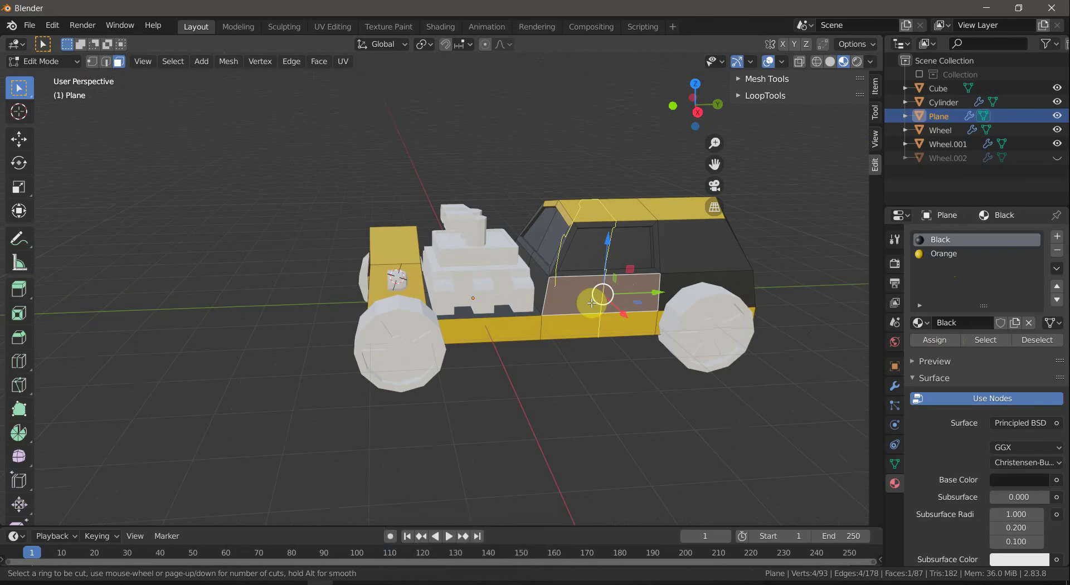
scroll(up, 3)
scroll(up, 3)
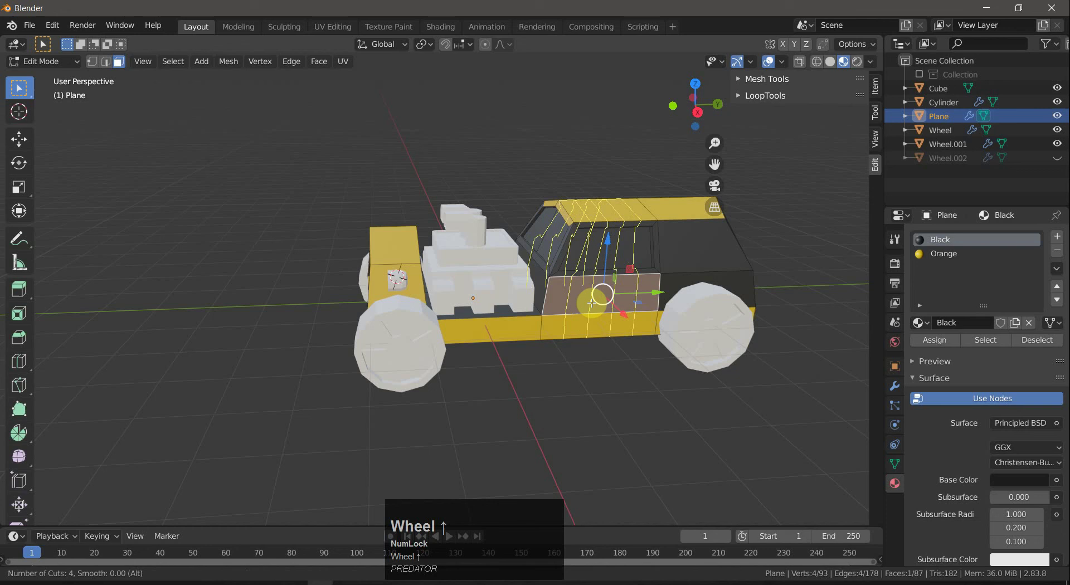
scroll(up, 3)
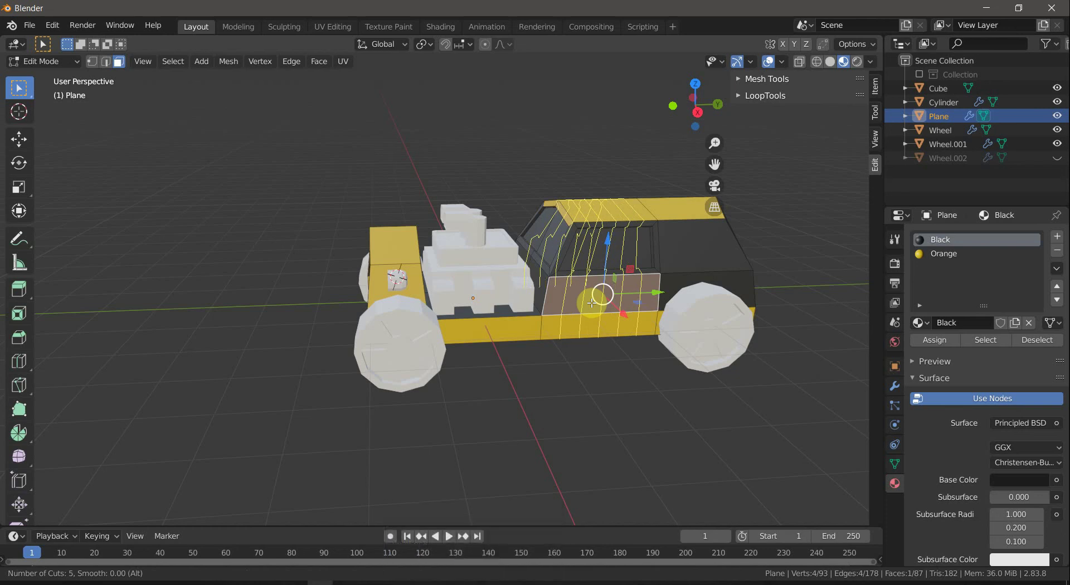
right_click(592, 300)
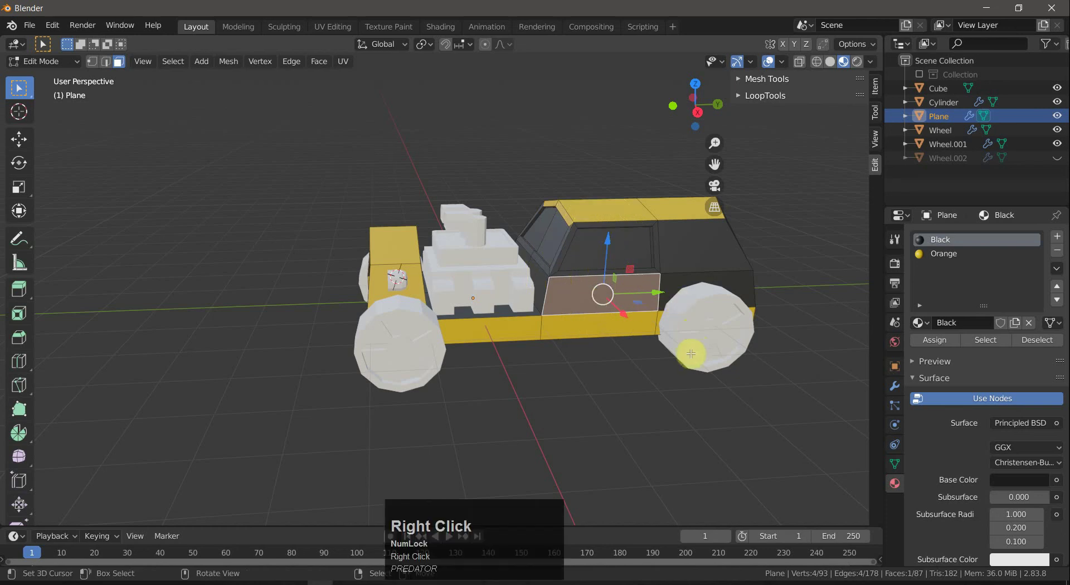
Give the side window face a light-blue Glass material with roughness 0.2 and metallic 0.5.
right_click(624, 250)
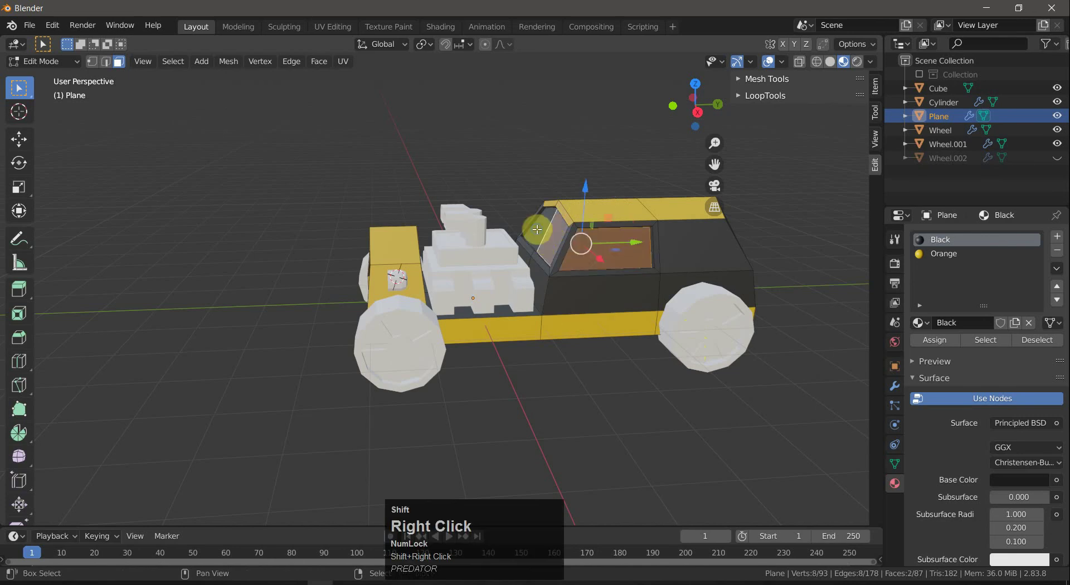
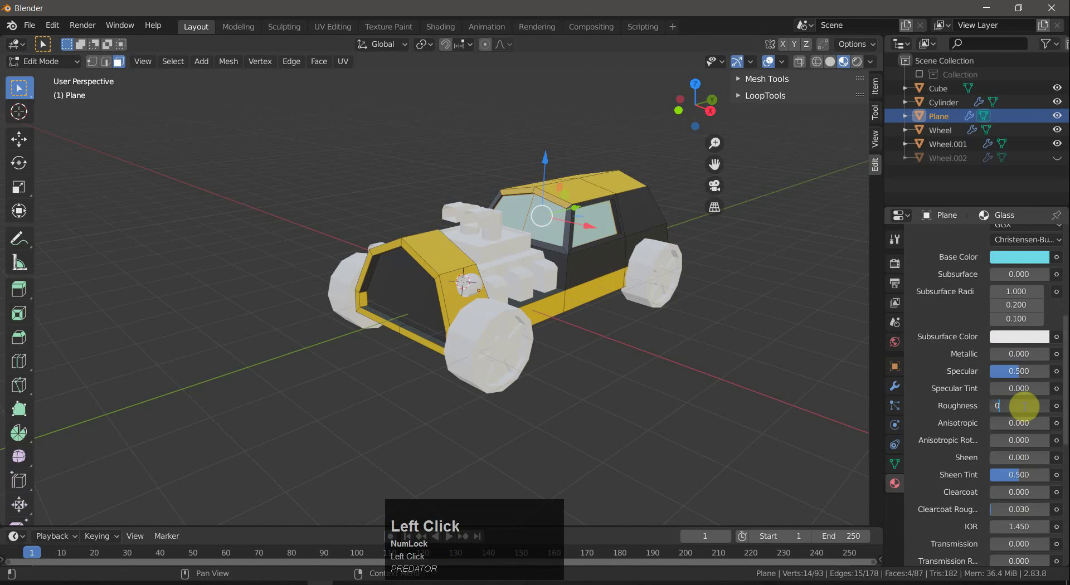
key(Return)
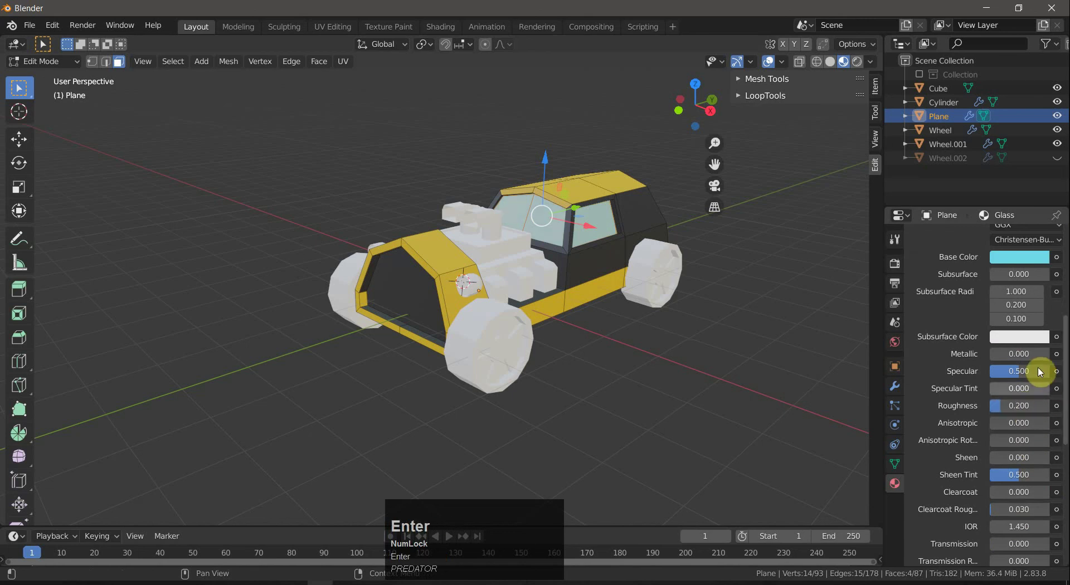
click(1021, 361)
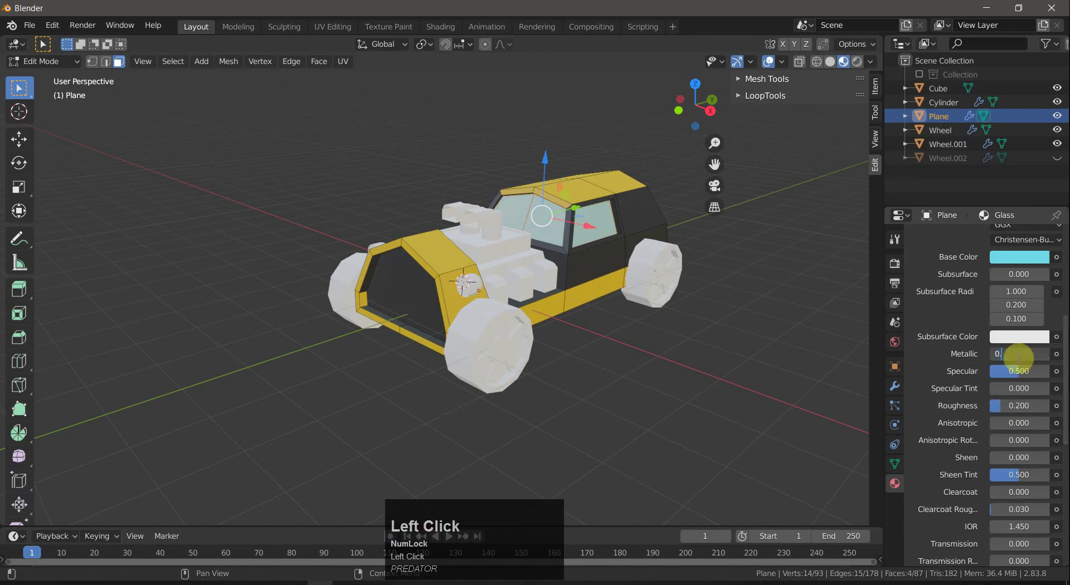
key(Return)
scroll(up, 3)
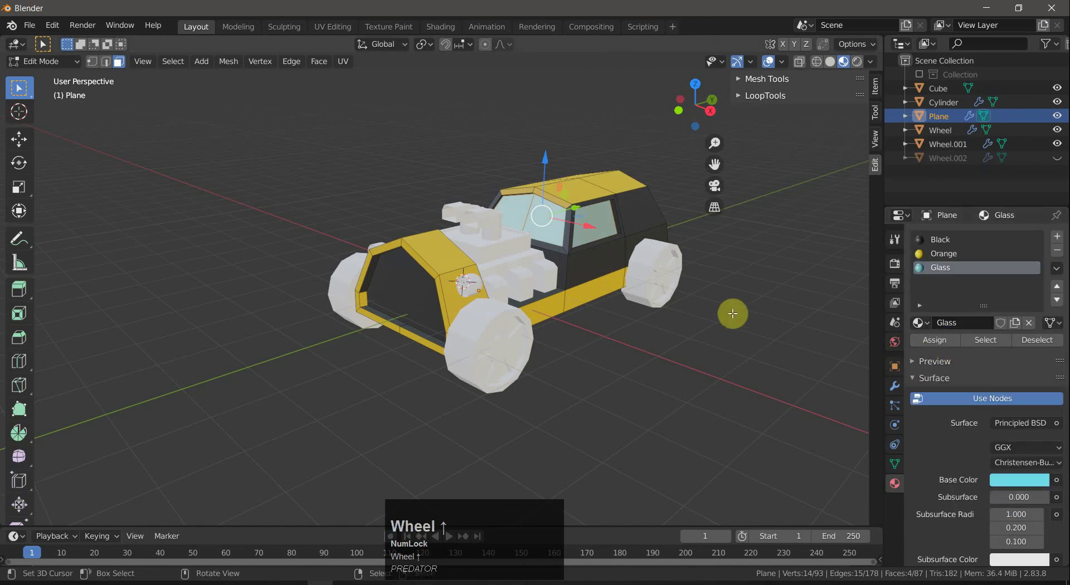
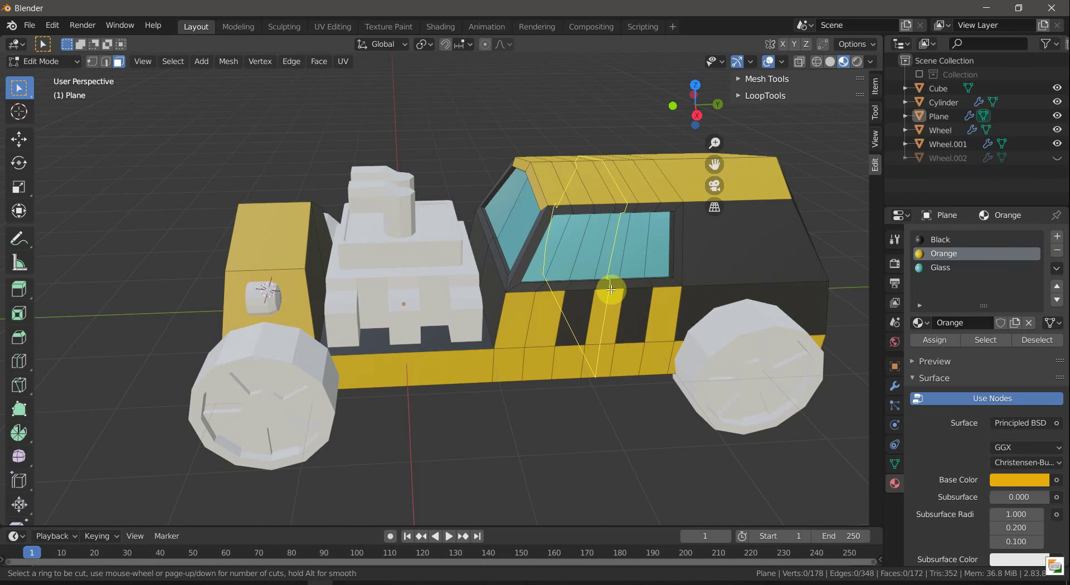
Cut the cab's lower side into strips and assign Orange and Black to form the door panel.
right_click(612, 287)
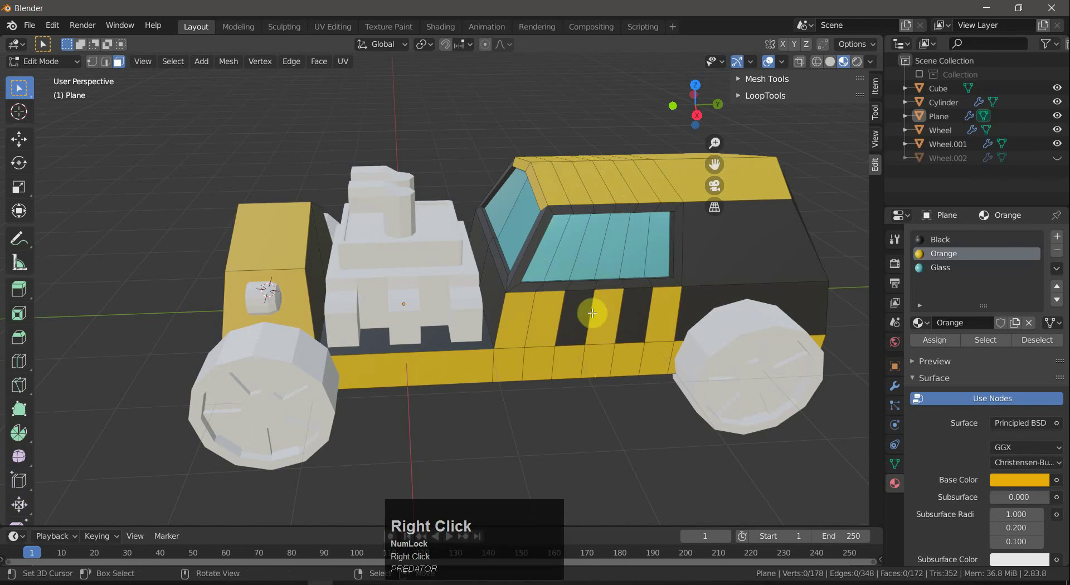
right_click(593, 311)
key(a)
key(a)
key(2)
right_click(591, 316)
key(g)
key(g)
click(572, 318)
key(a)
key(a)
Slide the door's front, rear and lower edges to shape the orange-outlined door.
right_click(622, 320)
key(g)
key(g)
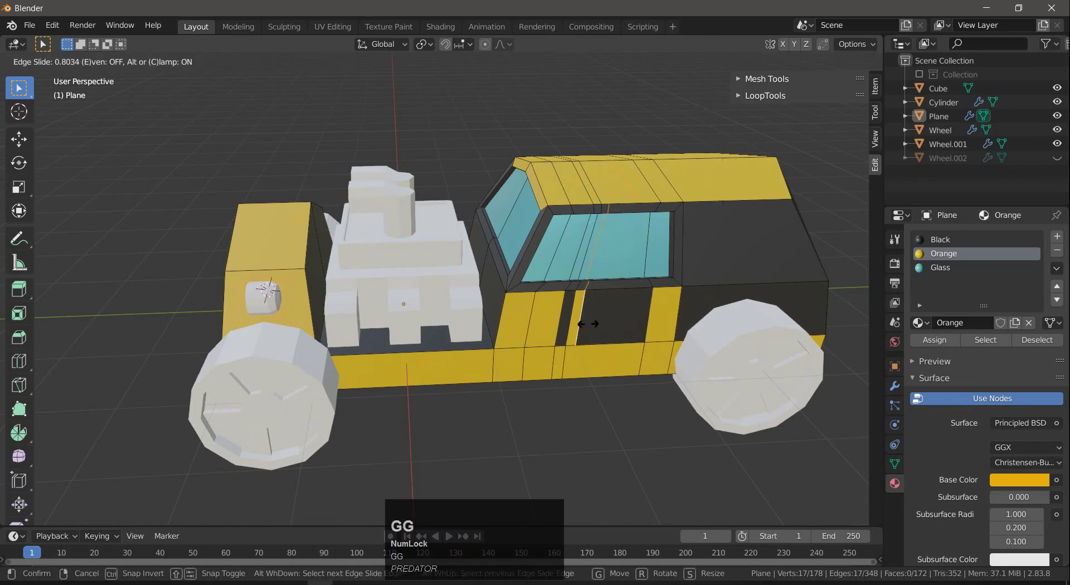
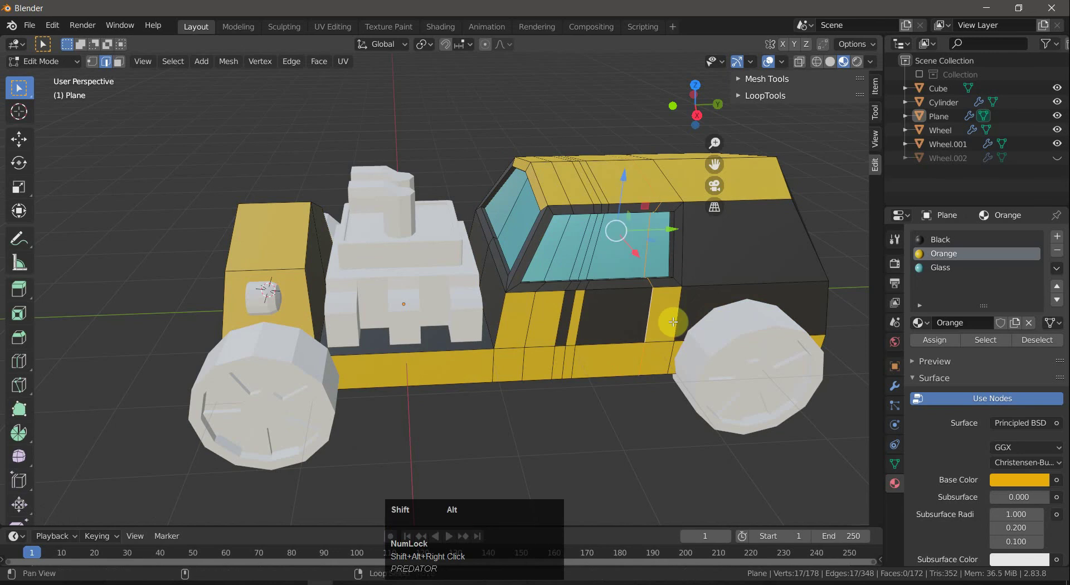
right_click(680, 323)
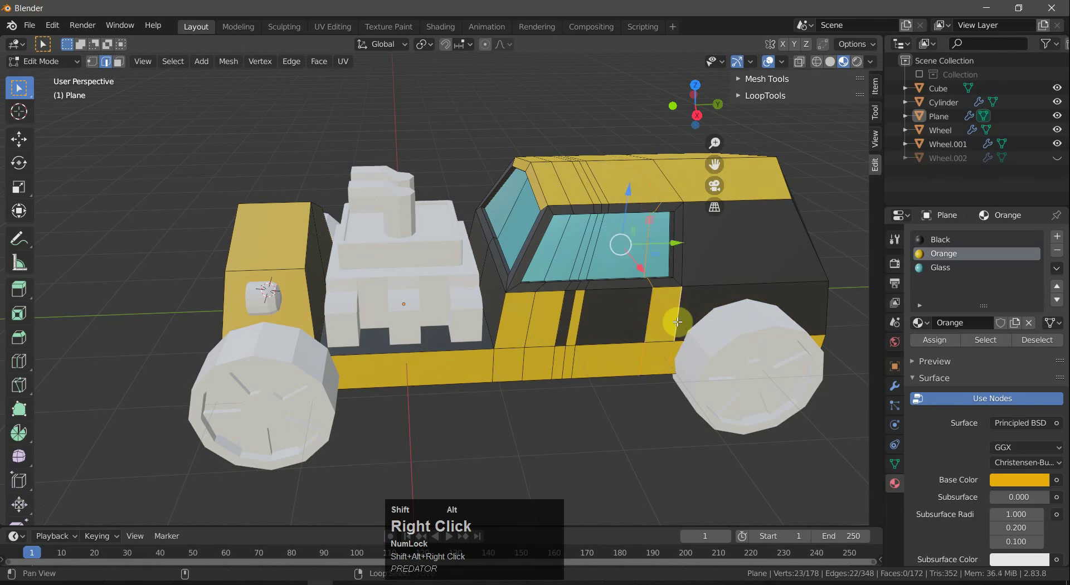
key(g)
key(g)
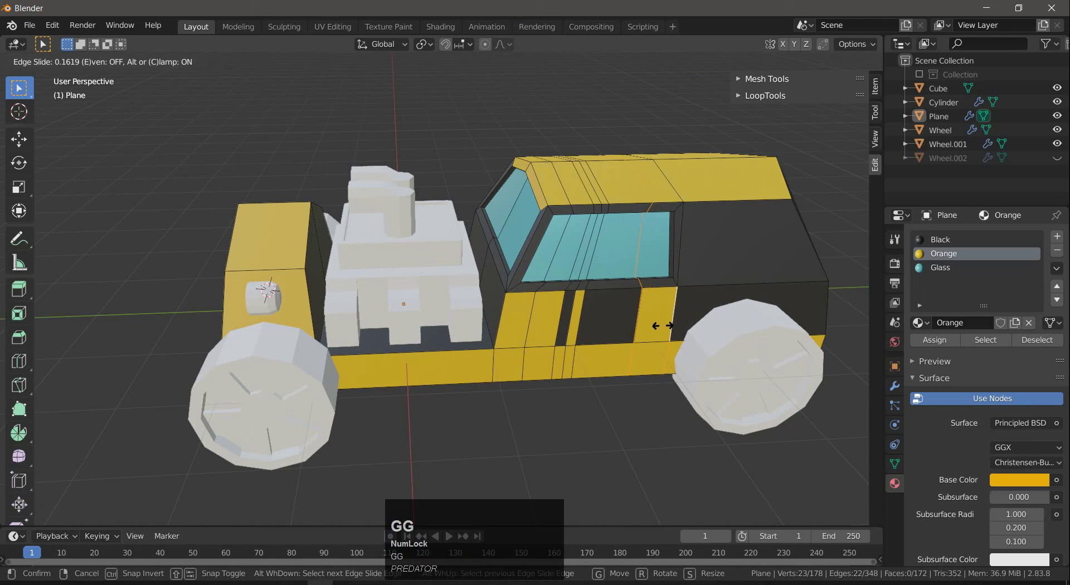
right_click(658, 325)
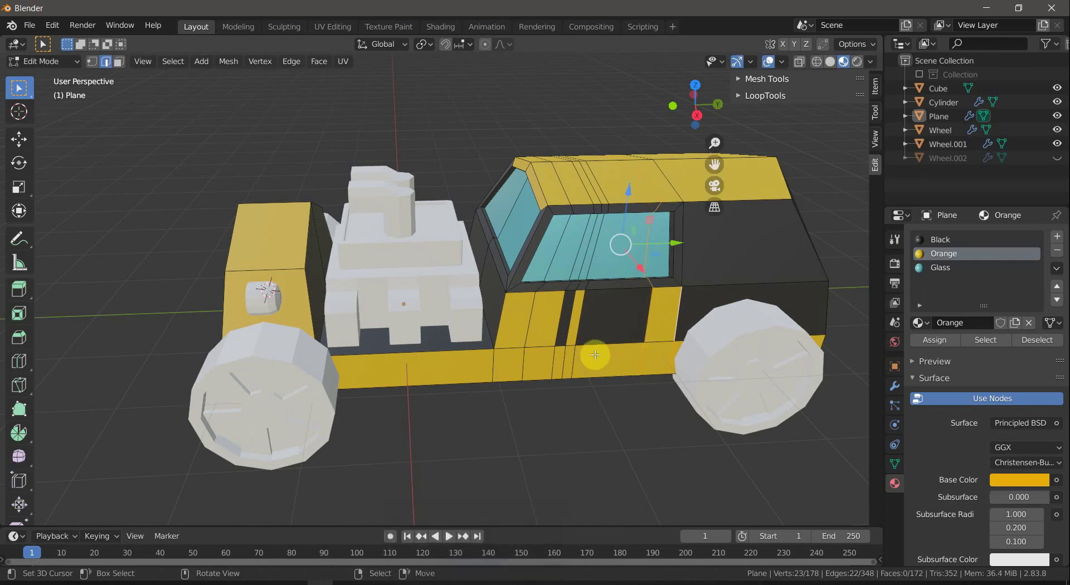
key(a)
key(a)
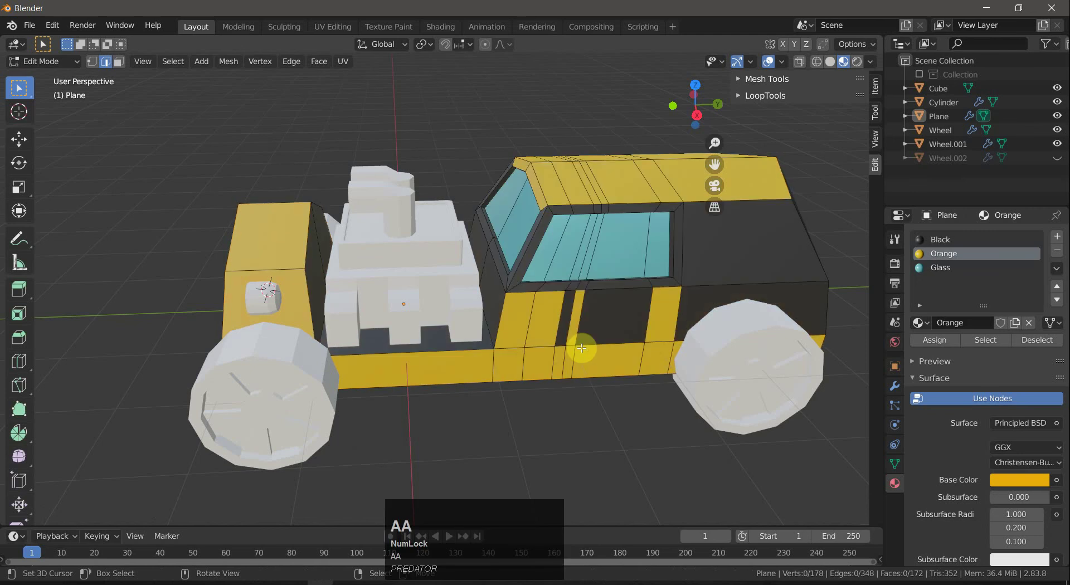
Return the body to Object Mode and view the car from the front corner.
key(Tab)
scroll(down, 3)
drag(532, 354, 519, 337)
scroll(up, 3)
right_click(464, 266)
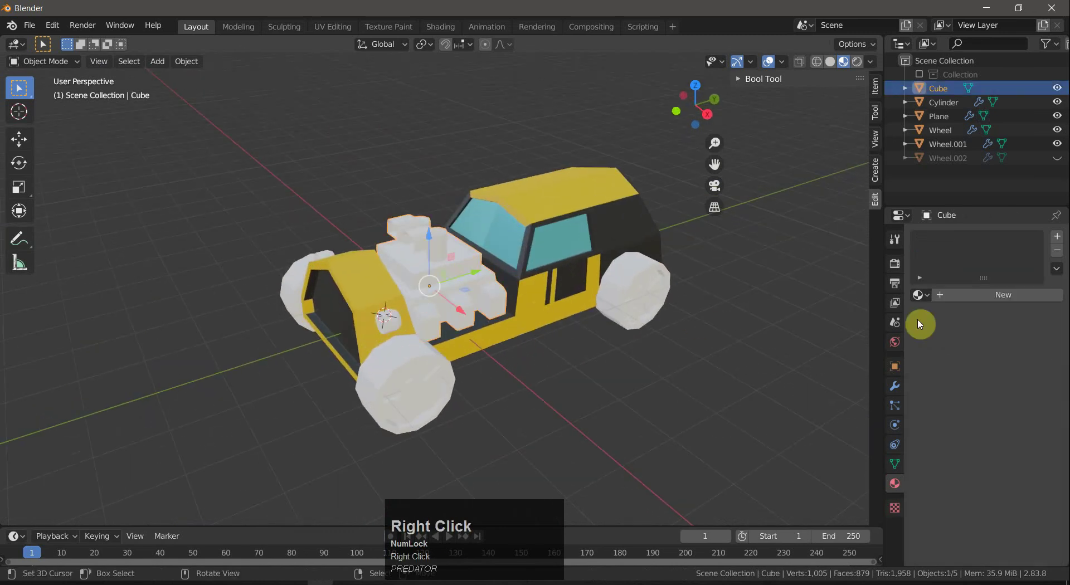
Create a new material on the engine block and name it Engine.
click(963, 295)
key(shift+e)
key(shift+n)
key(g)
text(gine)
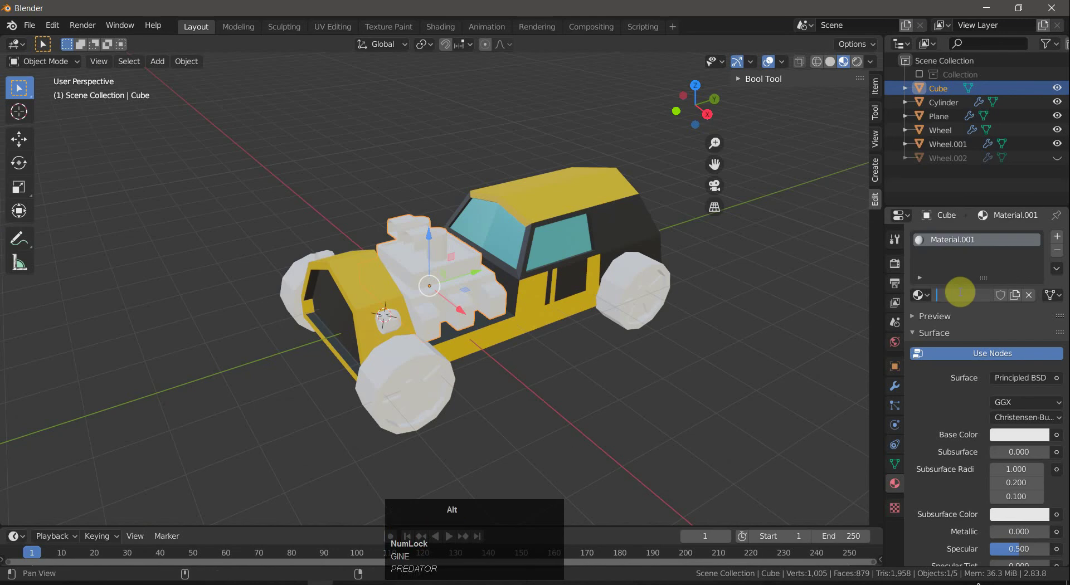
key(shift+e)
text(ngine)
key(Return)
Set Engine's base colour to dark teal with metallic 0.5 and roughness 0.2.
drag(1018, 444, 979, 287)
drag(980, 288, 966, 370)
scroll(down, 3)
click(1027, 334)
key(Return)
click(1023, 387)
key(Return)
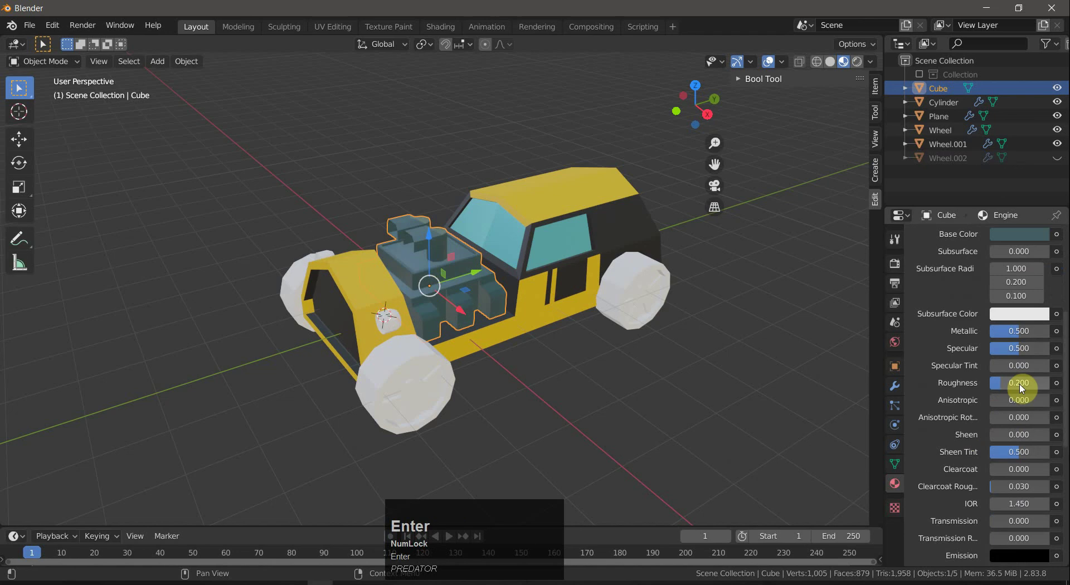
right_click(579, 351)
drag(617, 358, 503, 291)
right_click(503, 292)
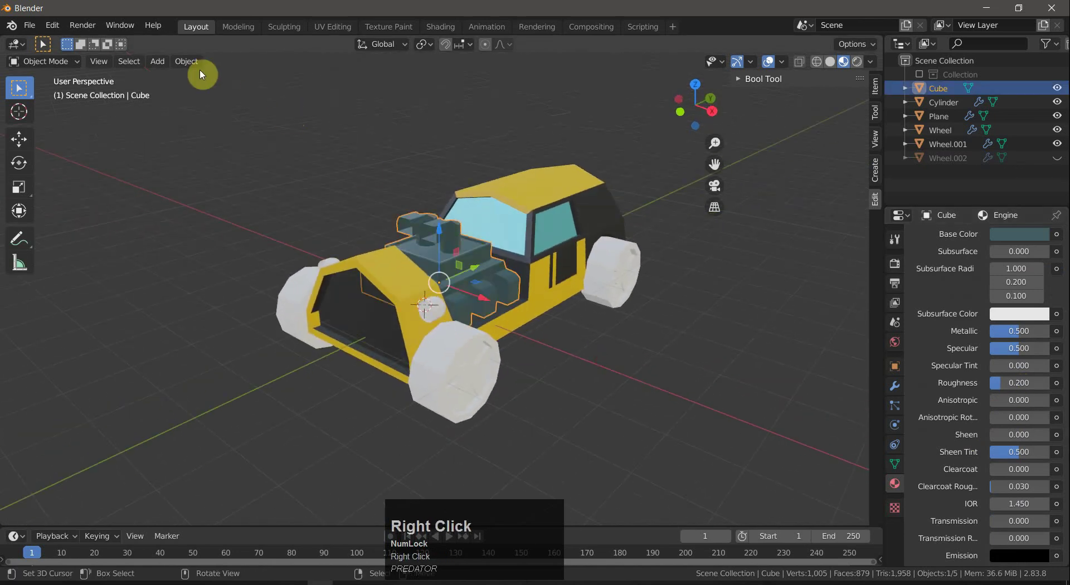
Apply Shade Smooth to the engine block.
click(190, 71)
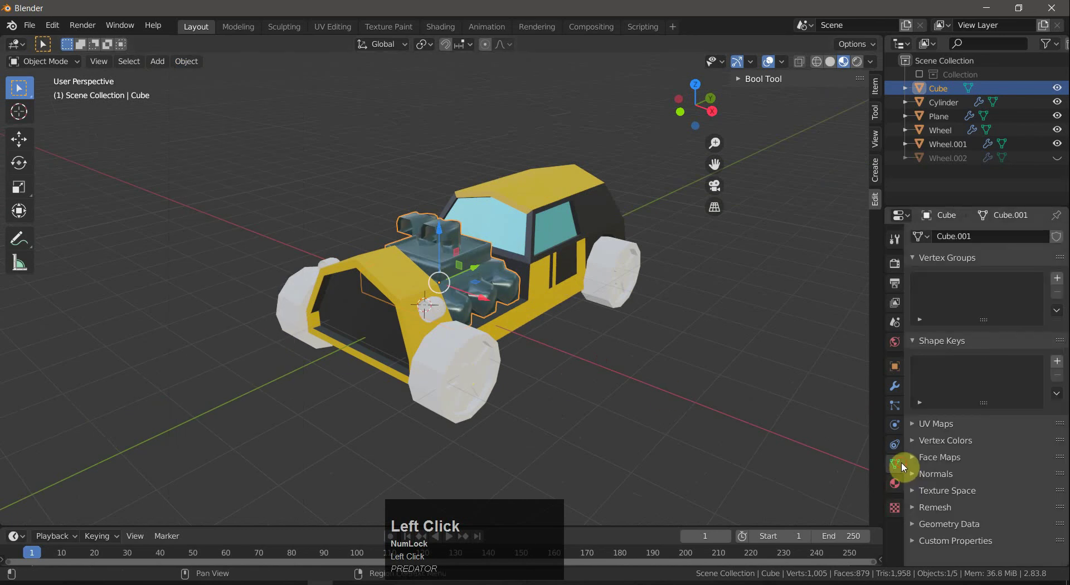
right_click(699, 386)
drag(681, 385, 574, 359)
scroll(down, 3)
Select the front Wheel and give it the existing Black material.
right_click(440, 349)
right_click(608, 302)
right_click(736, 314)
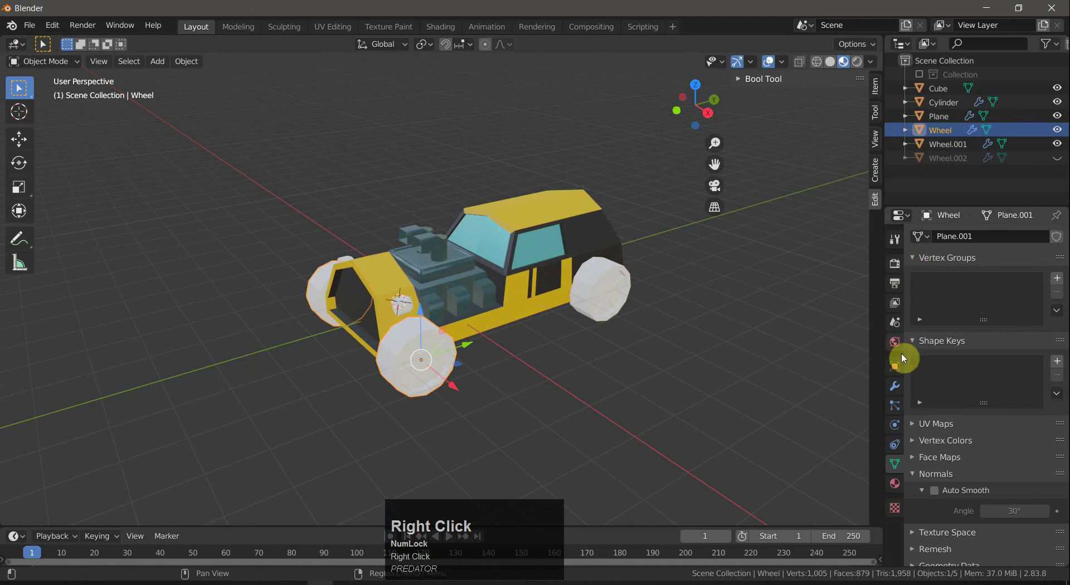
click(900, 481)
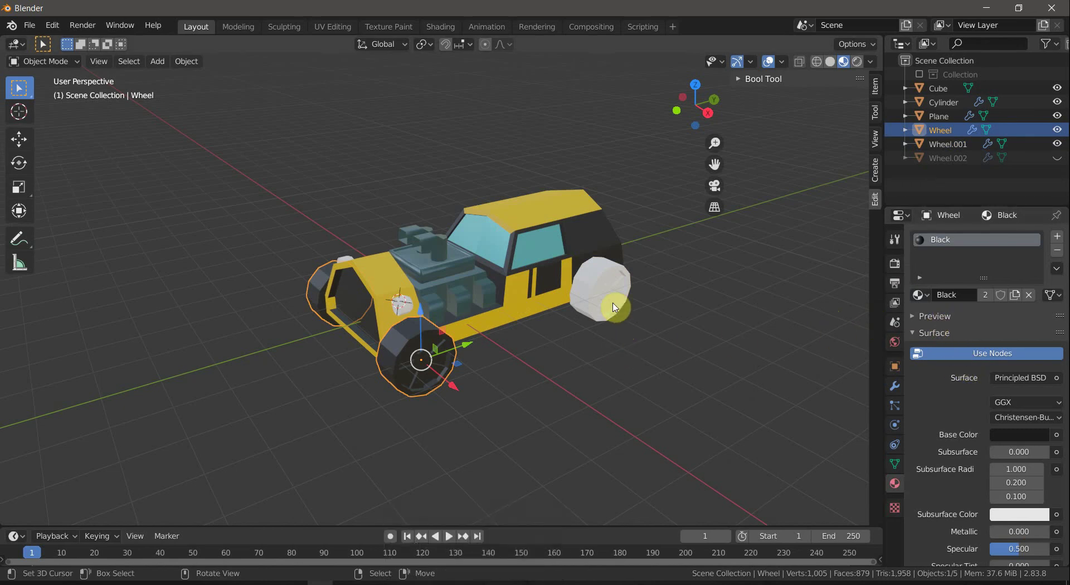
Assign the existing Black material to the rear Wheel.001.
right_click(616, 306)
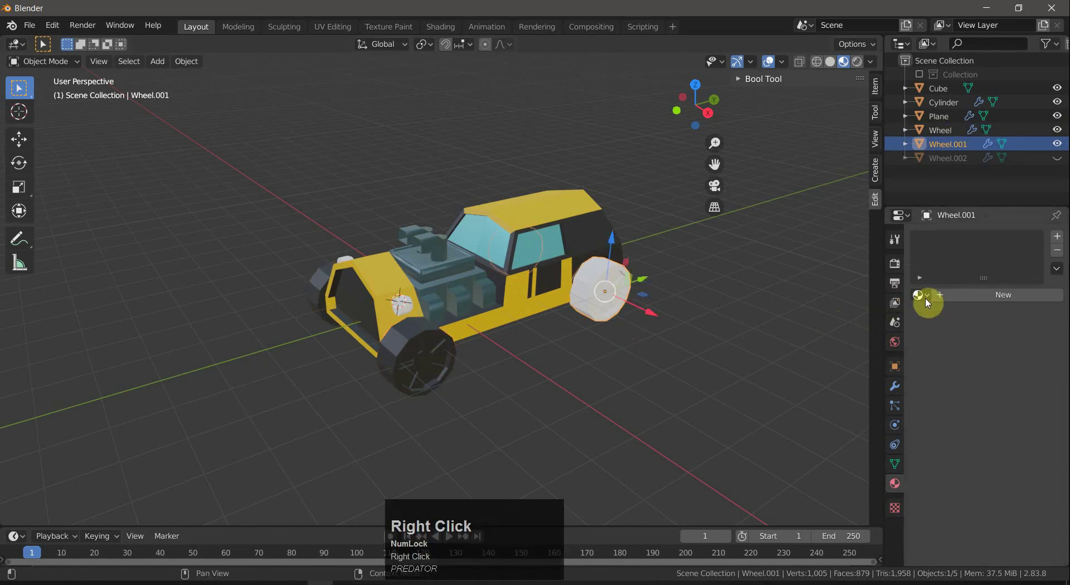
click(928, 301)
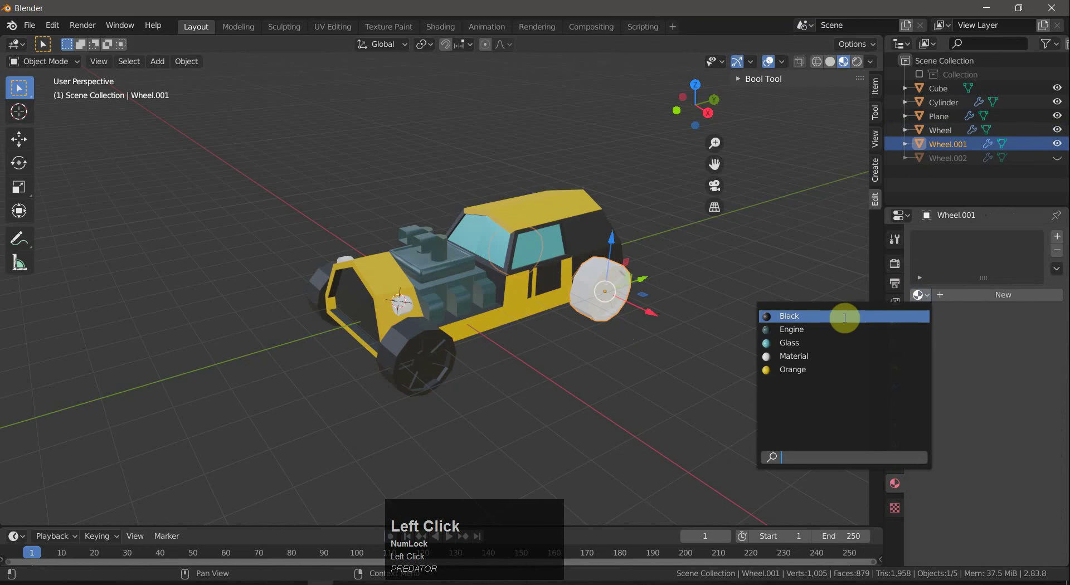
right_click(731, 327)
scroll(up, 3)
Give the rear wheel's hub faces the Engine teal material in a new slot, then return to Object Mode.
key(Tab)
scroll(up, 3)
drag(751, 324, 461, 302)
right_click(460, 302)
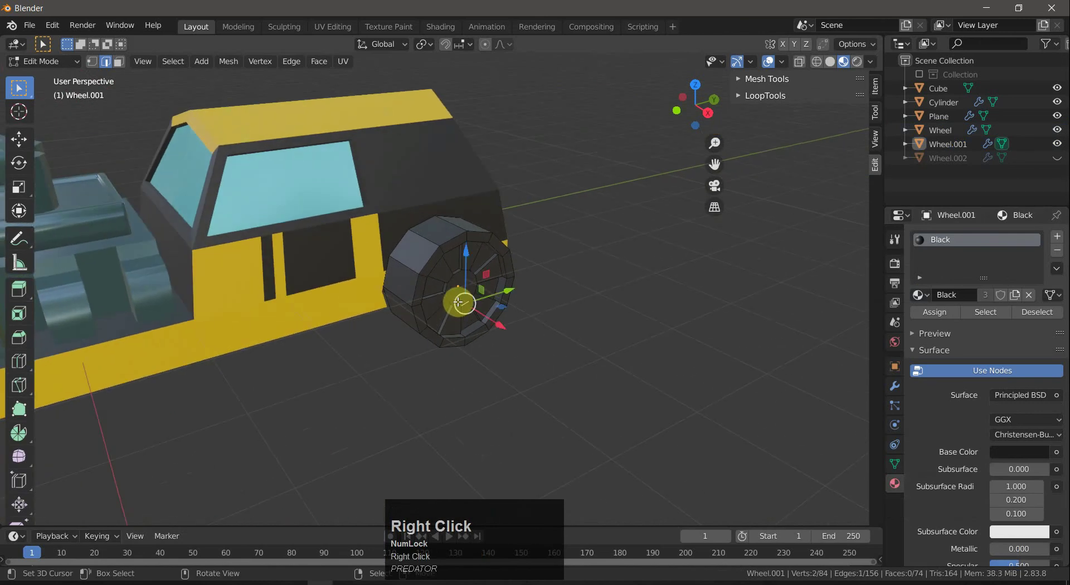
key(3)
right_click(462, 298)
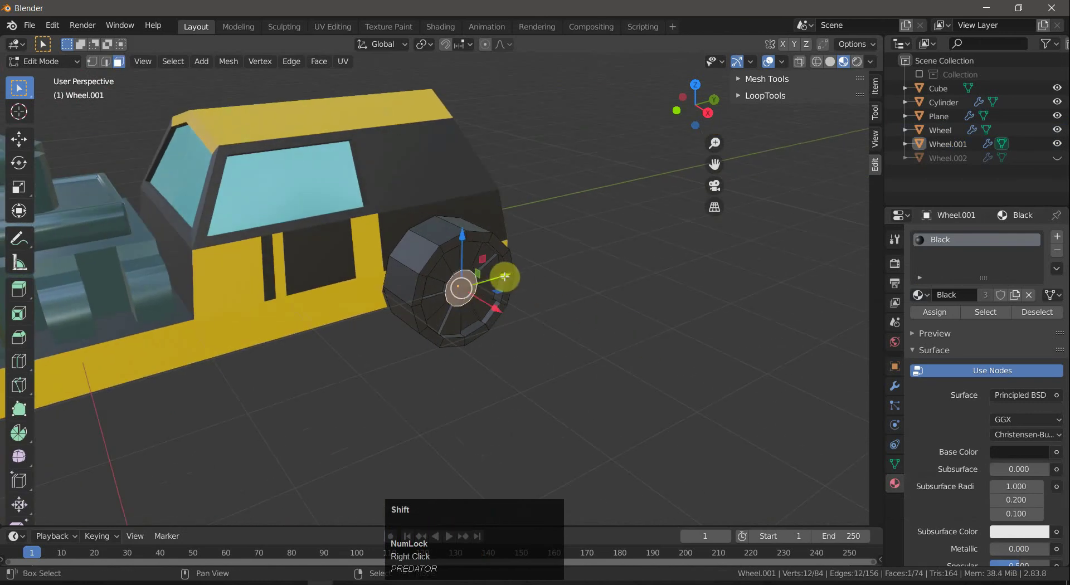
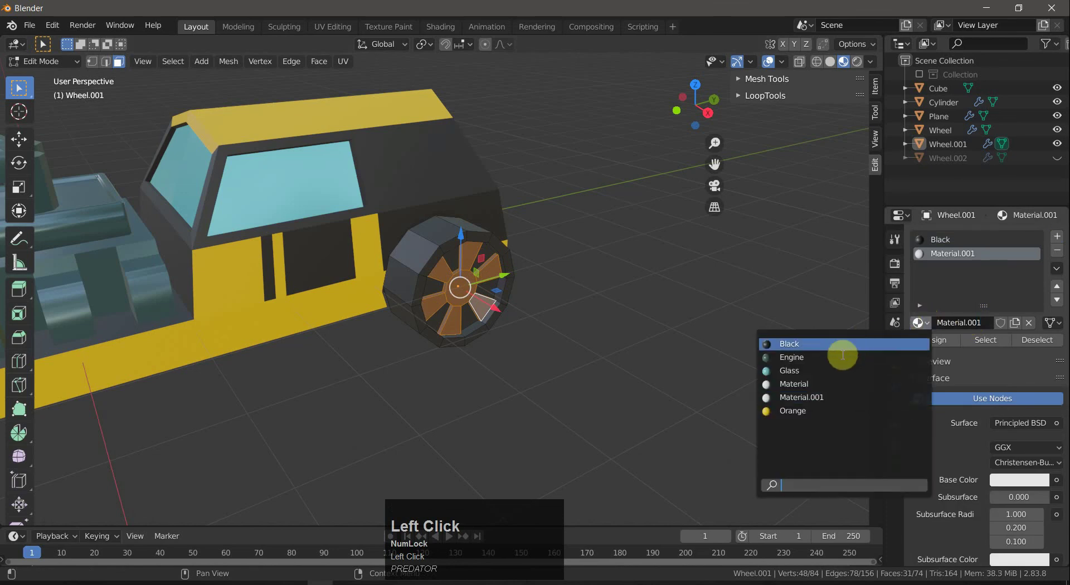
key(Tab)
right_click(569, 306)
scroll(down, 3)
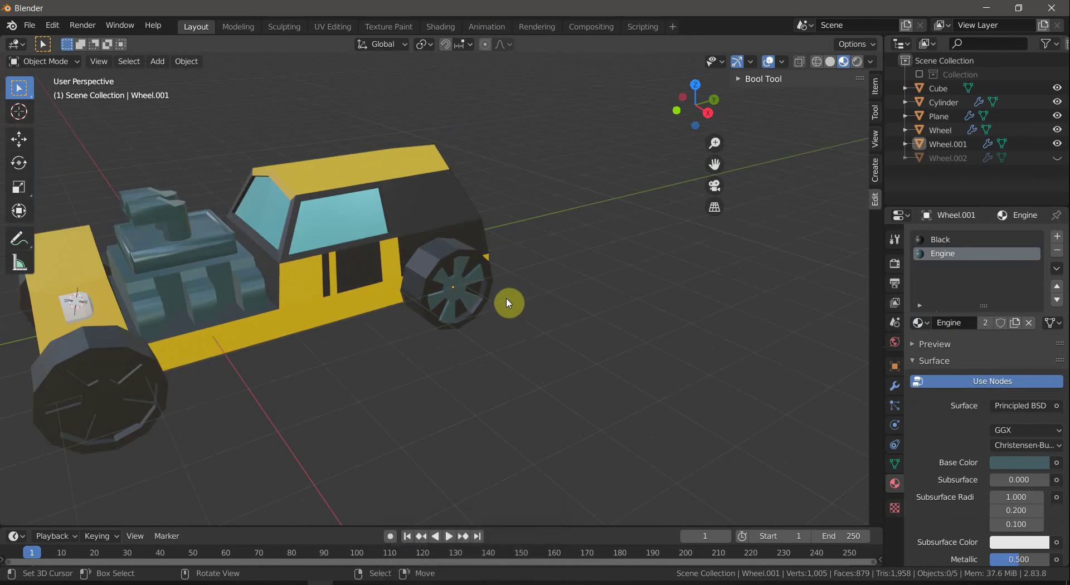
scroll(down, 3)
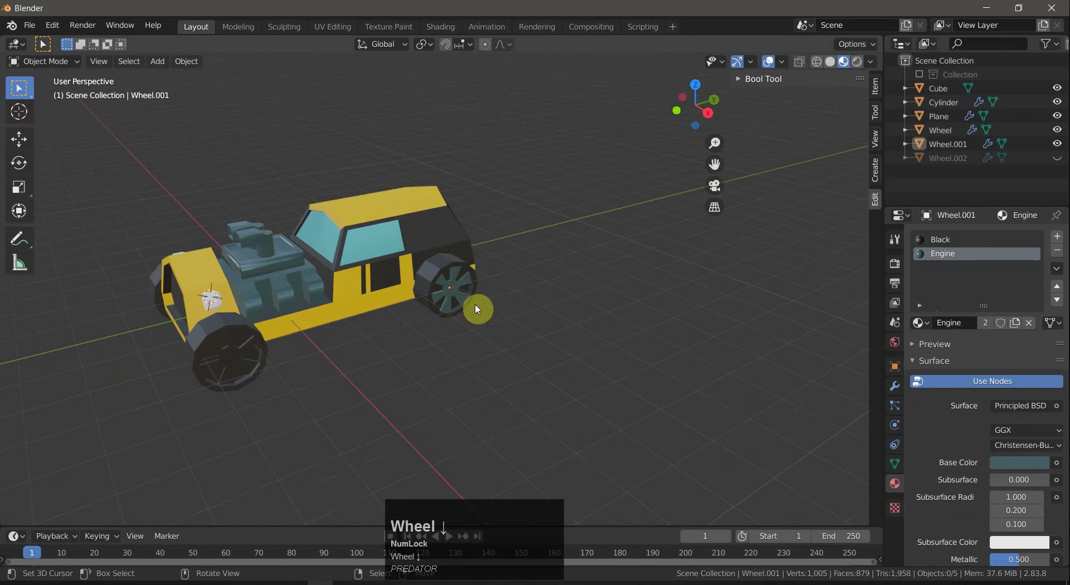
Start selecting the front wheel's rim faces, undoing an accidental swap of its Black material.
drag(569, 311, 261, 365)
key(Tab)
right_click(262, 362)
right_click(279, 349)
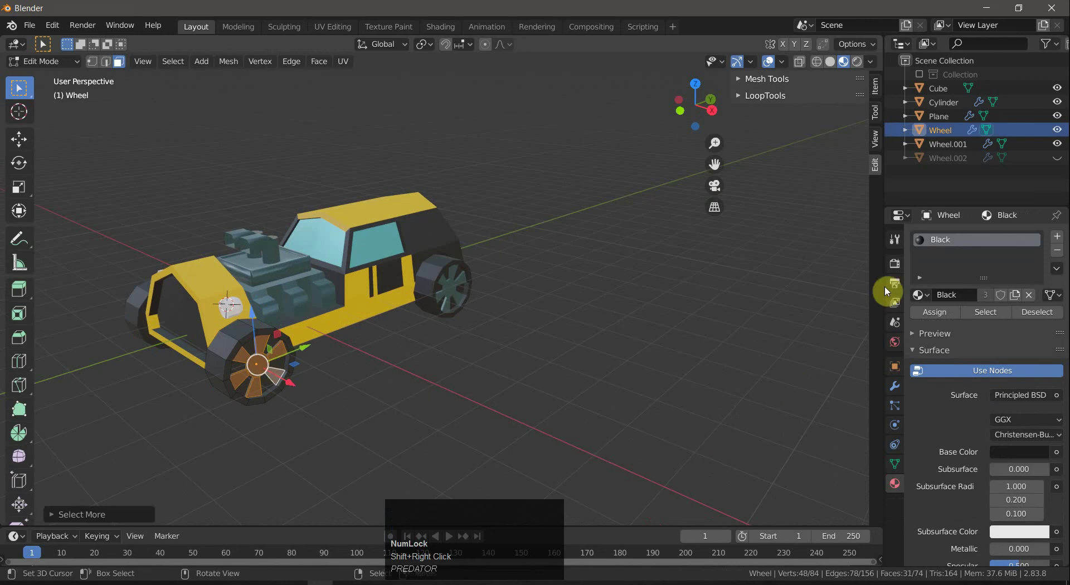
click(928, 296)
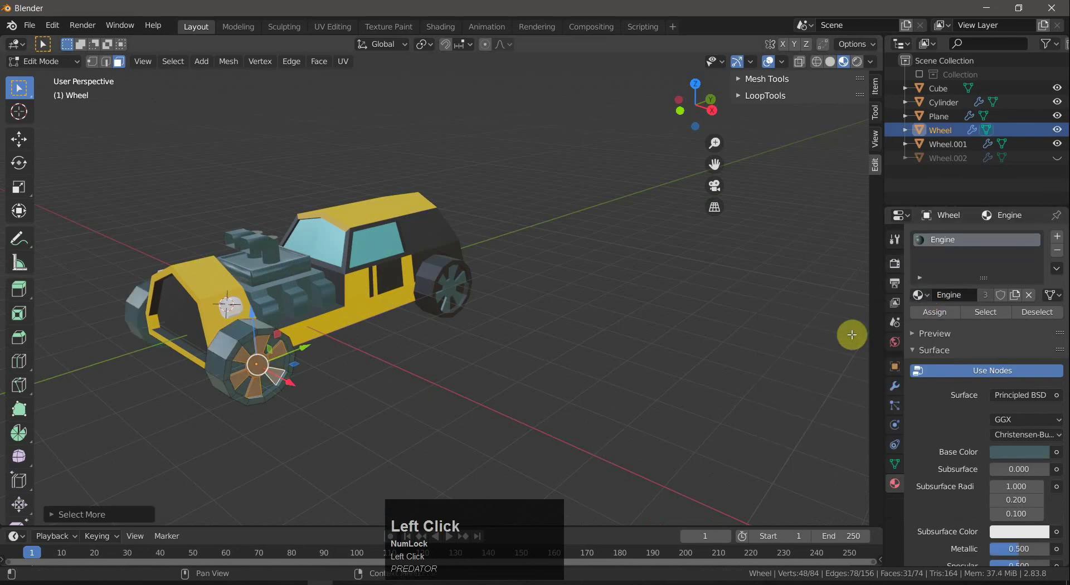
key(ctrl+z)
key(ctrl+z)
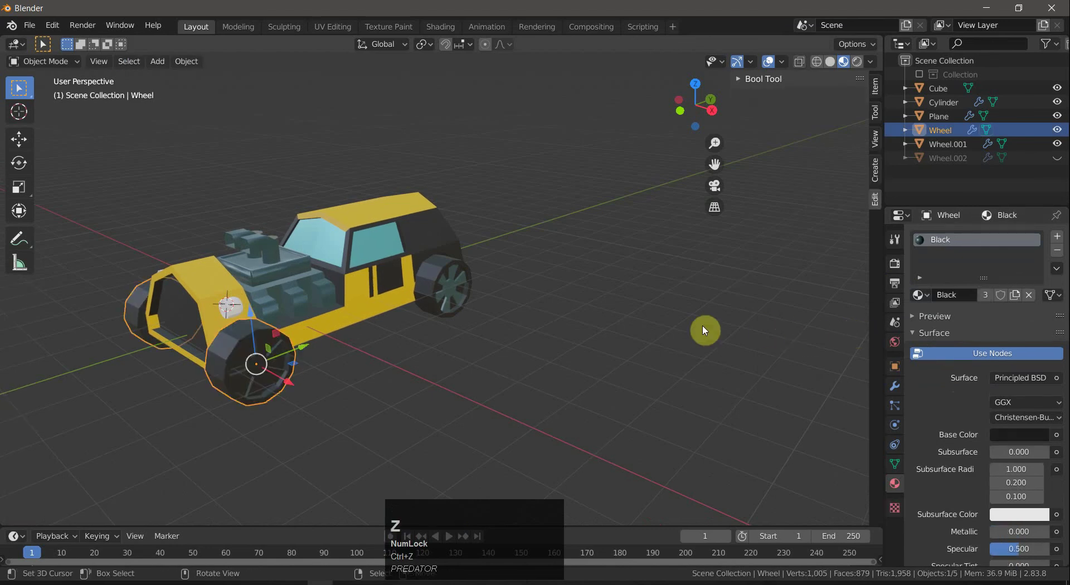
Assign the Engine teal material to the front wheel's rim faces and return to Object Mode.
key(Tab)
right_click(263, 367)
right_click(261, 340)
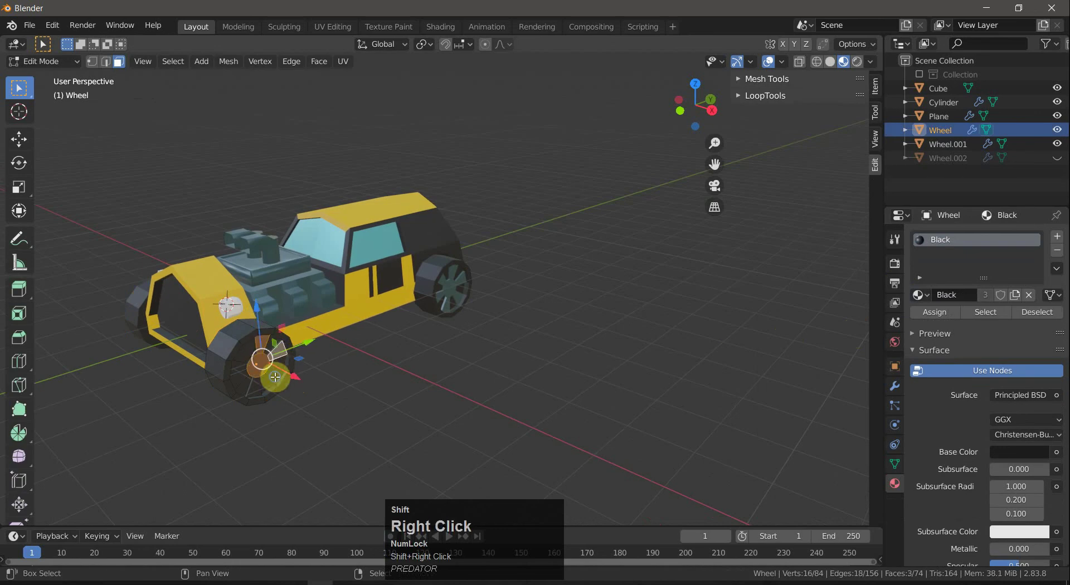
right_click(271, 359)
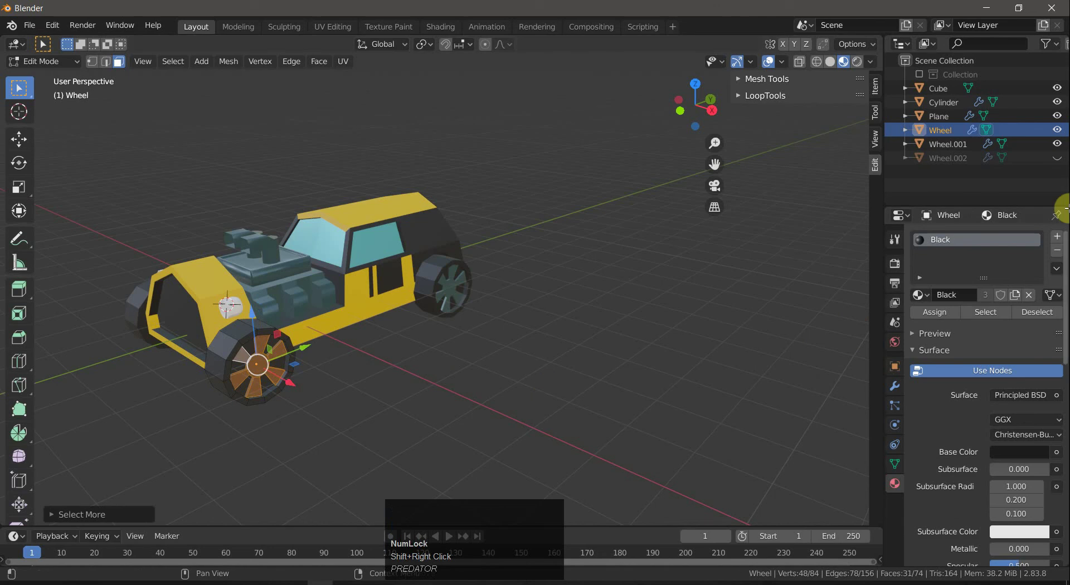
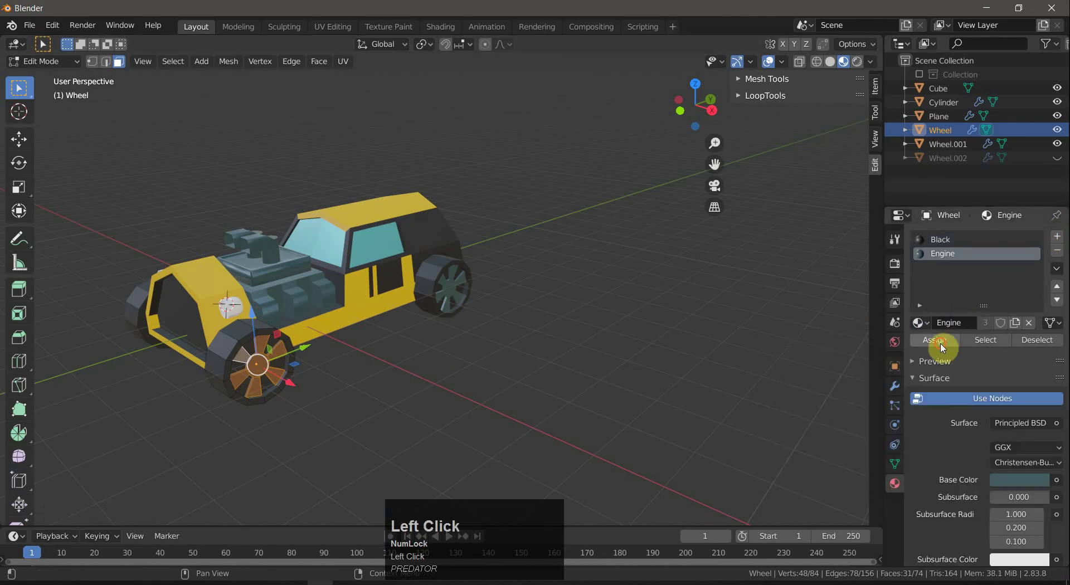
key(Tab)
right_click(543, 349)
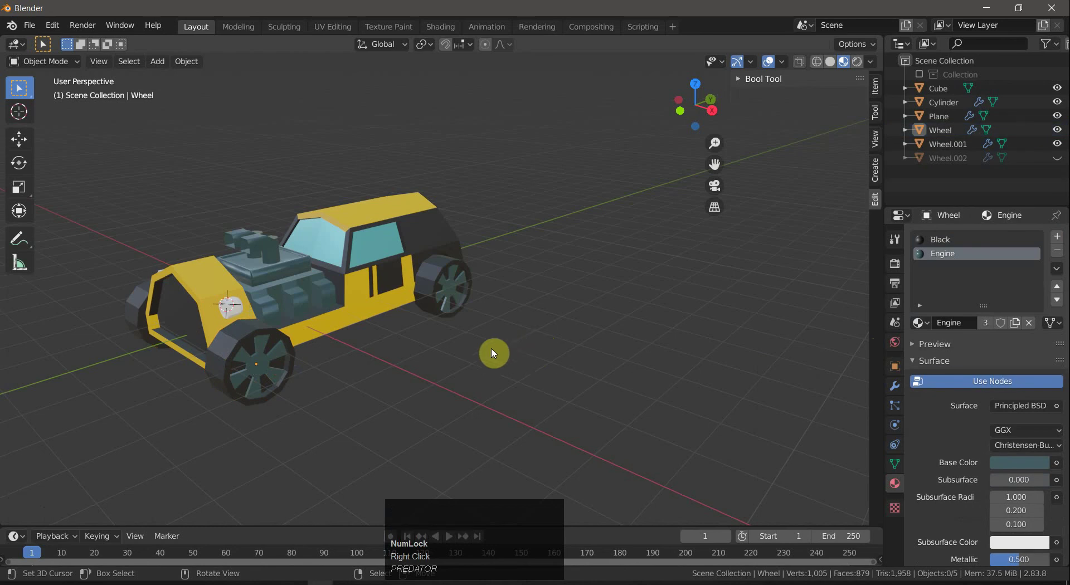
scroll(down, 3)
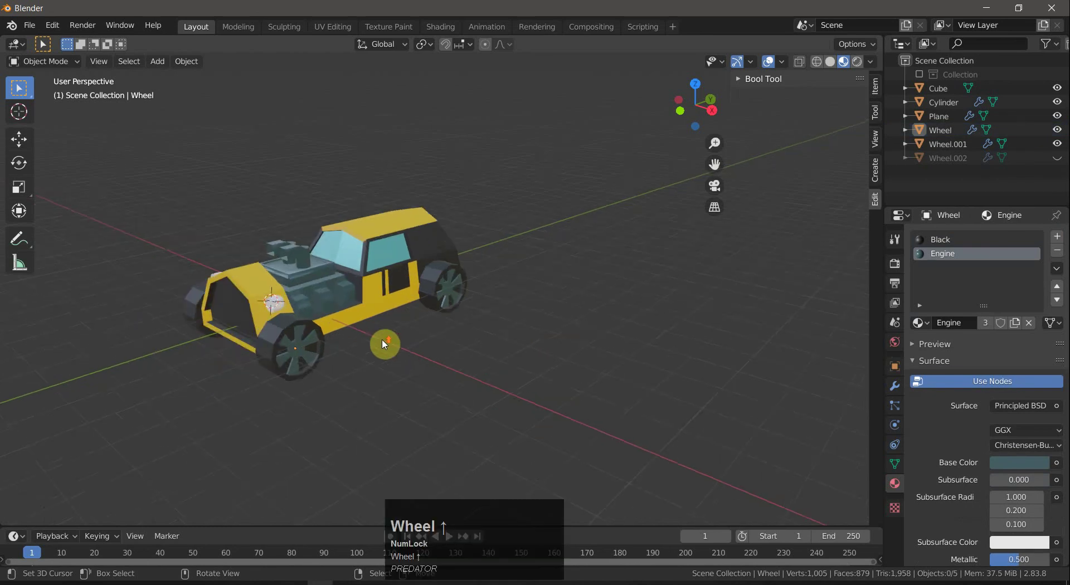
scroll(up, 3)
Give the headlight Cylinder's front face a yellow Emission material with strength 5.
drag(294, 395, 164, 339)
right_click(164, 339)
key(Tab)
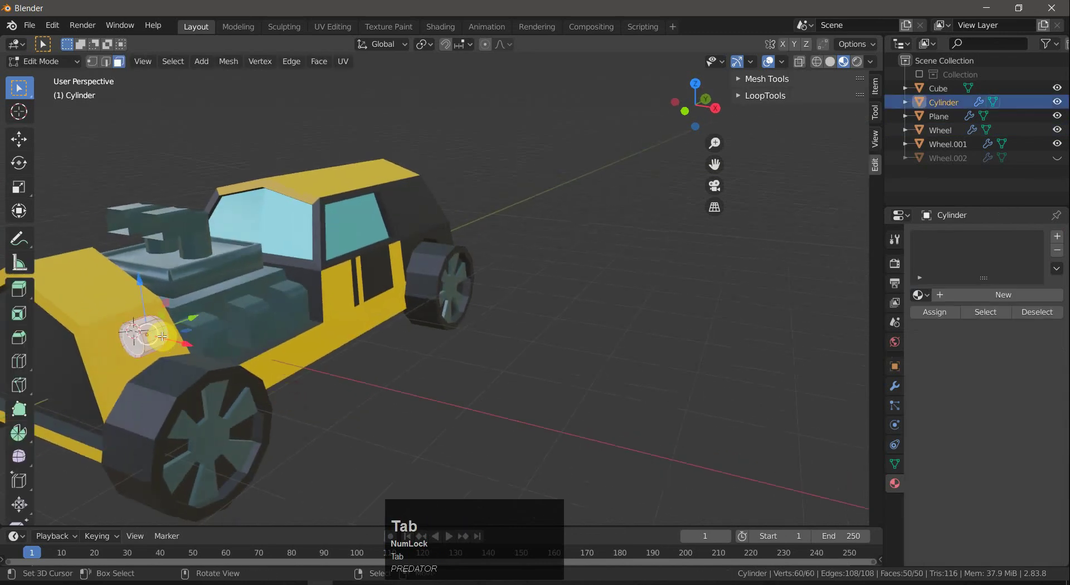
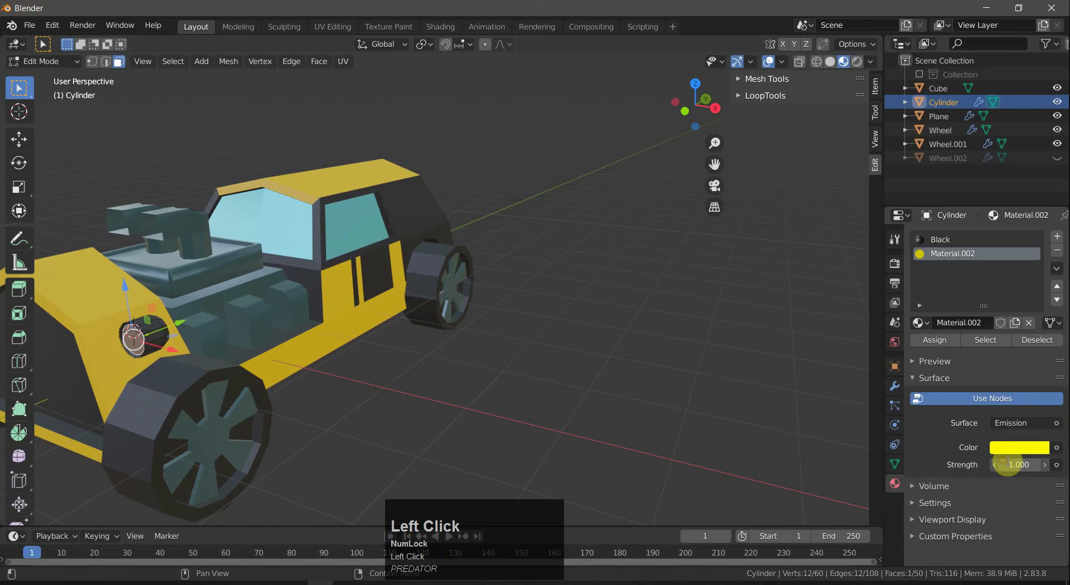
key(Return)
click(947, 347)
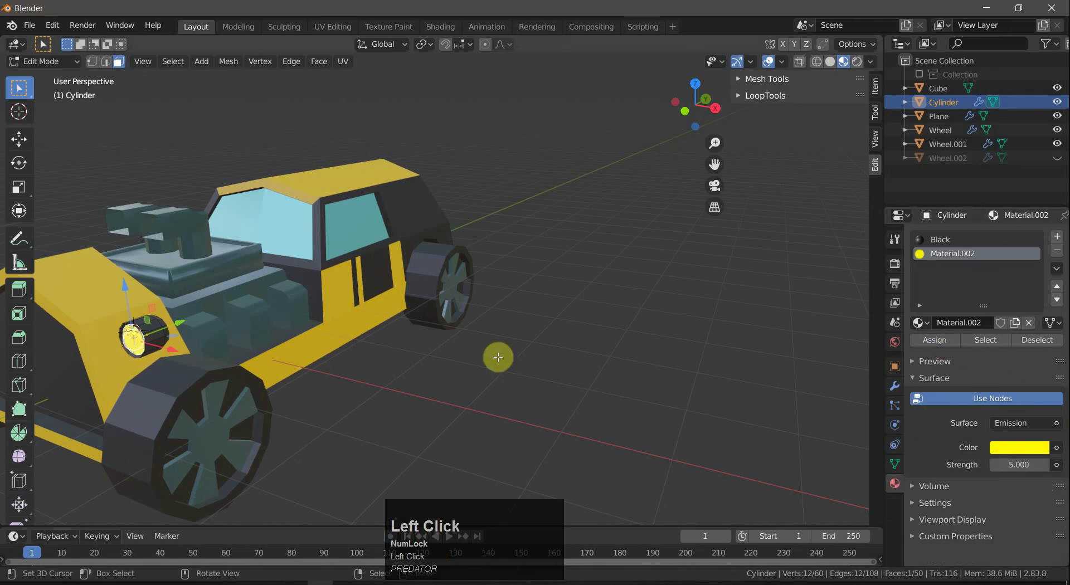